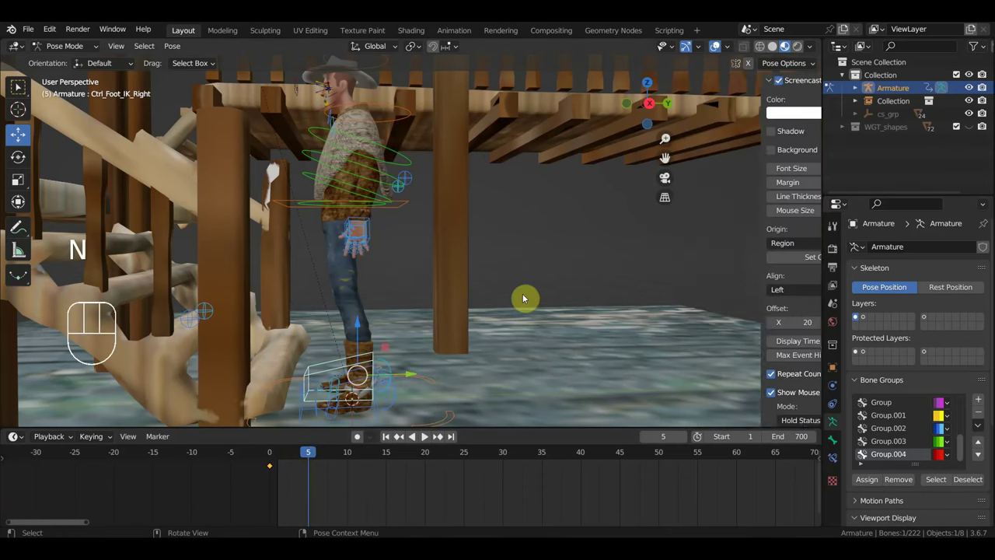
# - In side view at frame 5, move and rotate the left hand IK control into its pose
pyautogui.moveTo(441, 364); pyautogui.dragTo(391, 368)
pyautogui.moveTo(482, 339); pyautogui.dragTo(518, 334)
pyautogui.press('KP_3')
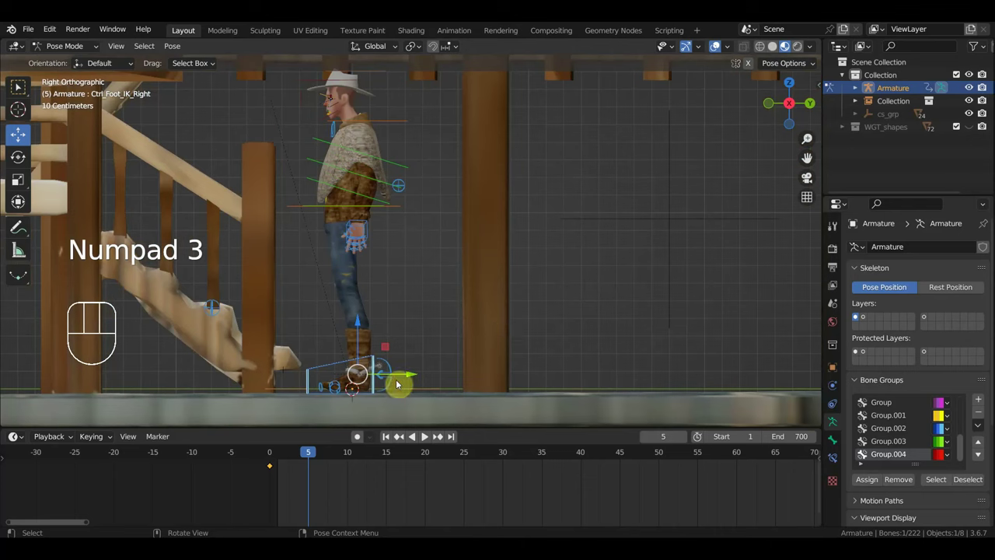
pyautogui.press('g')
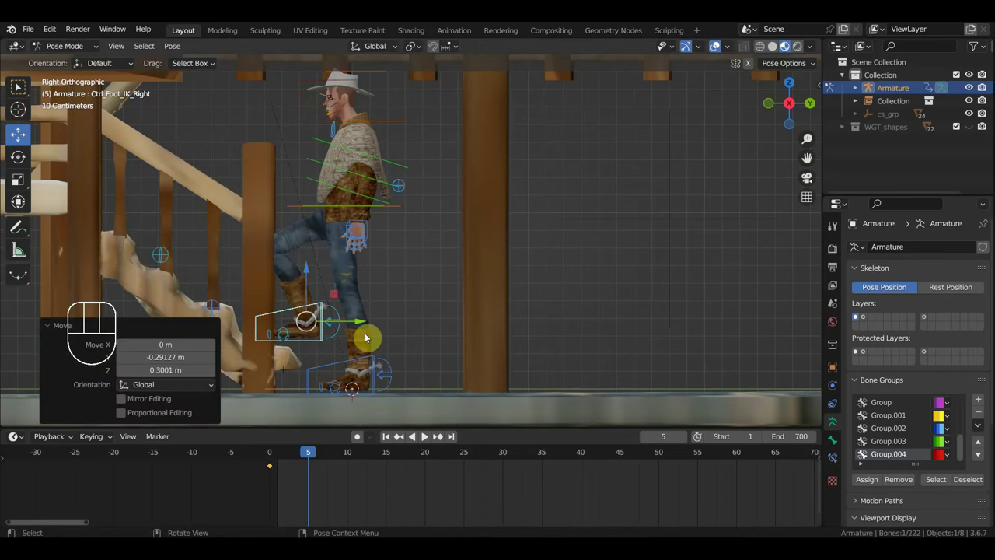
pyautogui.press('g')
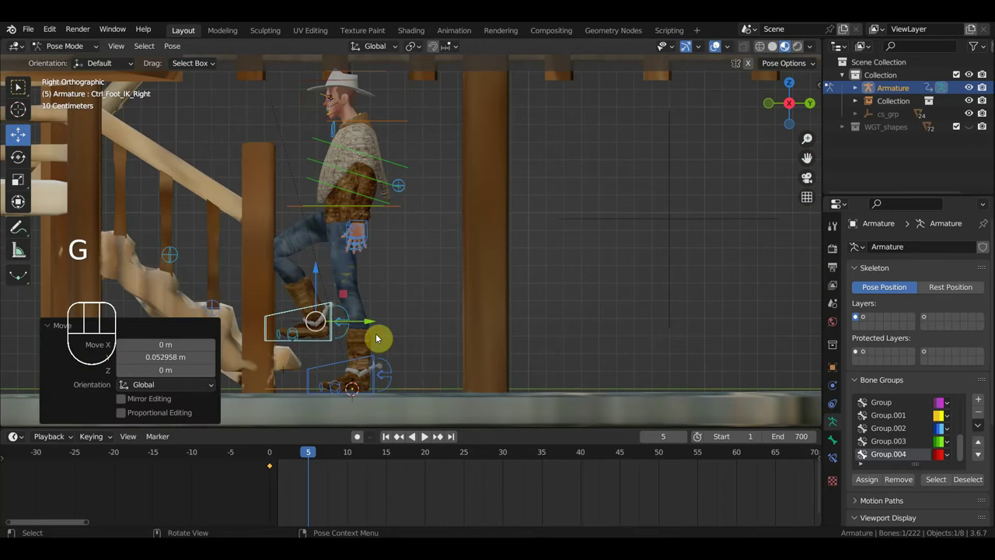
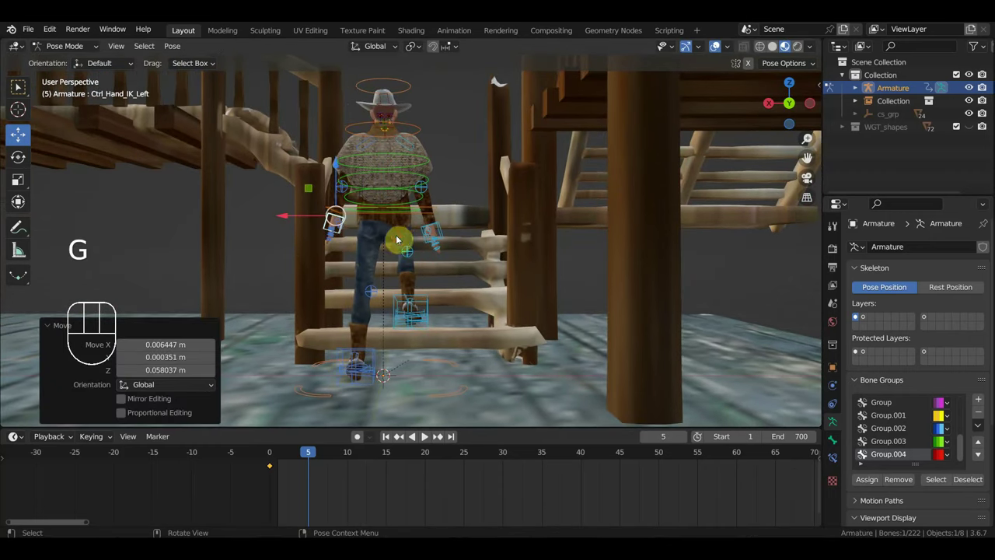
pyautogui.press('r')
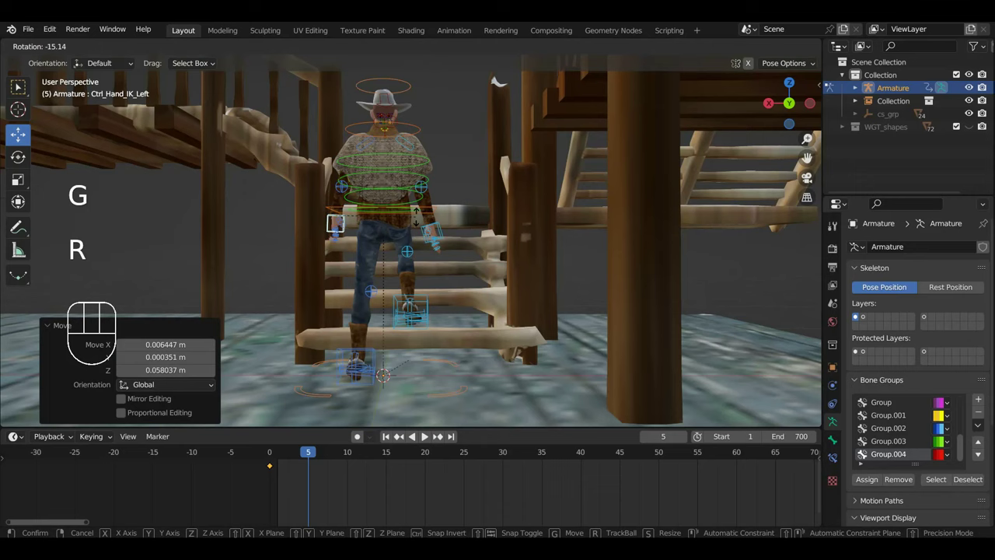
pyautogui.press('g')
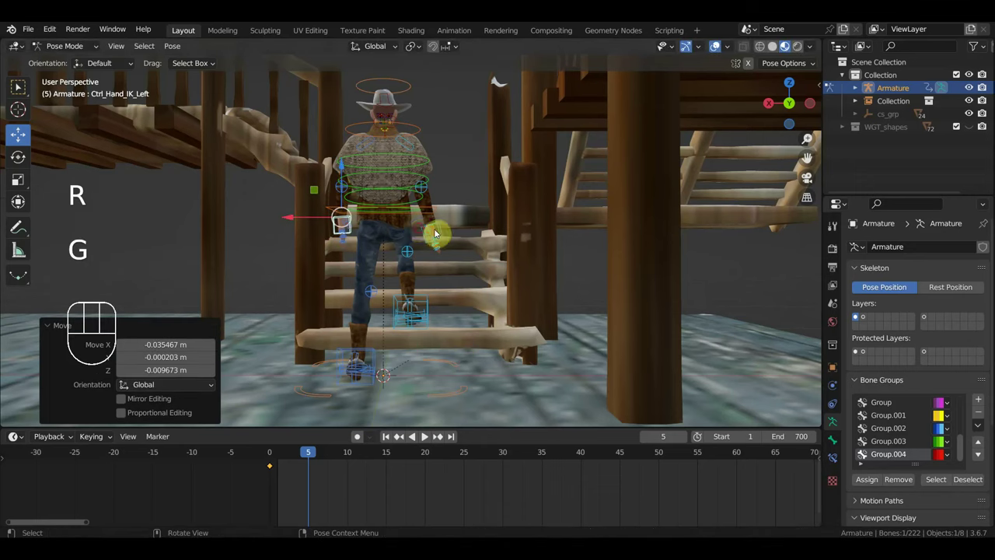
# - Move and rotate the right hand IK control, orbiting to check the arm pose
pyautogui.click(442, 234)
pyautogui.press('g')
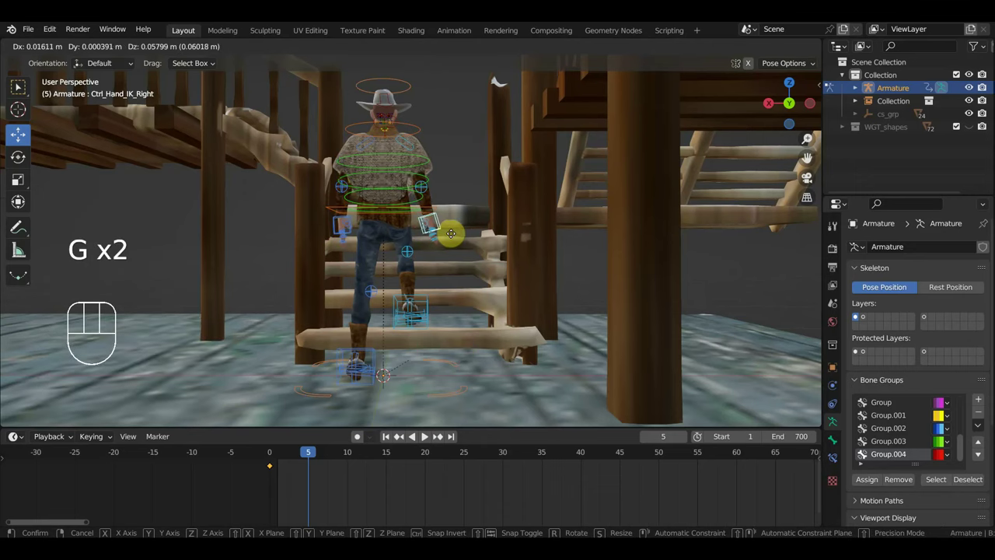
pyautogui.press('r')
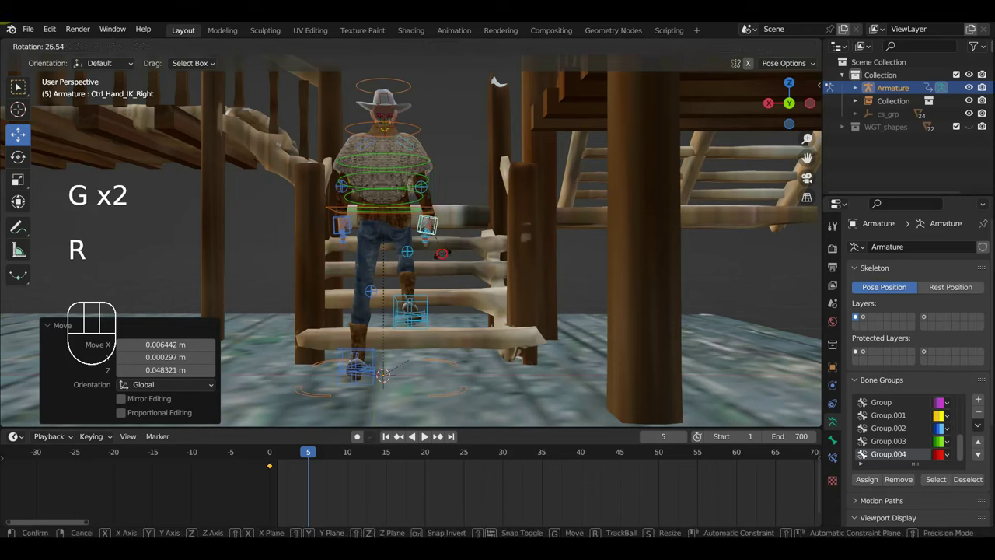
pyautogui.moveTo(438, 269); pyautogui.dragTo(393, 199)
pyautogui.middleClick(443, 228)
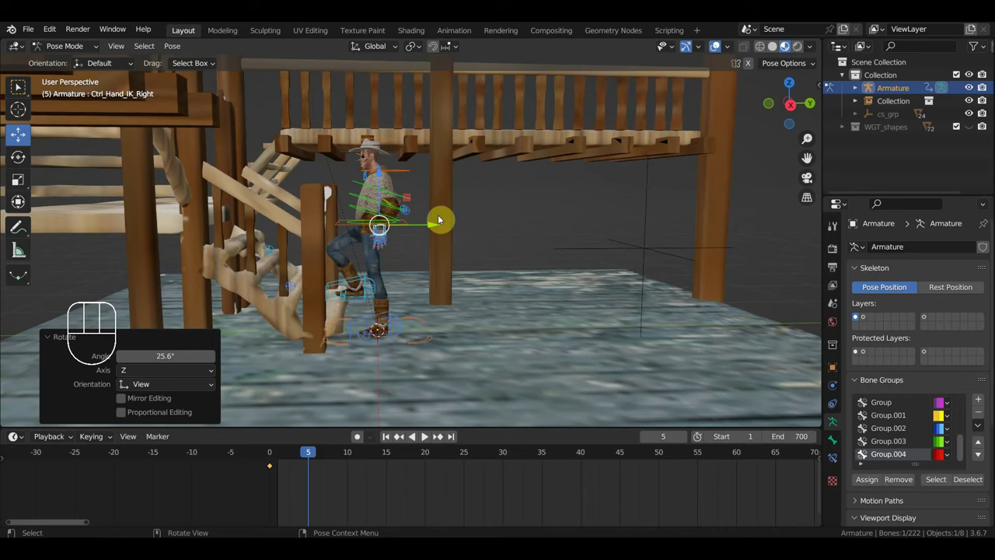
# - Key every bone's location and rotation at frame 5, then scrub to frame 10
pyautogui.press('a')
pyautogui.press('i')
pyautogui.moveTo(314, 456); pyautogui.dragTo(354, 464)
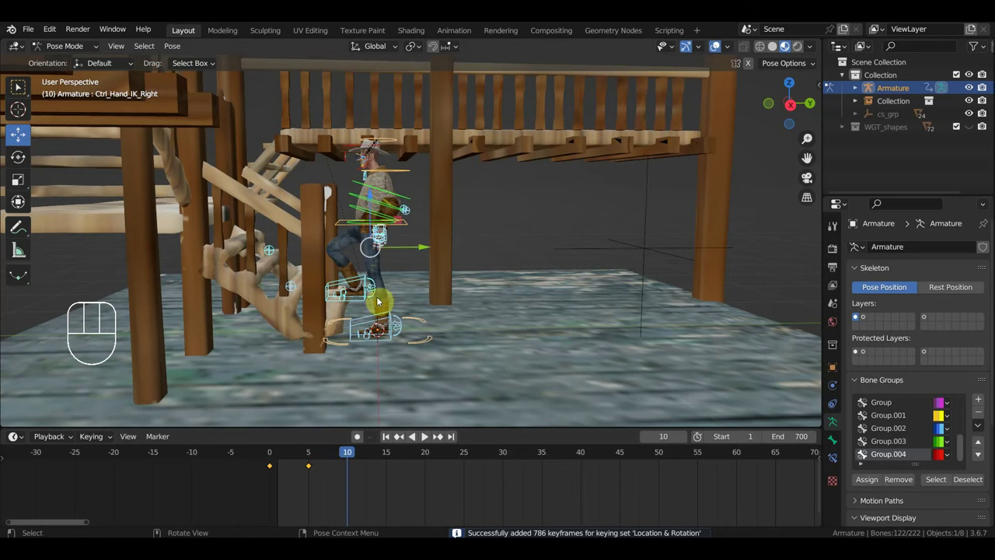
# - Rotate and move the right foot IK control forward onto the next step
pyautogui.click(368, 280)
pyautogui.moveTo(397, 323); pyautogui.dragTo(397, 285)
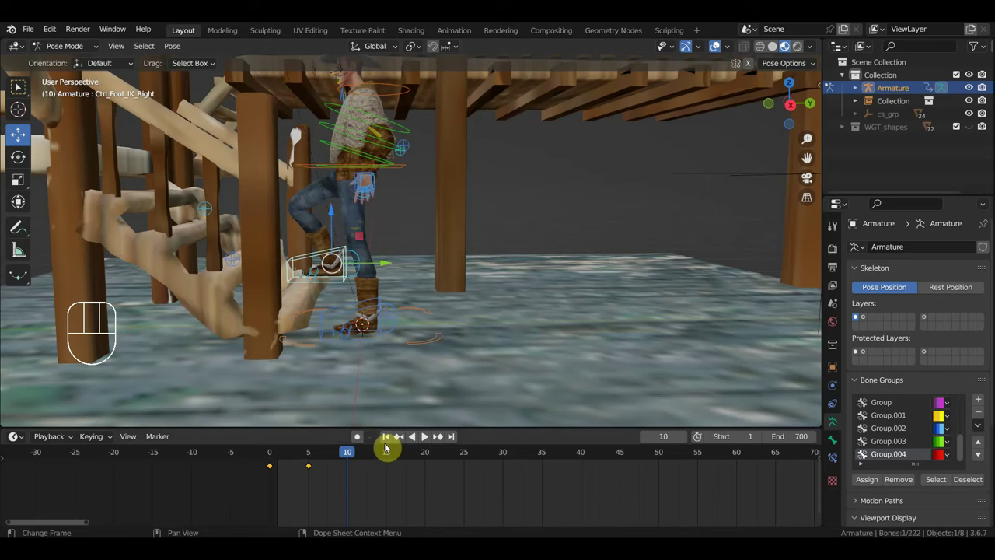
pyautogui.press('r')
pyautogui.press('r')
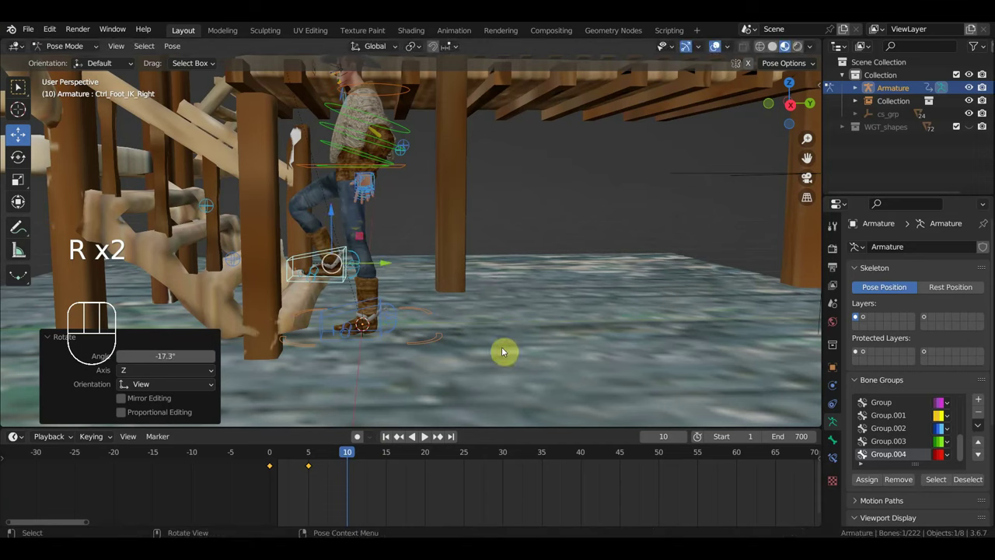
pyautogui.press('r')
pyautogui.press('g')
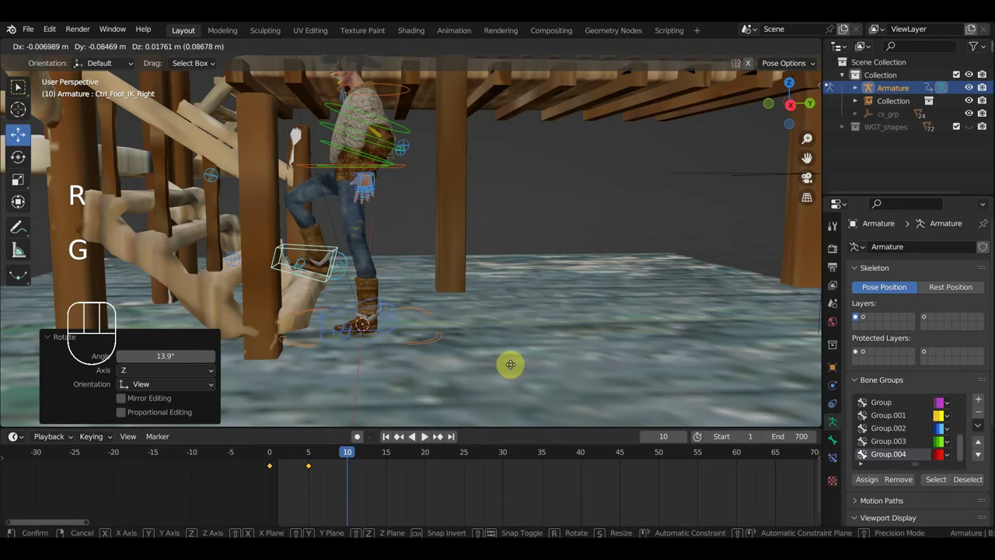
# - Settle the right boot's placement and key the foot and whole rig pose at frame 10
pyautogui.moveTo(474, 342); pyautogui.dragTo(598, 246)
pyautogui.middleClick(577, 239)
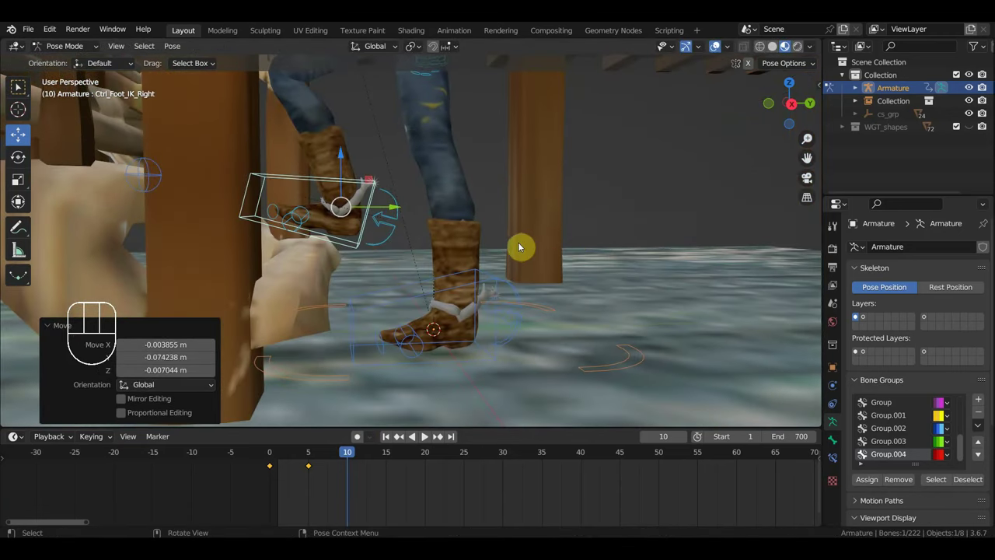
pyautogui.press('g')
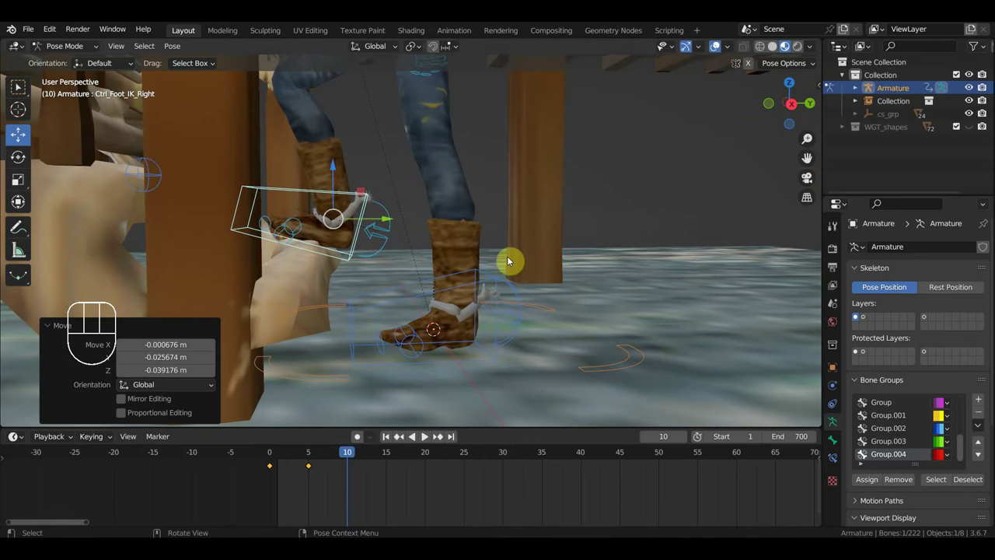
pyautogui.press('i')
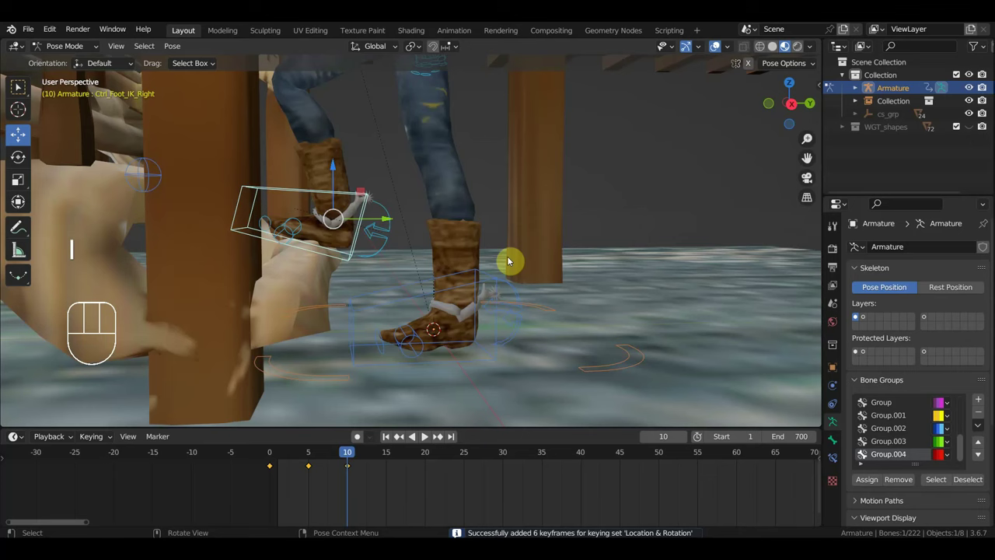
pyautogui.press('a')
pyautogui.press('i')
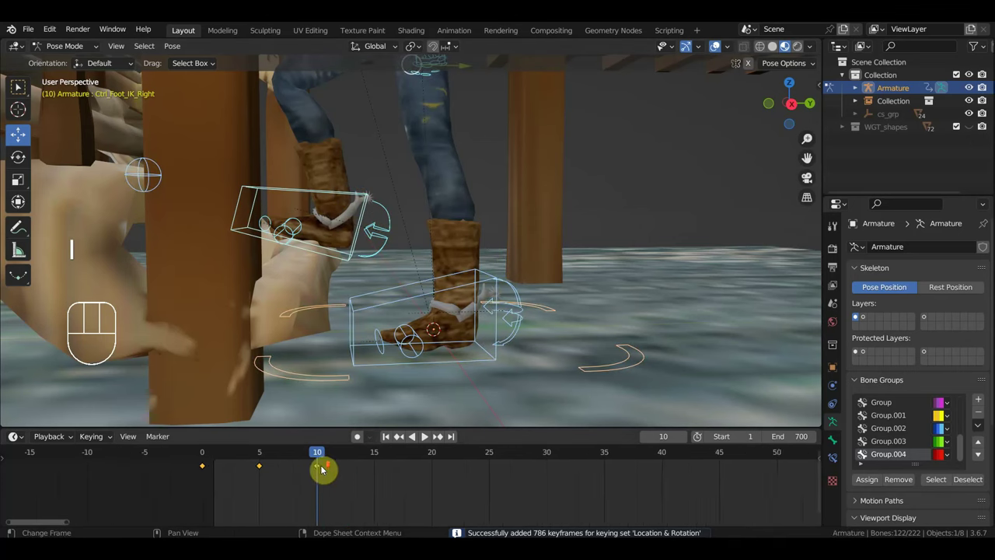
# - Advance to frame 11 and adjust the rig pose for keying there
pyautogui.click(297, 458)
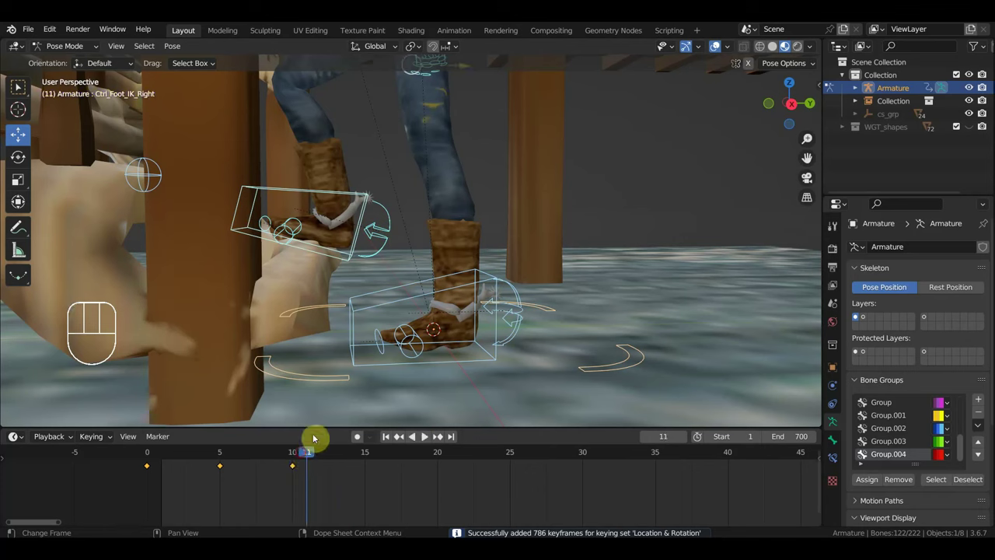
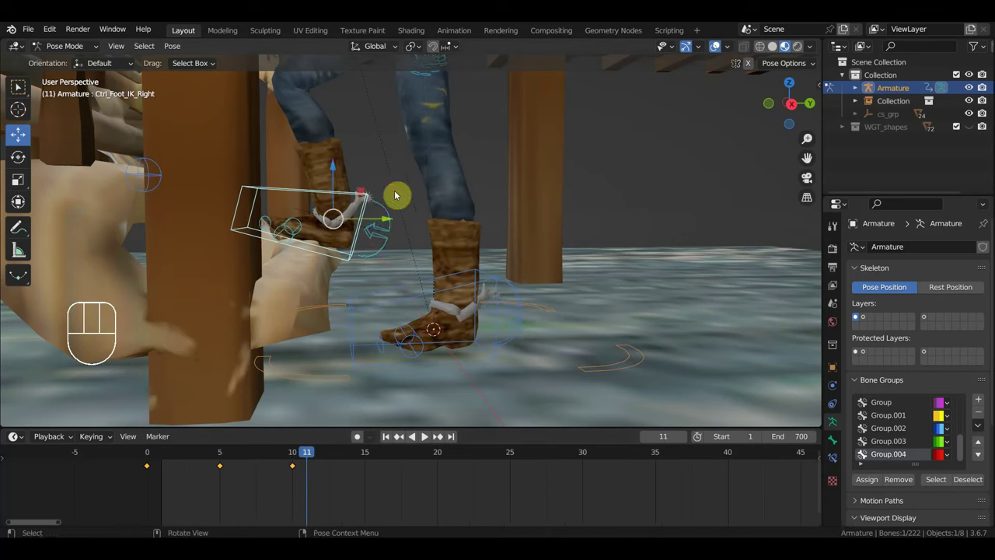
pyautogui.press('r')
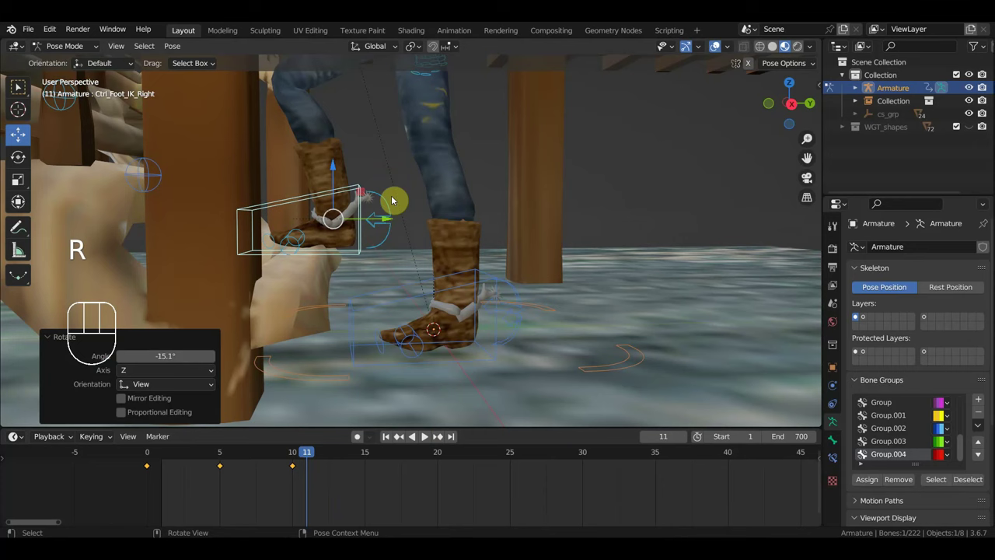
pyautogui.press('g')
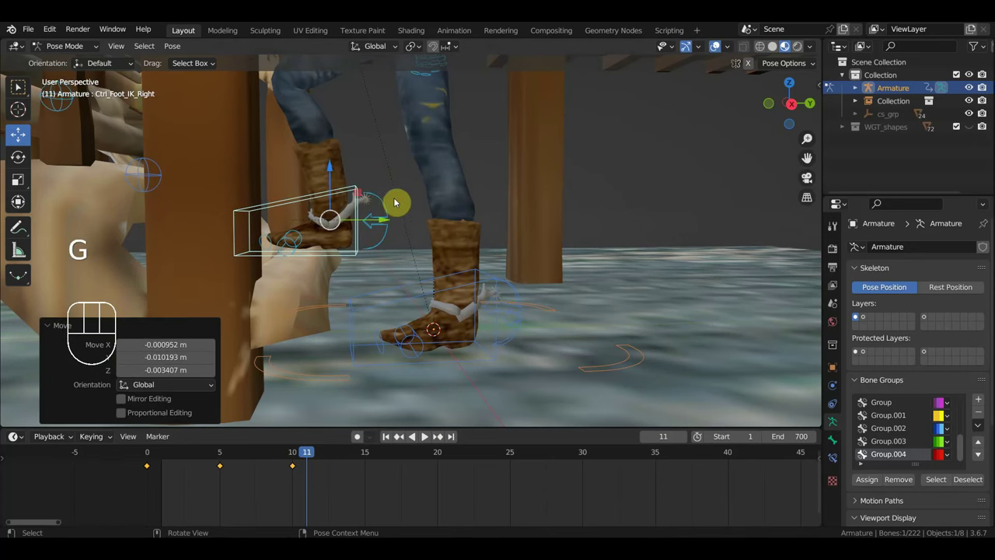
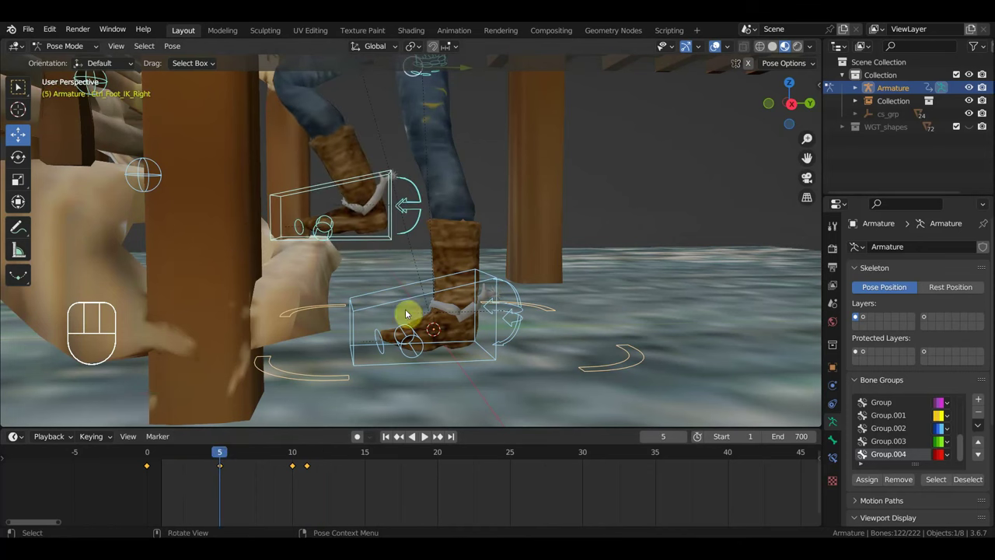
# - Move the hips control at frame 5 and re-key all bones' location and rotation
pyautogui.moveTo(501, 257); pyautogui.dragTo(481, 342)
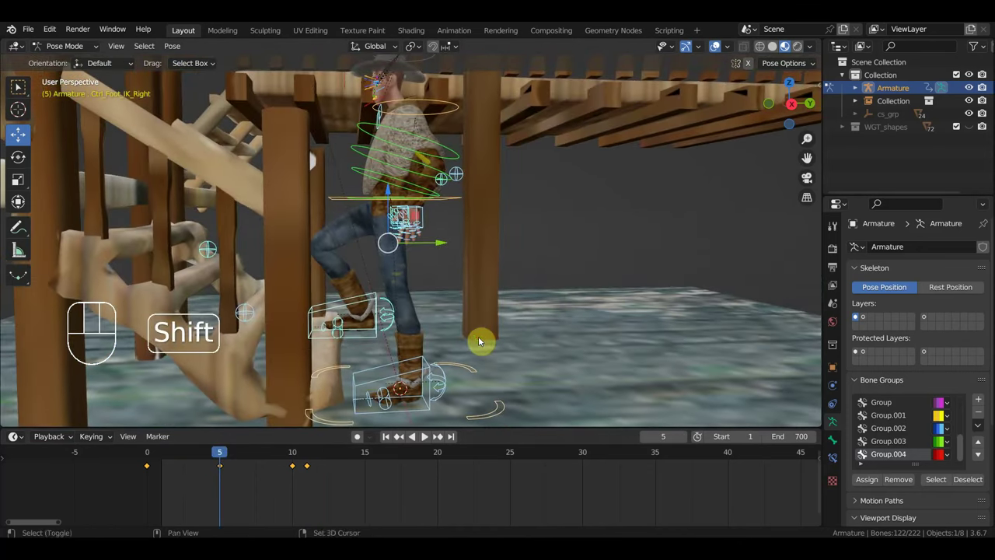
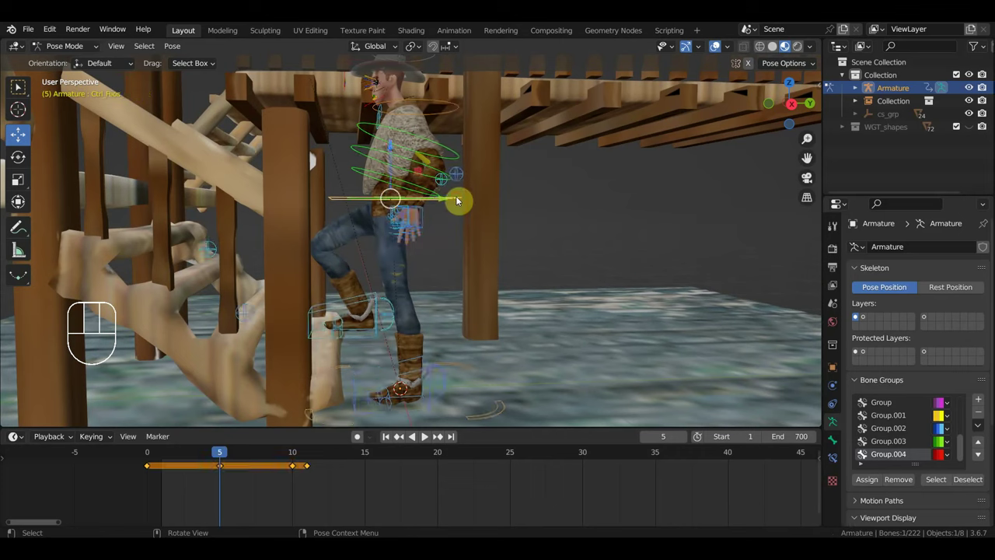
pyautogui.press('g')
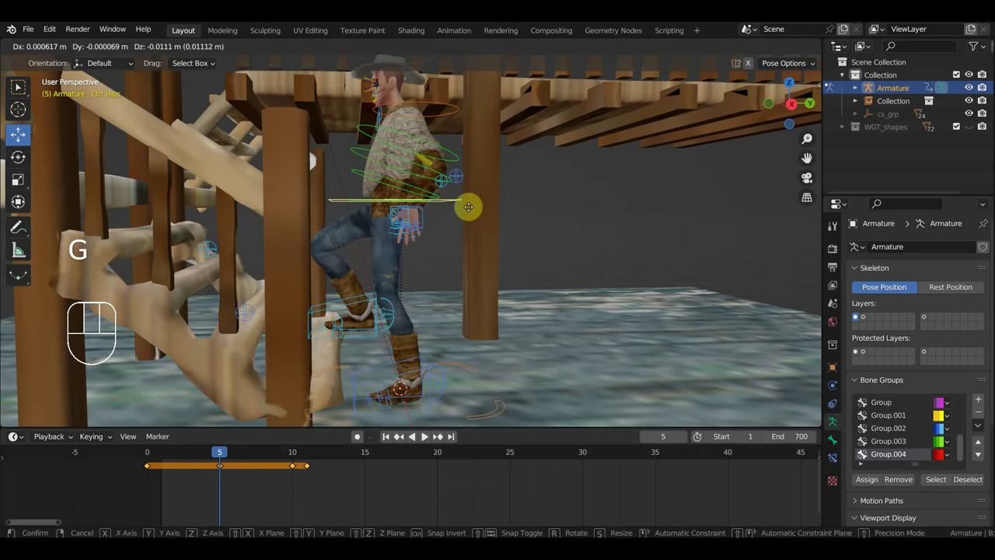
pyautogui.press('a')
pyautogui.press('i')
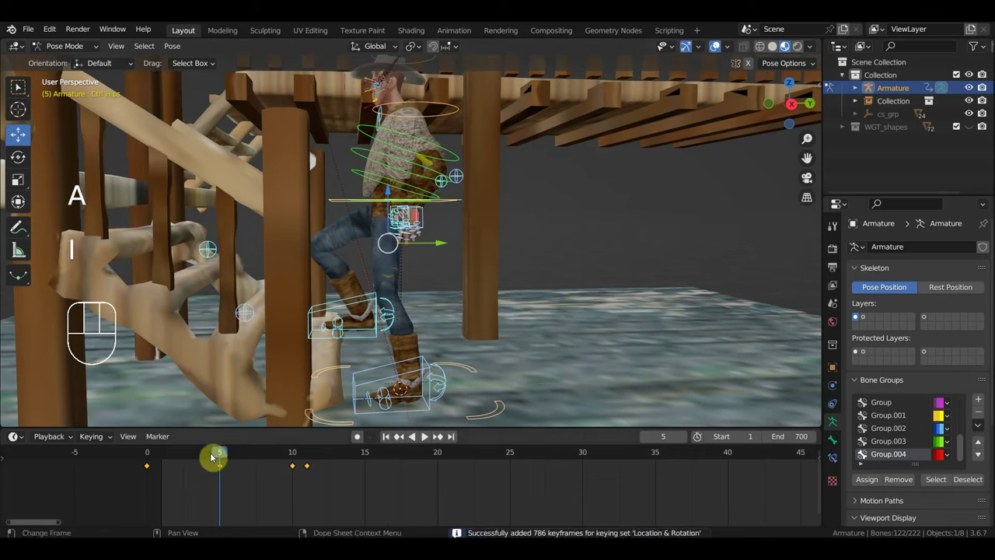
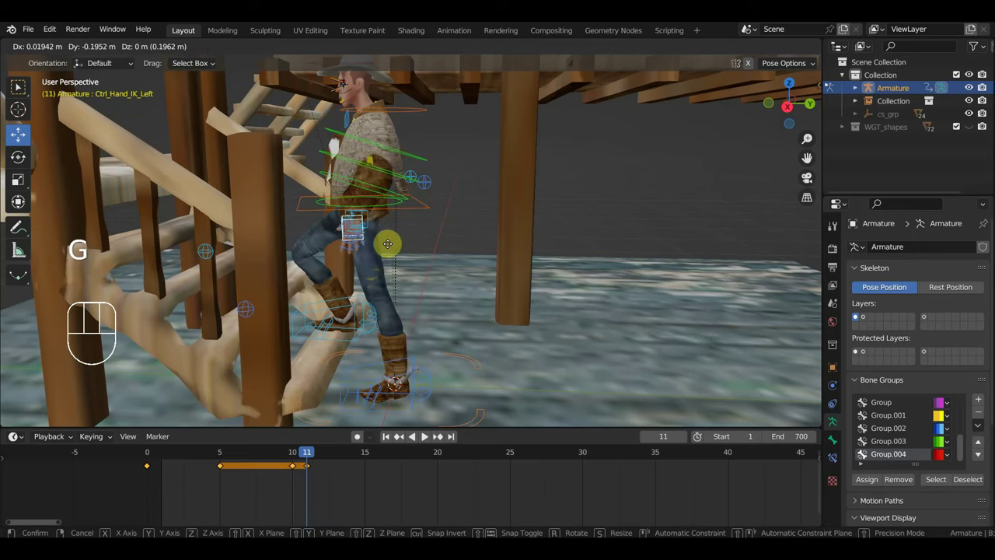
# - Rotate the left hand IK control at frame 11 so the arm swings with the step
pyautogui.press('r')
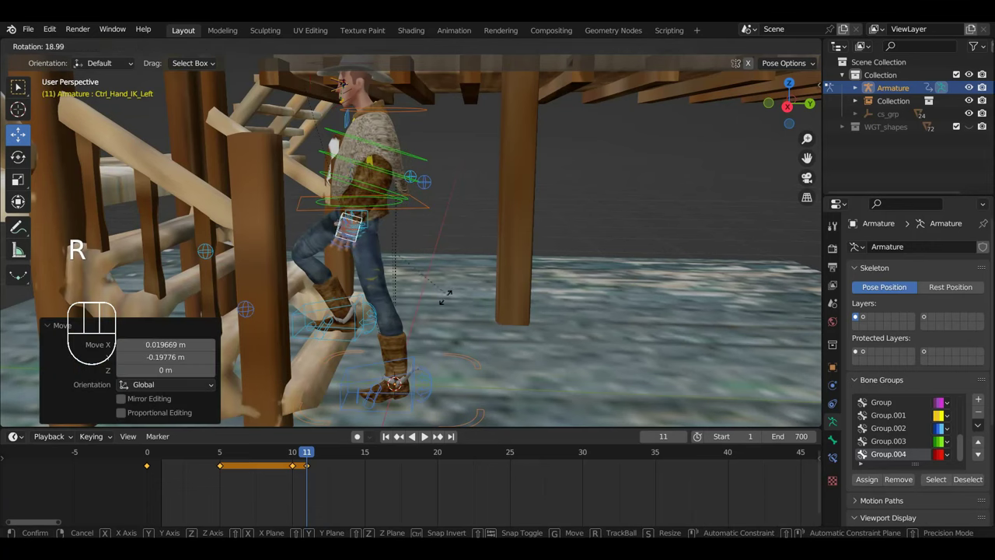
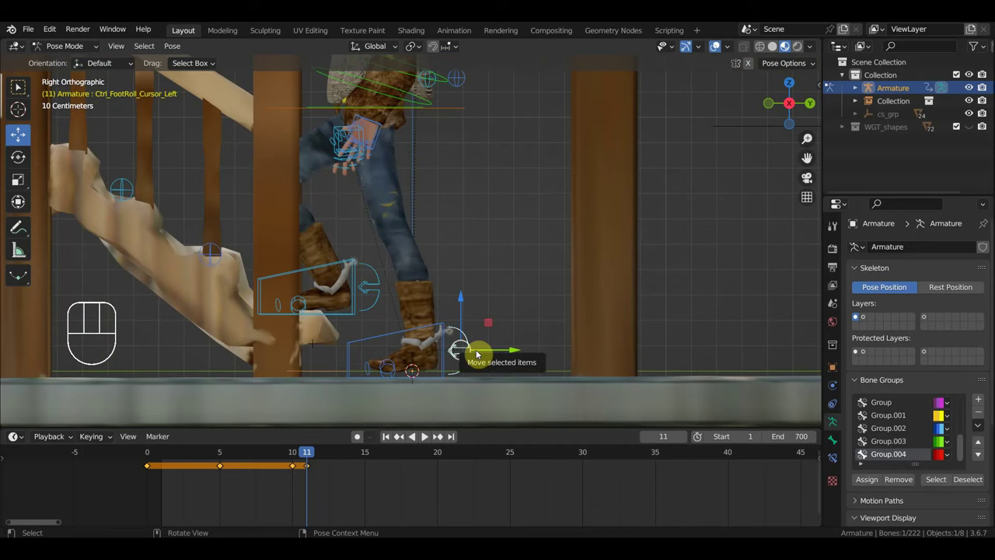
# - Adjust the left and right foot-roll controls and key the right foot roll
pyautogui.press('g')
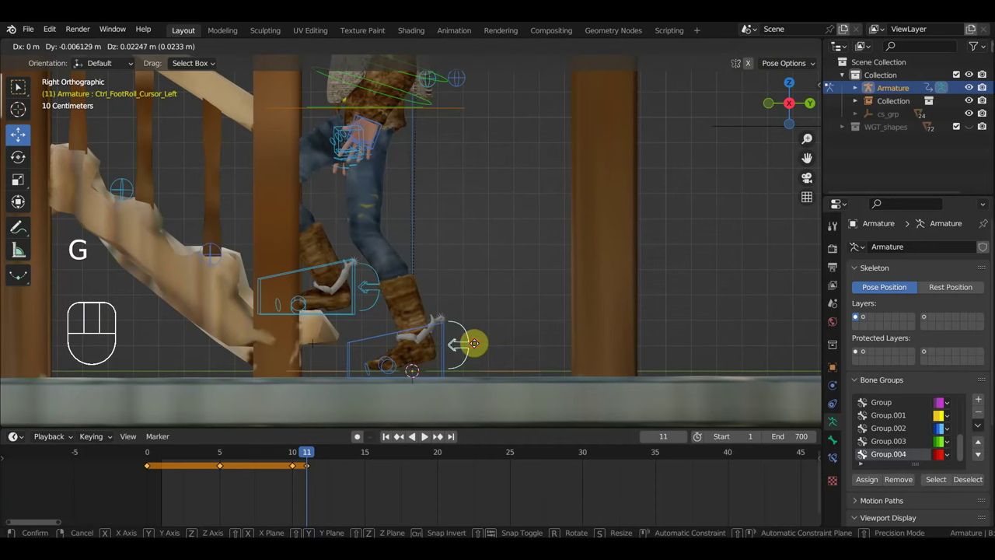
pyautogui.press('g')
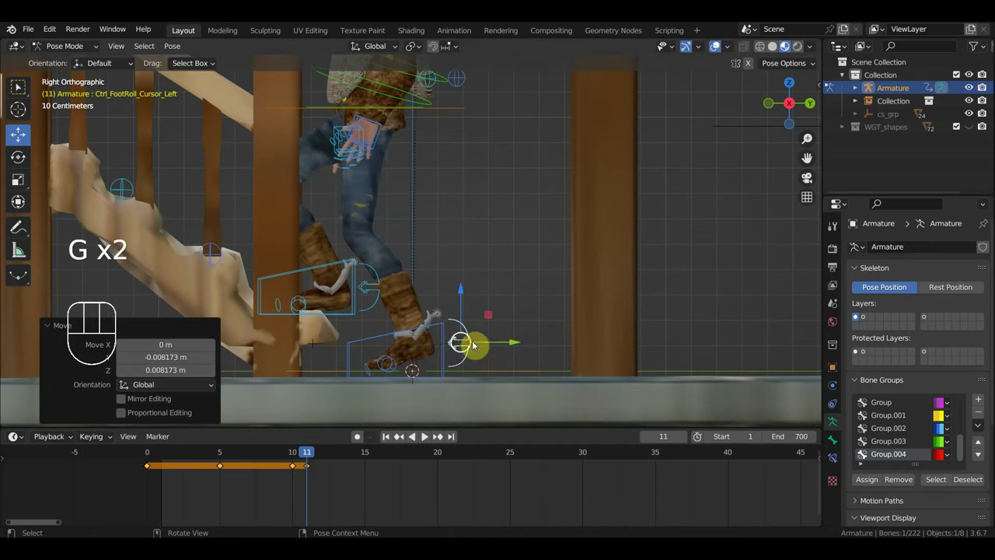
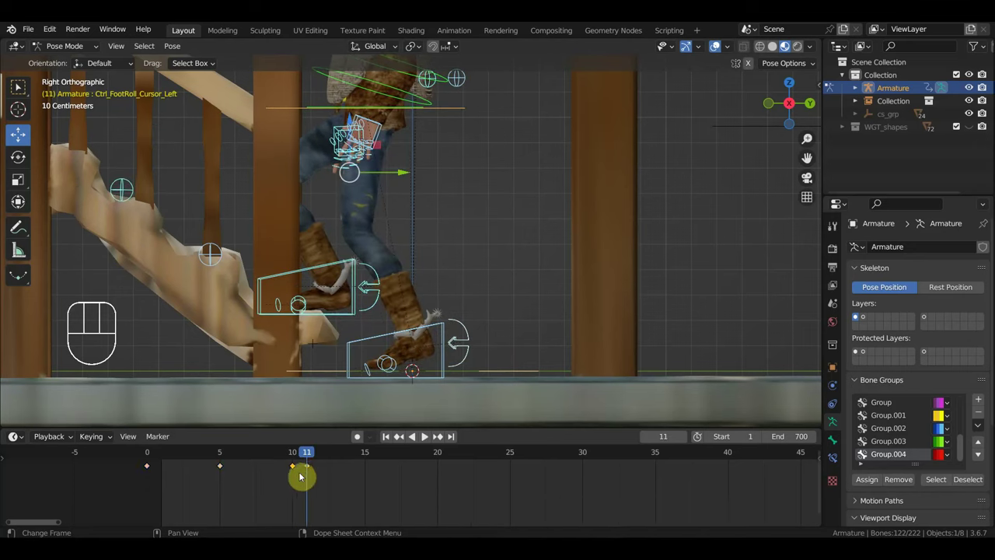
pyautogui.press('Delete')
pyautogui.moveTo(307, 463); pyautogui.dragTo(333, 438)
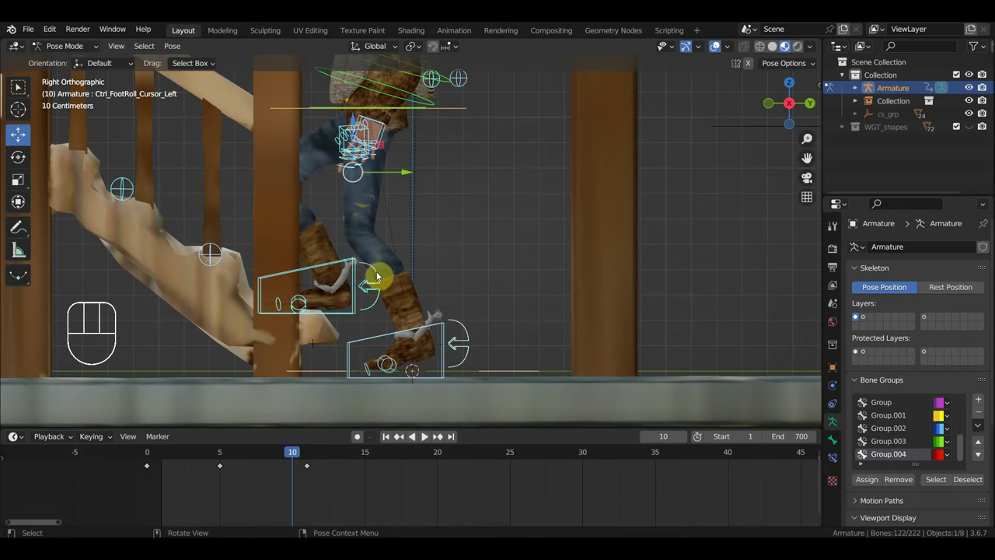
pyautogui.click(355, 266)
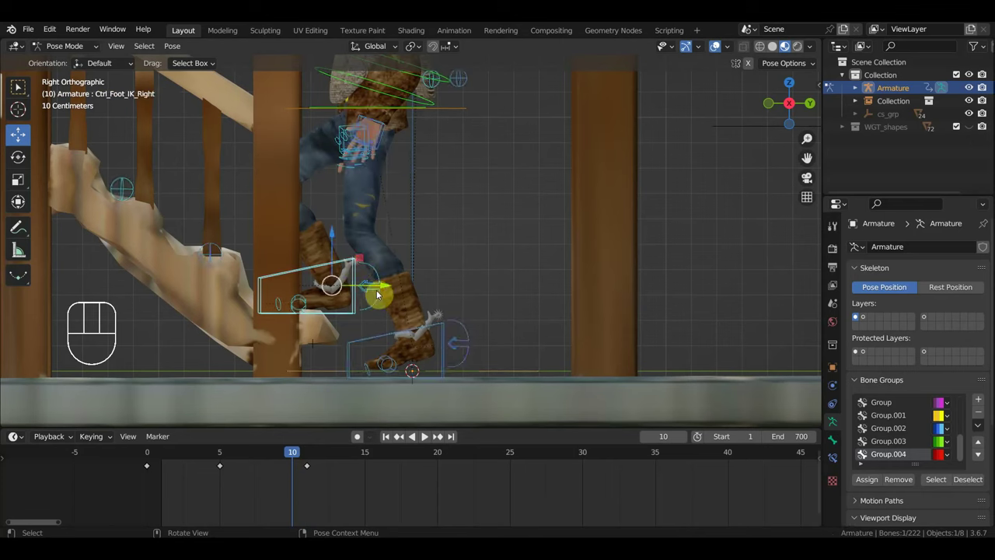
pyautogui.click(381, 283)
pyautogui.press('g')
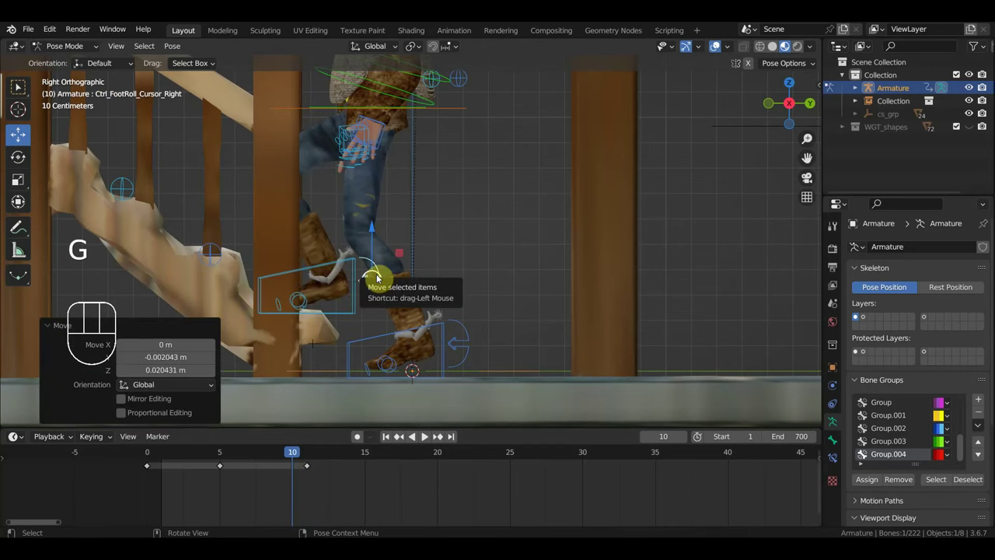
pyautogui.press('i')
# - At frame 15, raise the hips control upward and nudge it into place for the next step
pyautogui.moveTo(296, 460); pyautogui.dragTo(395, 490)
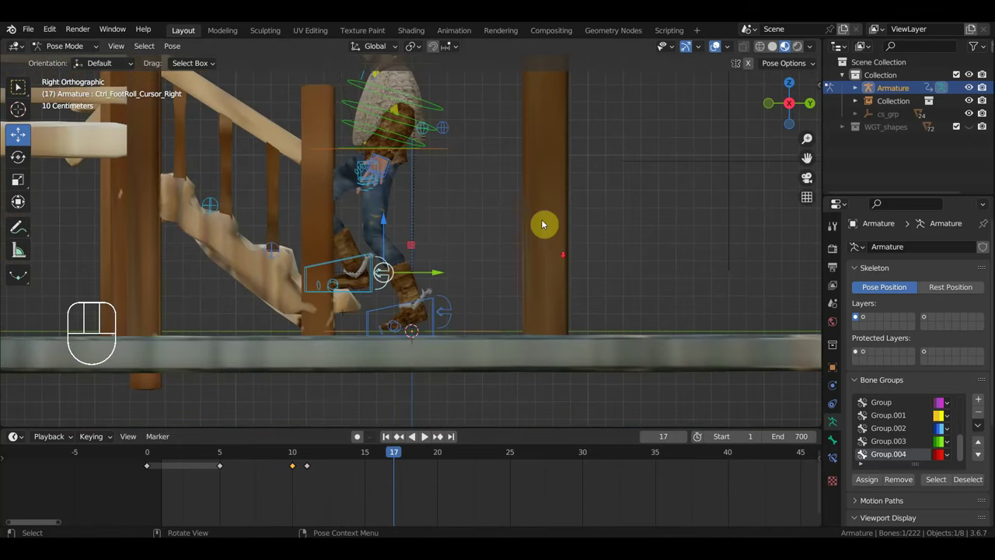
pyautogui.moveTo(540, 212); pyautogui.dragTo(553, 300)
pyautogui.moveTo(560, 273); pyautogui.dragTo(556, 250)
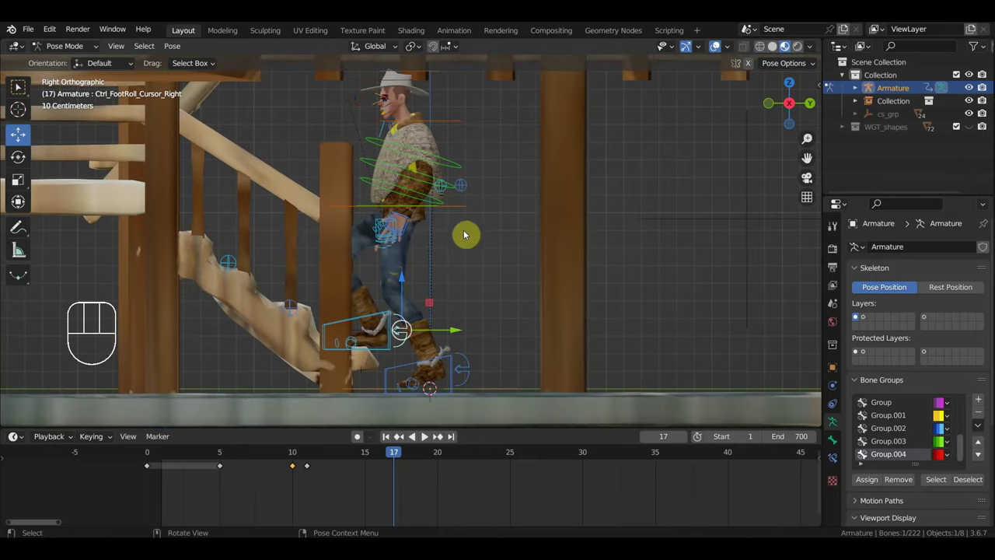
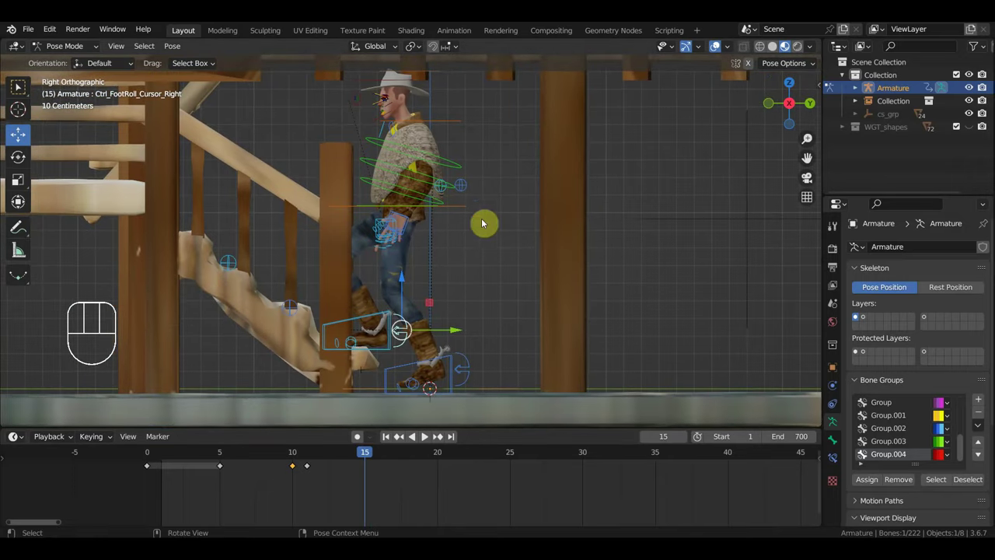
pyautogui.click(462, 202)
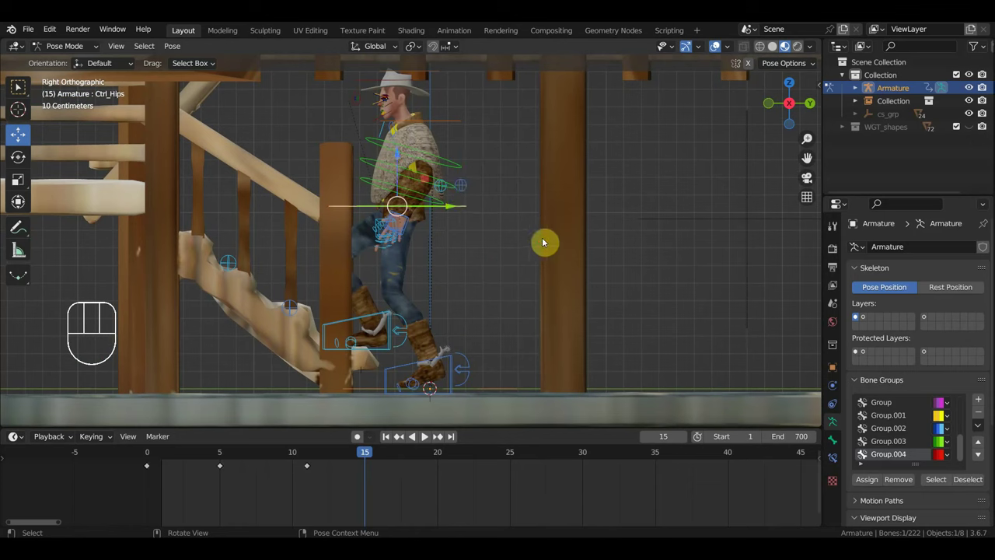
pyautogui.press('g')
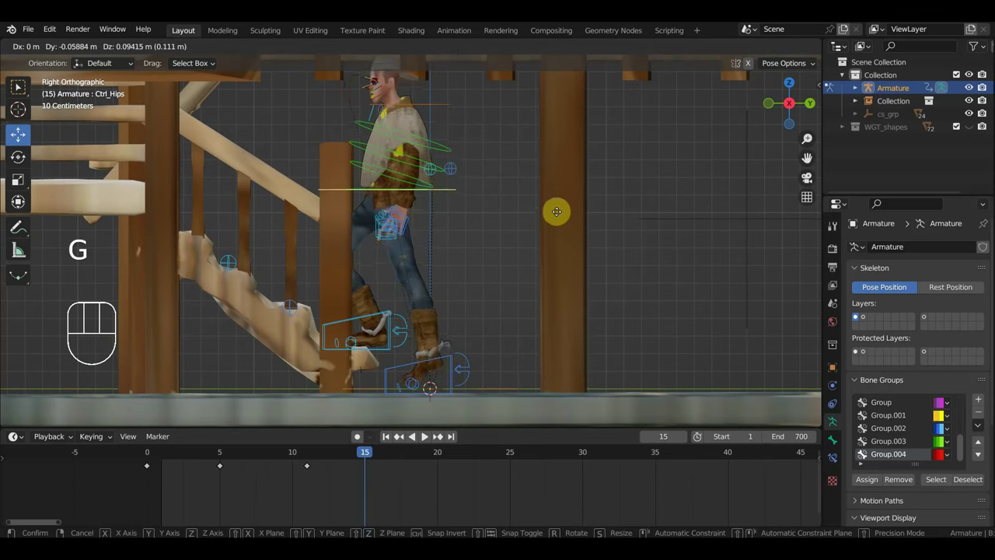
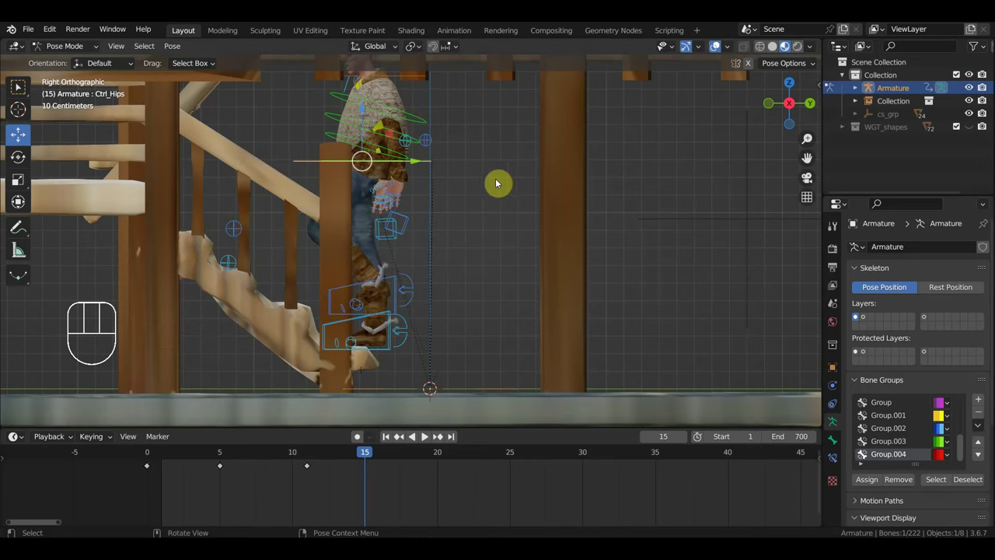
pyautogui.press('g')
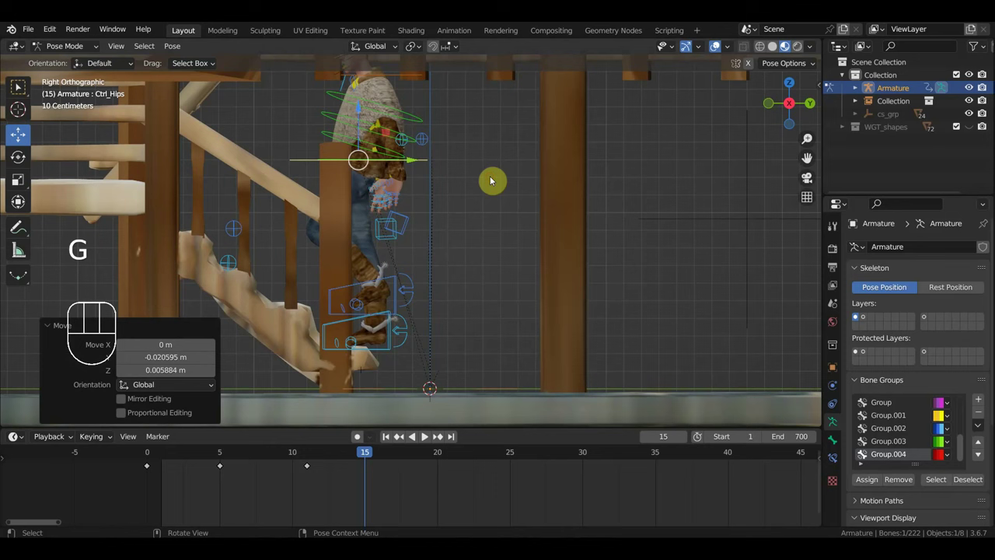
pyautogui.press('g')
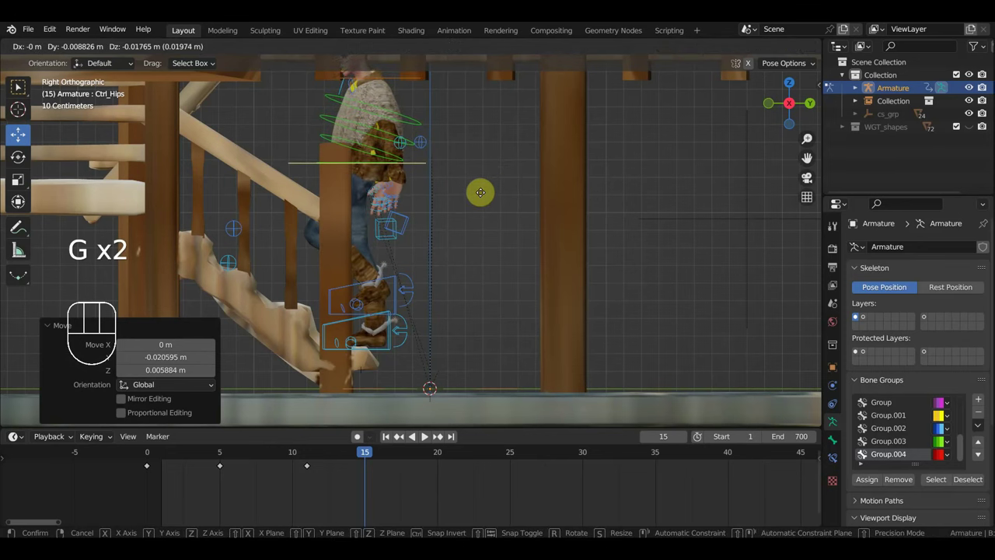
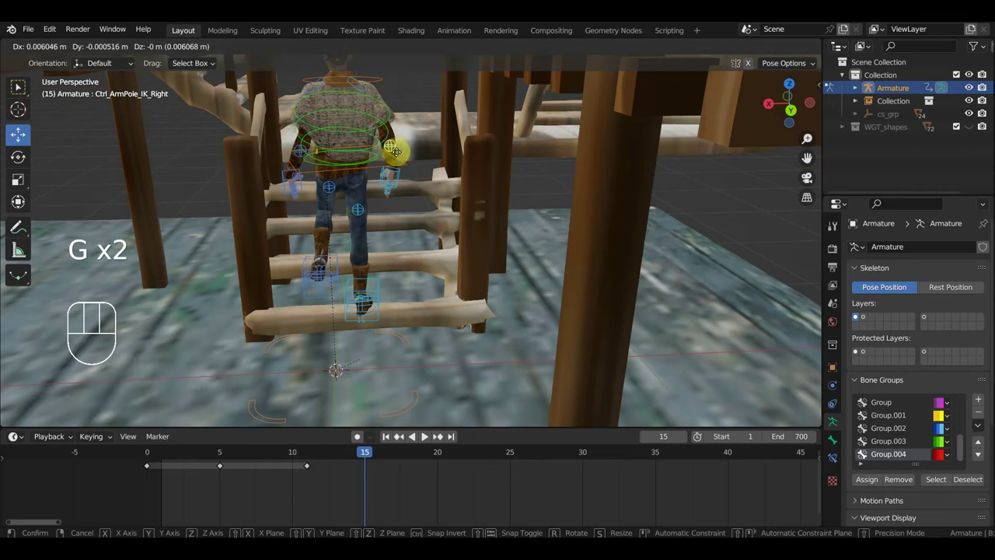
# - Orbit around the stairs and pick the upper spine control for posing
pyautogui.moveTo(374, 236); pyautogui.dragTo(505, 223)
pyautogui.moveTo(352, 220); pyautogui.dragTo(412, 222)
pyautogui.moveTo(412, 222); pyautogui.dragTo(418, 214)
pyautogui.press('g')
pyautogui.click(356, 197)
pyautogui.press('g')
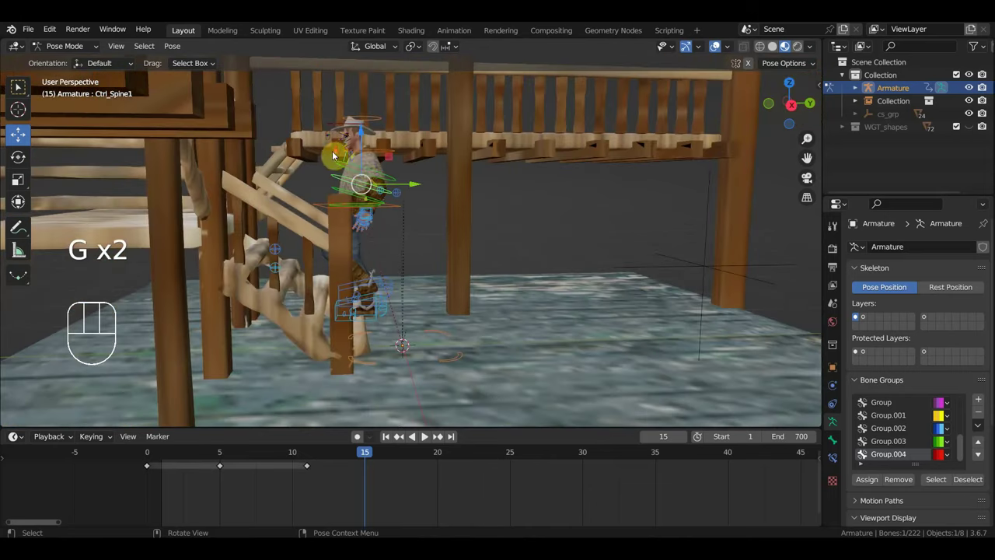
# - In side view, lean the upper spine and rotate the head at frame 15
pyautogui.press('KP_2')
pyautogui.press('KP_3')
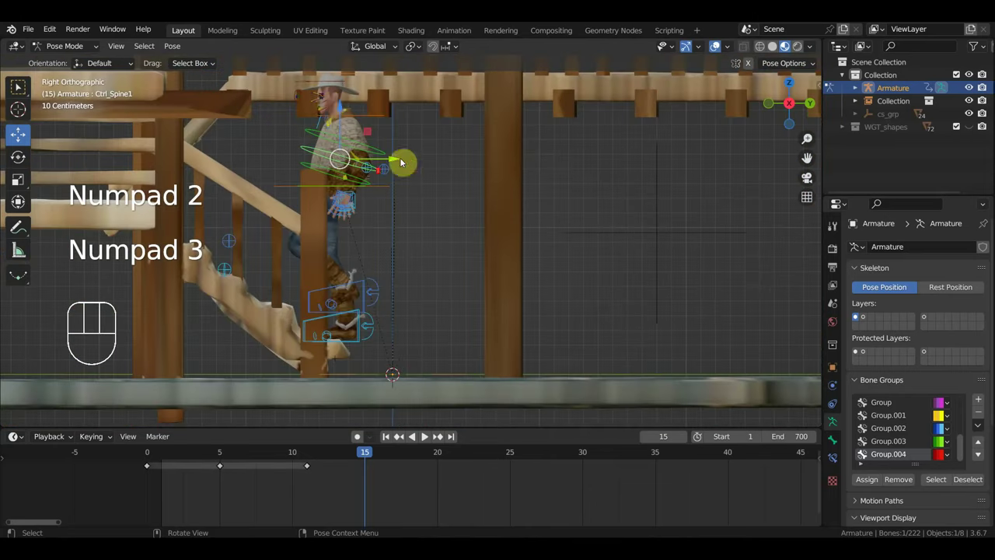
pyautogui.press('r')
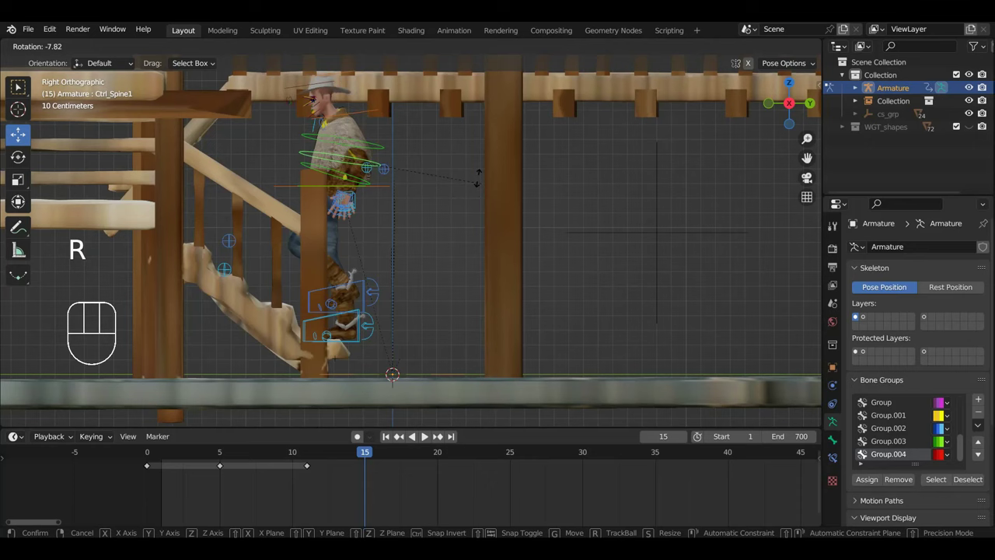
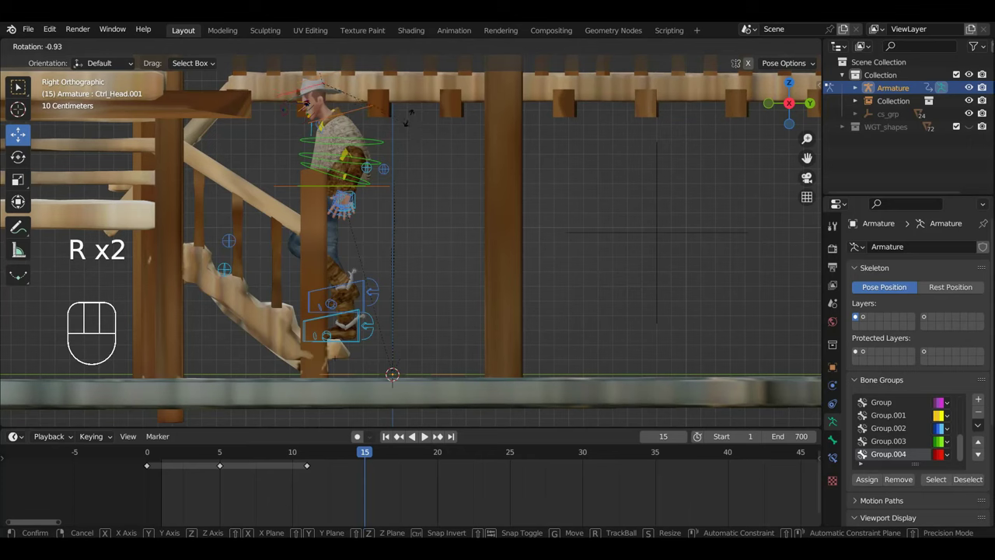
pyautogui.press('r')
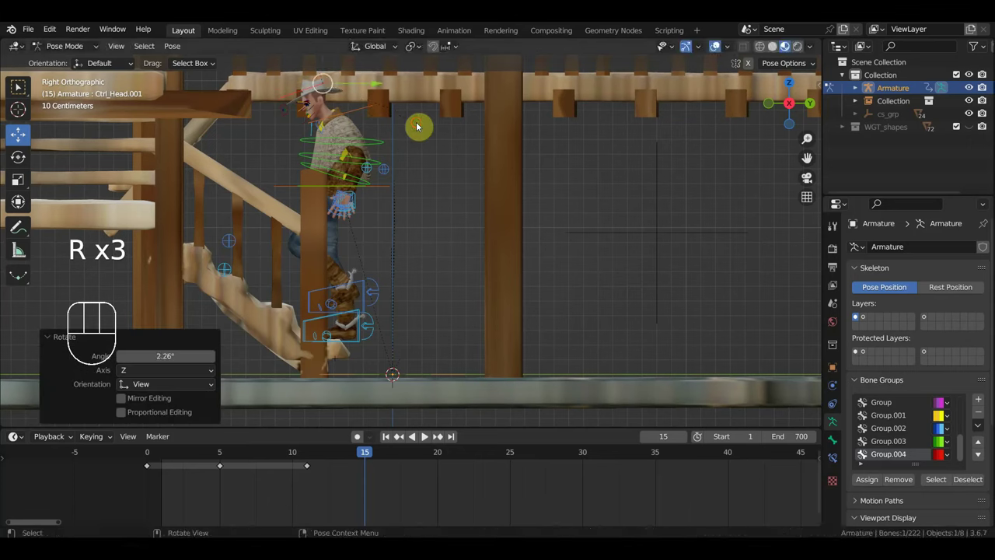
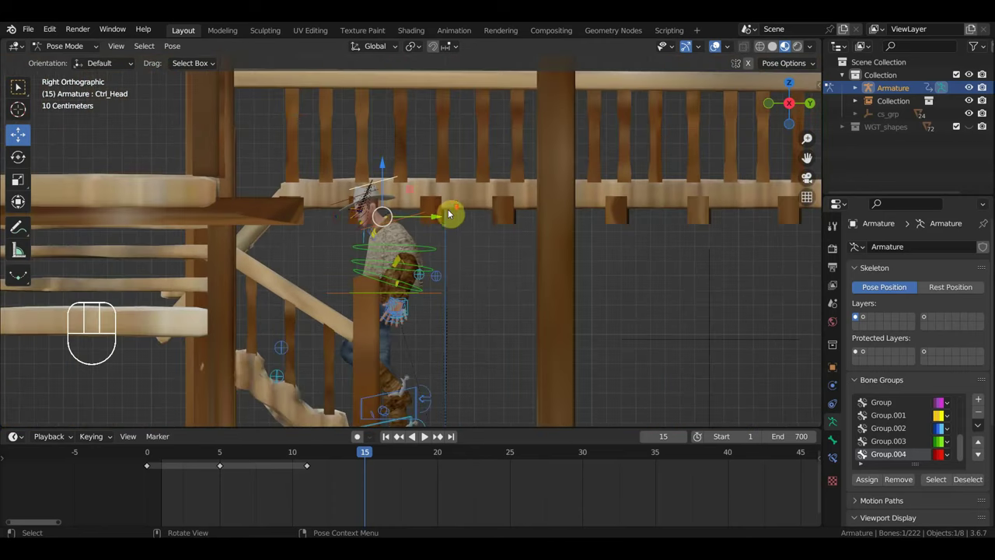
pyautogui.press('KP_3')
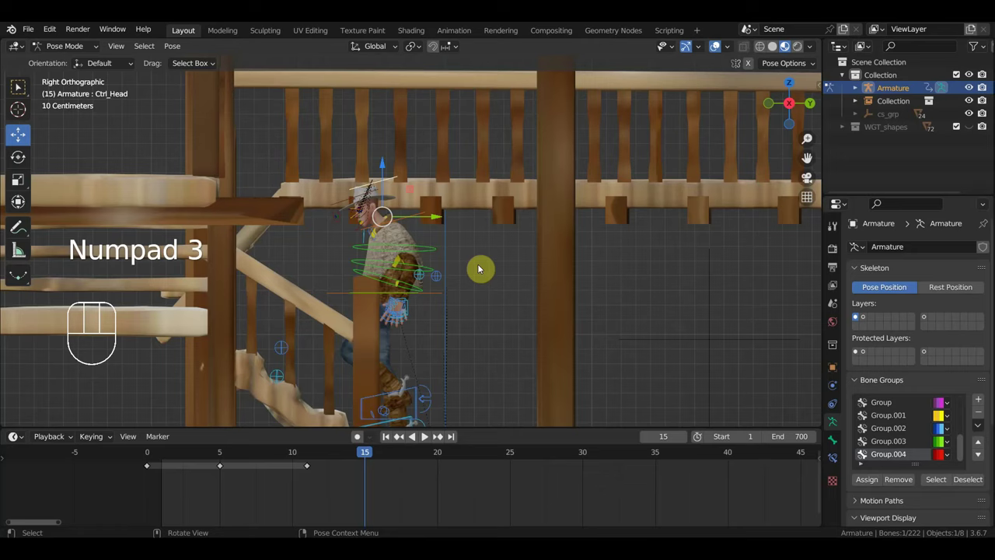
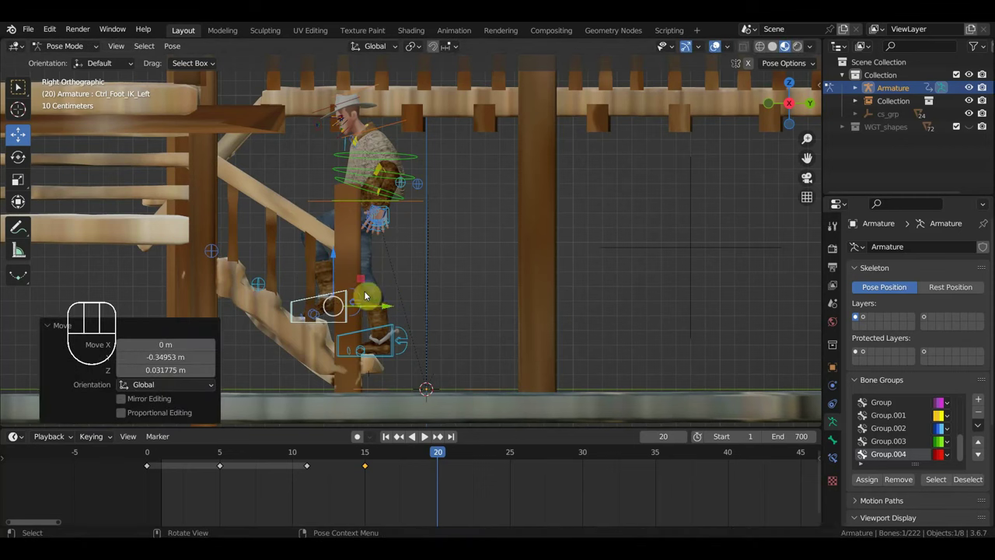
# - Position the hips, key all bones at frame 20 and scrub the playhead to frame 25
pyautogui.click(428, 204)
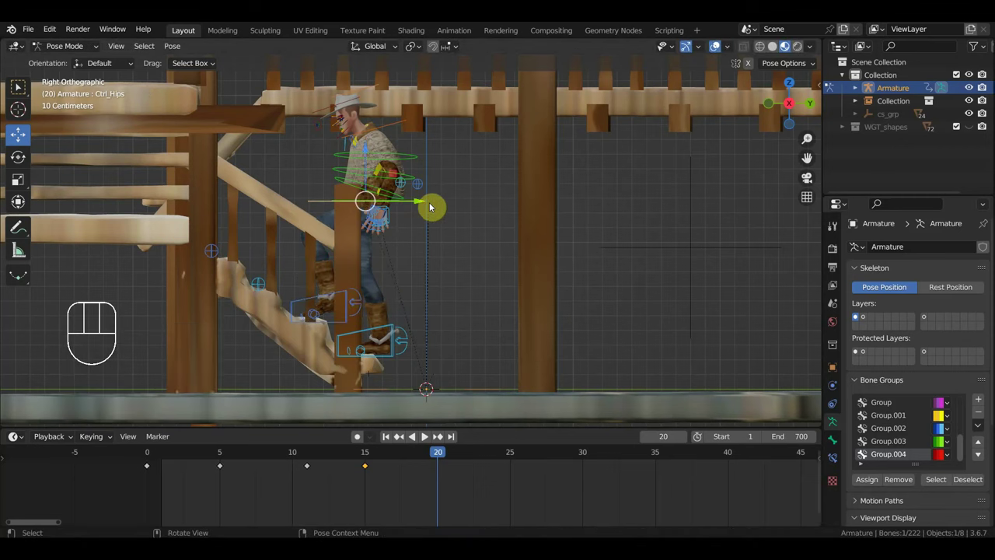
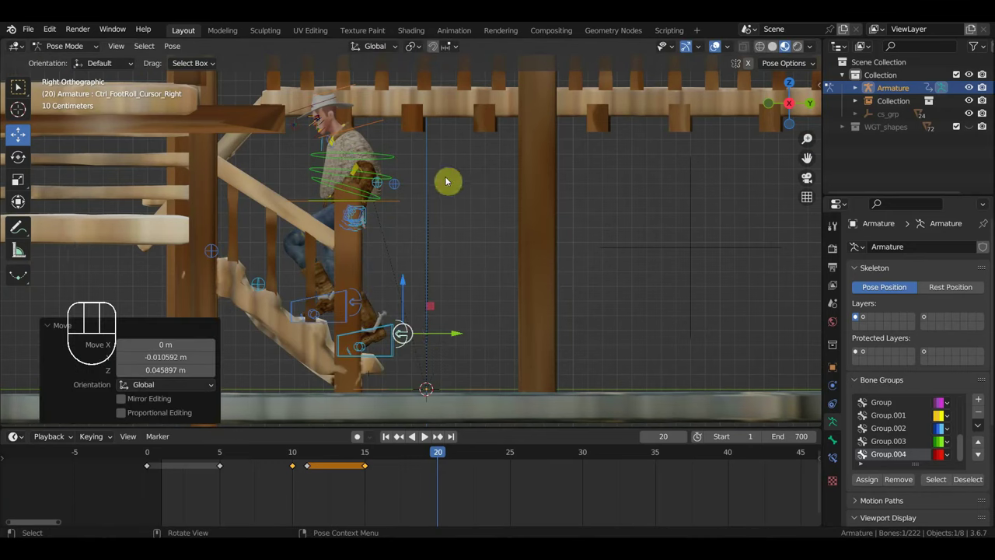
pyautogui.press('a')
pyautogui.press('i')
pyautogui.moveTo(426, 459); pyautogui.dragTo(450, 465)
pyautogui.moveTo(459, 458); pyautogui.dragTo(512, 470)
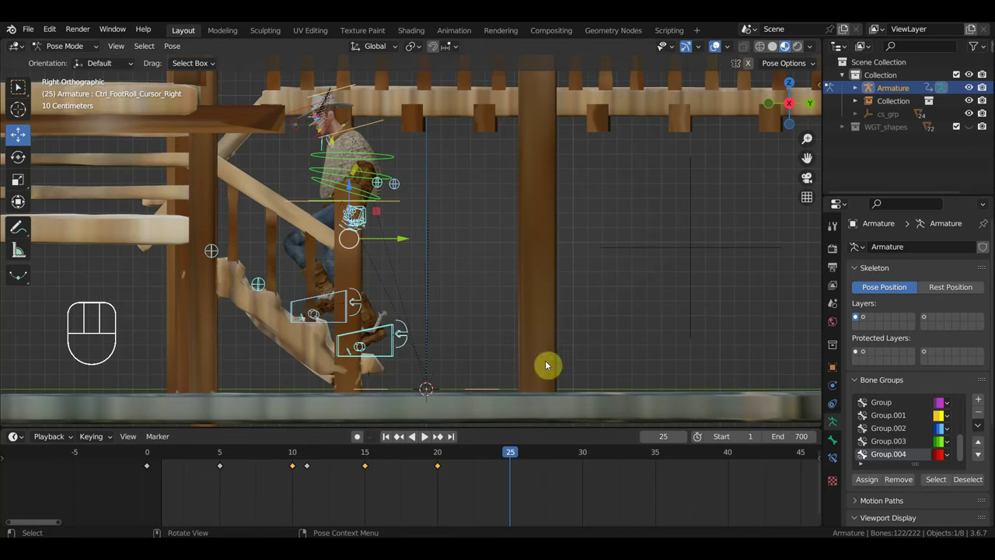
pyautogui.moveTo(560, 313); pyautogui.dragTo(599, 342)
pyautogui.middleClick(537, 342)
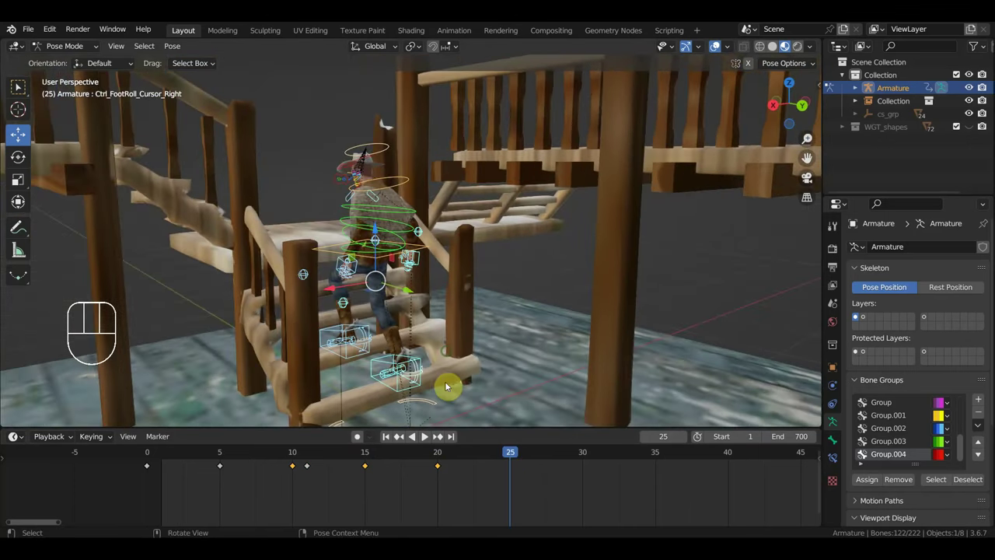
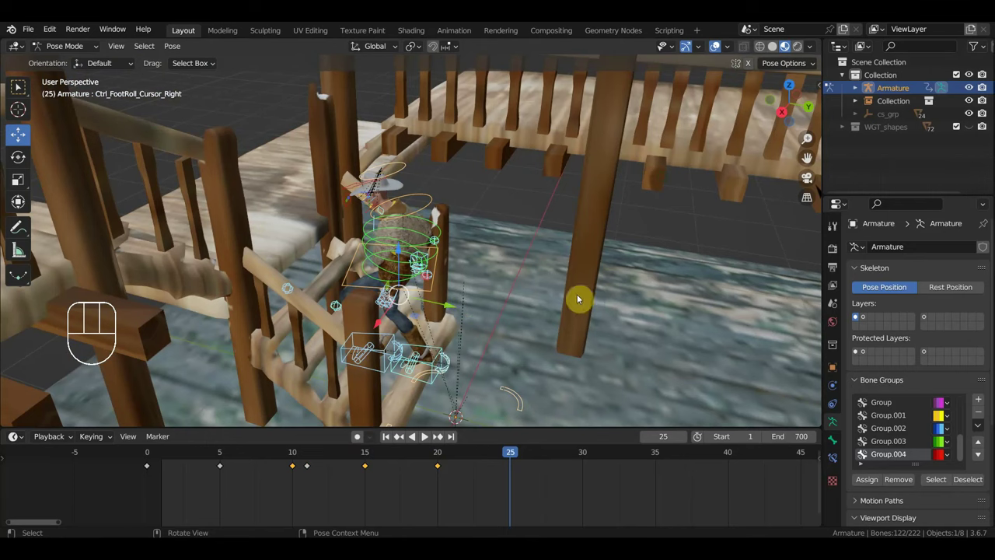
pyautogui.moveTo(531, 74); pyautogui.dragTo(550, 61)
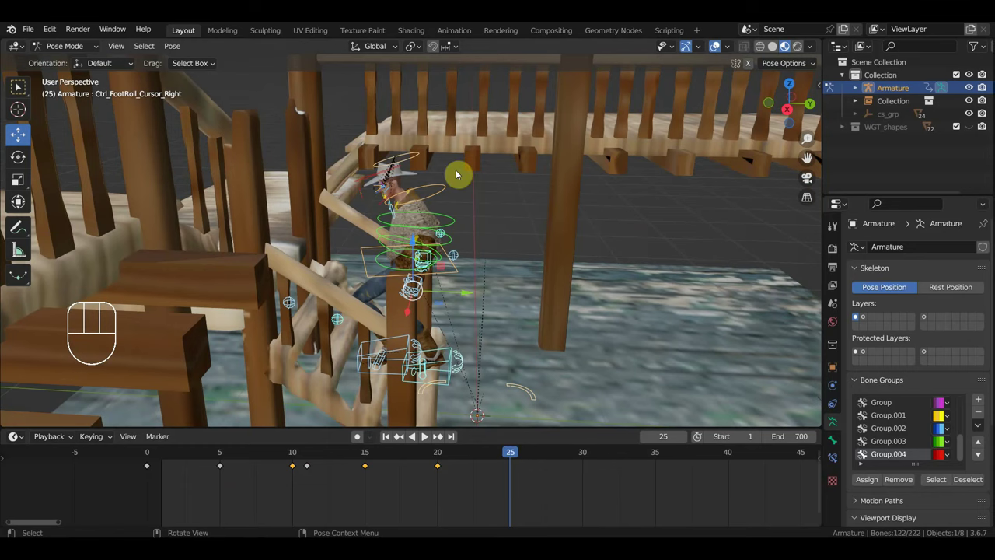
pyautogui.press('KP_3')
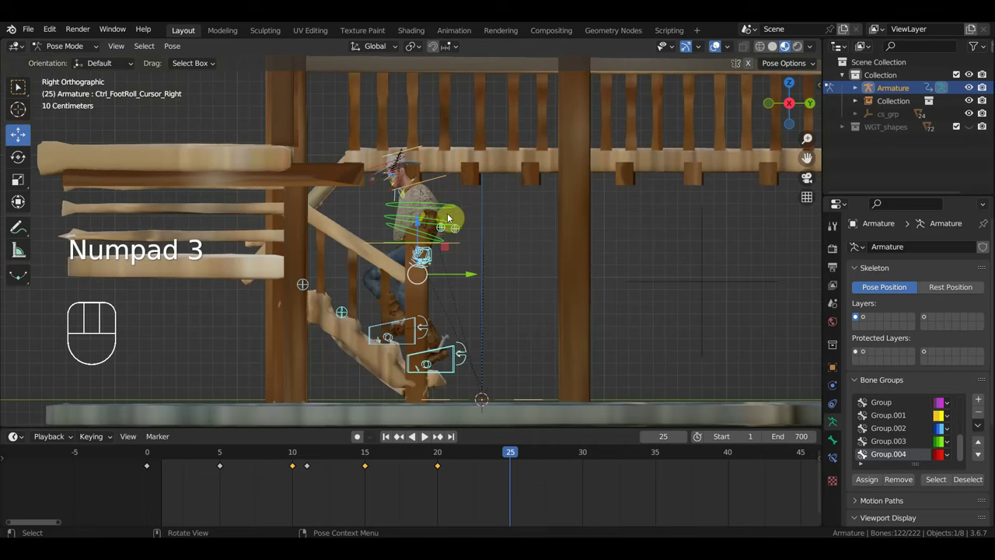
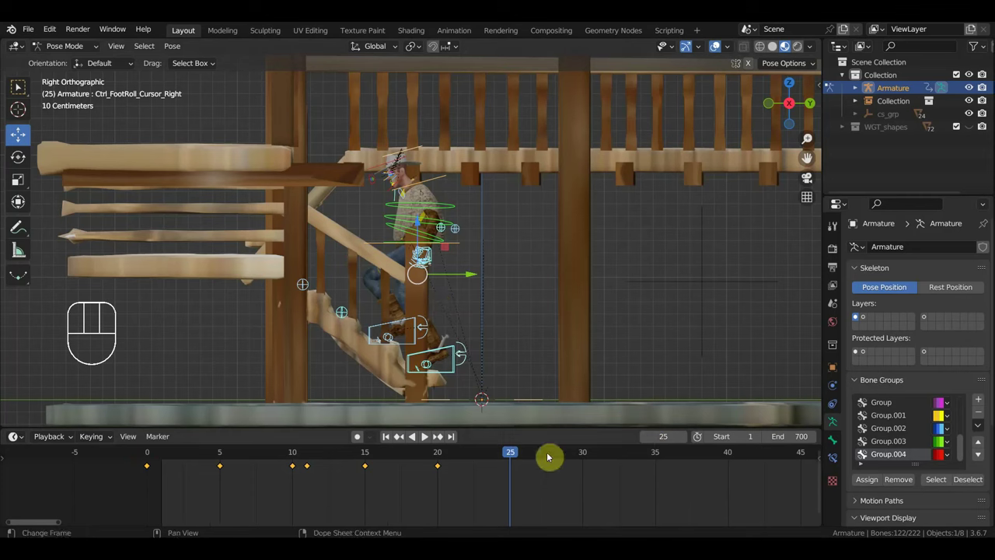
# - Reframe on the cowboy and set the playhead to frame 25, picking rig controls
pyautogui.moveTo(607, 335); pyautogui.dragTo(573, 295)
pyautogui.middleClick(562, 306)
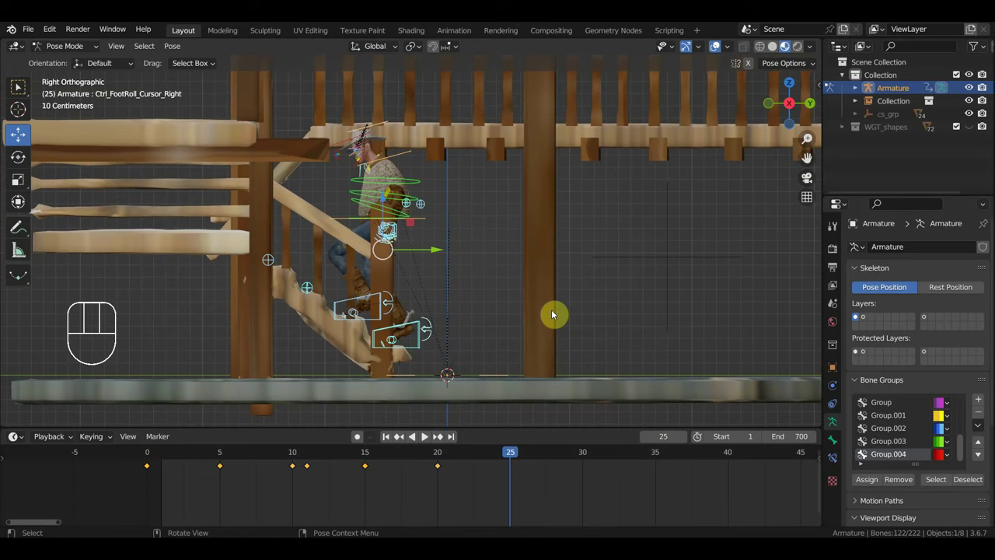
pyautogui.click(441, 457)
pyautogui.click(511, 452)
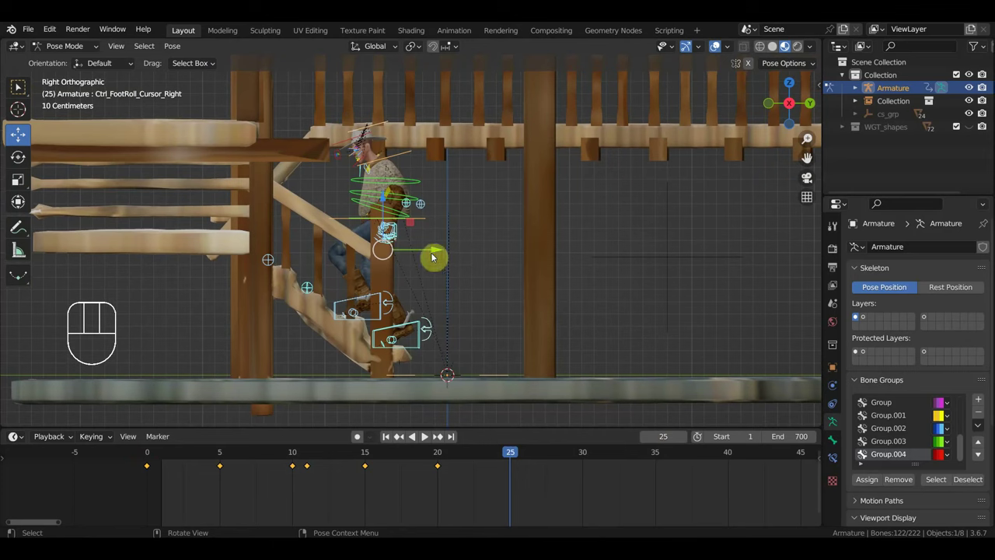
pyautogui.click(430, 221)
pyautogui.click(399, 231)
pyautogui.moveTo(464, 264); pyautogui.dragTo(390, 266)
# - Move the right hand IK control in side view, then start moving the left foot roll control
pyautogui.click(398, 235)
pyautogui.press('KP_3')
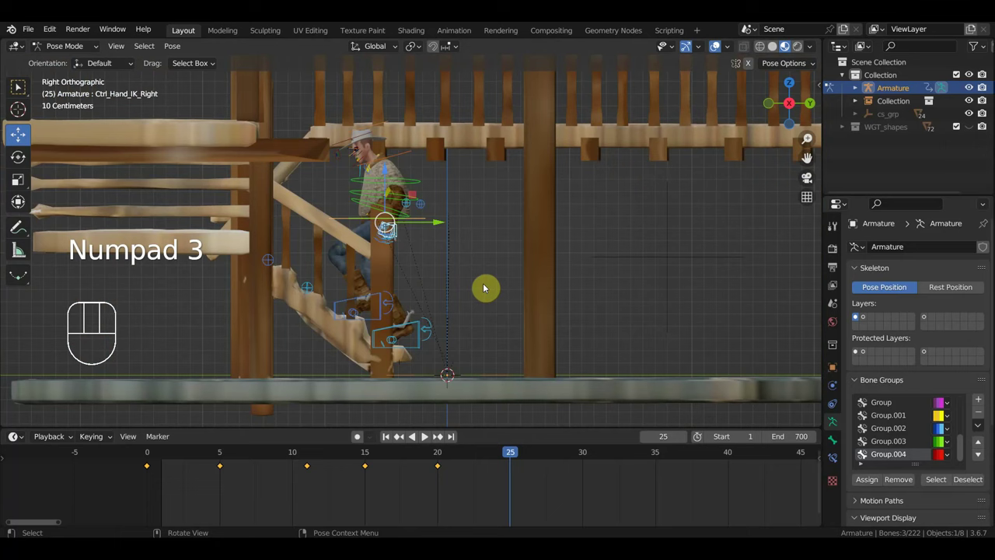
pyautogui.press('g')
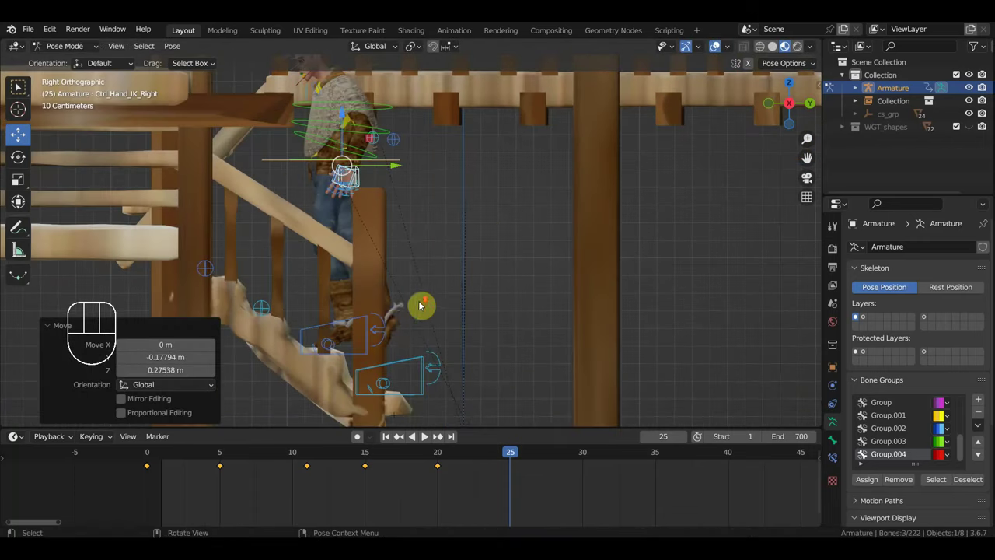
pyautogui.click(383, 332)
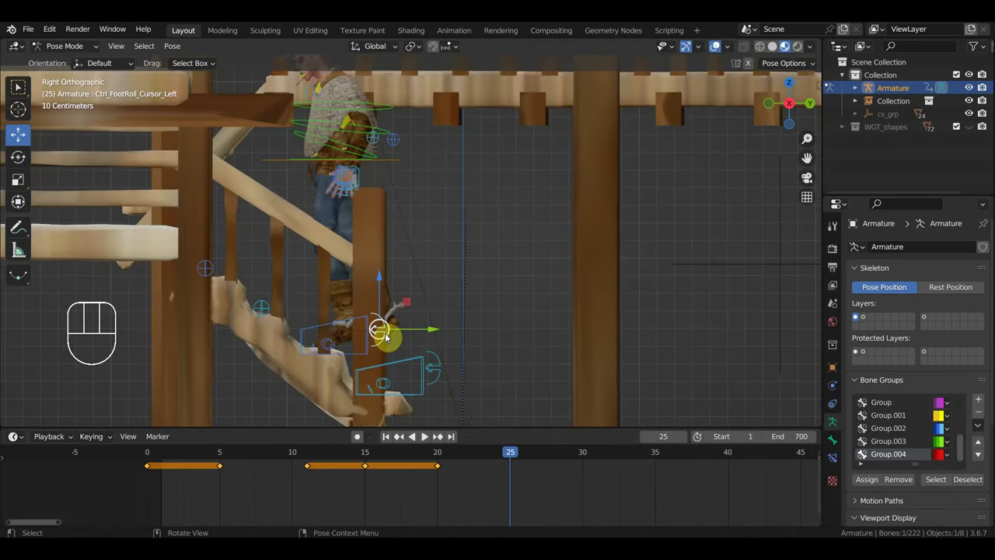
pyautogui.press('g')
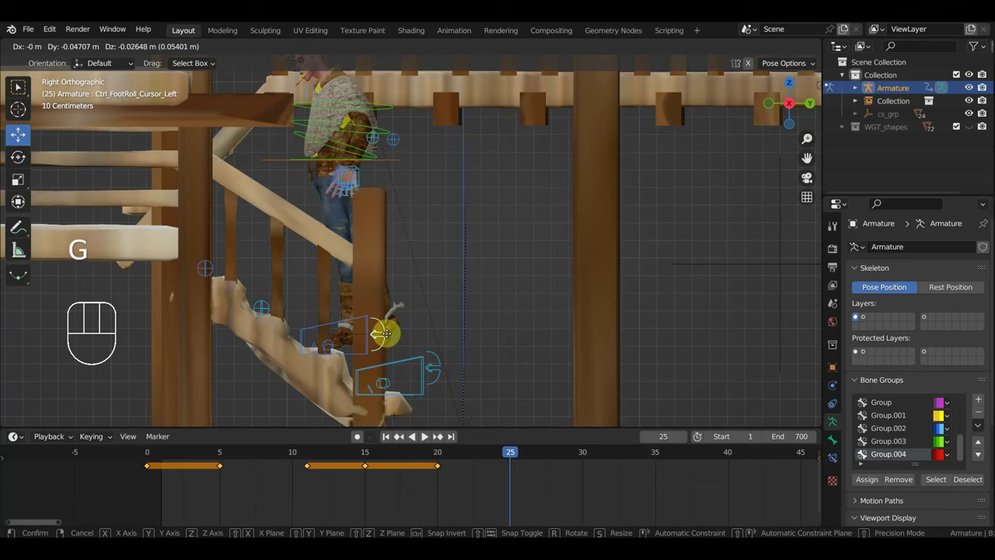
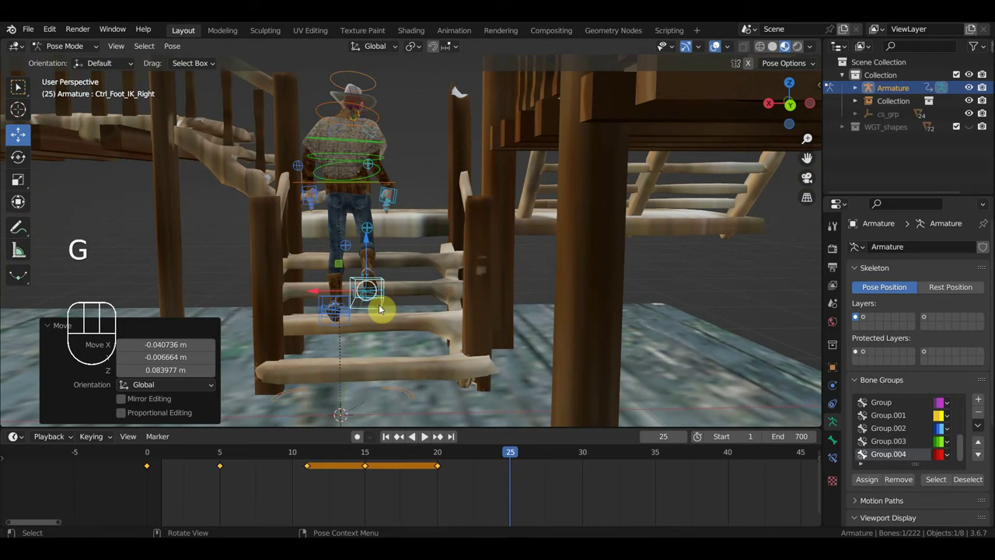
# - Clear the right foot roll's location and rotation, rotate the right foot IK and move the right knee pole
pyautogui.moveTo(414, 366); pyautogui.dragTo(418, 295)
pyautogui.click(418, 294)
pyautogui.press('alt+g')
pyautogui.press('alt+r')
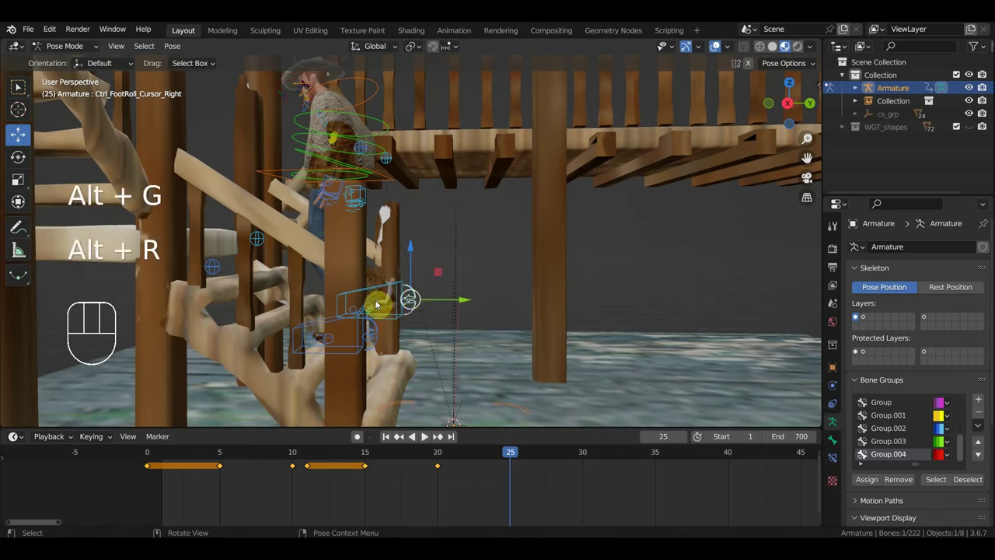
pyautogui.click(402, 284)
pyautogui.press('r')
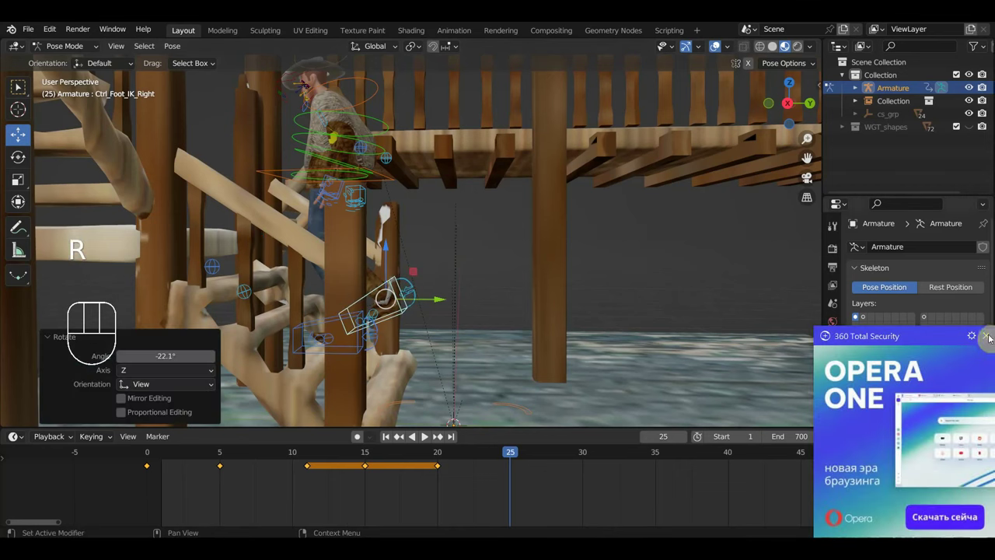
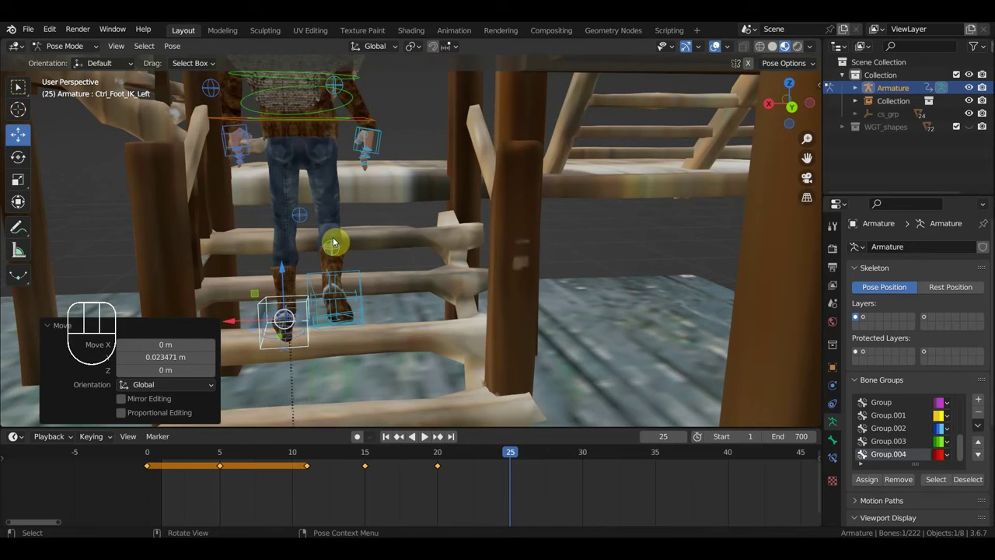
pyautogui.press('g')
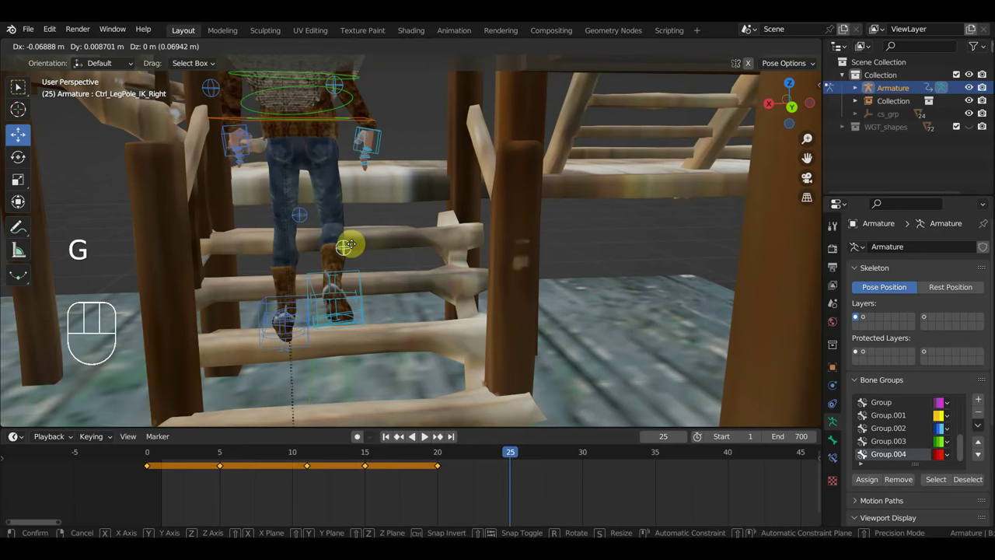
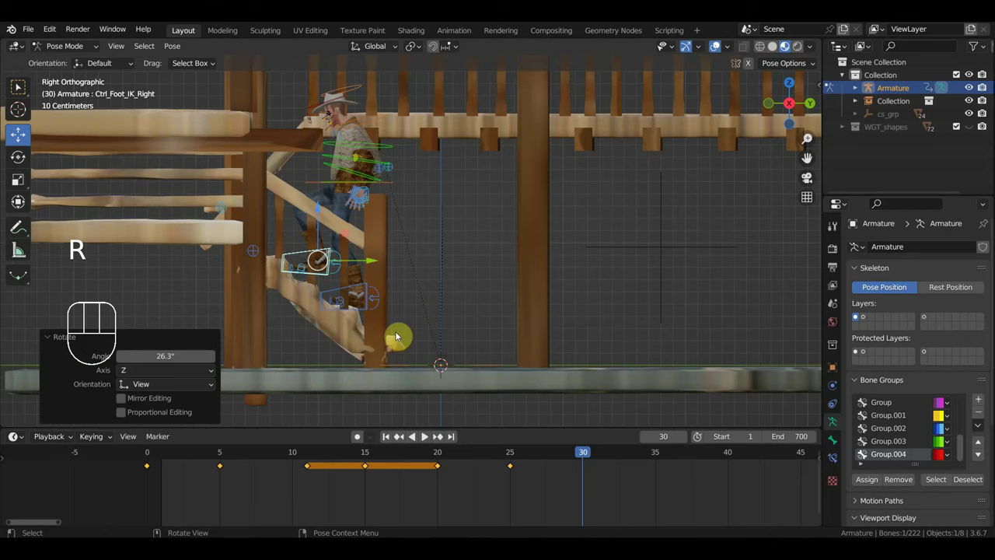
# - Rotate the hips in top view to turn the body and key the pose at frame 30
pyautogui.press('g')
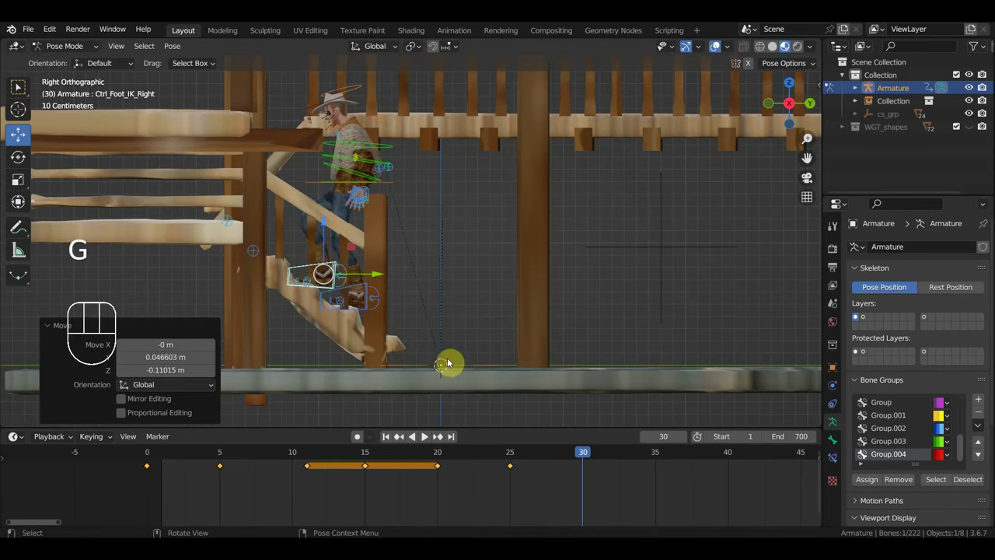
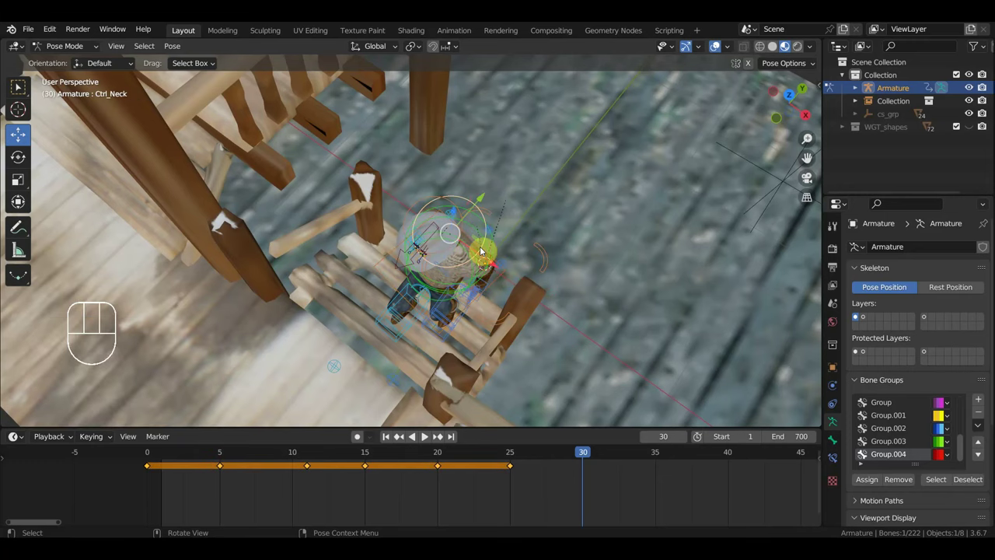
pyautogui.click(475, 245)
pyautogui.press('KP_7')
pyautogui.press('r')
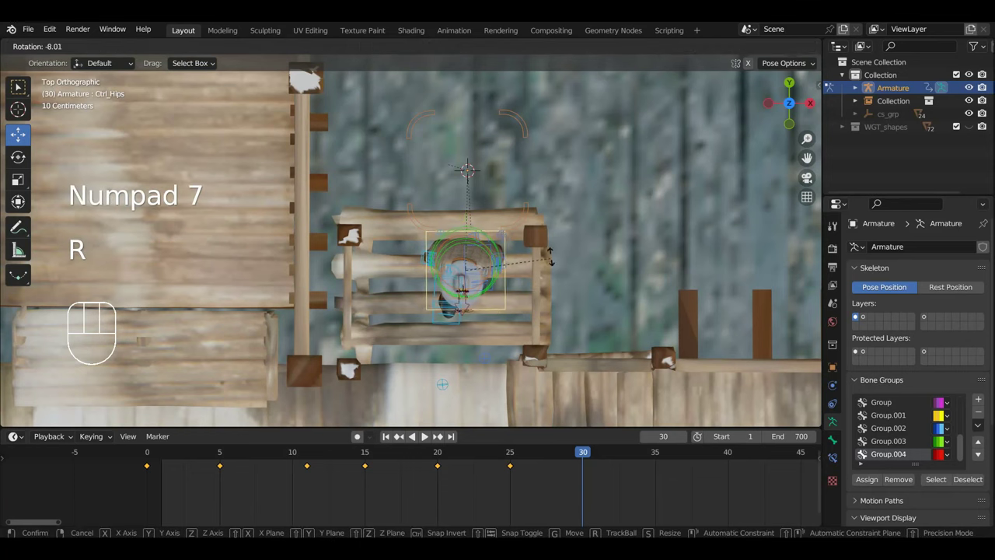
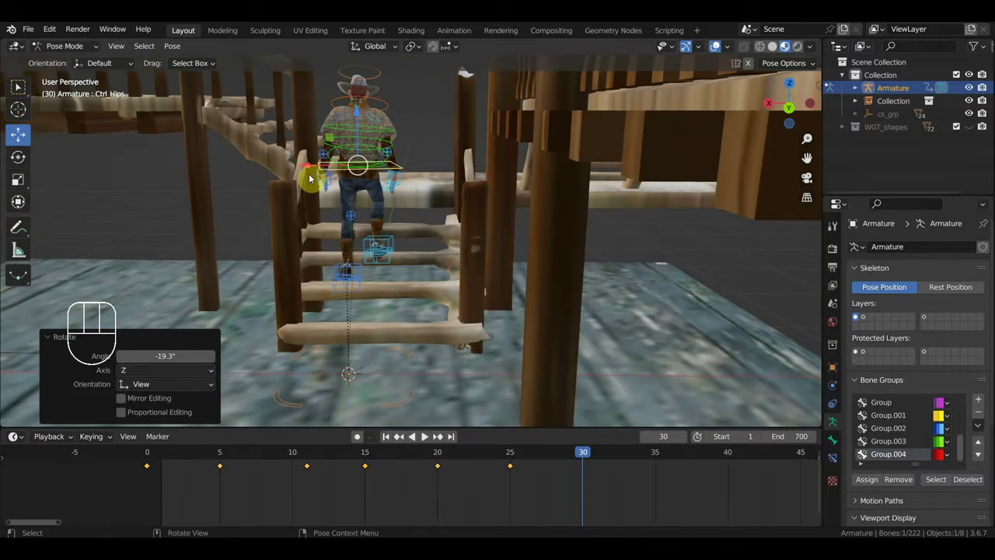
pyautogui.press('a')
pyautogui.press('i')
# - Clear stray transforms and tweak the right foot tilt in side view around frames 27–29, keying it
pyautogui.moveTo(575, 460); pyautogui.dragTo(440, 469)
pyautogui.moveTo(438, 394); pyautogui.dragTo(573, 374)
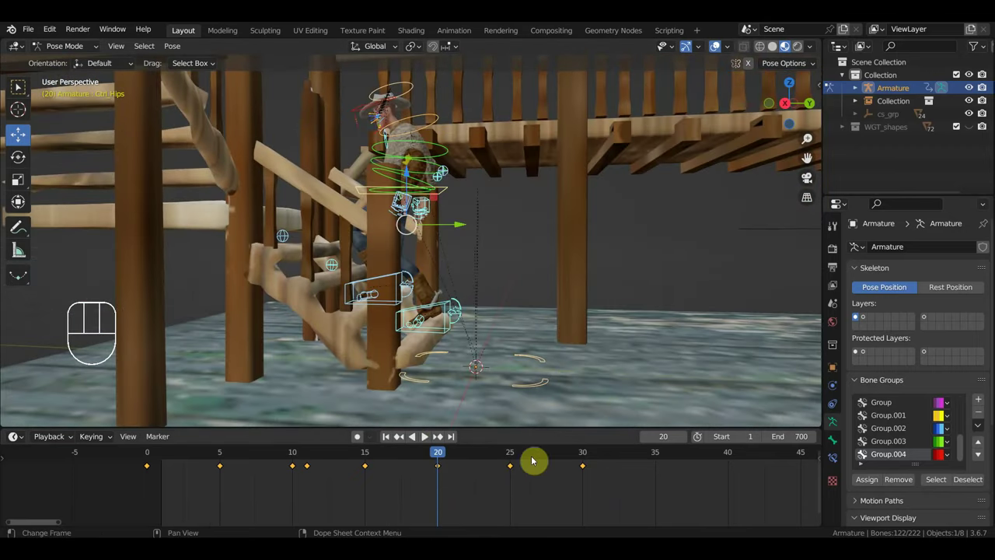
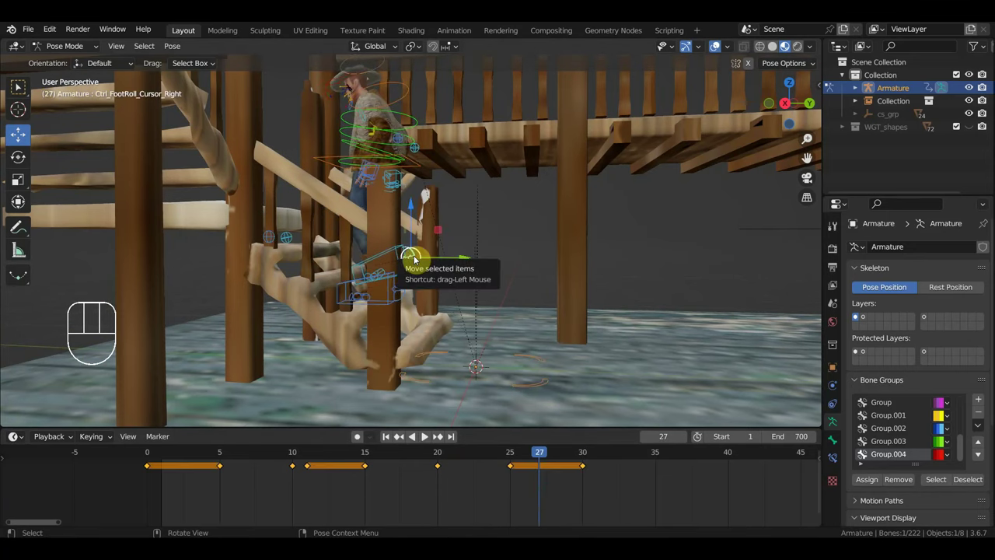
pyautogui.press('alt+g')
pyautogui.press('alt+r')
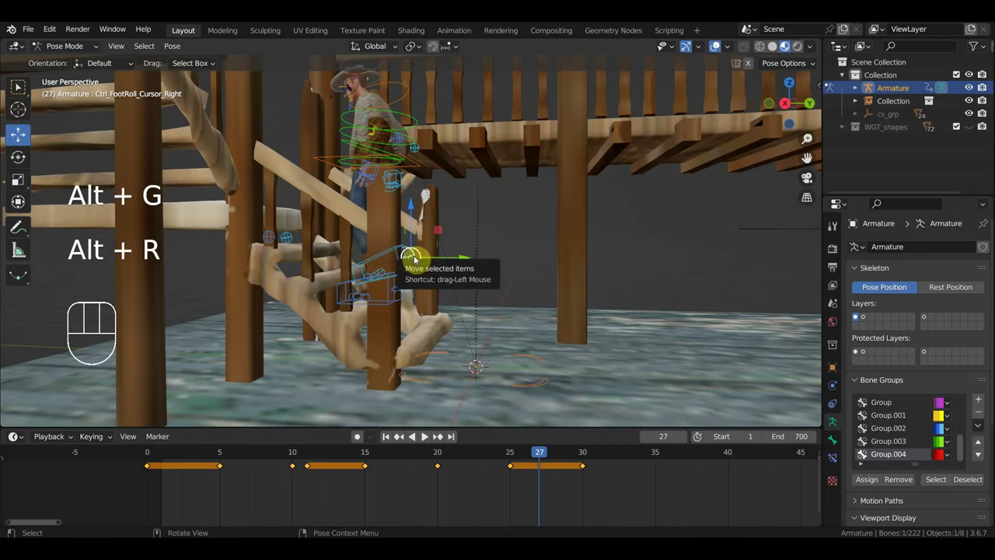
pyautogui.press('KP_1')
pyautogui.press('KP_3')
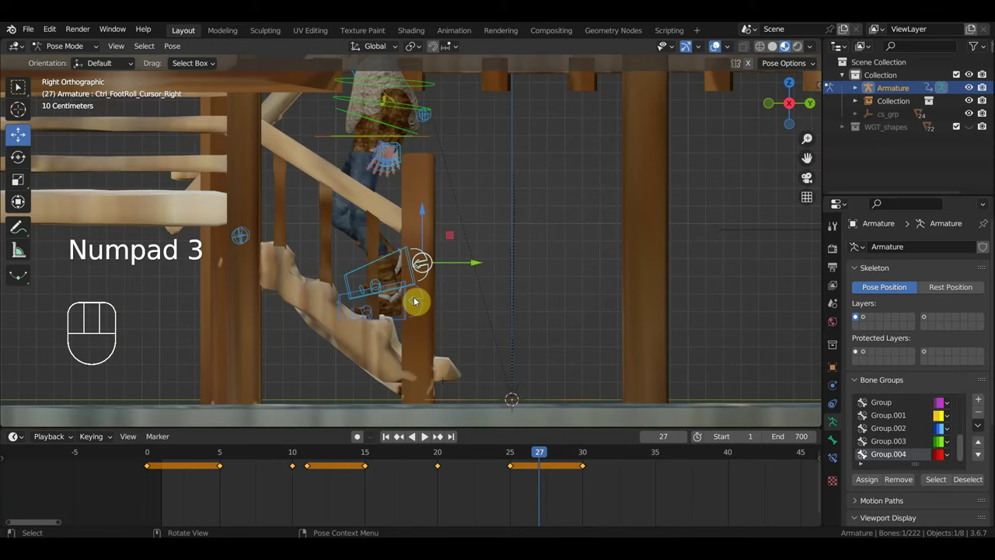
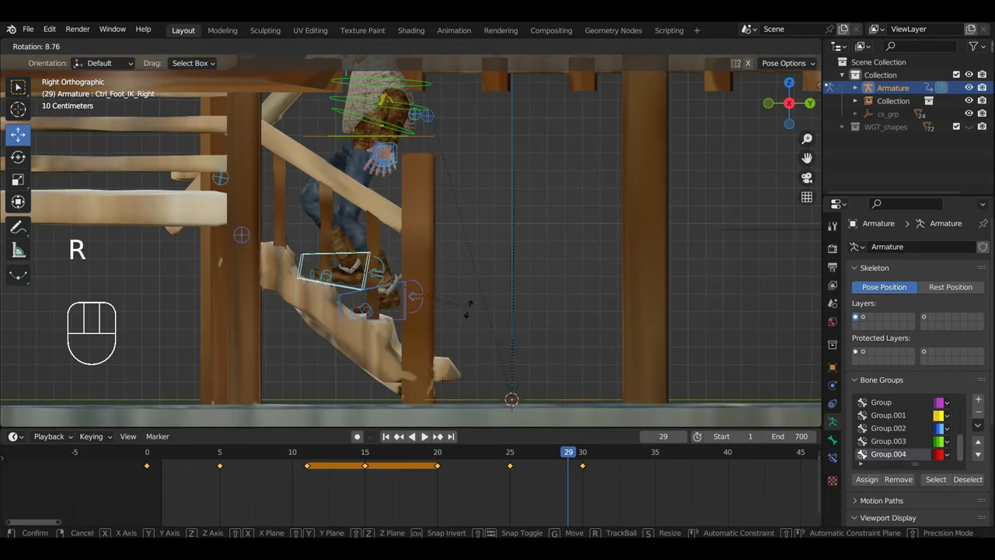
pyautogui.press('g')
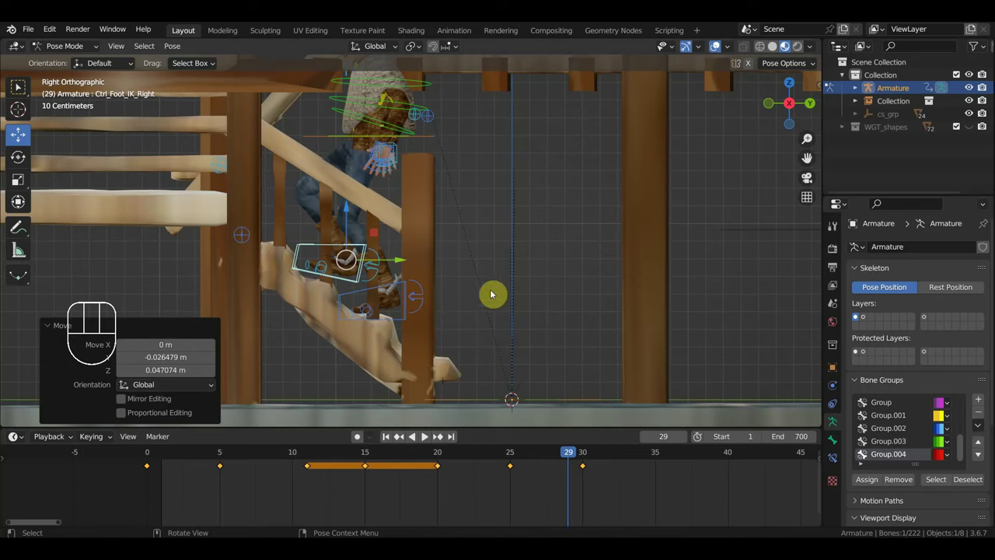
pyautogui.press('i')
# - At frame 19 reposition the left foot IK control on the step and key its location and rotation
pyautogui.moveTo(581, 460); pyautogui.dragTo(432, 497)
pyautogui.click(412, 292)
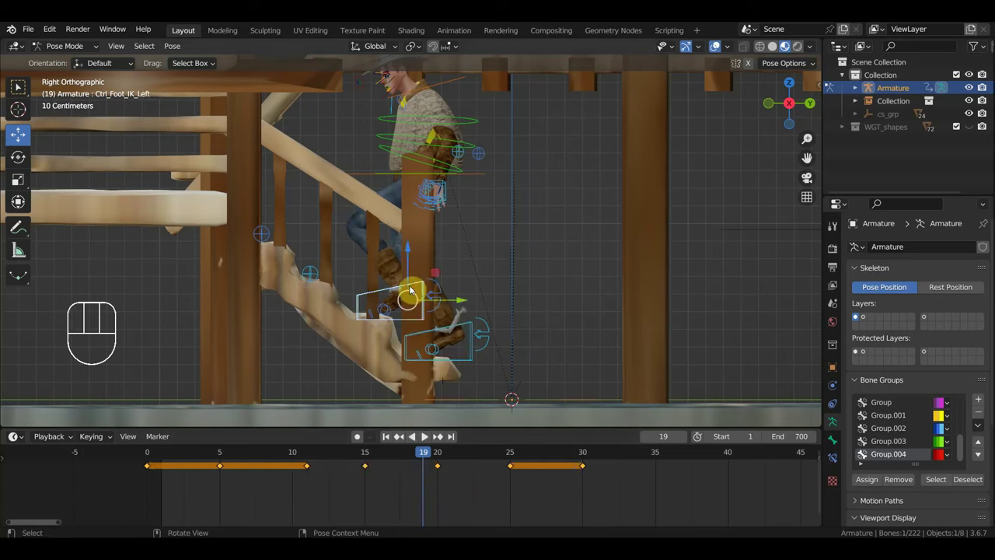
pyautogui.press('r')
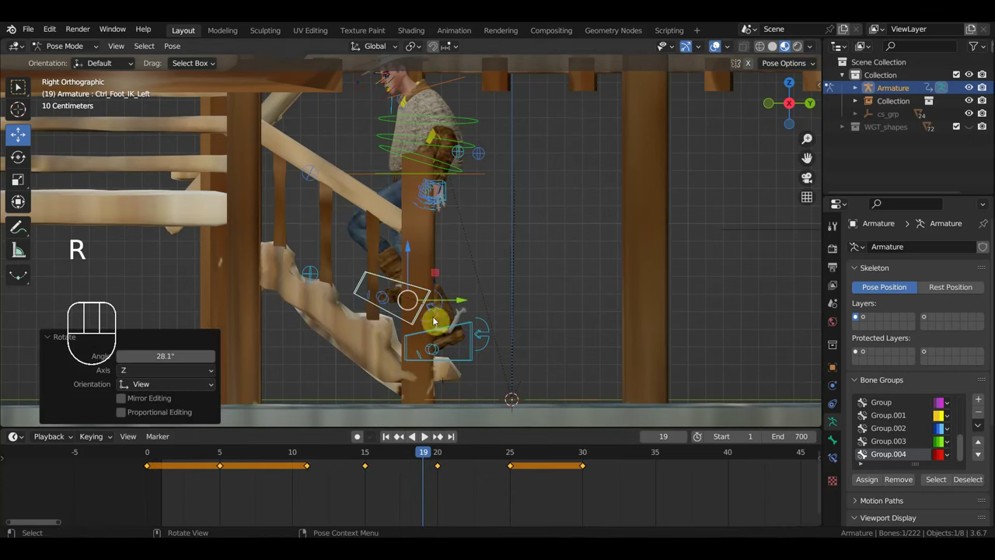
pyautogui.press('g')
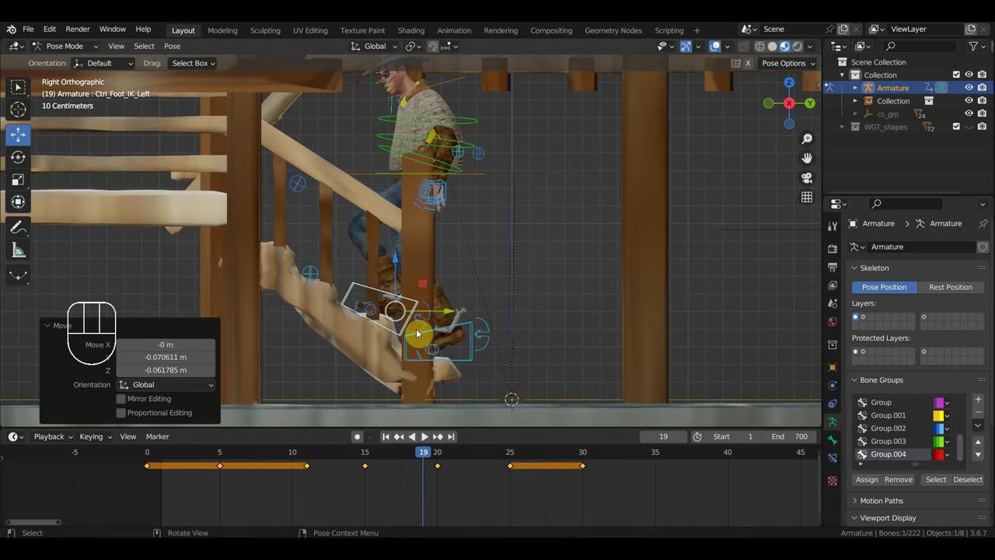
pyautogui.press('i')
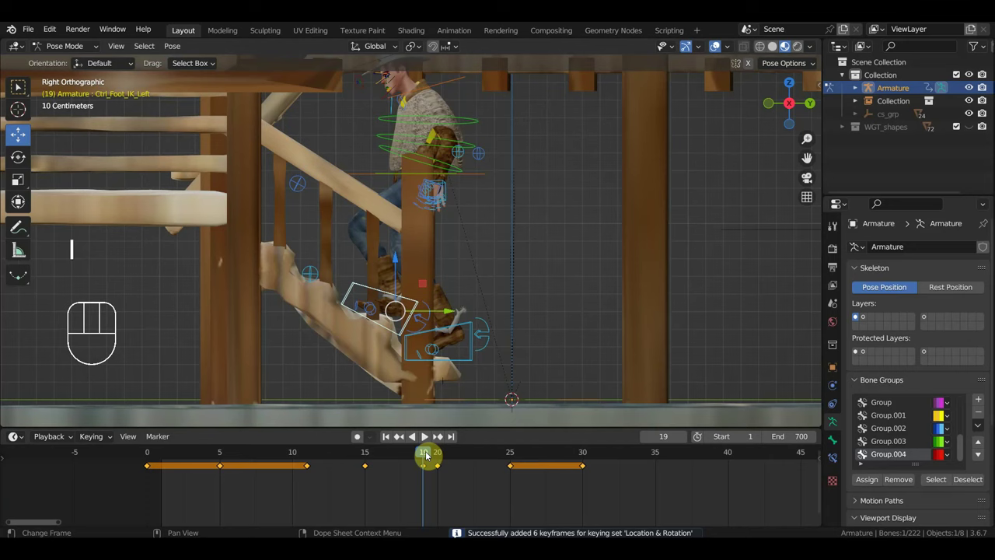
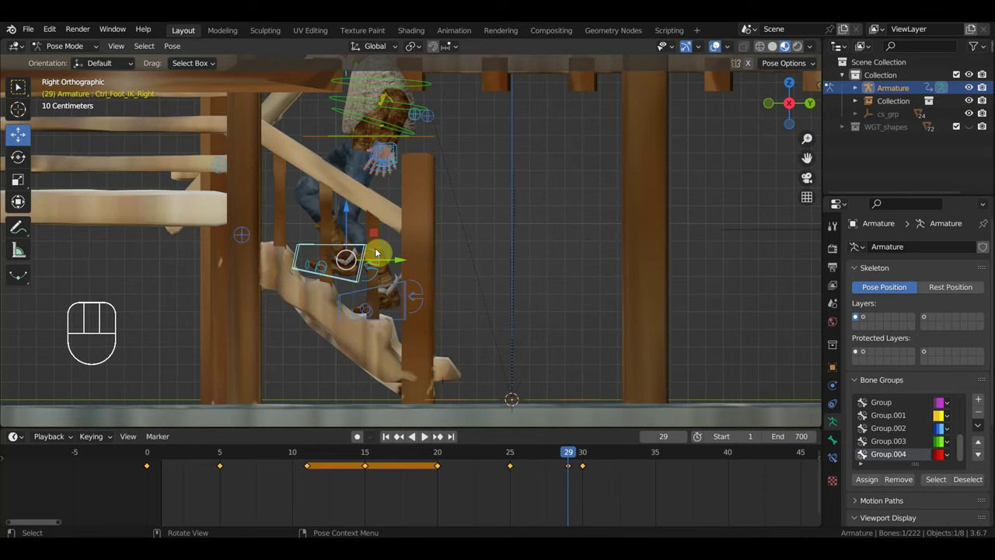
# - Key the right foot IK pose at frame 29 and inspect the feet around frame 20 from the side
pyautogui.press('g')
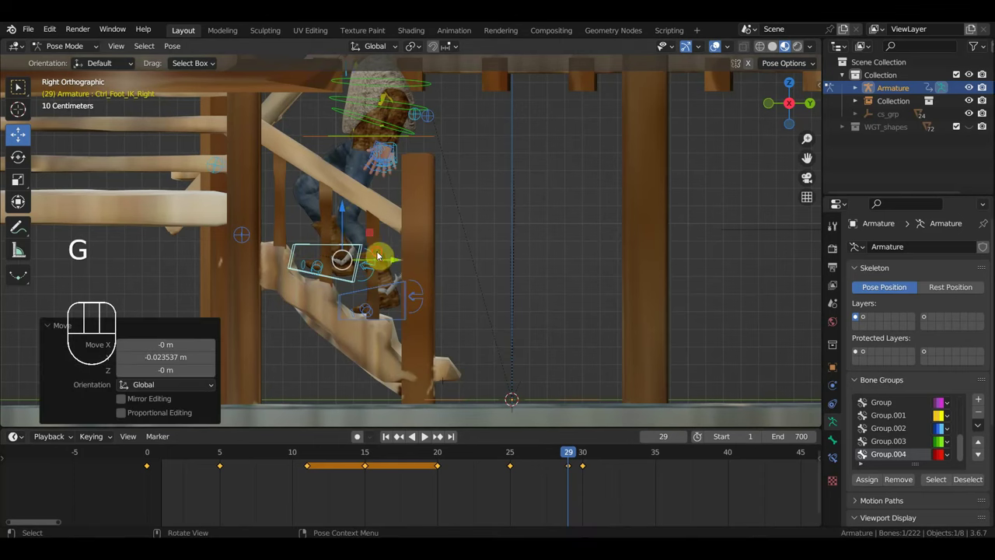
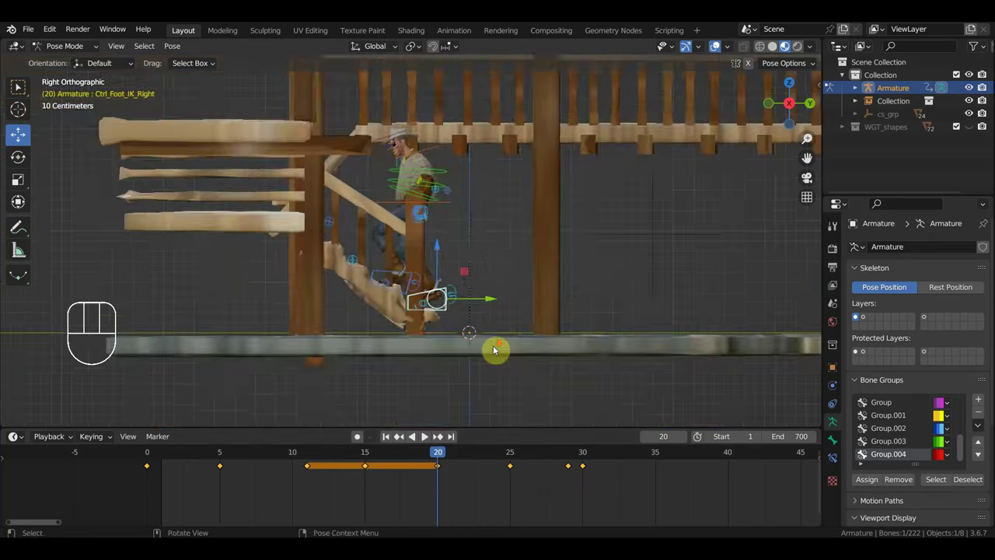
pyautogui.moveTo(499, 350); pyautogui.dragTo(367, 351)
pyautogui.moveTo(378, 304); pyautogui.dragTo(475, 297)
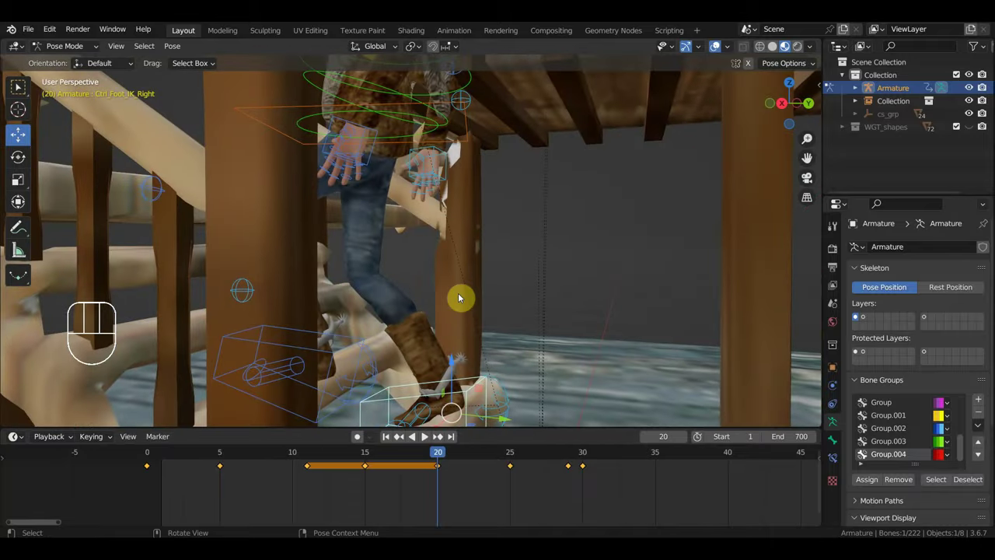
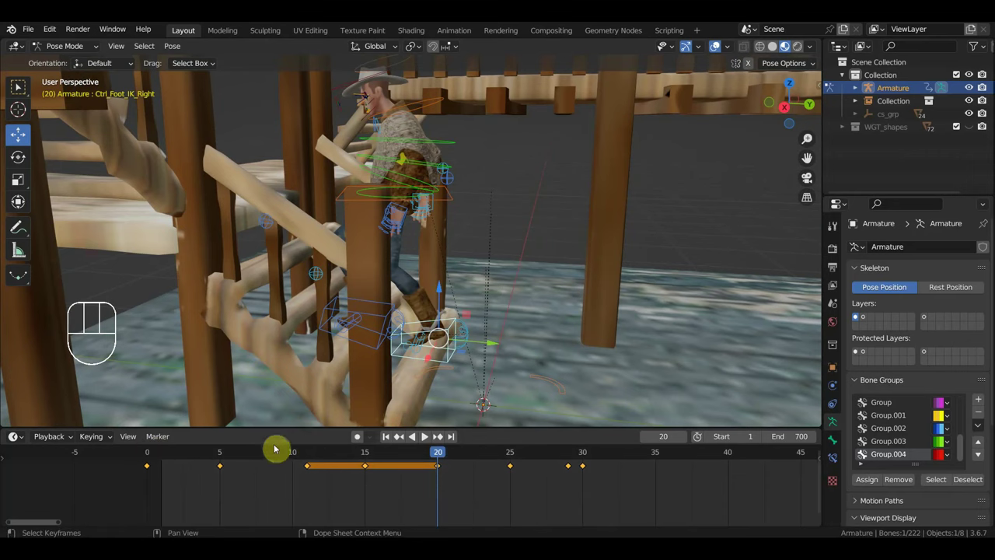
pyautogui.press('KP_3')
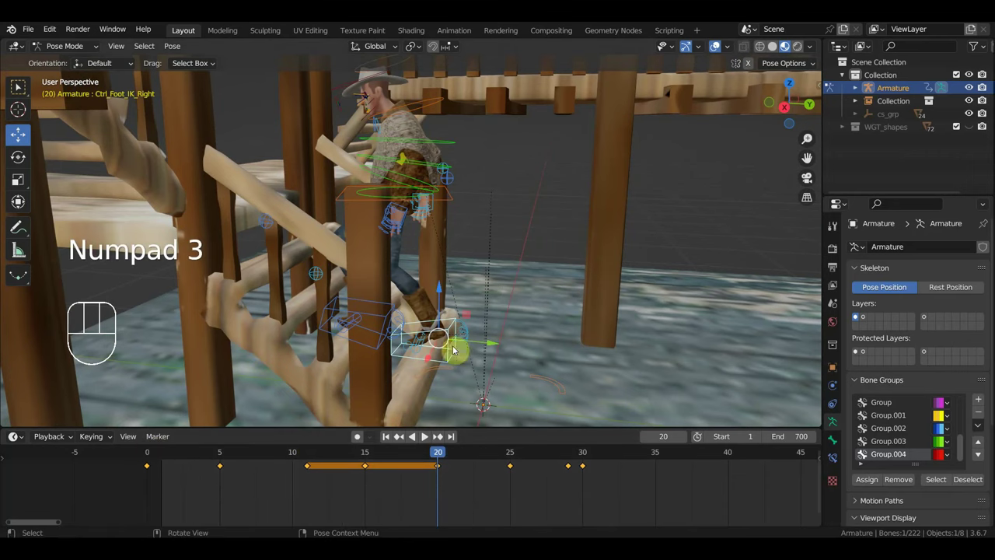
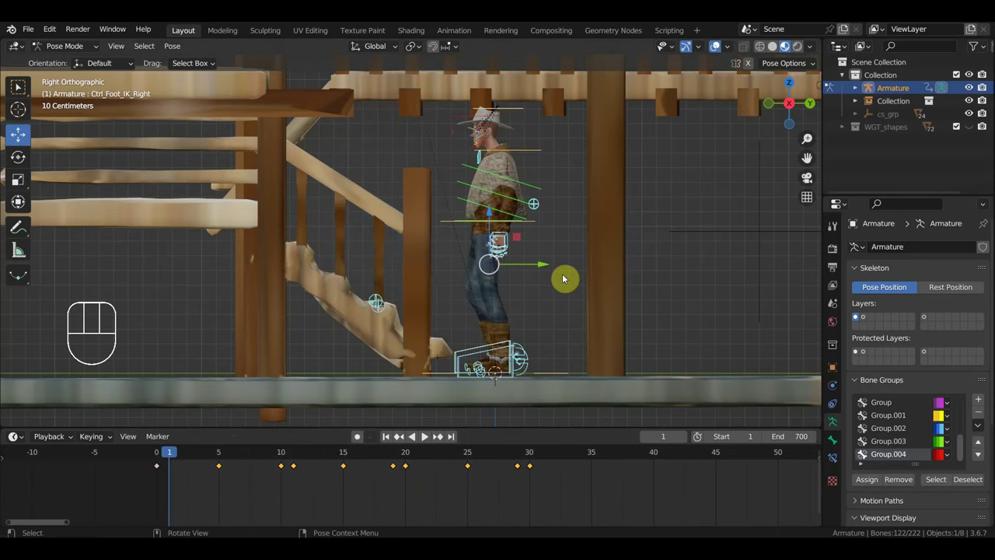
# - Key all controls at frame 1, then duplicate every walk keyframe about 34 frames later
pyautogui.press('i')
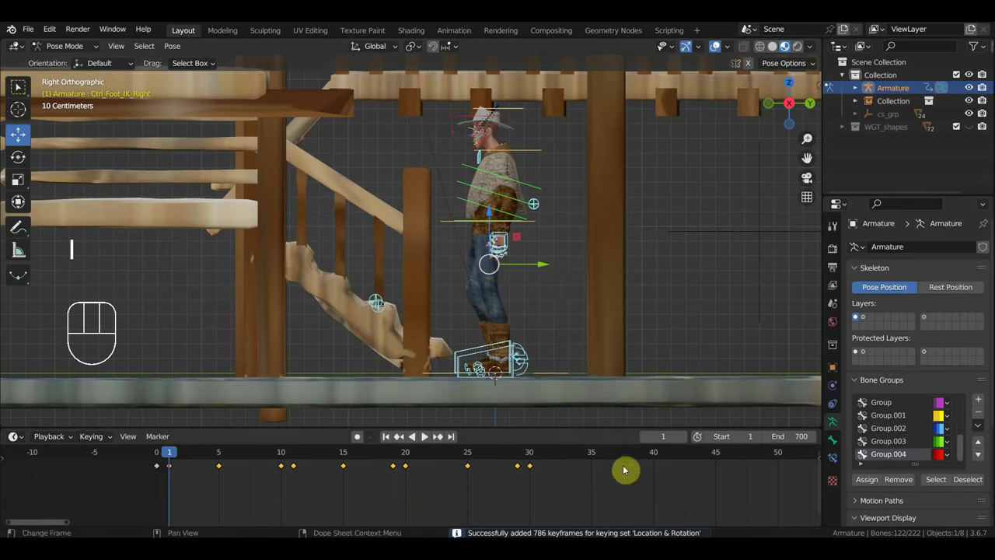
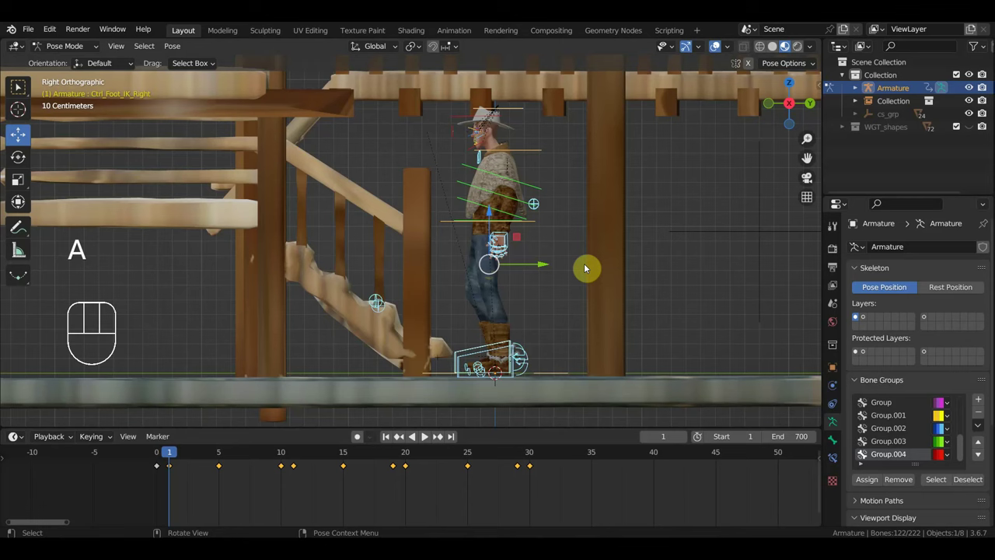
pyautogui.press('a')
pyautogui.press('a')
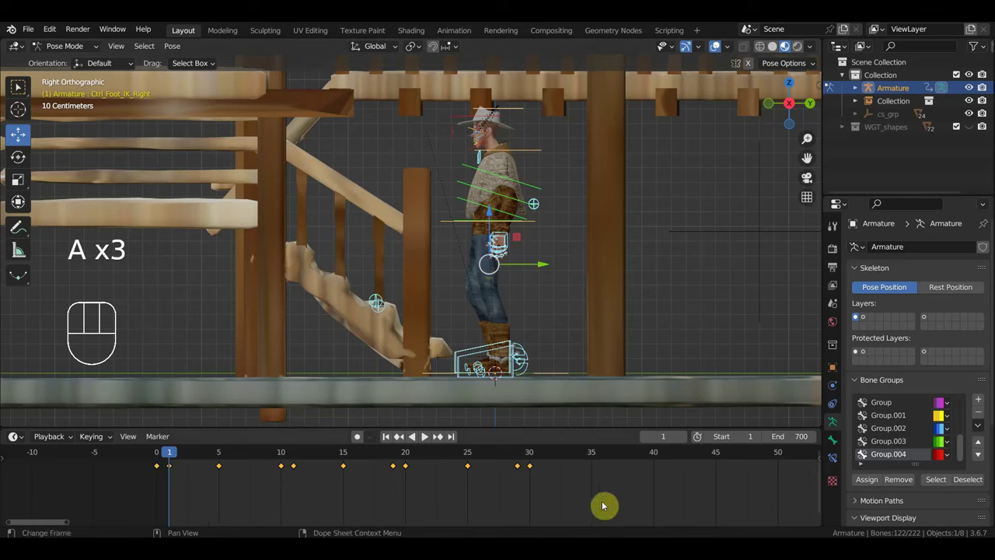
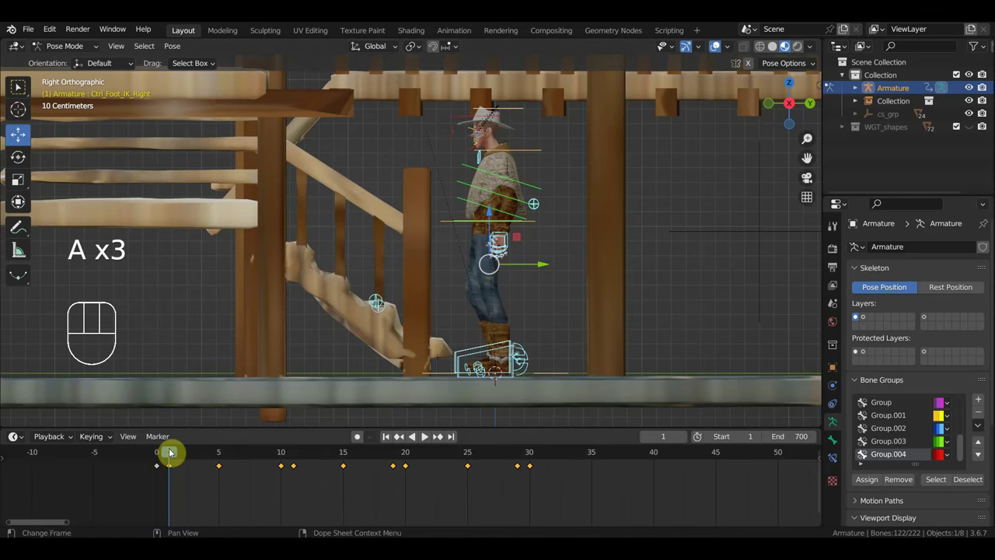
pyautogui.press('shift+d')
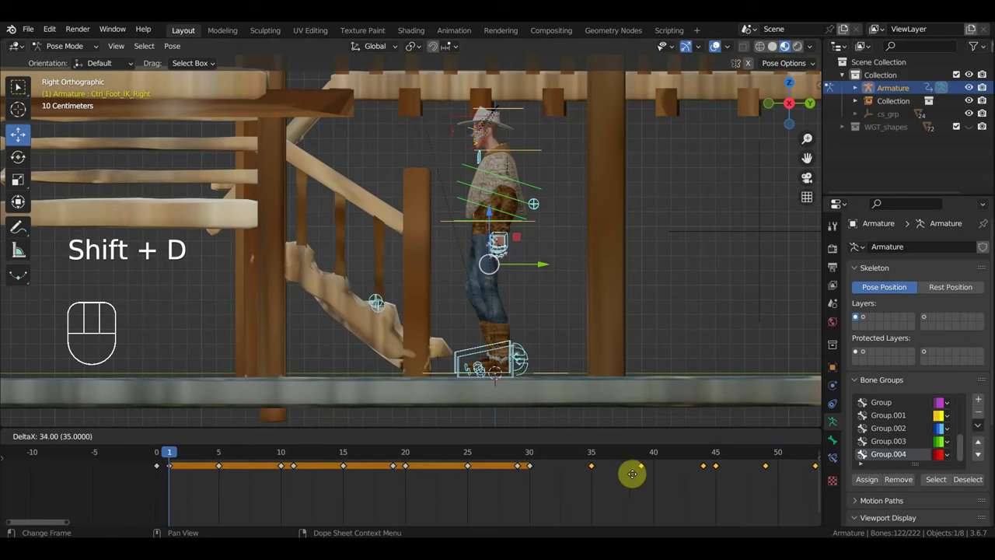
pyautogui.click(594, 460)
# - Bring the copied keys into view, go to frame 35 and nudge the pose forward there
pyautogui.moveTo(634, 302); pyautogui.dragTo(596, 336)
pyautogui.middleClick(594, 337)
pyautogui.moveTo(582, 495); pyautogui.dragTo(558, 462)
pyautogui.press('Delete')
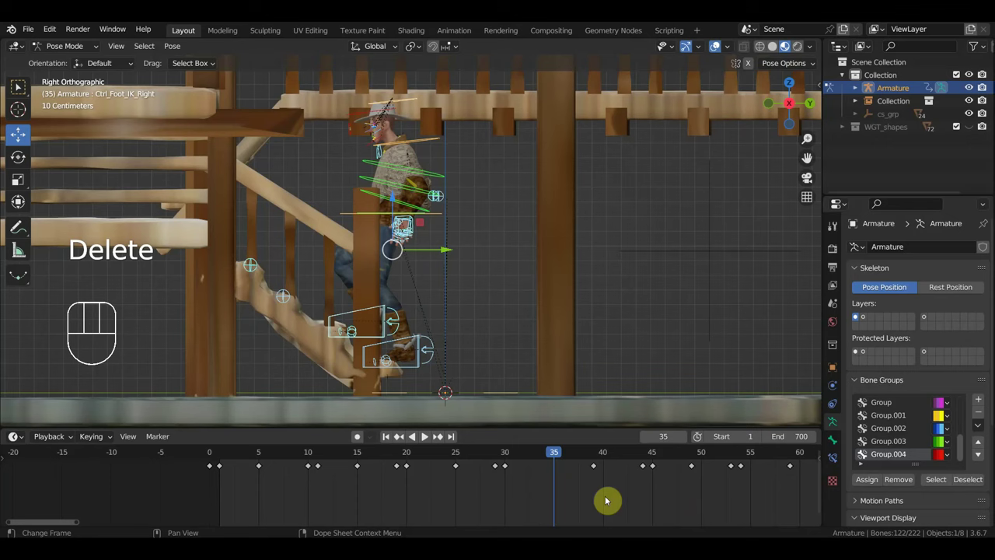
pyautogui.moveTo(614, 494); pyautogui.dragTo(589, 464)
pyautogui.press('g')
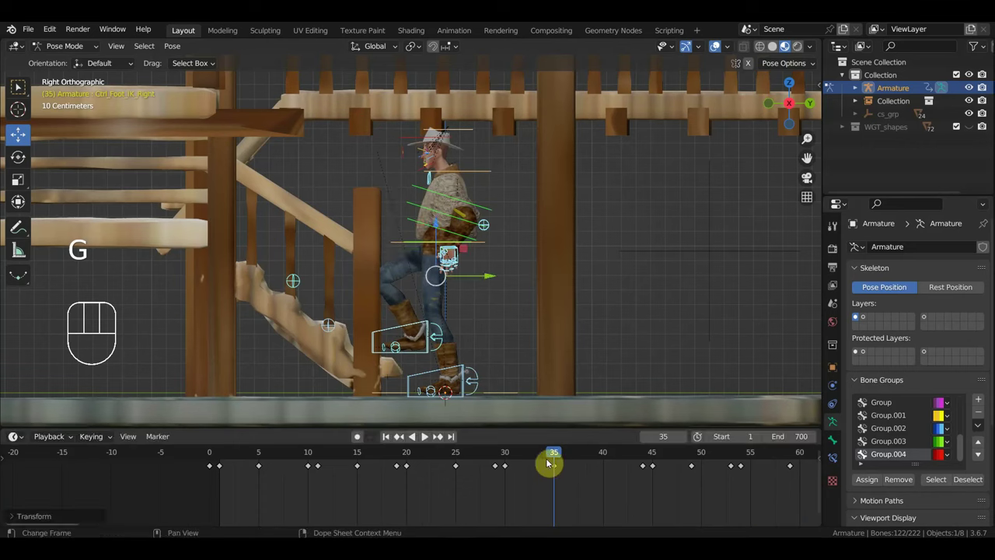
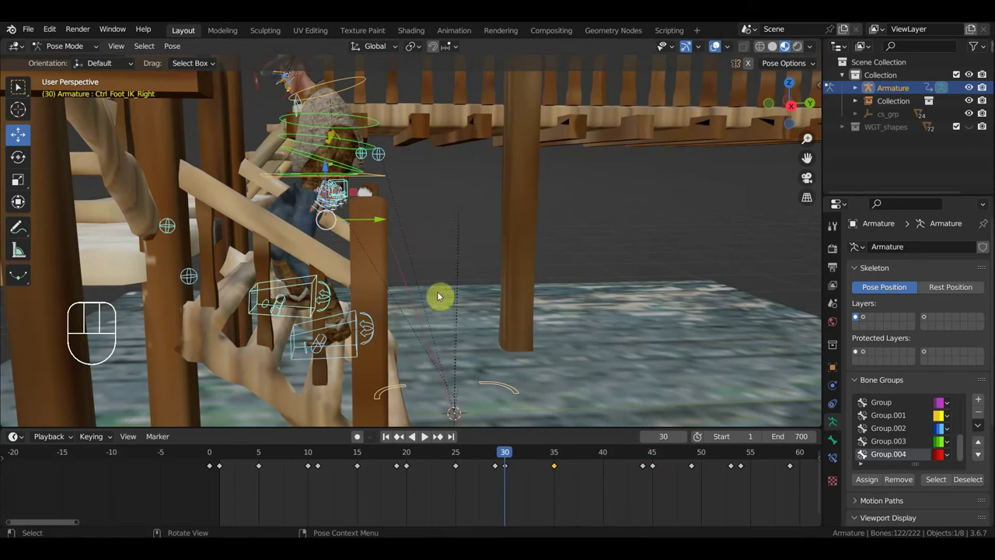
# - Delete the stray key at frame 35 and move the copied keys from frame 44 onward to start right after frame 31
pyautogui.moveTo(587, 502); pyautogui.dragTo(545, 464)
pyautogui.press('Delete')
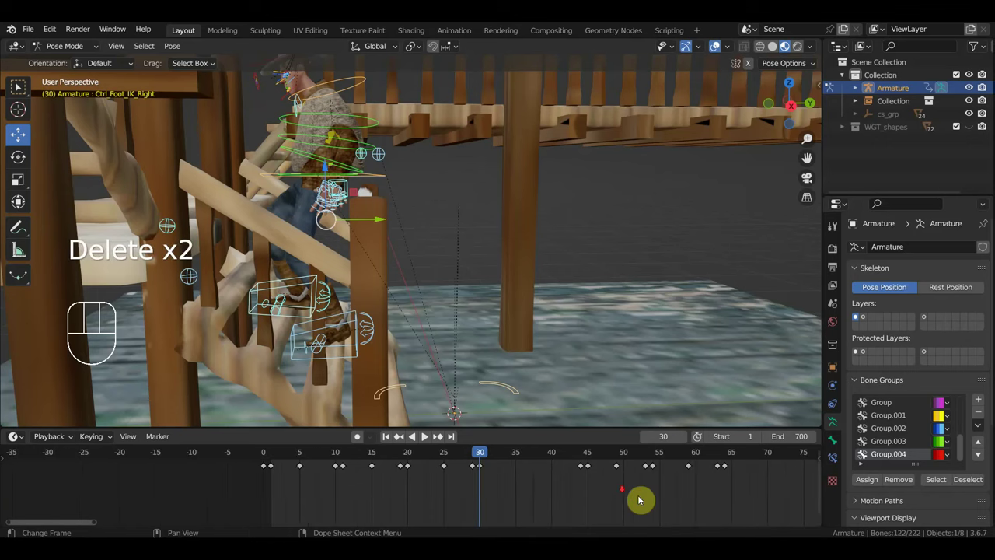
pyautogui.click(733, 496)
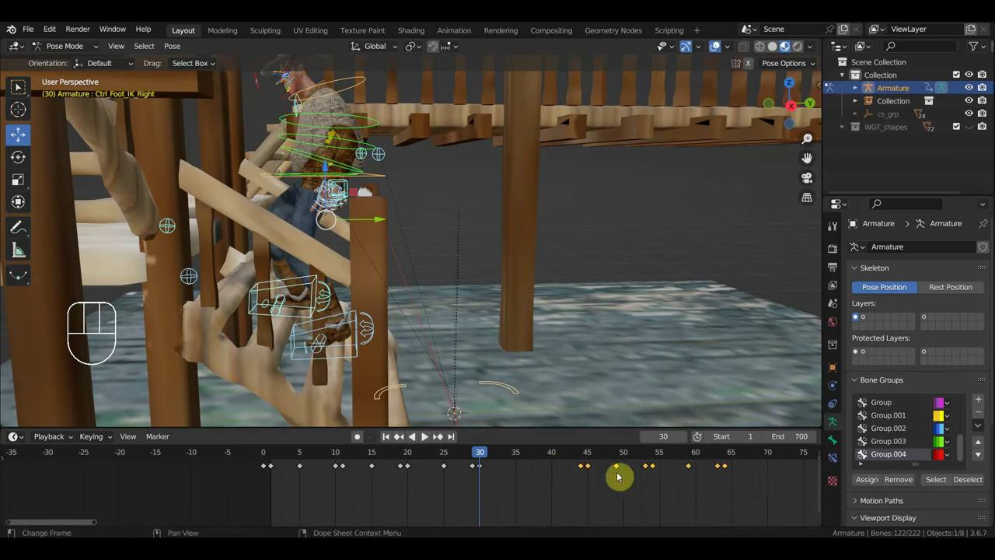
pyautogui.press('g')
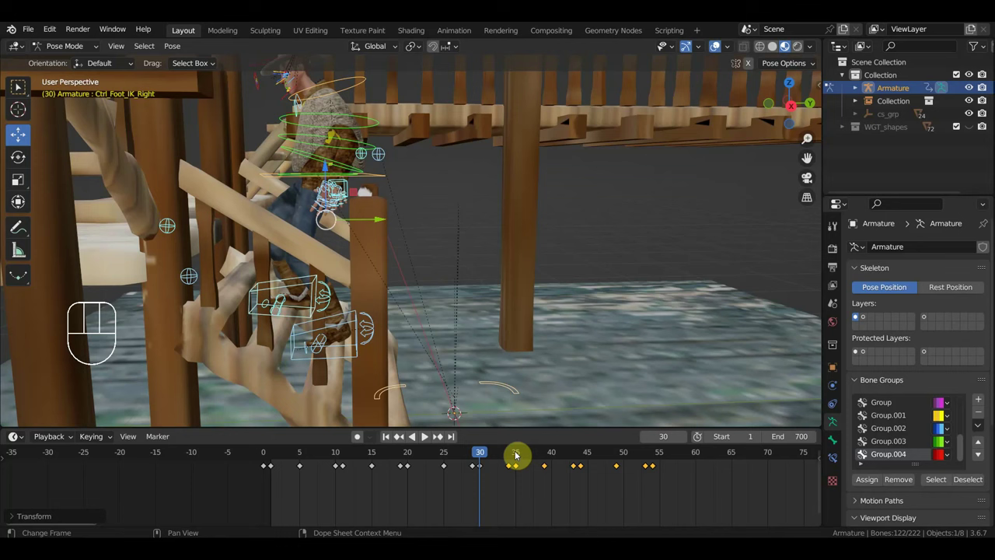
pyautogui.click(517, 456)
# - Go to frame 34 in side view, undoing an accidental move of the rig
pyautogui.moveTo(516, 457); pyautogui.dragTo(515, 464)
pyautogui.press('KP_3')
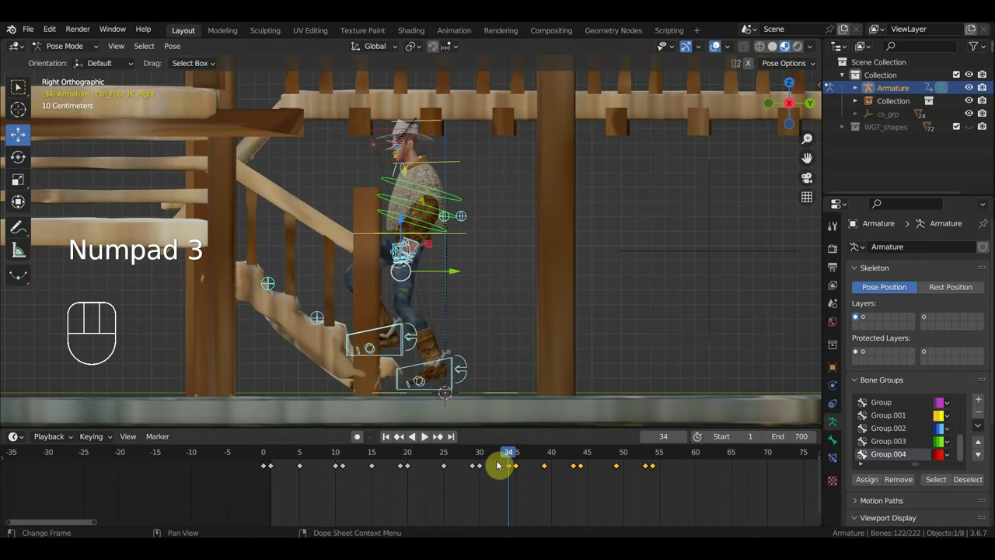
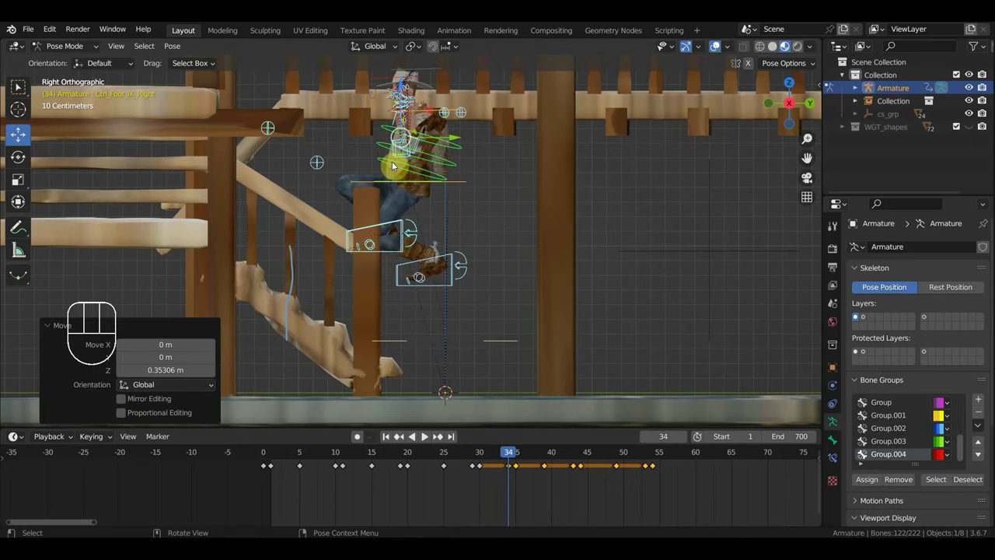
pyautogui.press('ctrl+z')
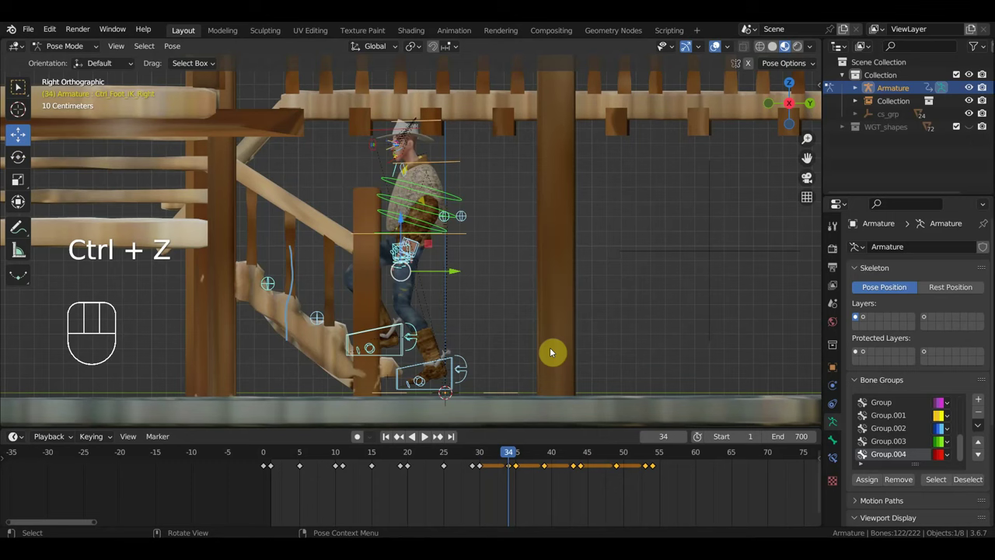
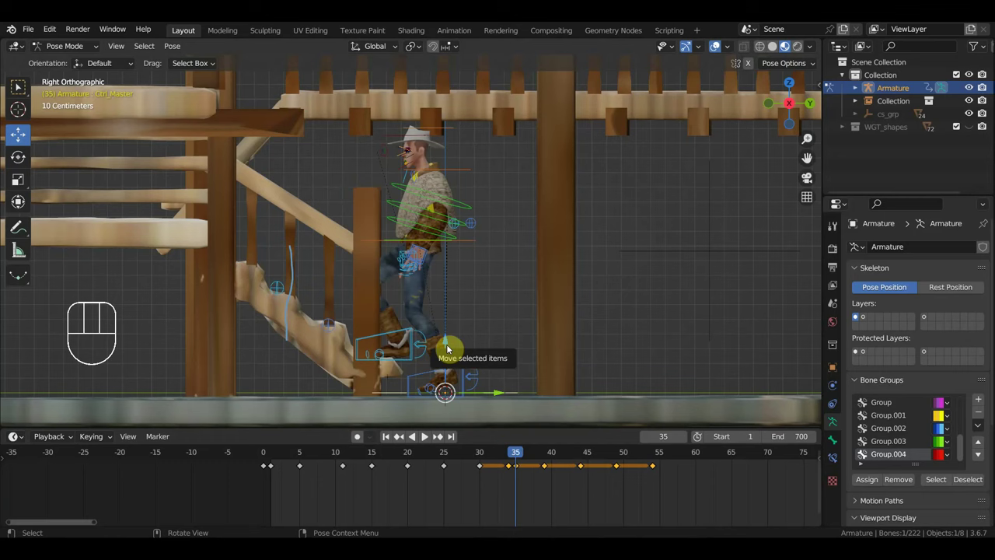
# - Remove a leftover key, go to frame 39 and inspect the foot placement on the stairs from the side
pyautogui.click(522, 471)
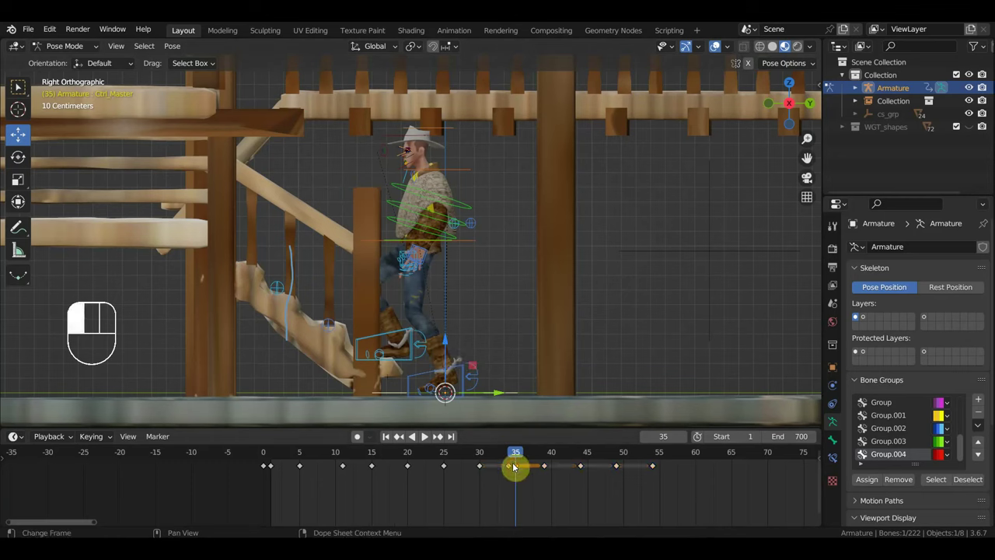
pyautogui.press('Delete')
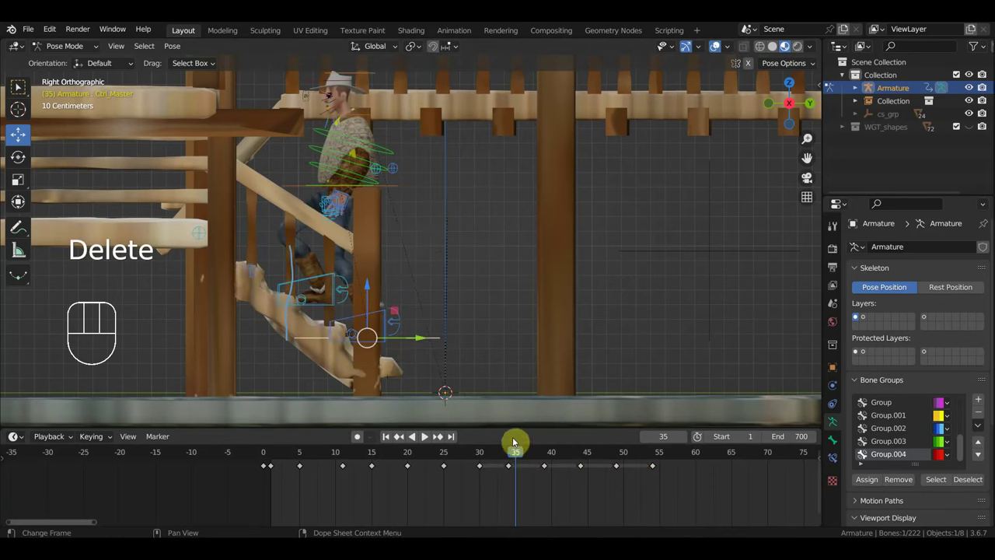
pyautogui.moveTo(520, 455); pyautogui.dragTo(548, 465)
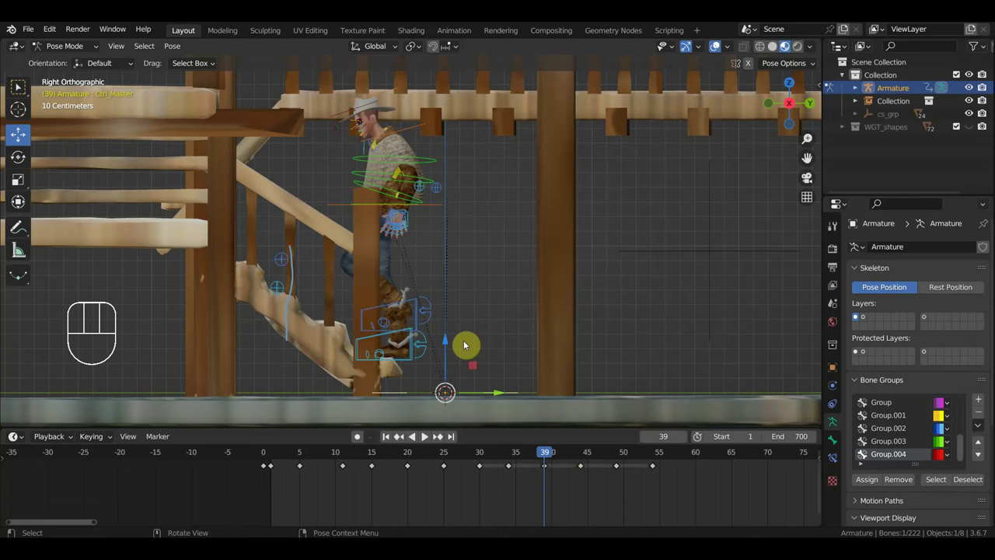
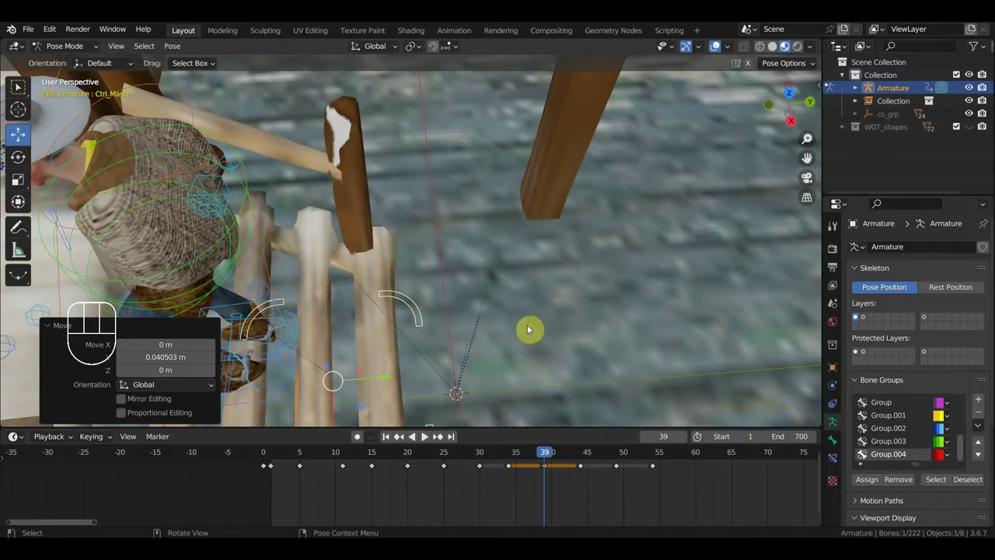
pyautogui.moveTo(583, 365); pyautogui.dragTo(579, 279)
pyautogui.moveTo(573, 284); pyautogui.dragTo(528, 288)
pyautogui.press('KP_3')
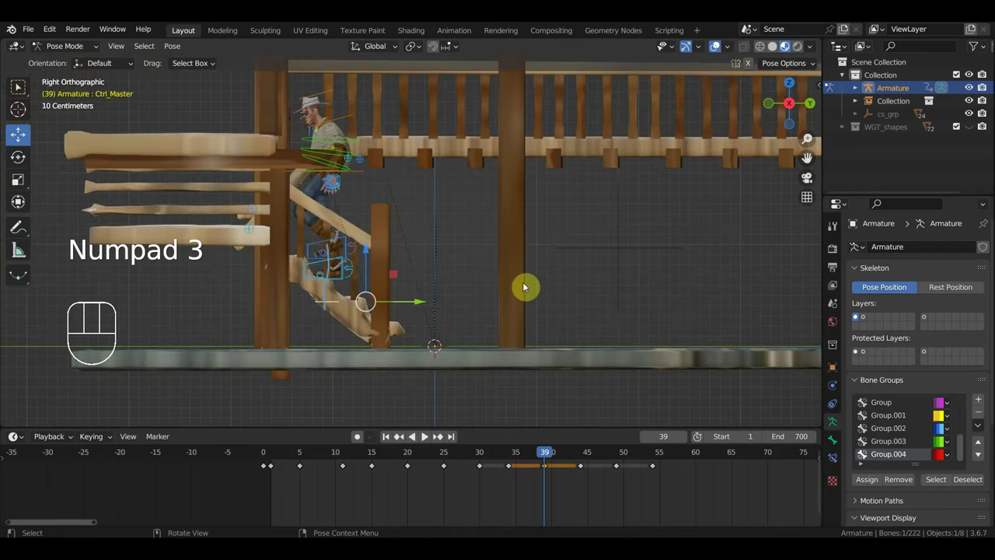
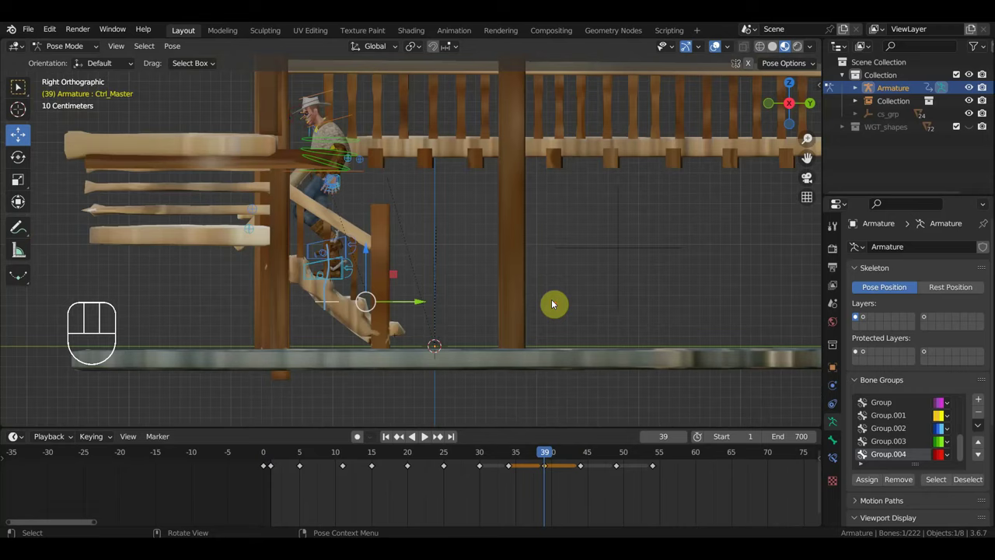
pyautogui.middleClick(580, 260)
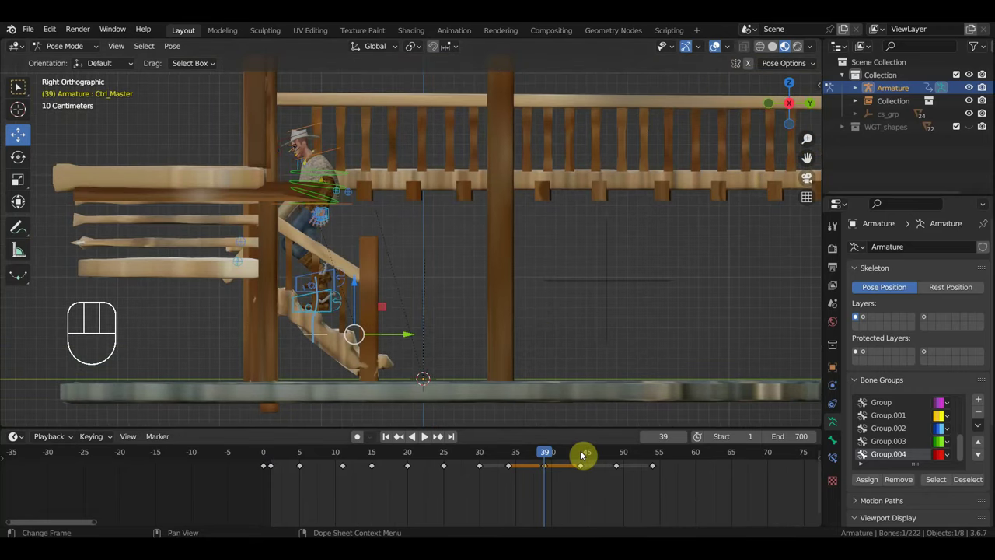
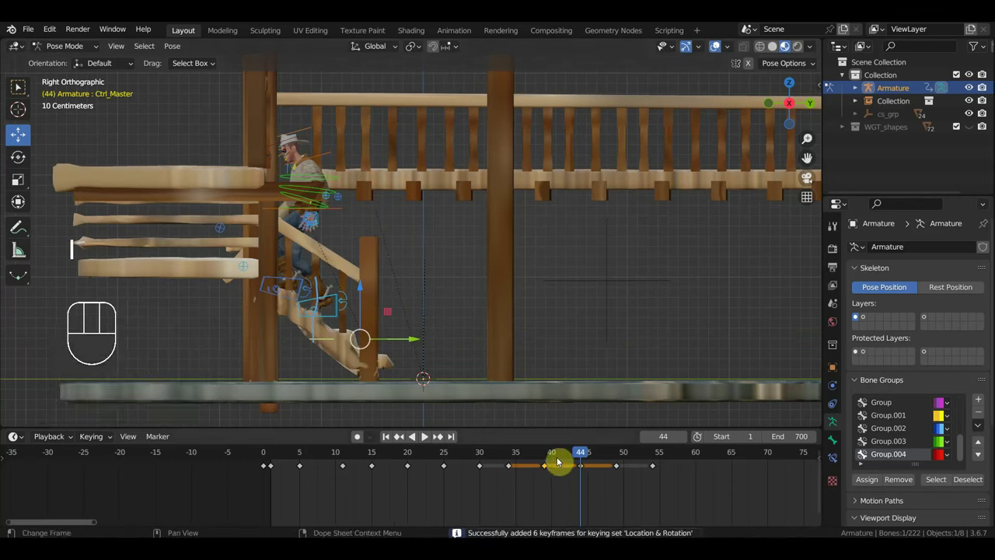
# - Key the master control's location and rotation, then check the step contact around frame 49 from several angles
pyautogui.click(574, 460)
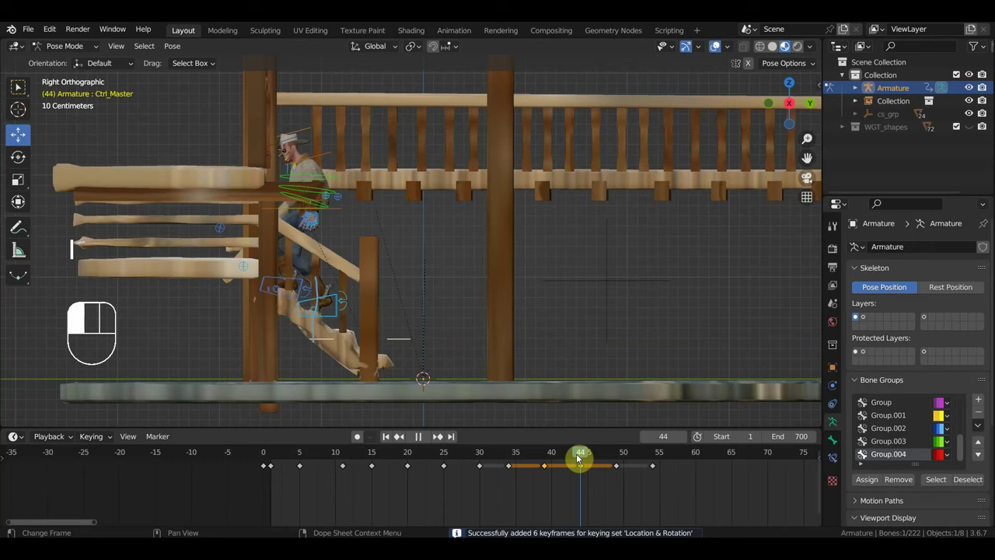
pyautogui.moveTo(501, 352); pyautogui.dragTo(664, 241)
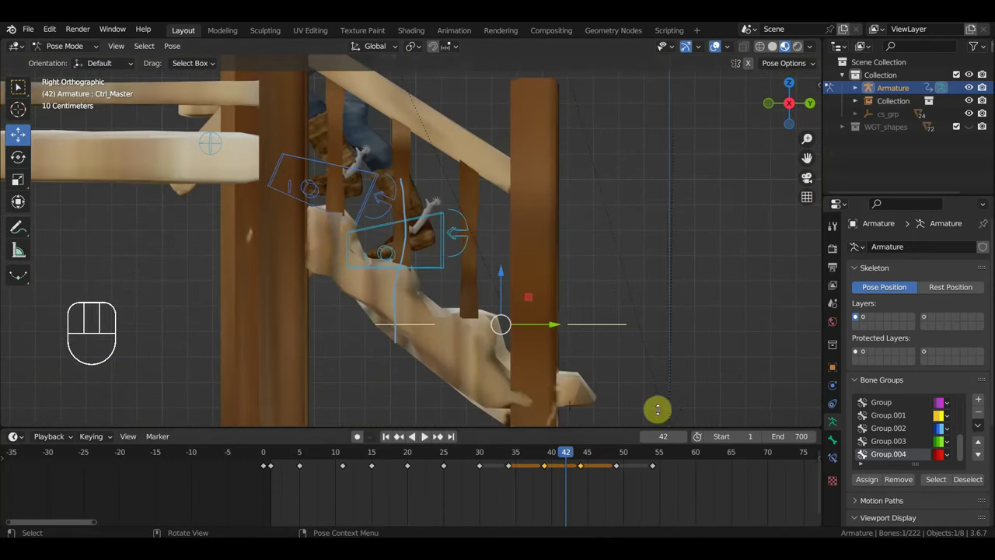
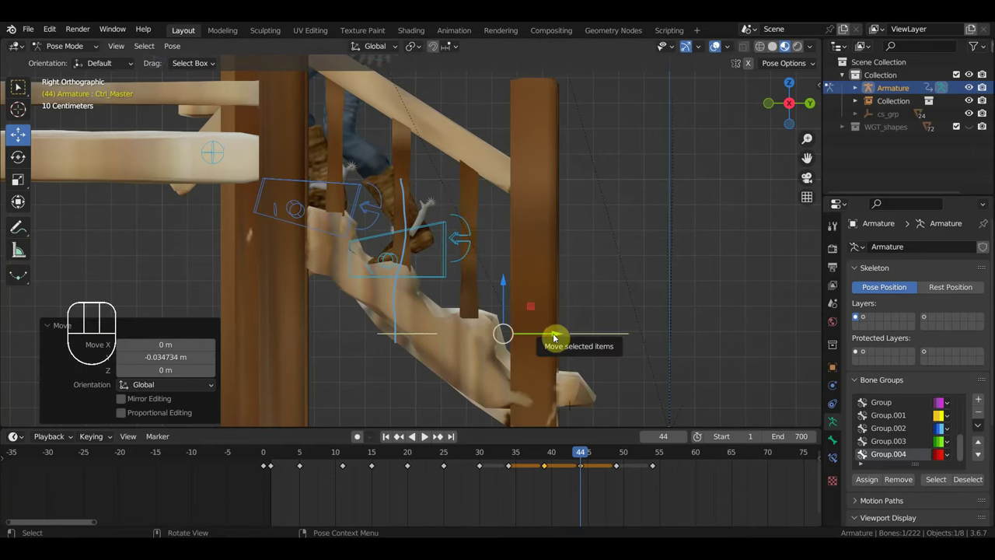
pyautogui.press('i')
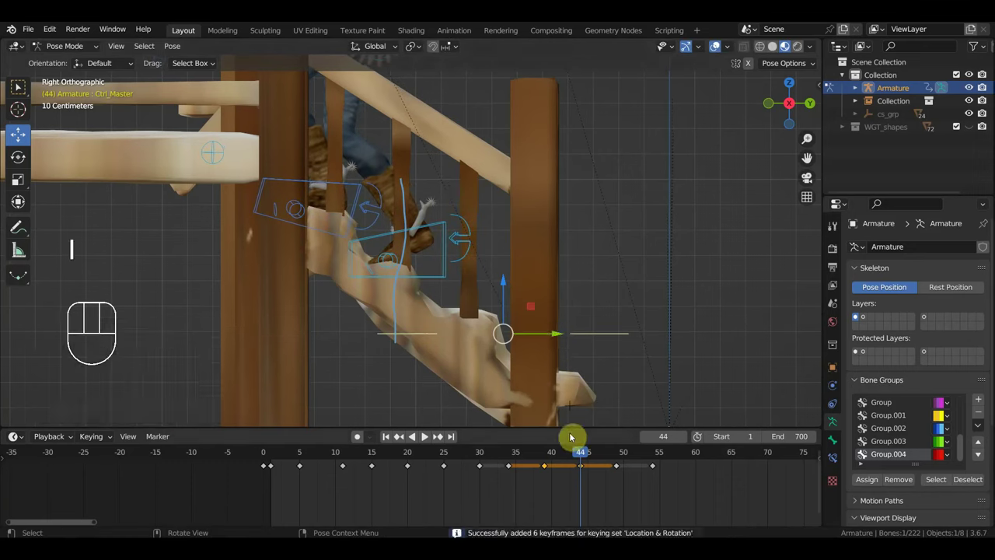
pyautogui.moveTo(576, 454); pyautogui.dragTo(618, 476)
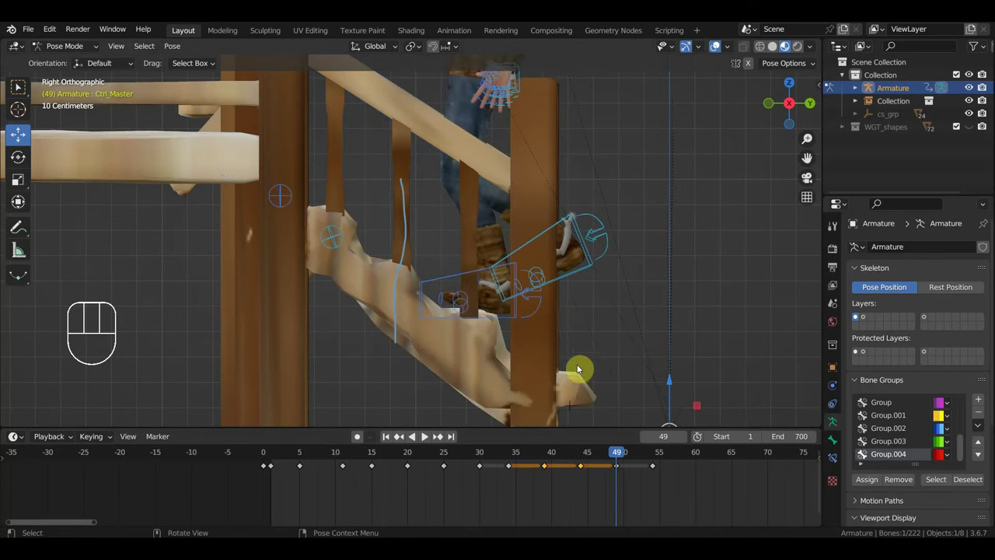
pyautogui.moveTo(569, 368); pyautogui.dragTo(478, 363)
pyautogui.click(584, 456)
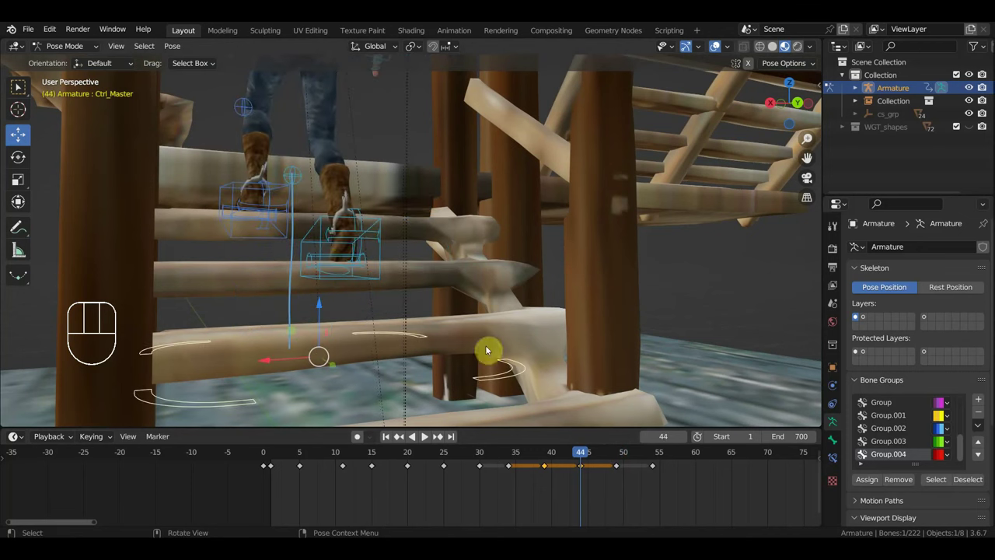
pyautogui.moveTo(243, 216); pyautogui.dragTo(324, 223)
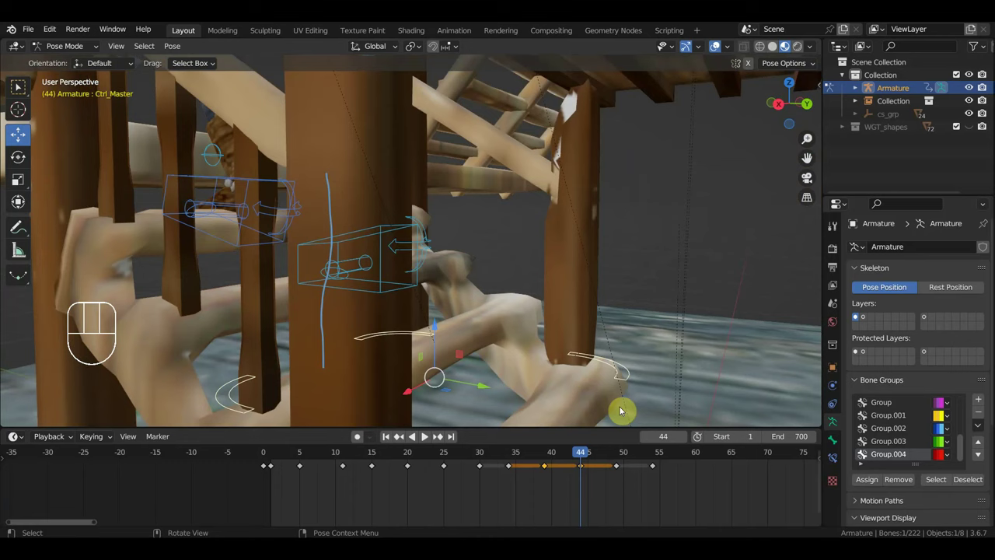
pyautogui.click(618, 458)
pyautogui.press('KP_1')
pyautogui.press('KP_3')
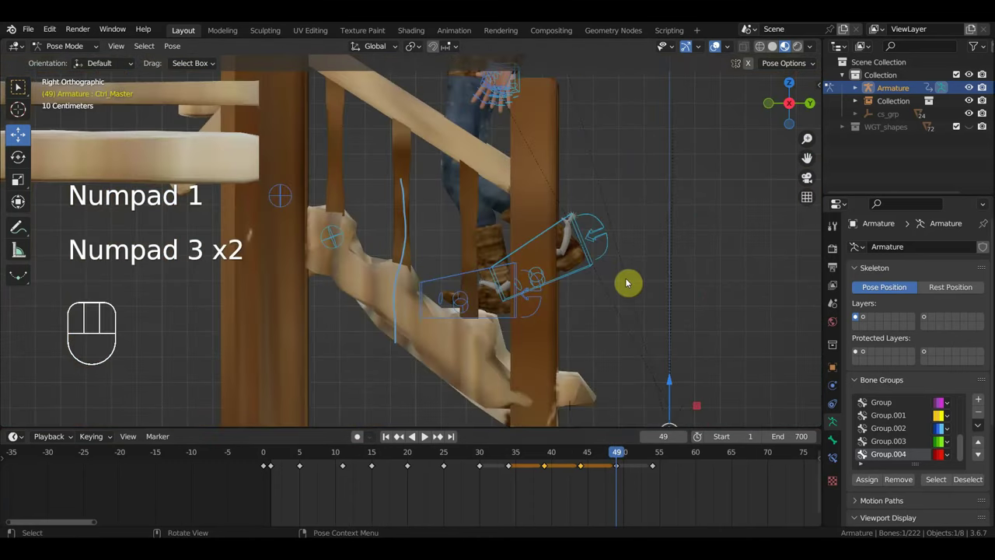
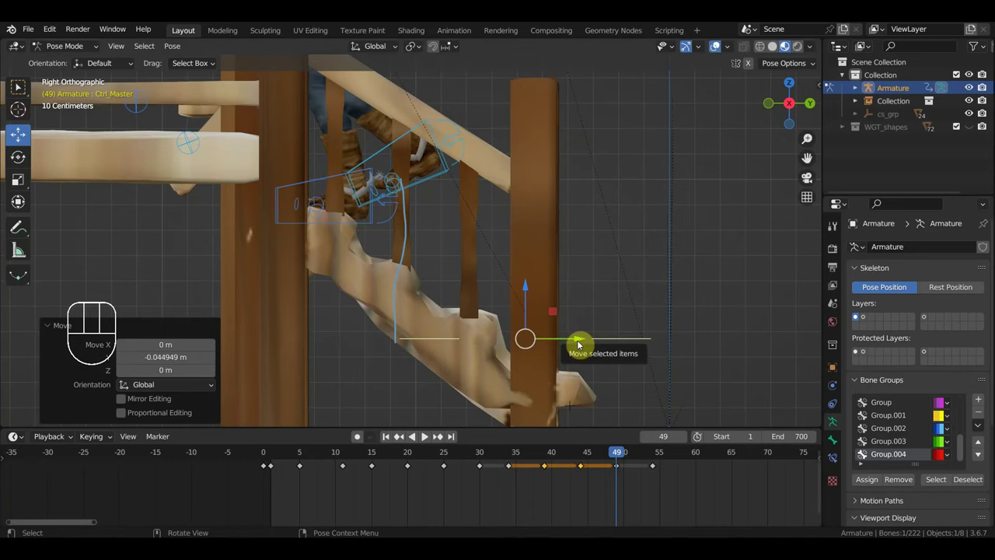
# - Key the master control at frames 49 and 44, step forward to frame 54 and look from beneath the walkway
pyautogui.press('i')
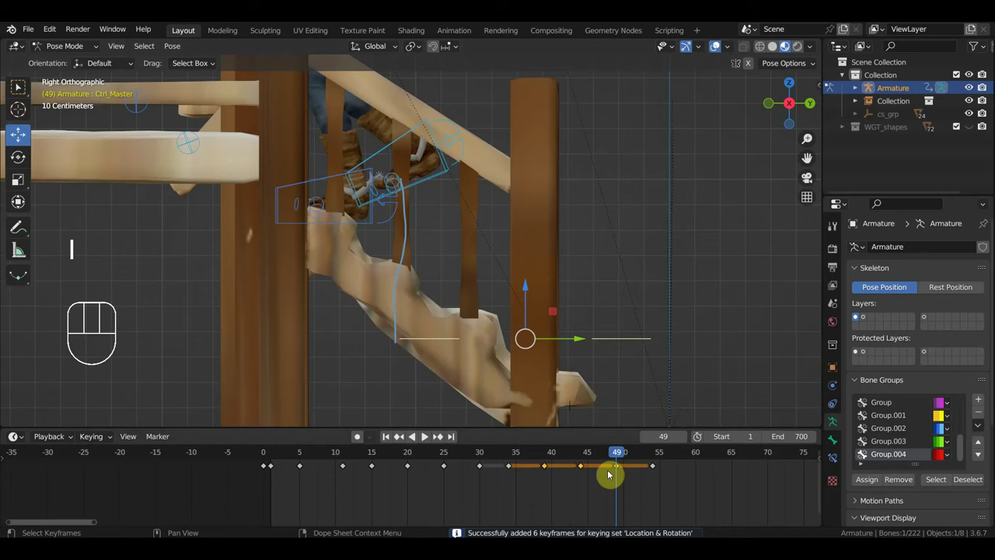
pyautogui.moveTo(608, 458); pyautogui.dragTo(585, 458)
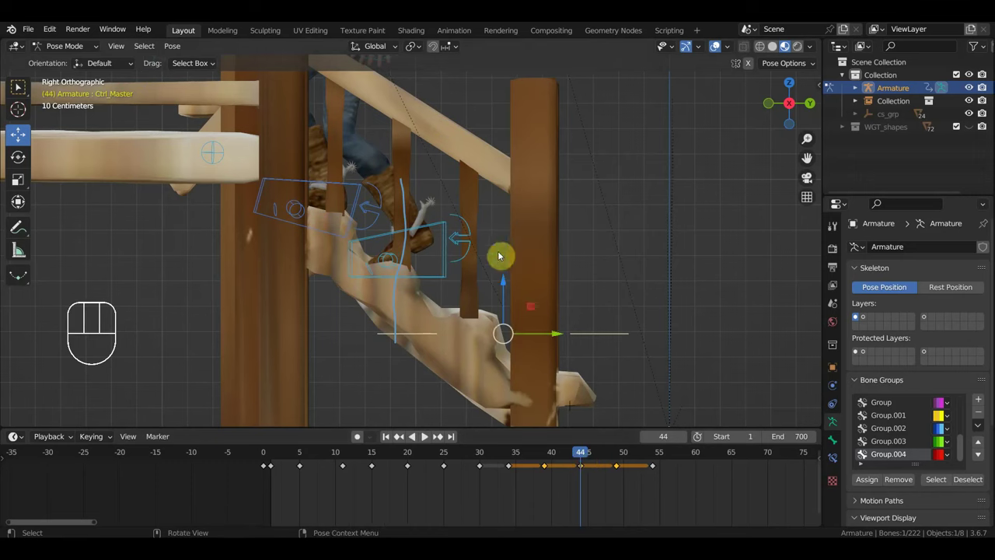
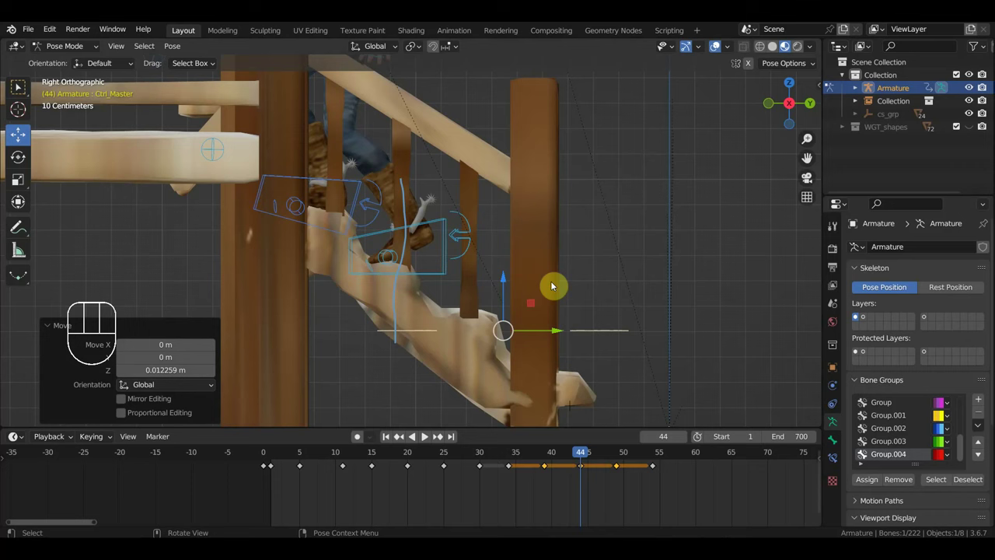
pyautogui.press('i')
pyautogui.moveTo(568, 457); pyautogui.dragTo(656, 478)
pyautogui.click(657, 455)
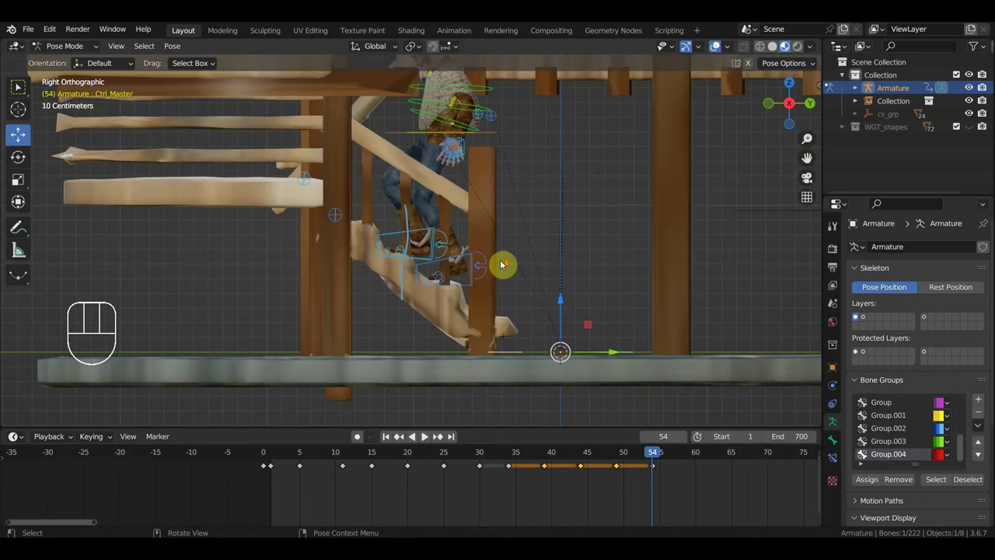
pyautogui.click(616, 455)
pyautogui.moveTo(607, 323); pyautogui.dragTo(459, 346)
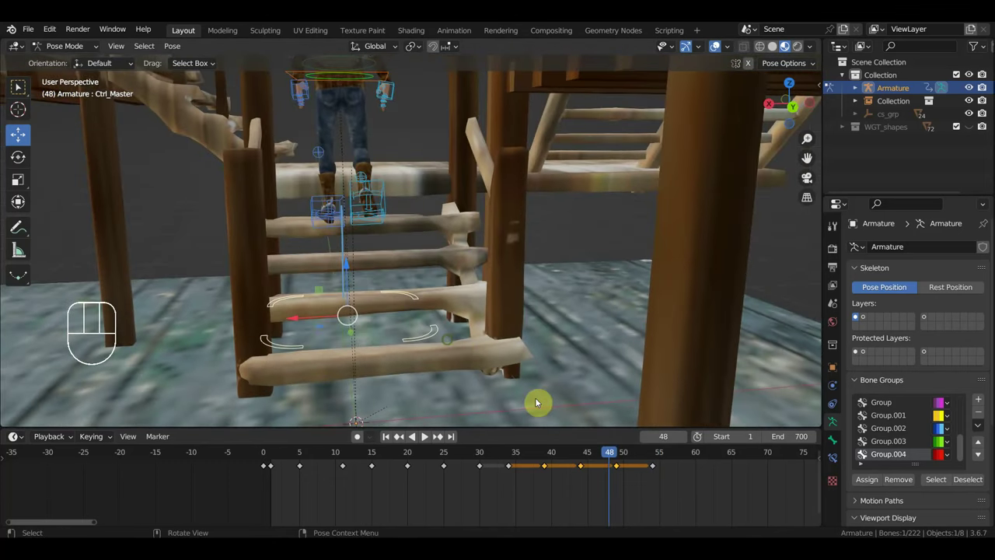
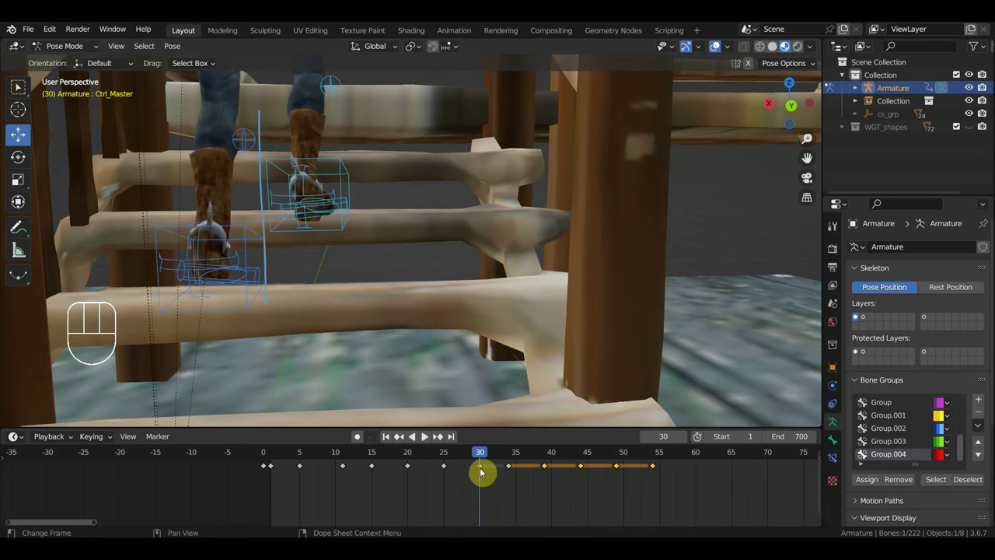
# - Orbit around the stair posts and scrub to frame 34 to target the stray key after frame 30
pyautogui.moveTo(445, 367); pyautogui.dragTo(499, 373)
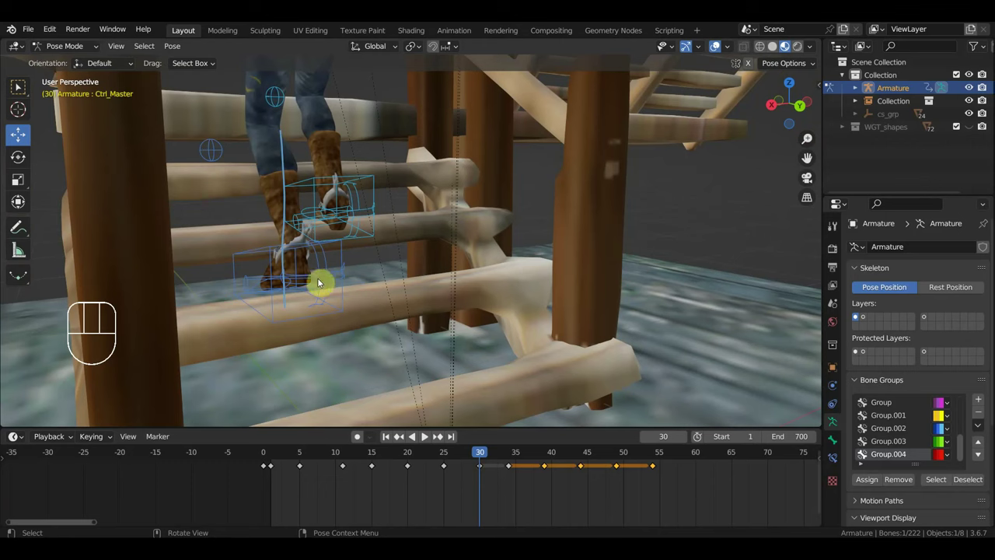
pyautogui.moveTo(487, 454); pyautogui.dragTo(516, 465)
pyautogui.moveTo(528, 498); pyautogui.dragTo(497, 462)
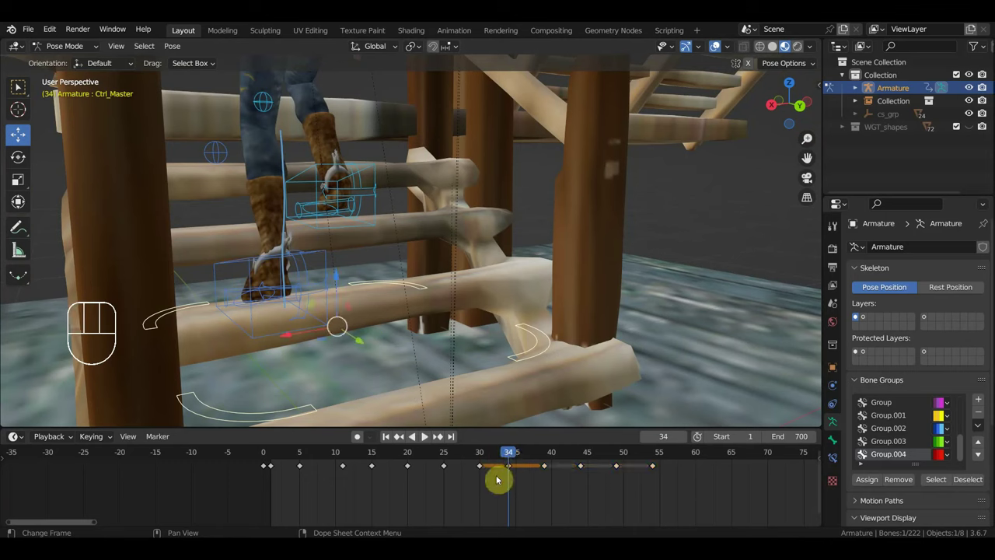
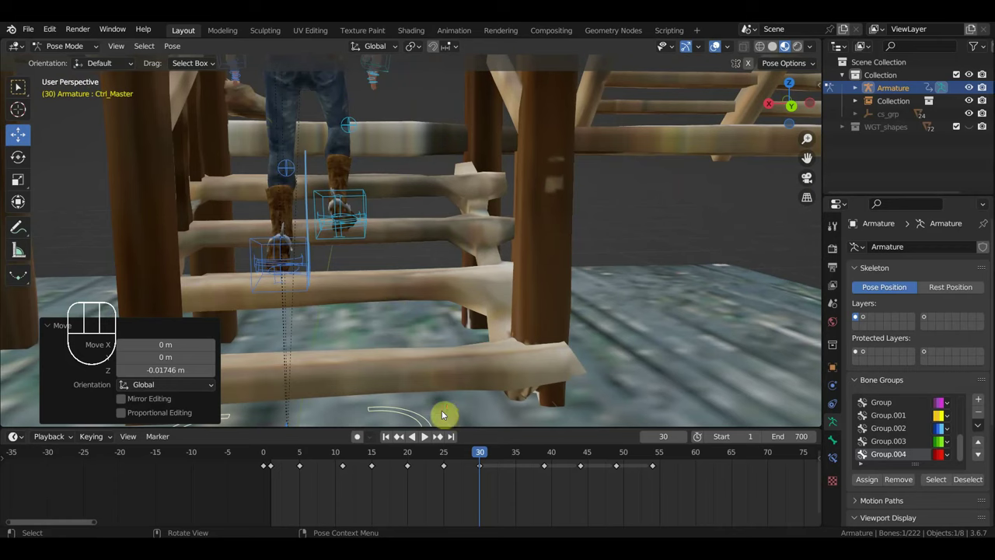
# - Key the foot controller's location and rotation at frame 30 and check the pose at frames 35 and 39
pyautogui.doubleClick(344, 341)
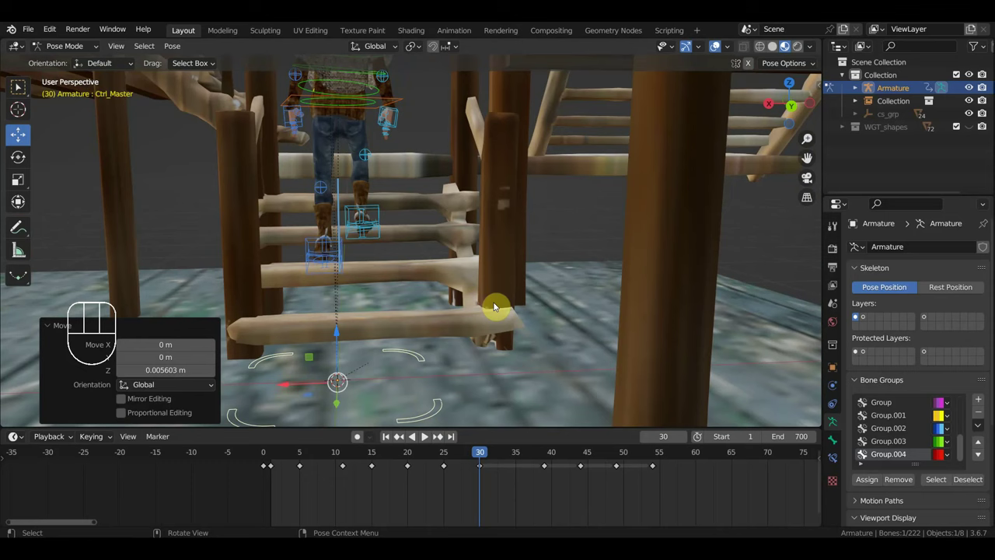
pyautogui.press('i')
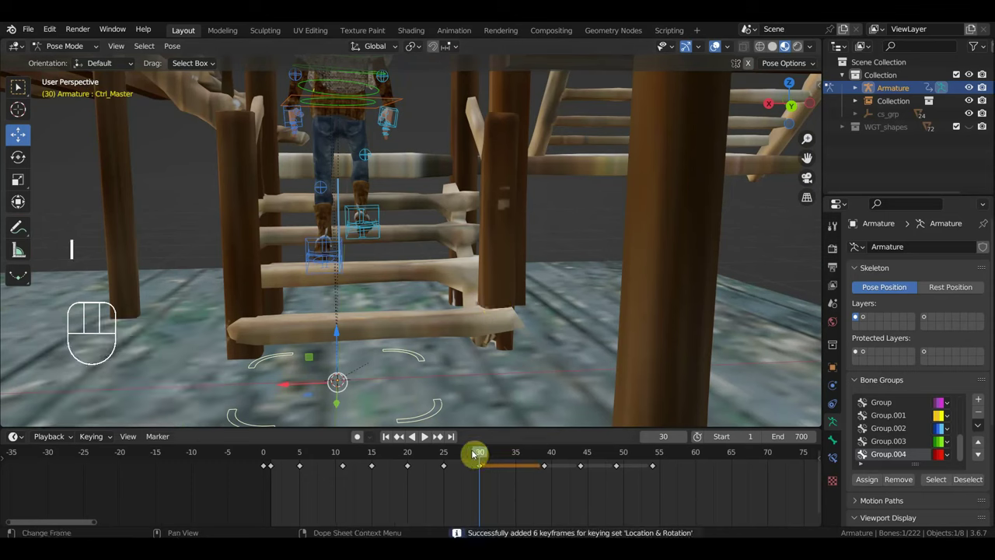
pyautogui.moveTo(497, 456); pyautogui.dragTo(507, 453)
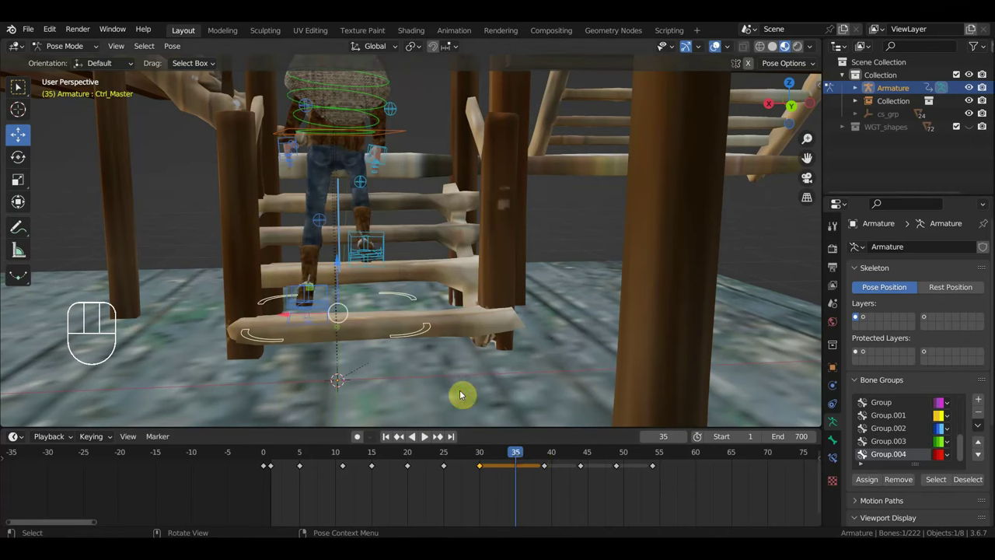
pyautogui.moveTo(475, 373); pyautogui.dragTo(556, 362)
pyautogui.click(481, 458)
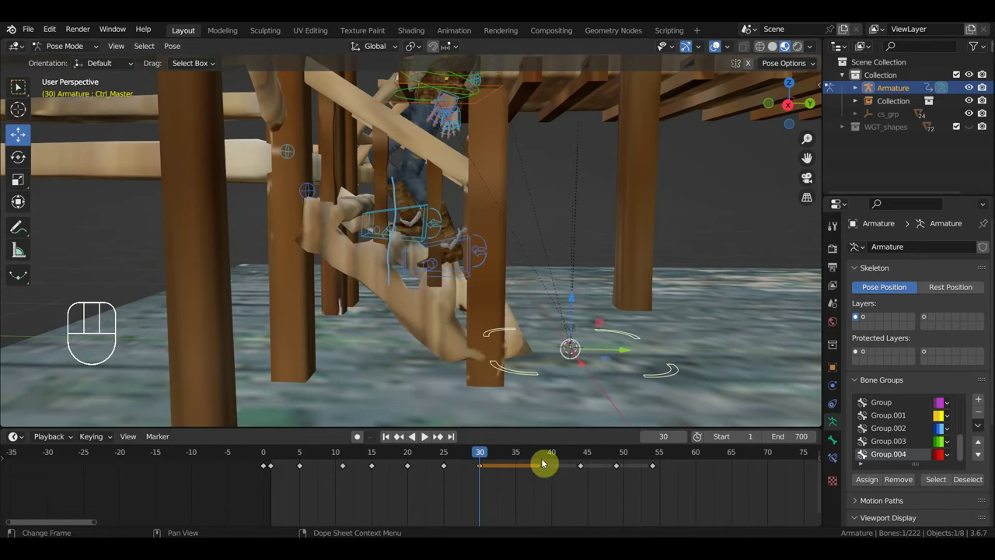
pyautogui.click(548, 458)
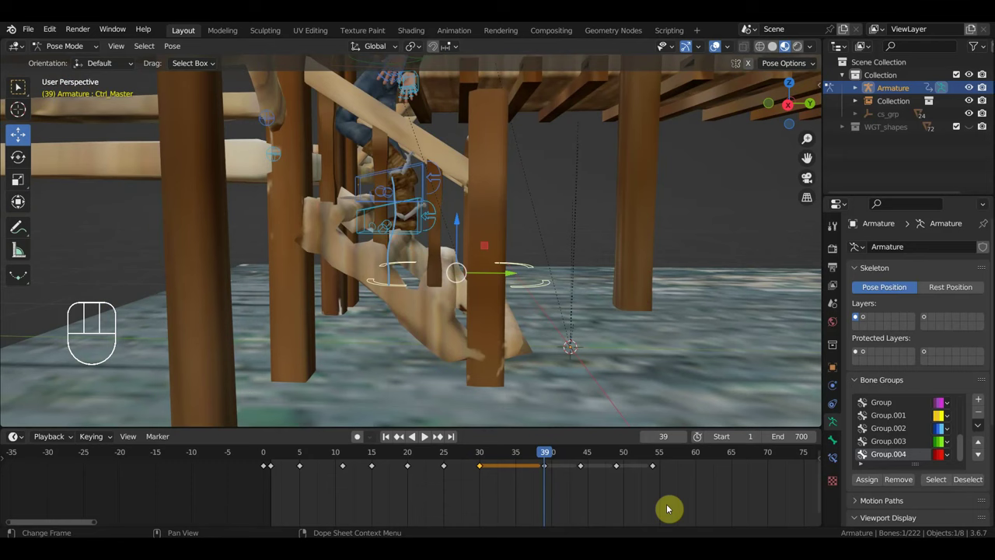
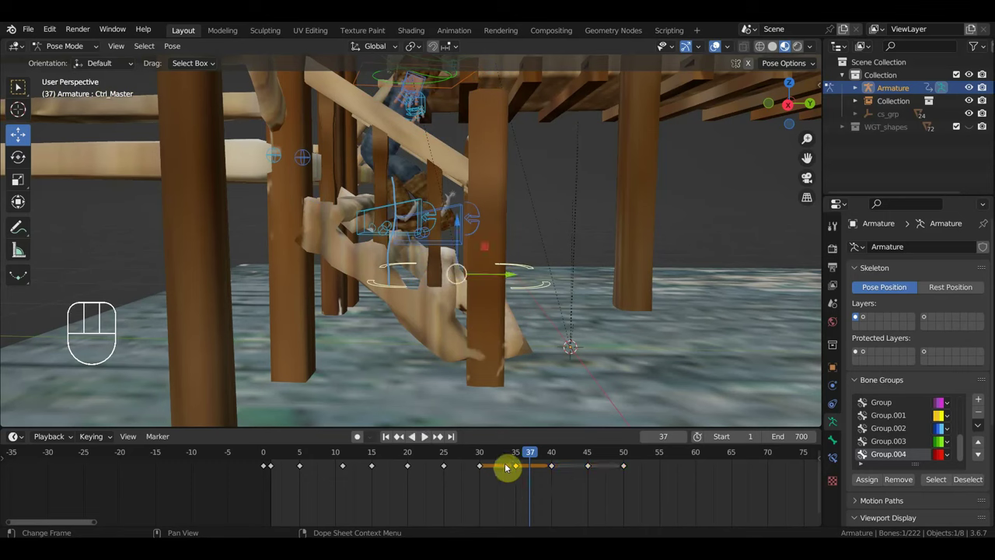
# - Shift the later step keyframes five frames earlier so they end at frame 45, viewed from the side
pyautogui.press('Delete')
pyautogui.moveTo(640, 498); pyautogui.dragTo(542, 460)
pyautogui.press('g')
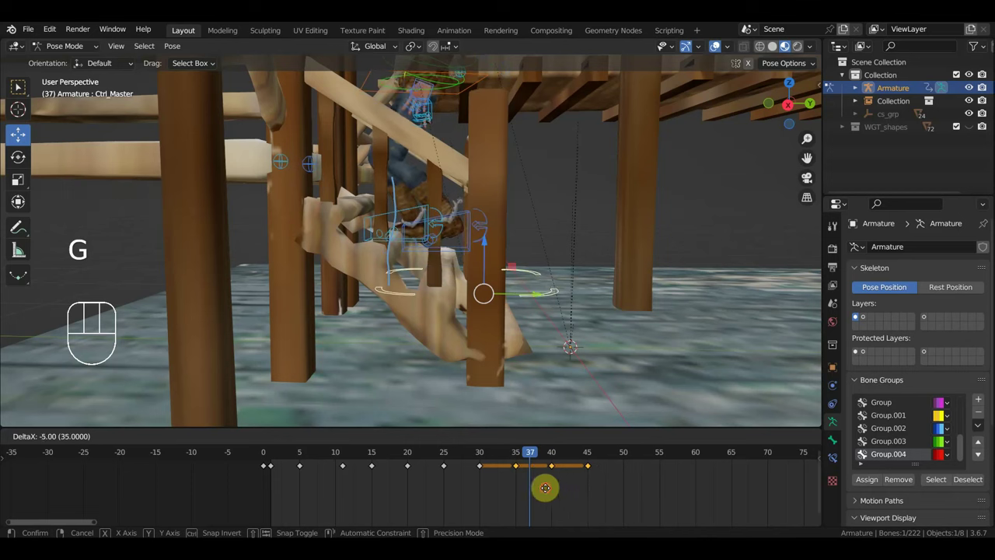
pyautogui.click(486, 456)
pyautogui.moveTo(580, 395); pyautogui.dragTo(438, 399)
pyautogui.moveTo(459, 388); pyautogui.dragTo(560, 389)
pyautogui.moveTo(495, 460); pyautogui.dragTo(550, 465)
pyautogui.press('KP_3')
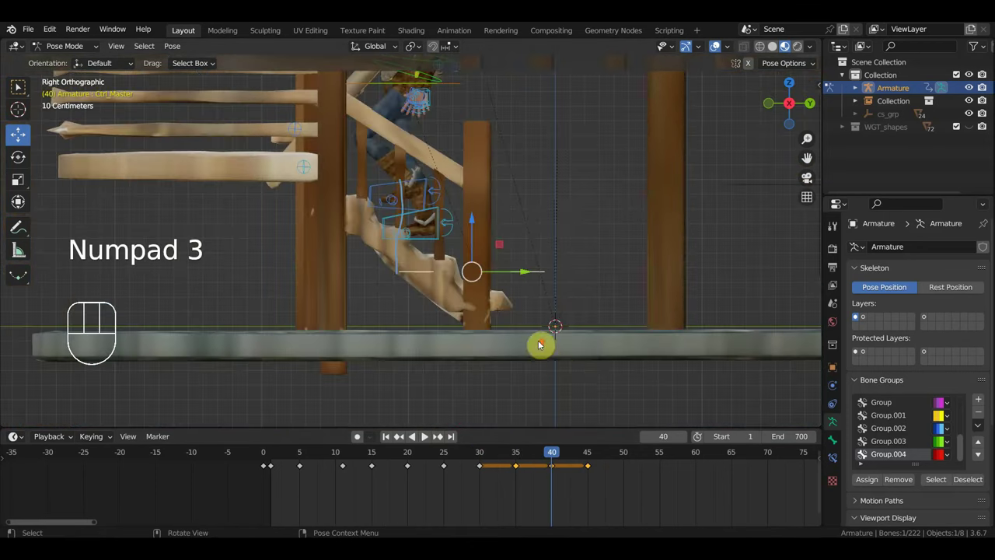
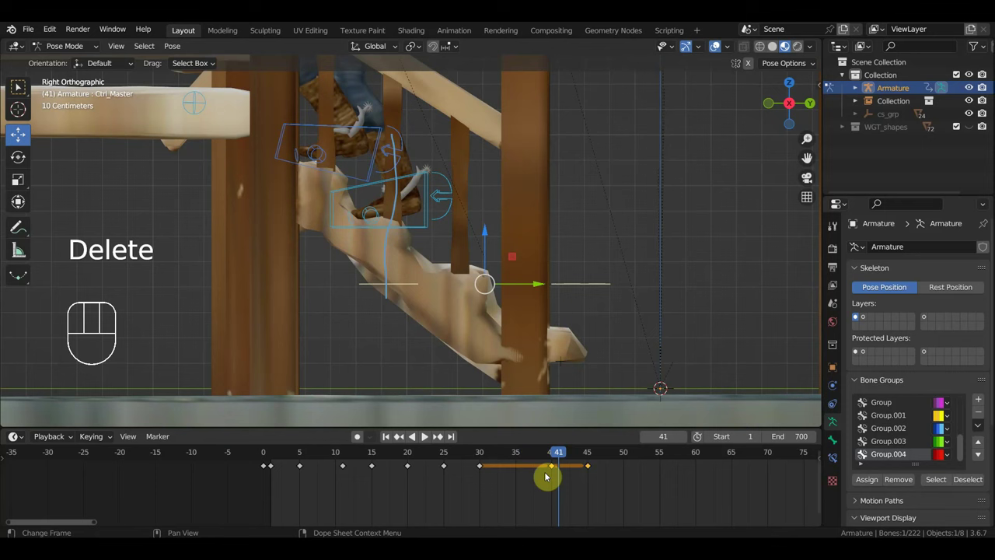
# - Delete the keyframe at frame 45 so the step keys stop at frame 40
pyautogui.press('g')
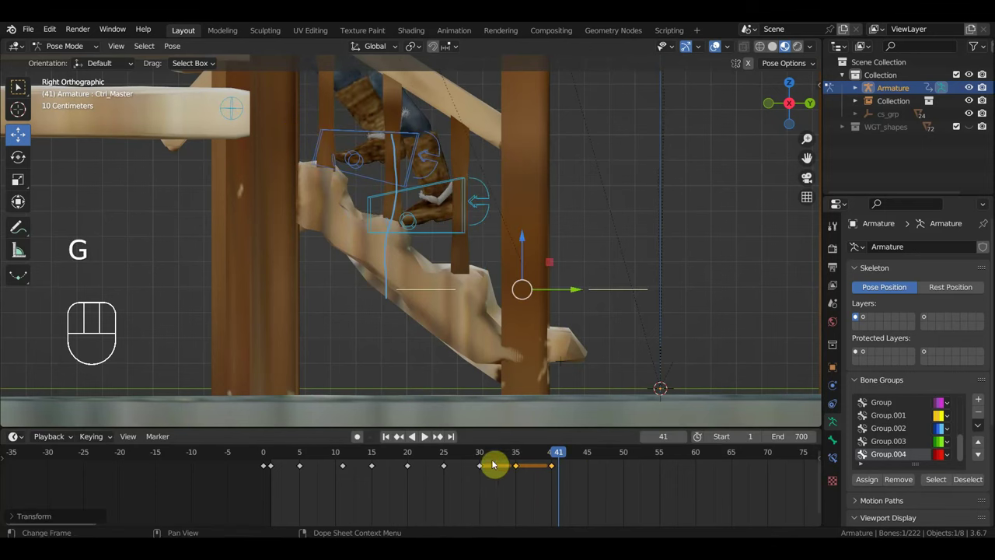
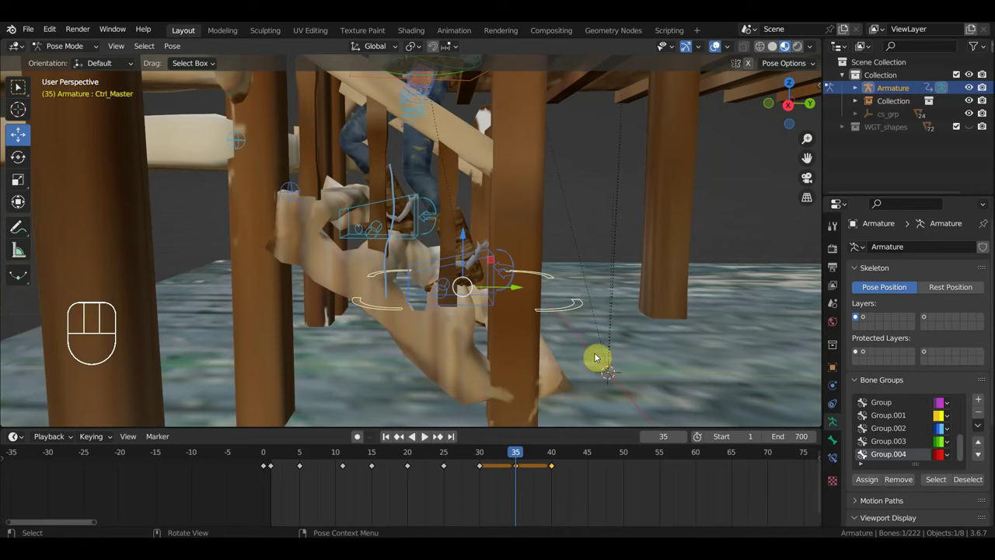
# - Undo repeatedly to restore the deleted step keys spanning frames 30 to 54
pyautogui.press('KP_1')
pyautogui.press('KP_3')
pyautogui.press('ctrl+z')
pyautogui.press('ctrl+z')
pyautogui.press('ctrl+z')
pyautogui.press('ctrl+z')
pyautogui.press('ctrl+z')
pyautogui.press('ctrl+z')
pyautogui.press('ctrl+z')
pyautogui.press('ctrl+z')
pyautogui.press('ctrl+z')
pyautogui.press('ctrl+z')
pyautogui.press('ctrl+z')
pyautogui.press('ctrl+z')
pyautogui.press('ctrl+z')
pyautogui.press('ctrl+z')
pyautogui.press('ctrl+z')
pyautogui.press('ctrl+z')
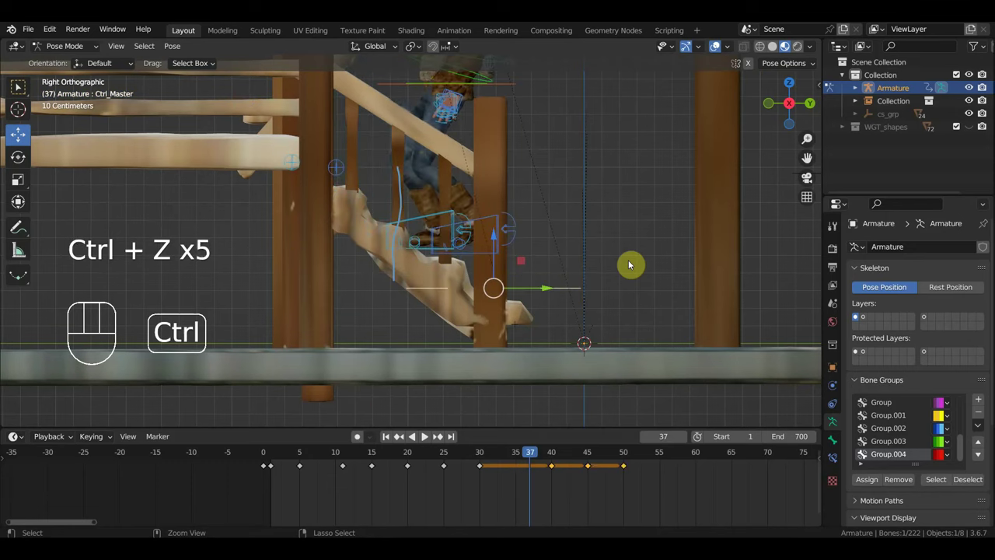
pyautogui.press('ctrl+z')
pyautogui.press('ctrl+z')
pyautogui.press('ctrl+z')
pyautogui.press('ctrl+z')
pyautogui.press('ctrl+z')
pyautogui.press('ctrl+z')
pyautogui.press('ctrl+z')
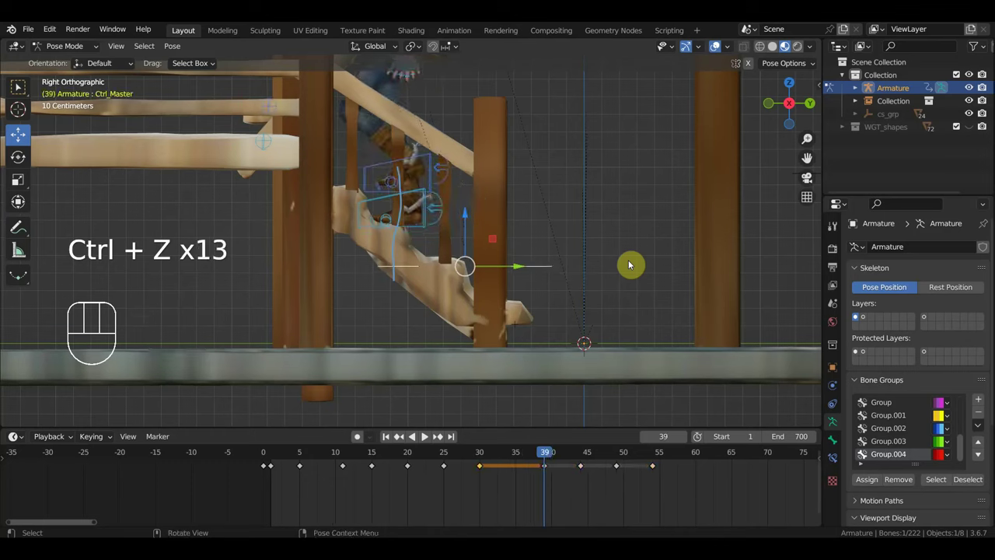
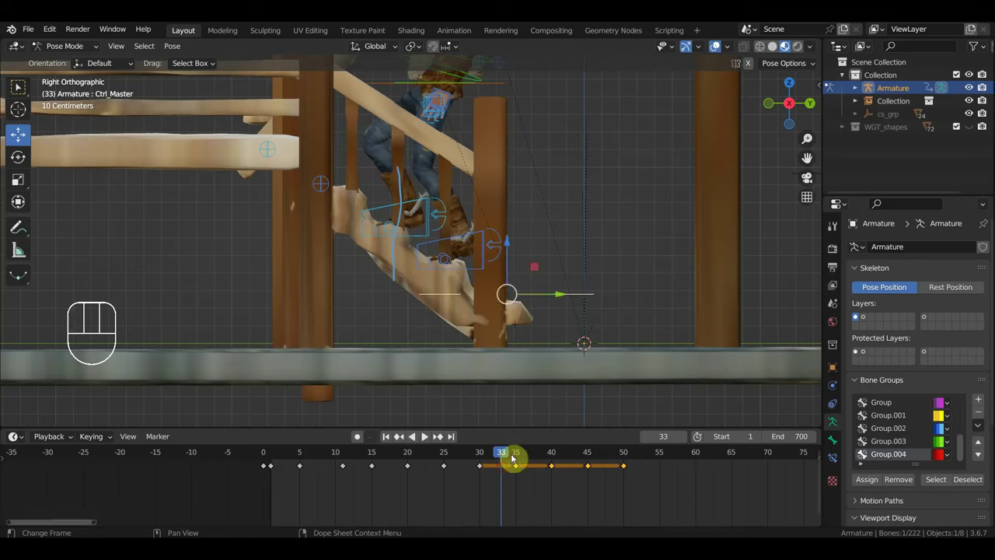
# - Select every bone of the cowboy rig so all their keyframes can move together
pyautogui.press('a')
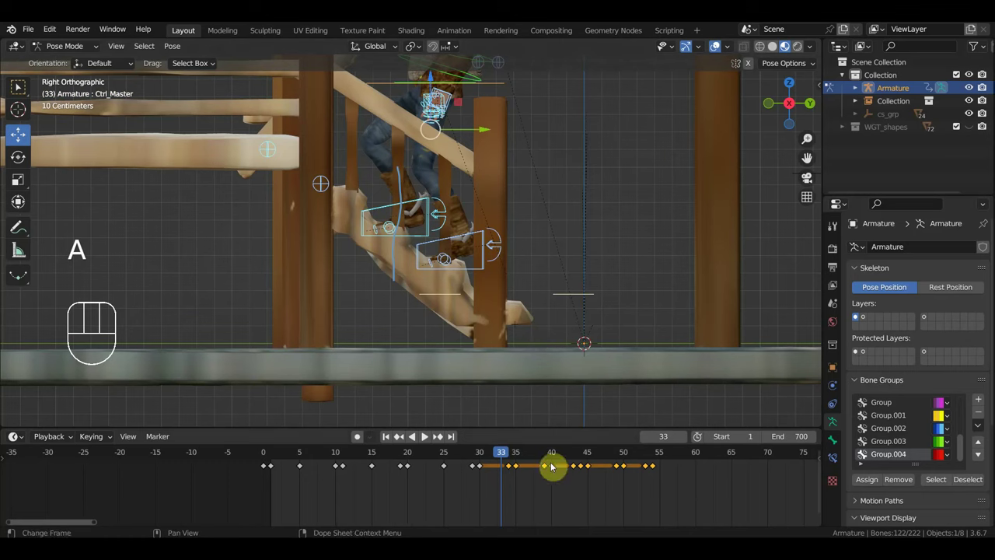
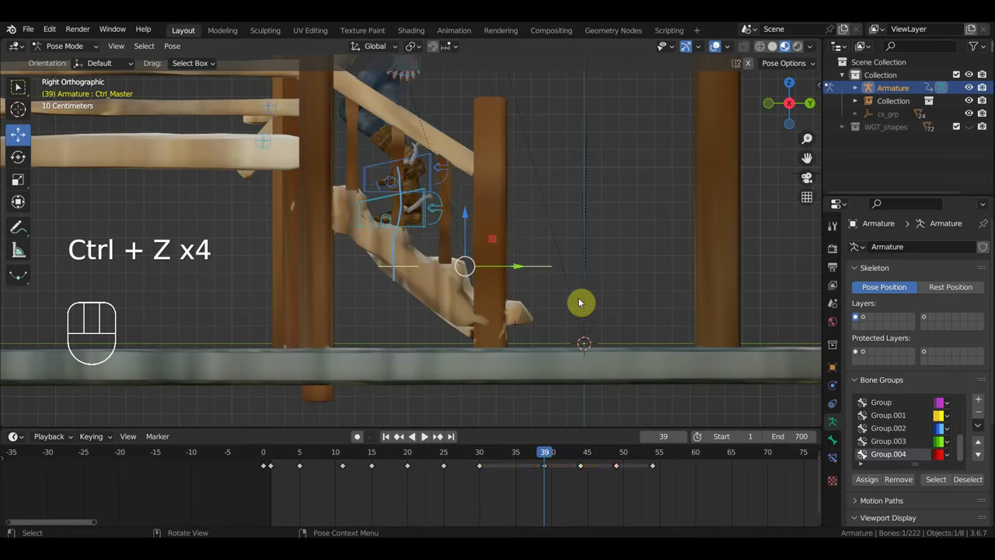
pyautogui.press('a')
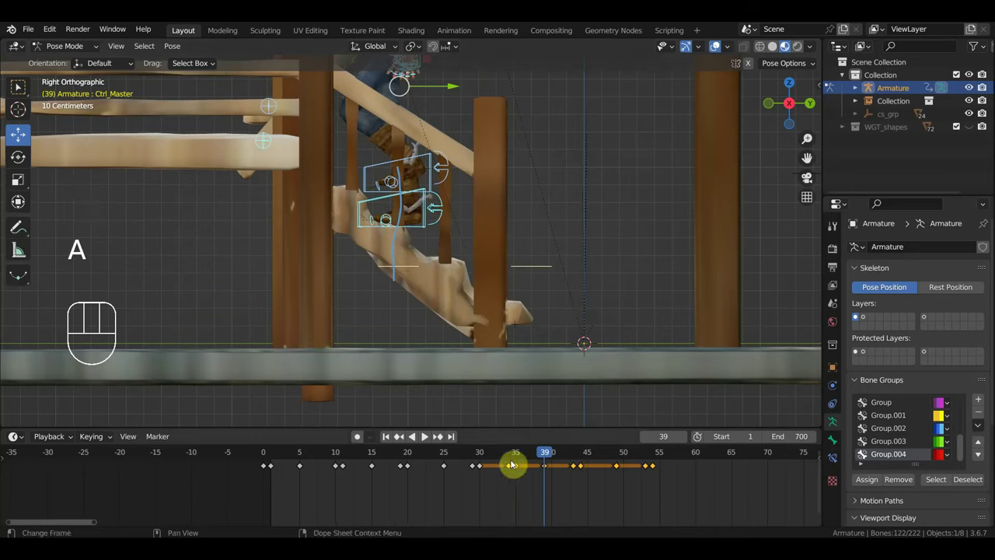
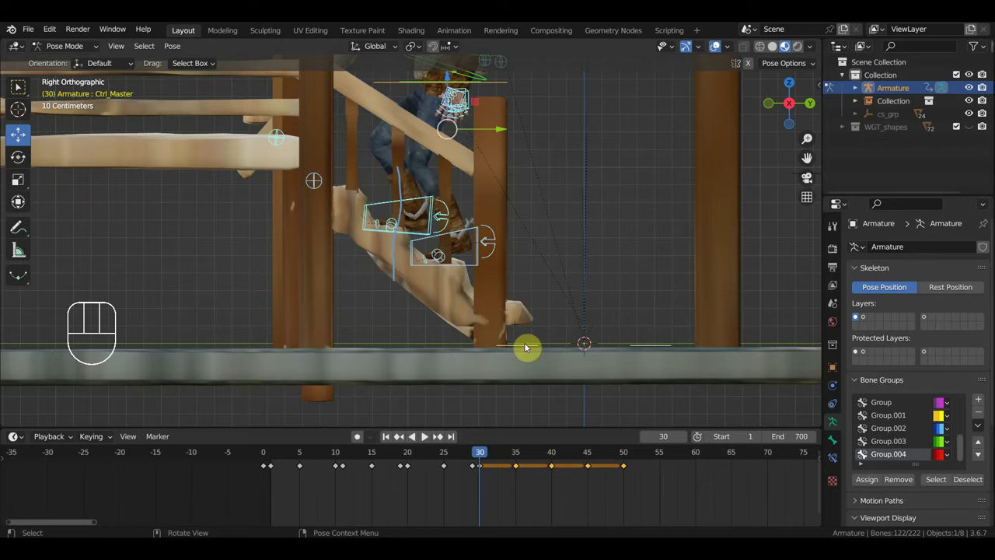
# - Return the playhead to frame 30 after retiming the keys to every five frames
pyautogui.moveTo(529, 315); pyautogui.dragTo(527, 265)
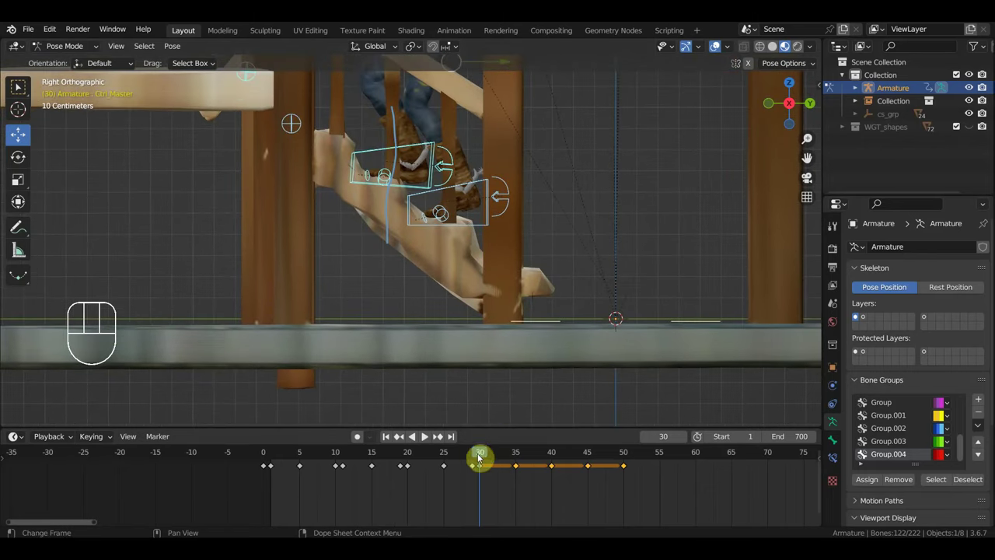
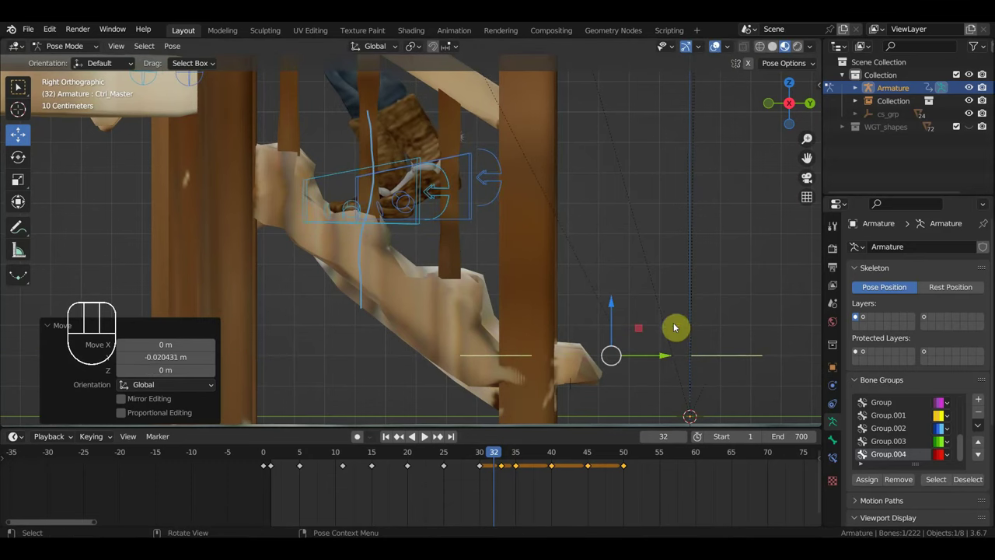
# - Key Location & Rotation for the rig's six bones at frame 32, then scrub frames 30–40 to compare the step
pyautogui.press('i')
pyautogui.click(506, 472)
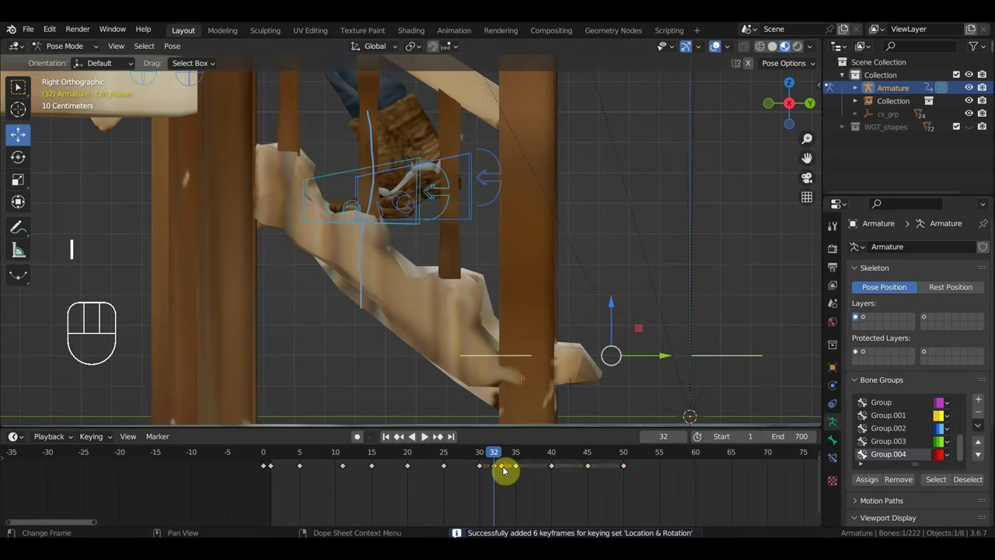
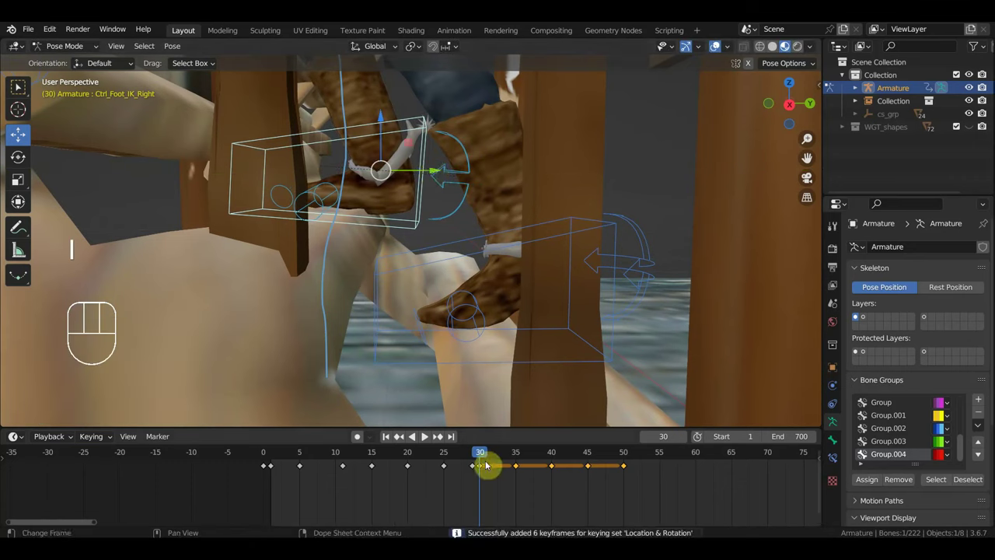
pyautogui.moveTo(479, 456); pyautogui.dragTo(499, 463)
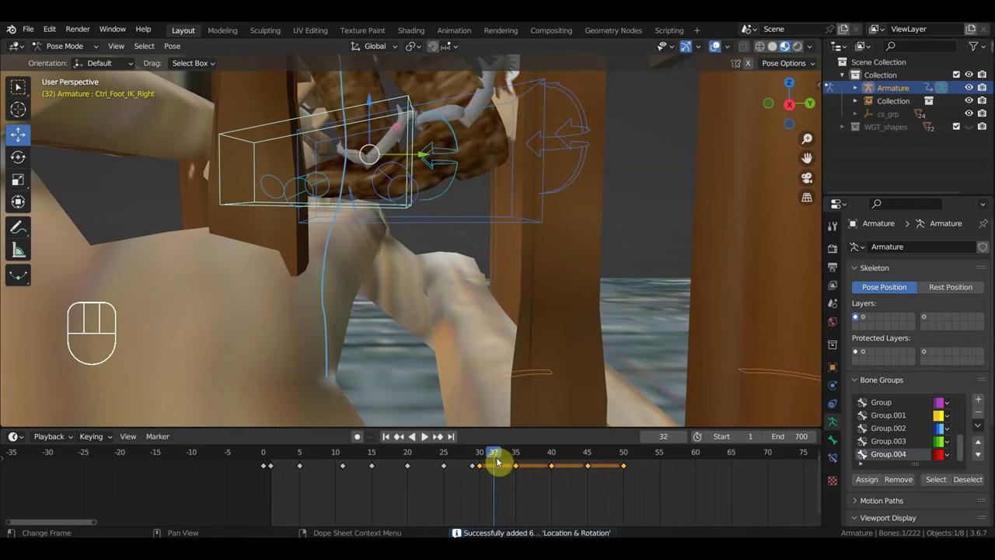
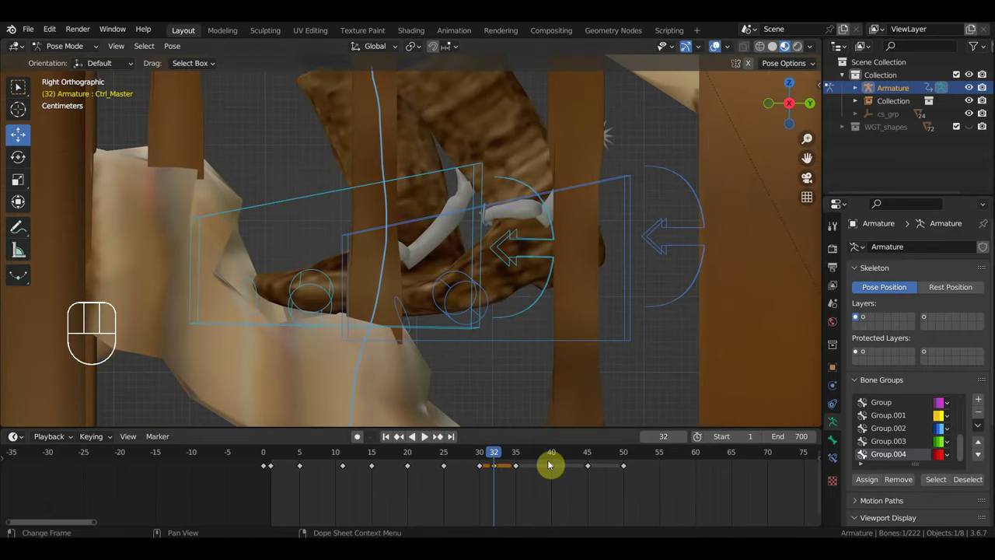
pyautogui.moveTo(499, 459); pyautogui.dragTo(512, 472)
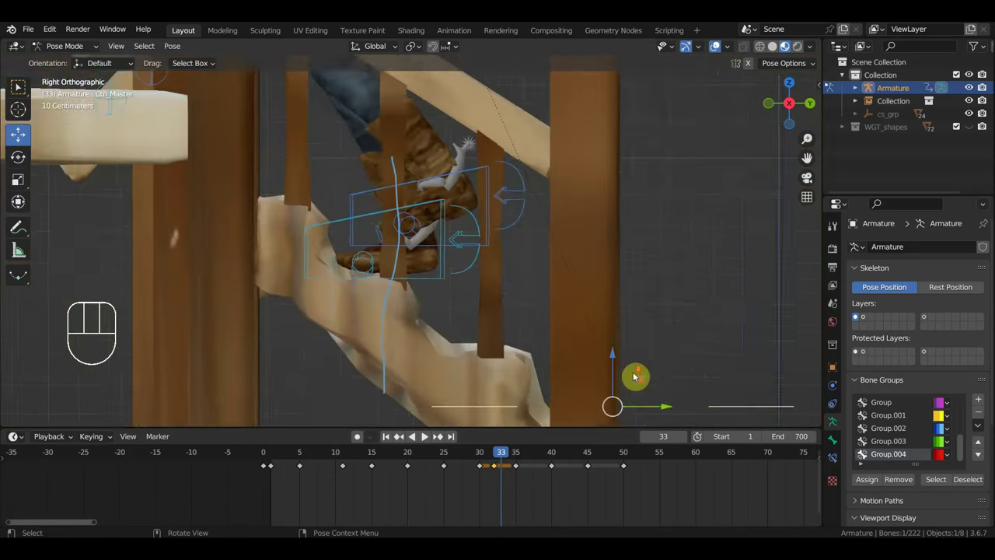
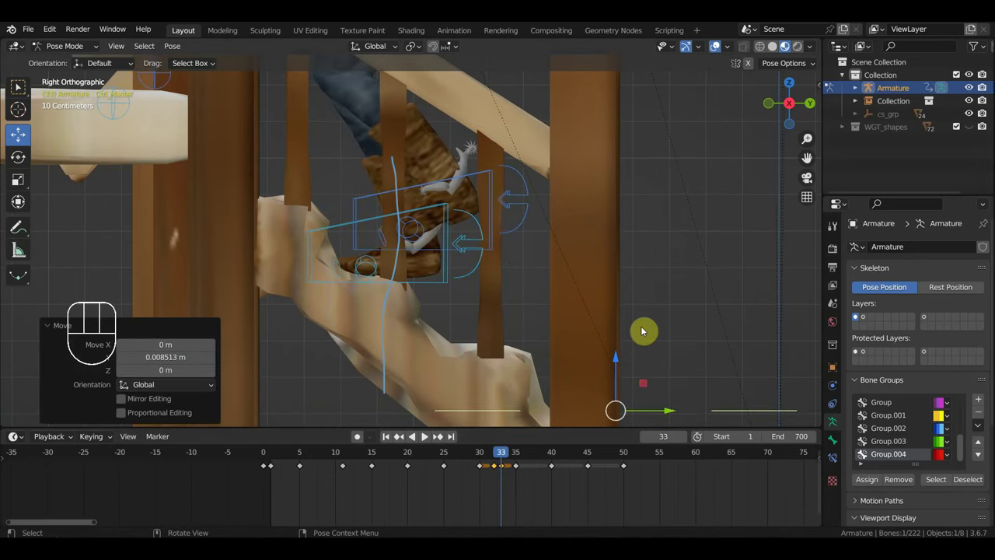
# - Key Location & Rotation at frame 33, then step back through frames 32 and 31 to check the in-betweens
pyautogui.press('i')
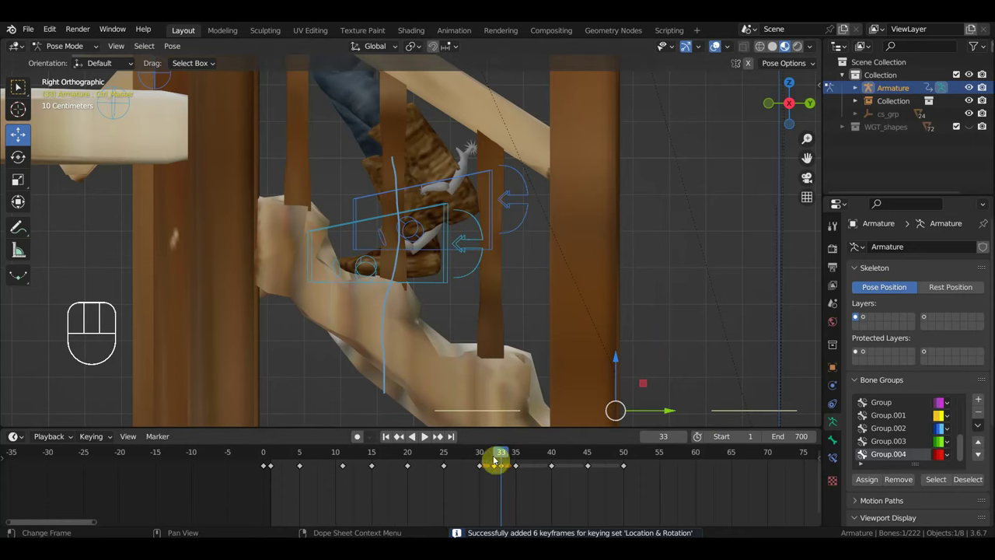
pyautogui.moveTo(492, 457); pyautogui.dragTo(498, 472)
pyautogui.click(497, 472)
pyautogui.press('Delete')
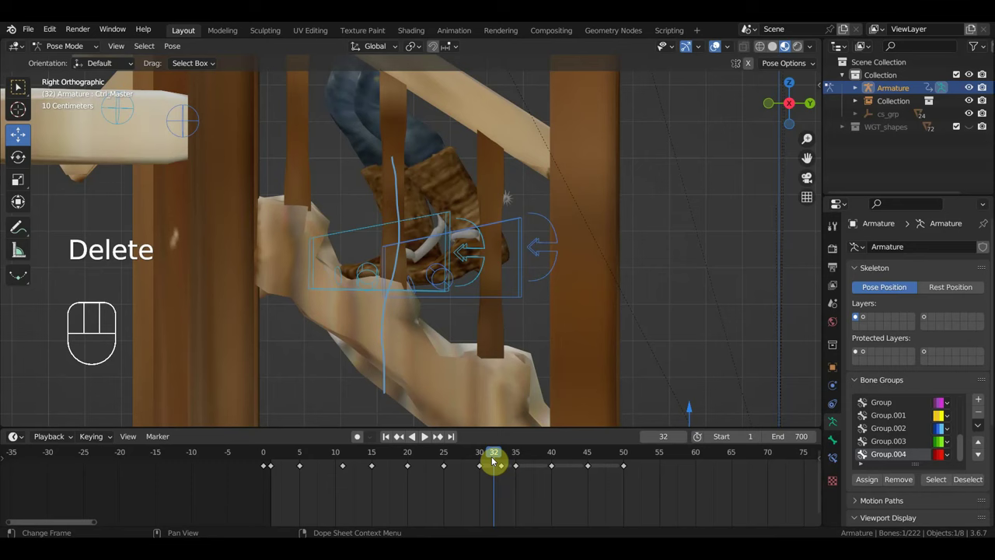
pyautogui.moveTo(498, 456); pyautogui.dragTo(499, 463)
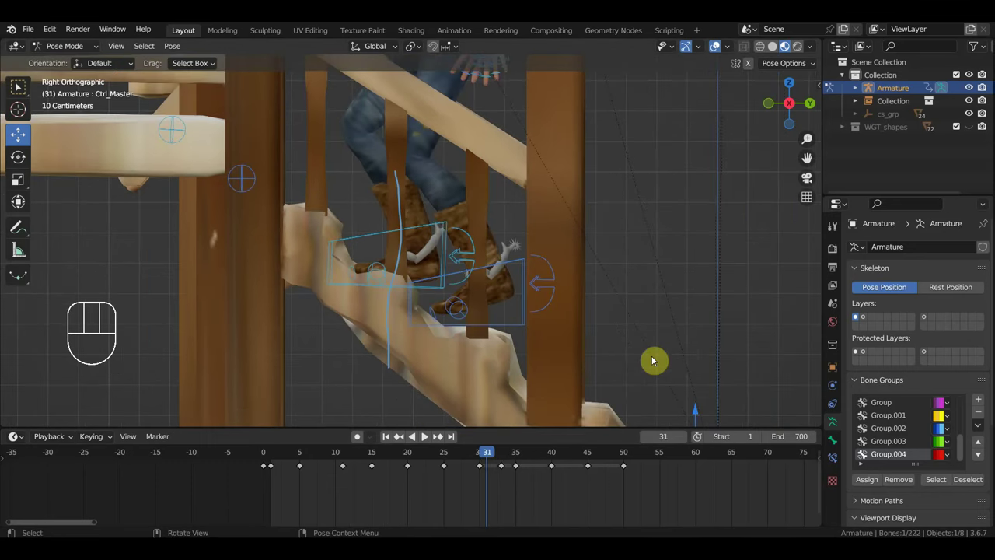
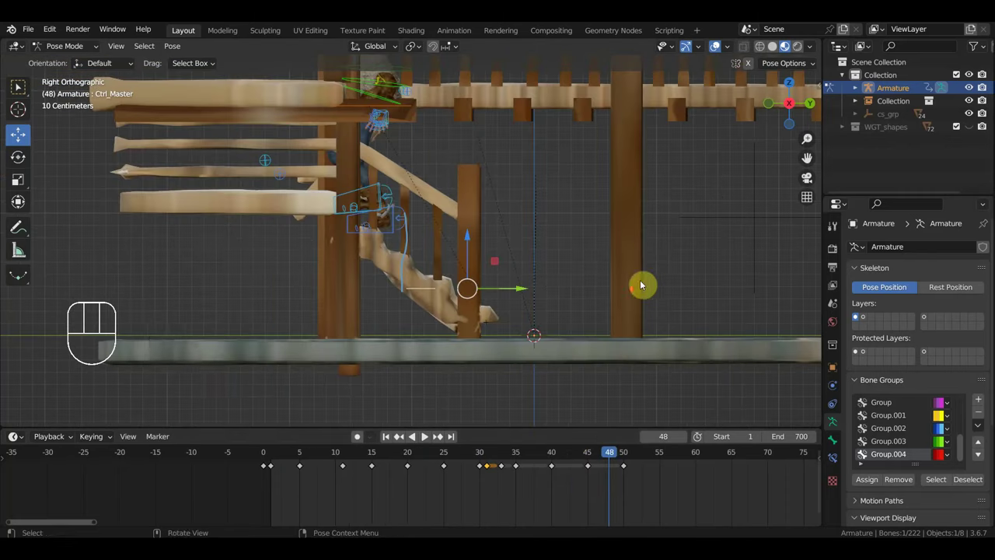
# - Orbit to a perspective of the walkway and scrub the playhead forward to frame 55
pyautogui.moveTo(646, 310); pyautogui.dragTo(633, 385)
pyautogui.moveTo(582, 381); pyautogui.dragTo(510, 383)
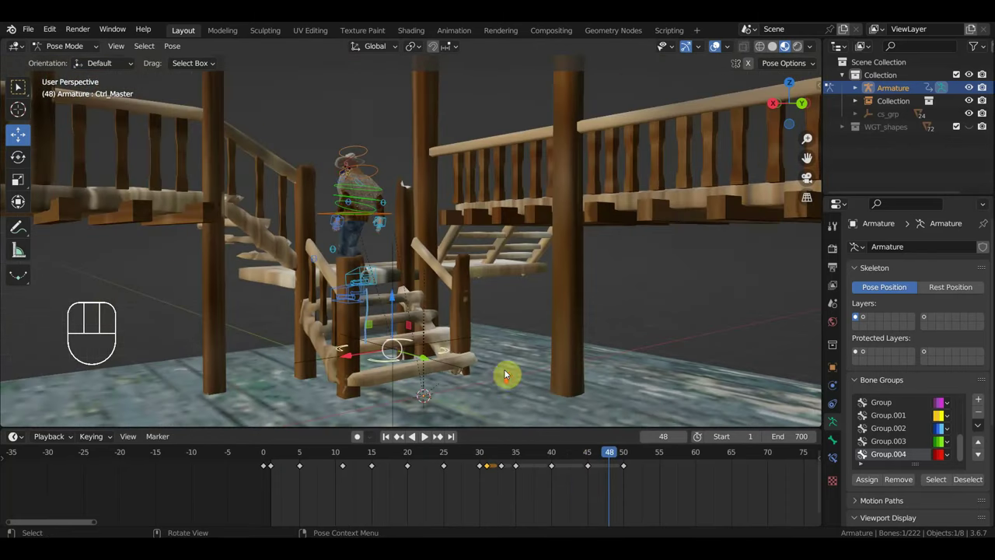
pyautogui.moveTo(450, 371); pyautogui.dragTo(424, 376)
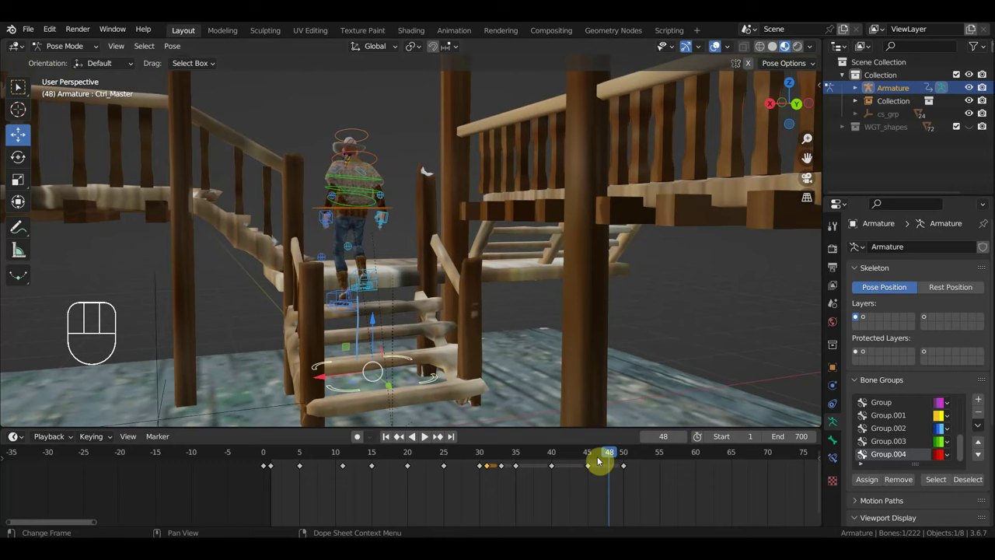
pyautogui.moveTo(575, 464); pyautogui.dragTo(662, 478)
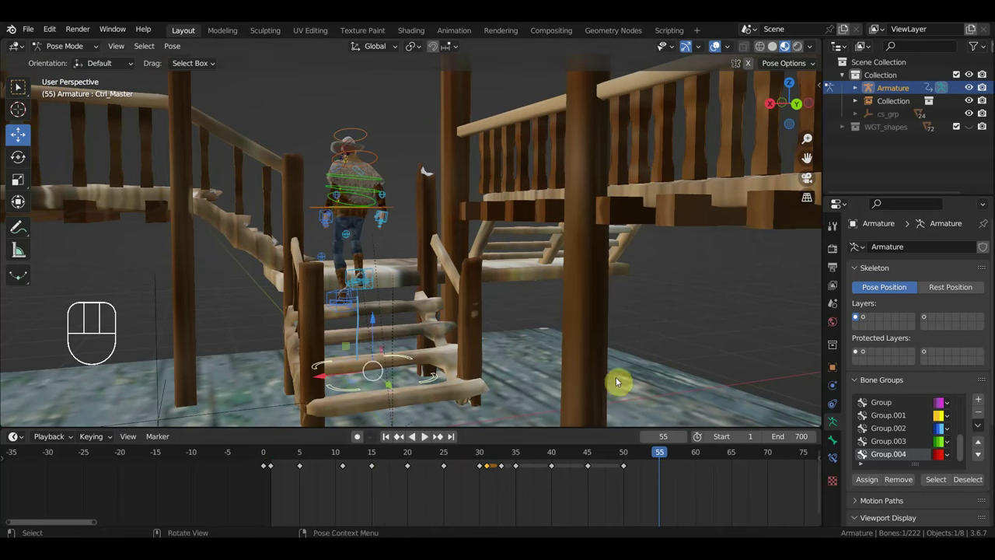
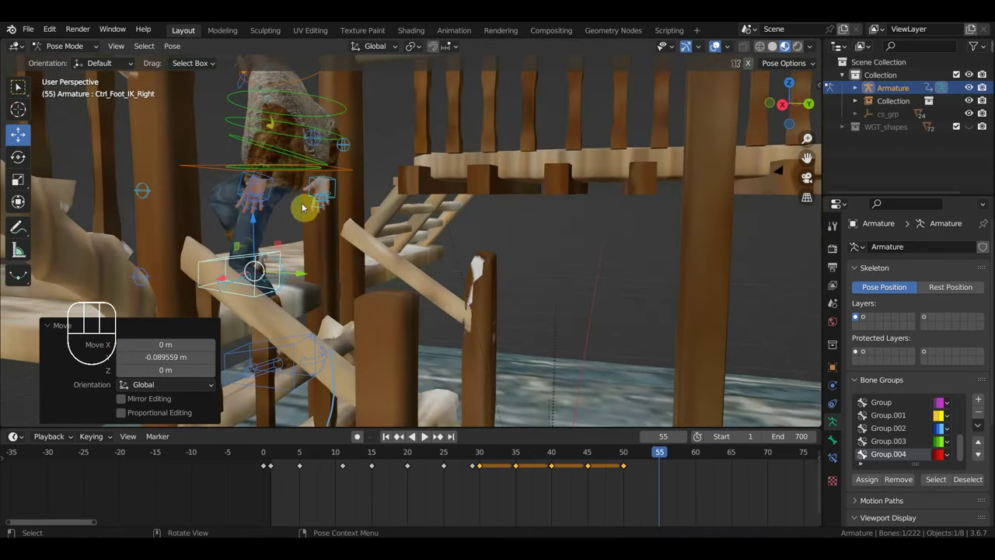
# - Select the right foot IK control and reposition it so the rig stands on the walkway at frame 55
pyautogui.click(334, 196)
pyautogui.middleClick(350, 197)
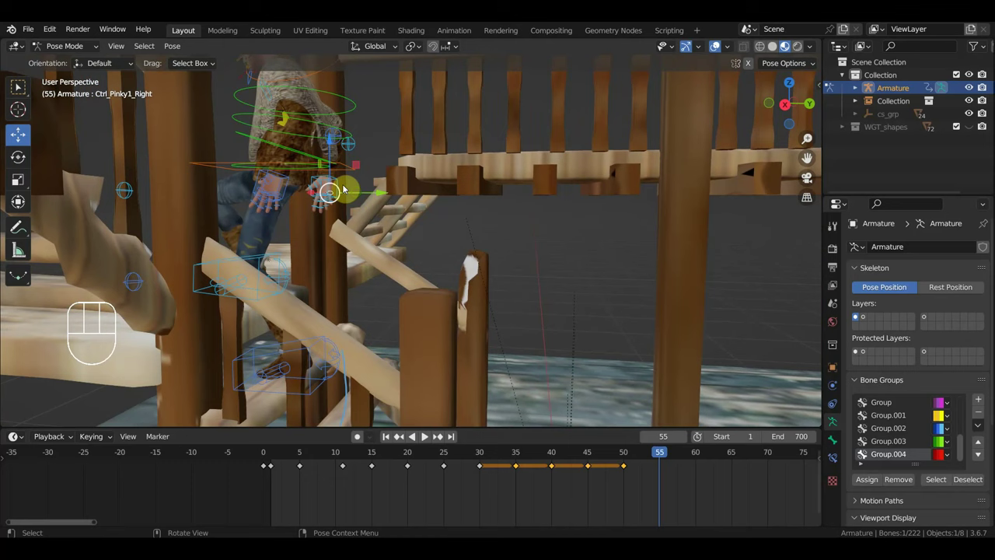
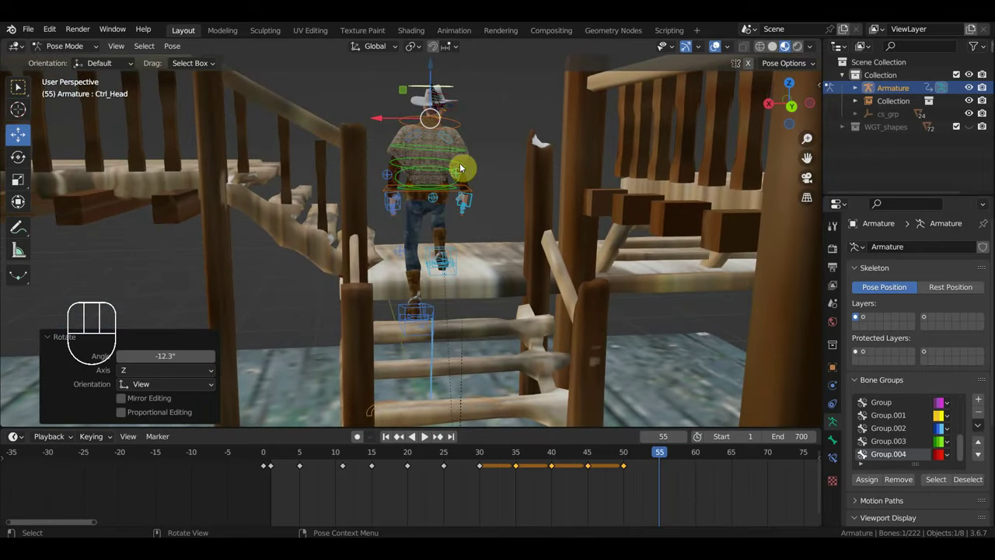
# - Key Location & Rotation for all controls at frame 55, then move to frame 60 in front view
pyautogui.moveTo(483, 190); pyautogui.dragTo(535, 199)
pyautogui.press('a')
pyautogui.press('i')
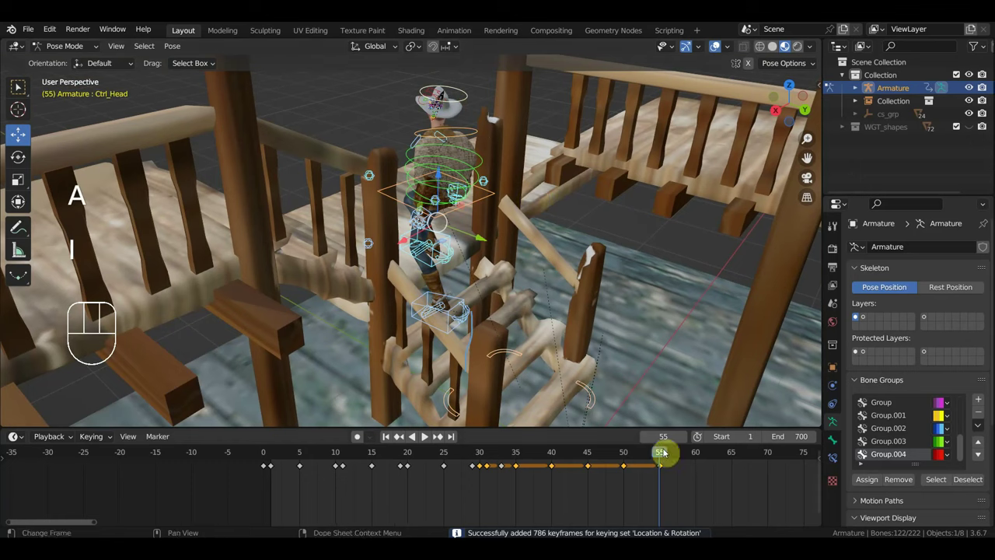
pyautogui.moveTo(662, 461); pyautogui.dragTo(697, 467)
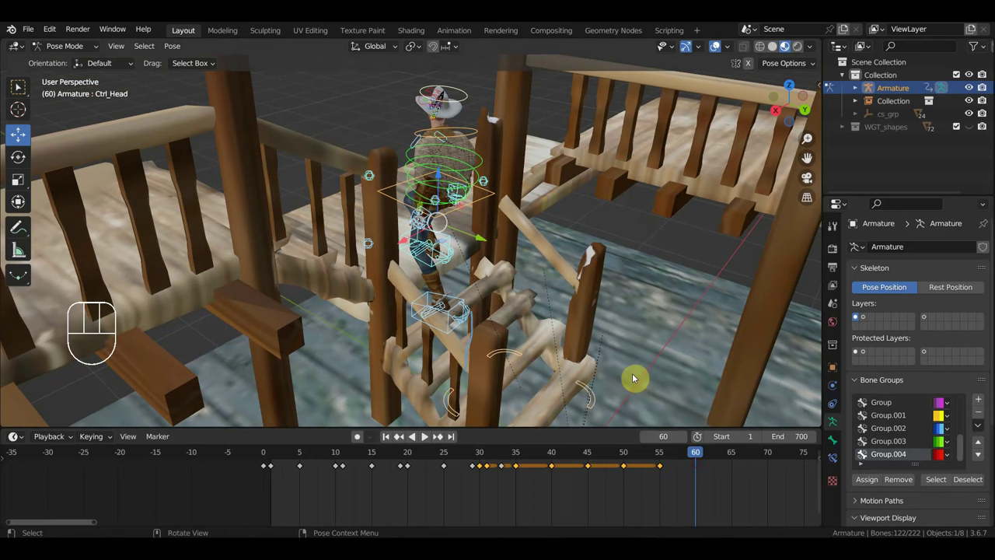
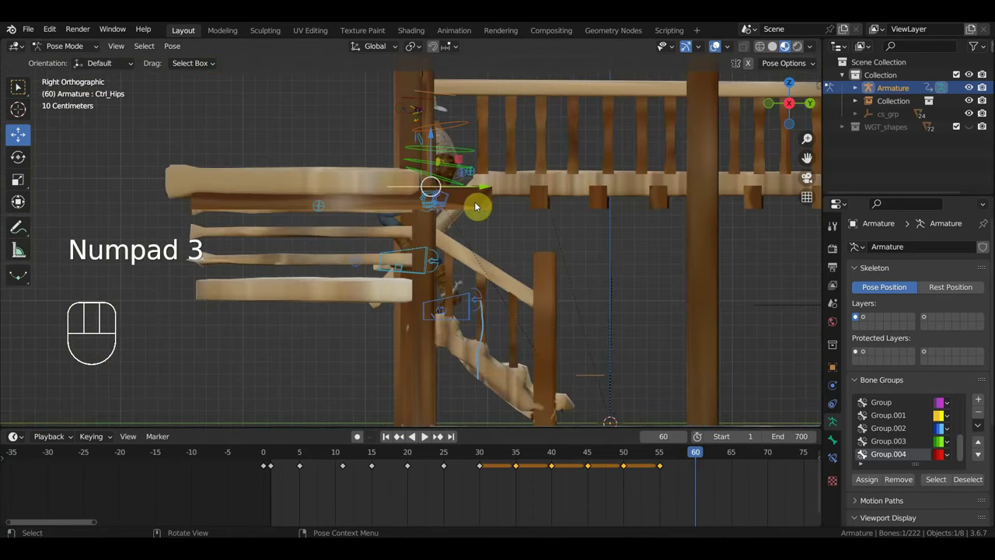
pyautogui.press('KP_1')
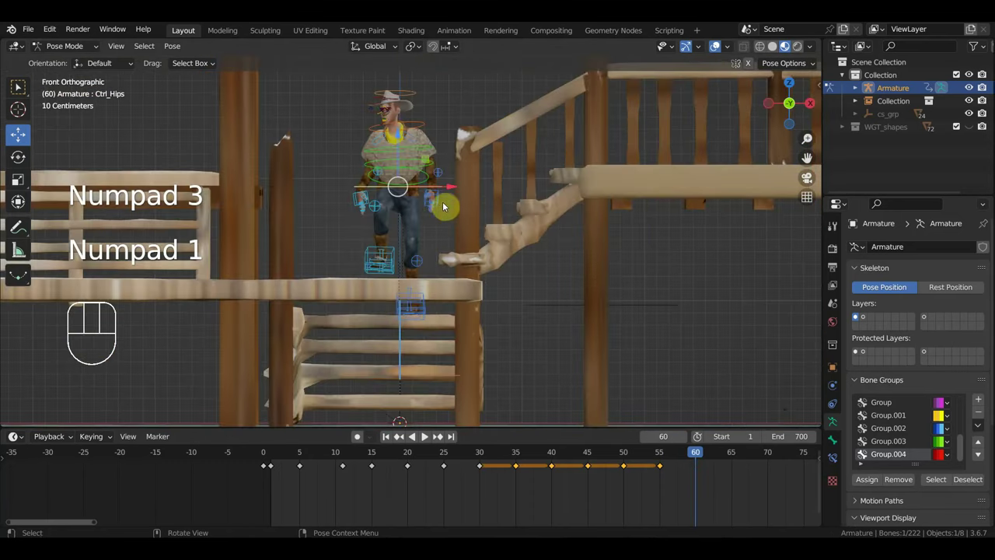
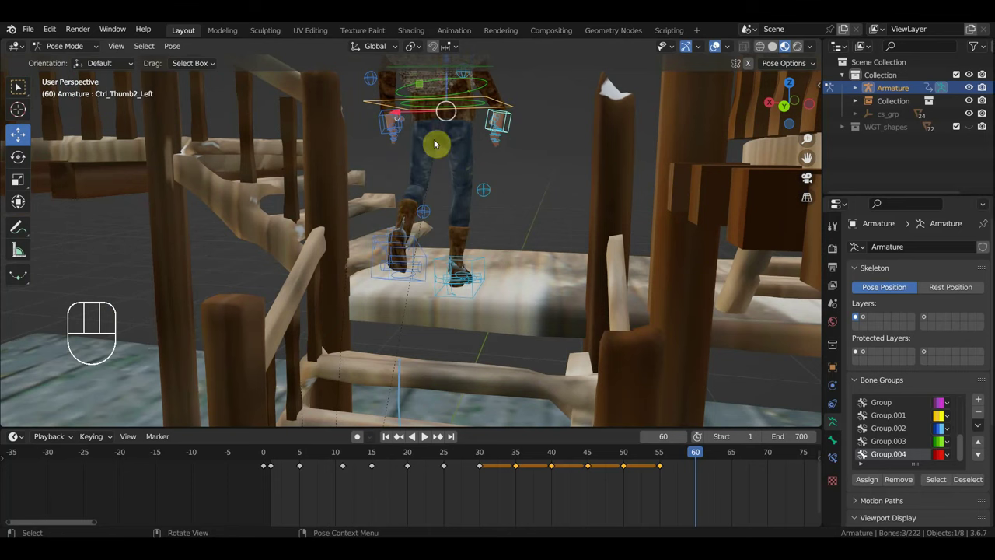
# - Select Ctrl_Foot_IK_Left from top view and rotate it to angle the boot onto the step
pyautogui.press('KP_7')
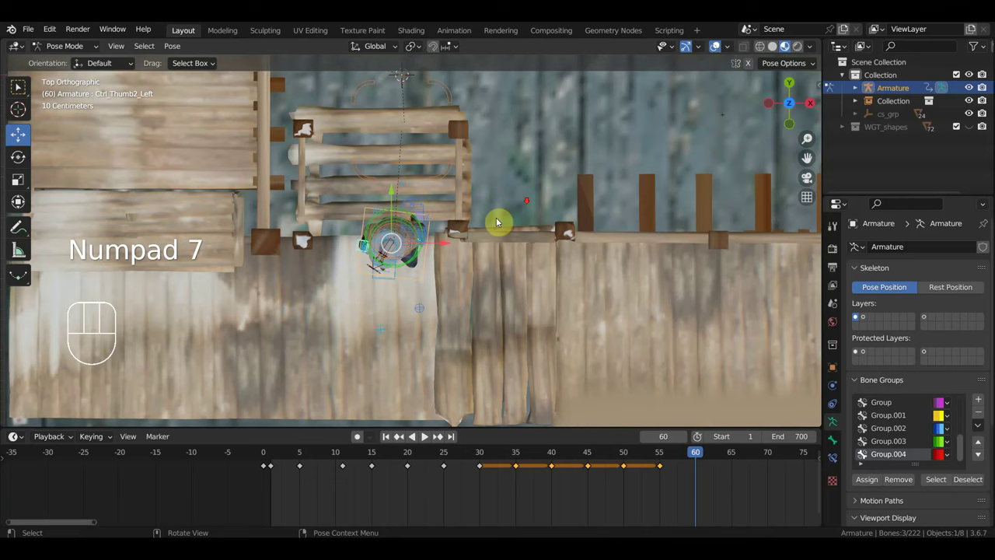
pyautogui.press('r')
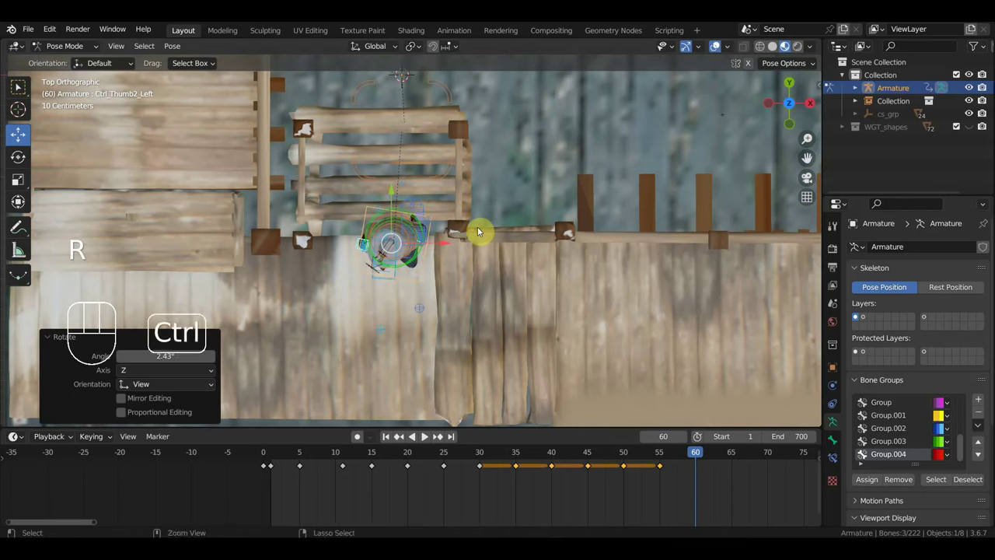
pyautogui.press('ctrl+z')
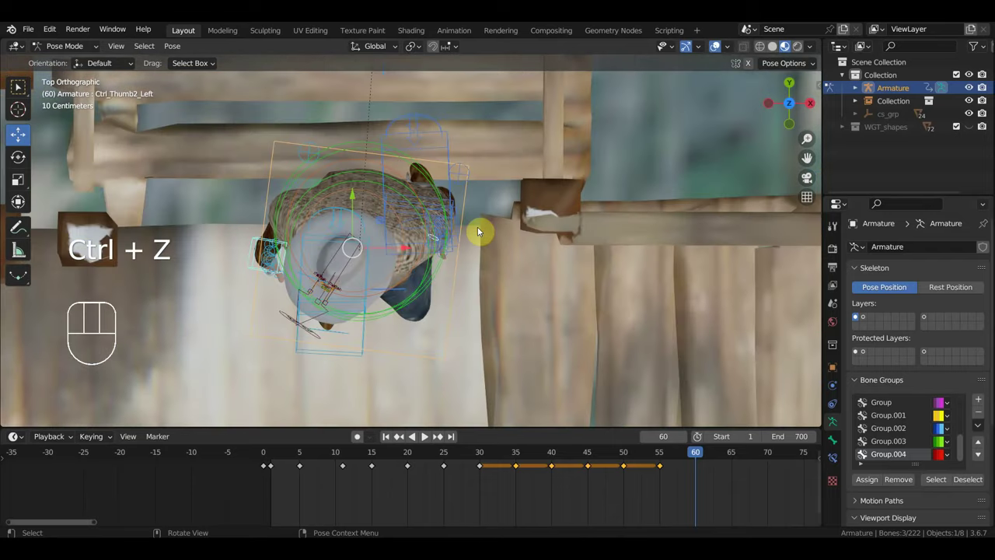
pyautogui.moveTo(469, 215); pyautogui.dragTo(425, 142)
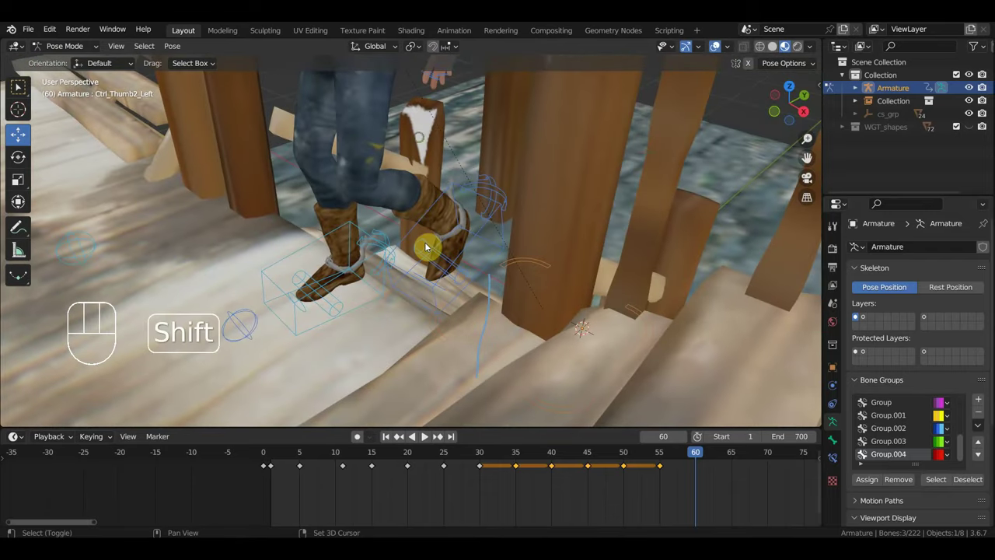
pyautogui.click(363, 230)
pyautogui.click(486, 234)
pyautogui.press('KP_7')
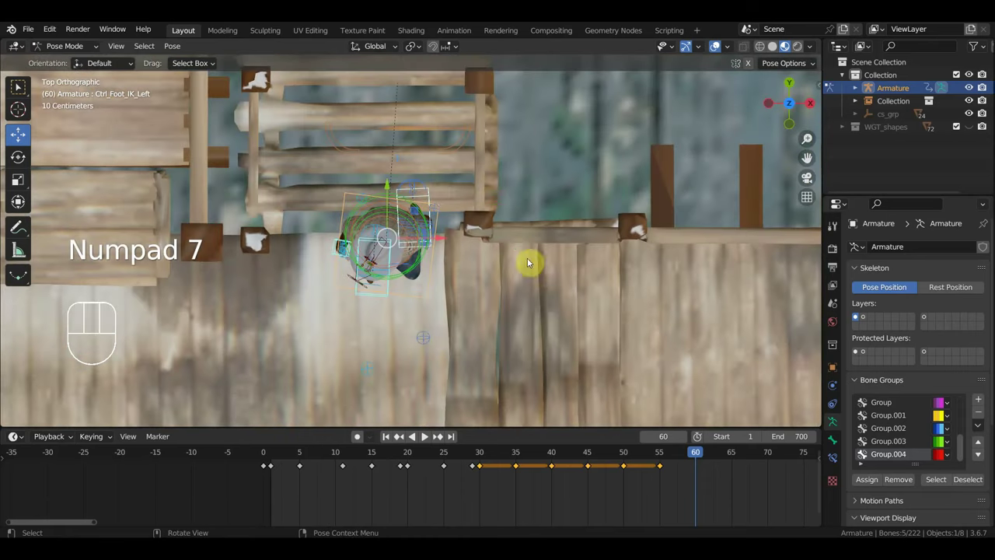
pyautogui.press('r')
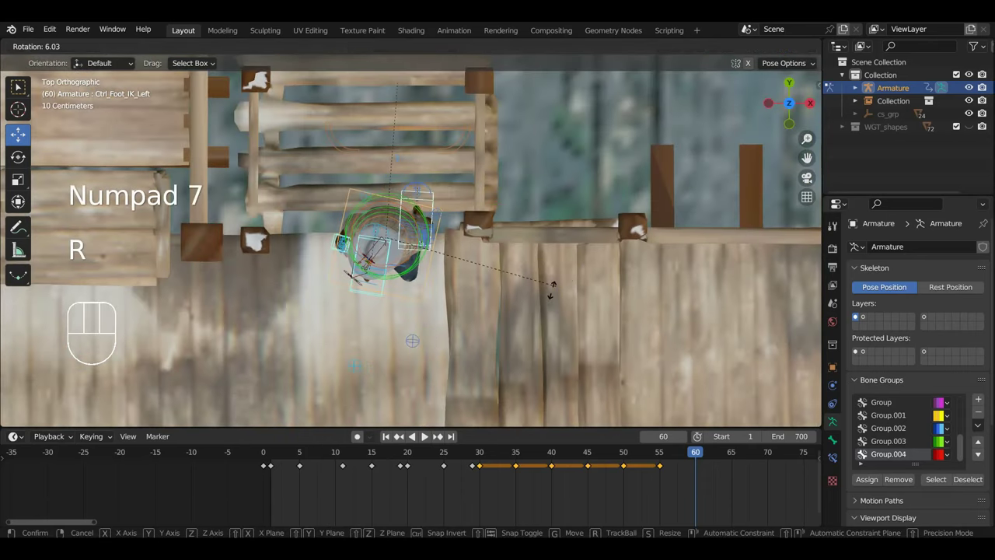
# - Move Ctrl_Hand_IK_Left so the left hand rests on the railing post at frame 60
pyautogui.moveTo(506, 296); pyautogui.dragTo(445, 173)
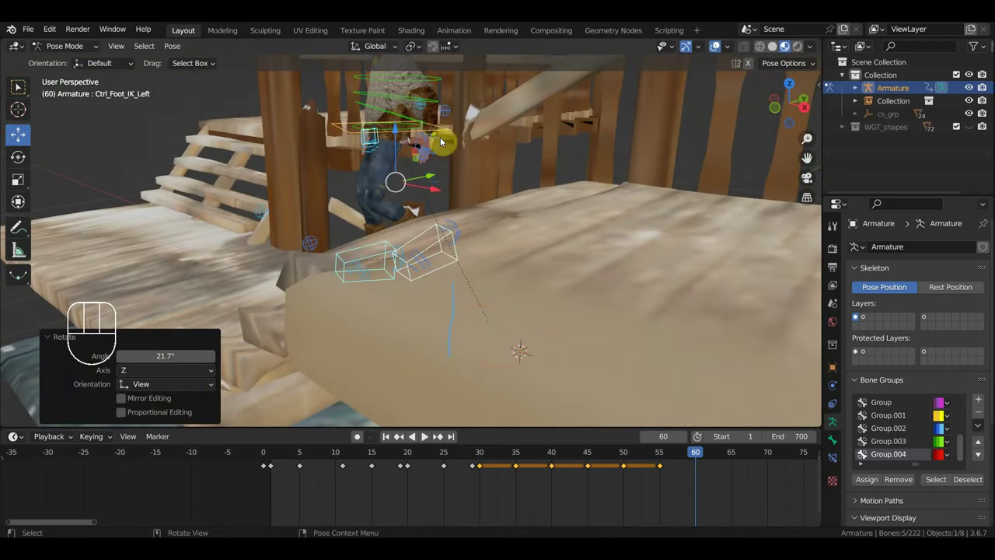
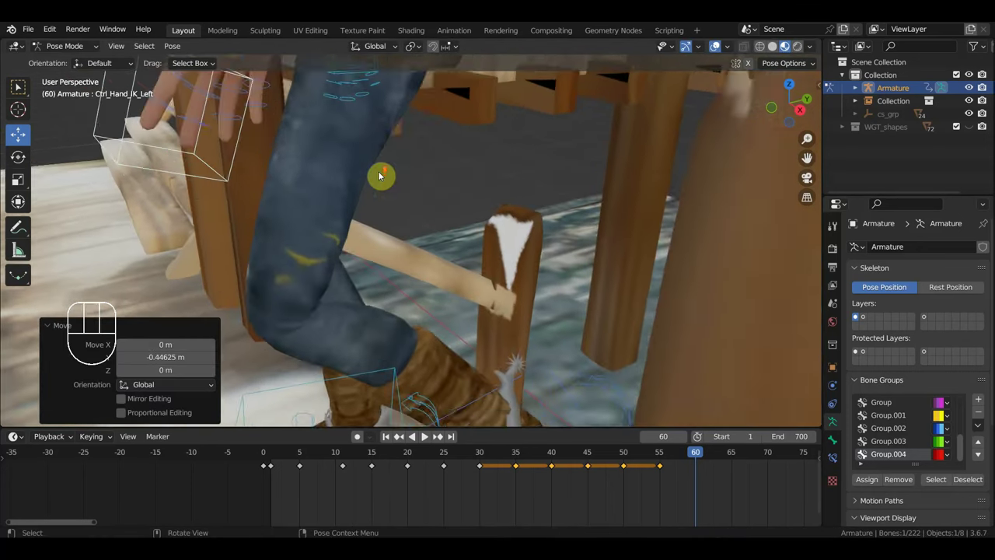
pyautogui.moveTo(308, 155); pyautogui.dragTo(392, 265)
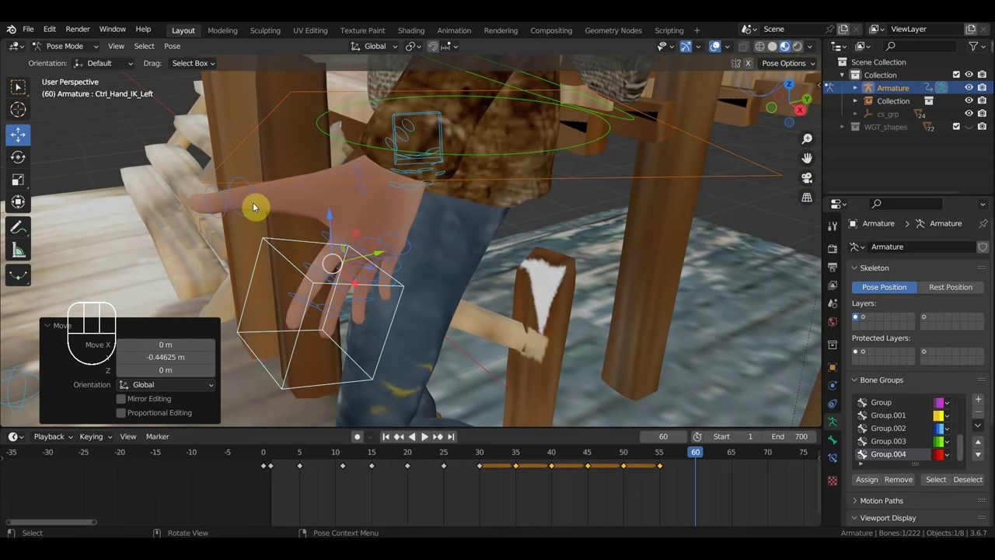
pyautogui.press('ctrl+z')
pyautogui.press('ctrl+z')
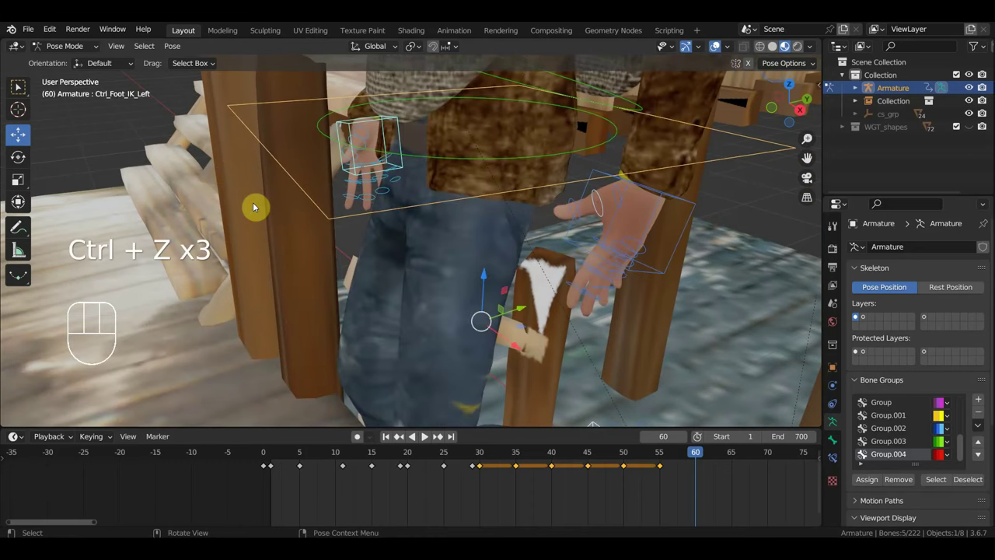
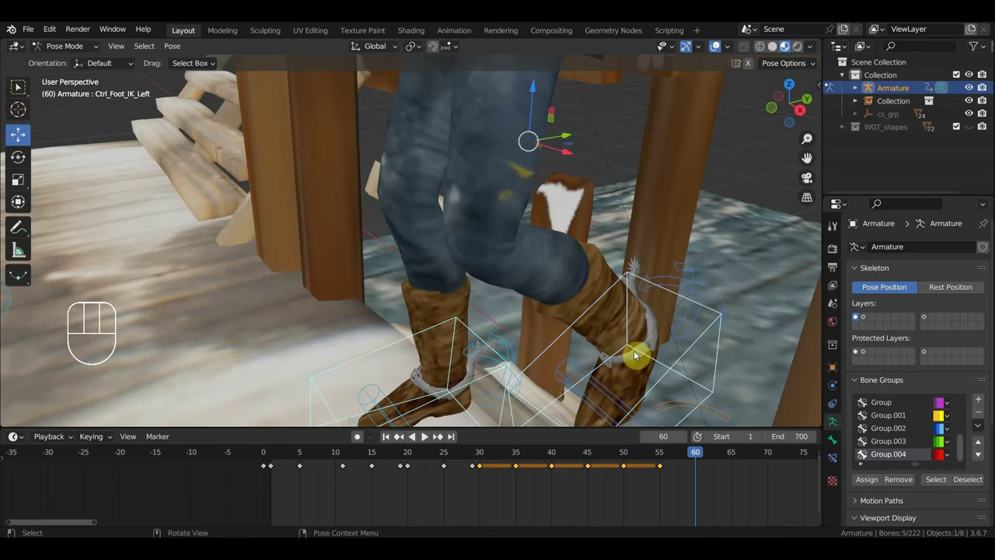
pyautogui.press('KP_7')
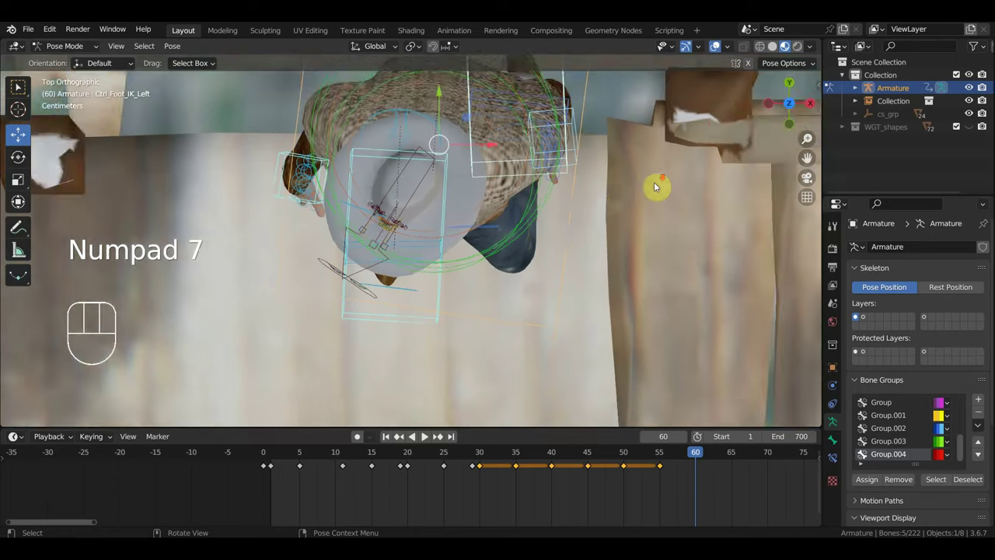
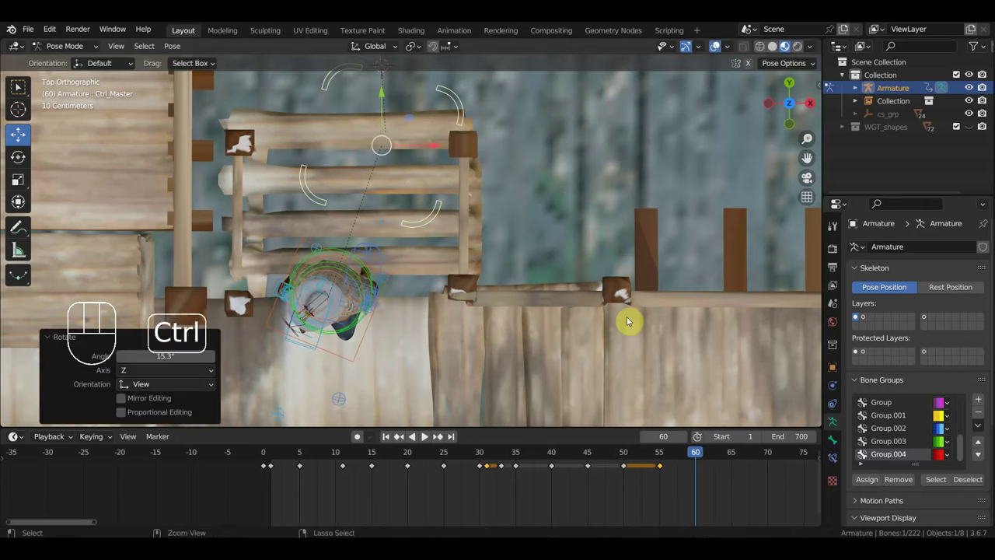
pyautogui.press('ctrl+z')
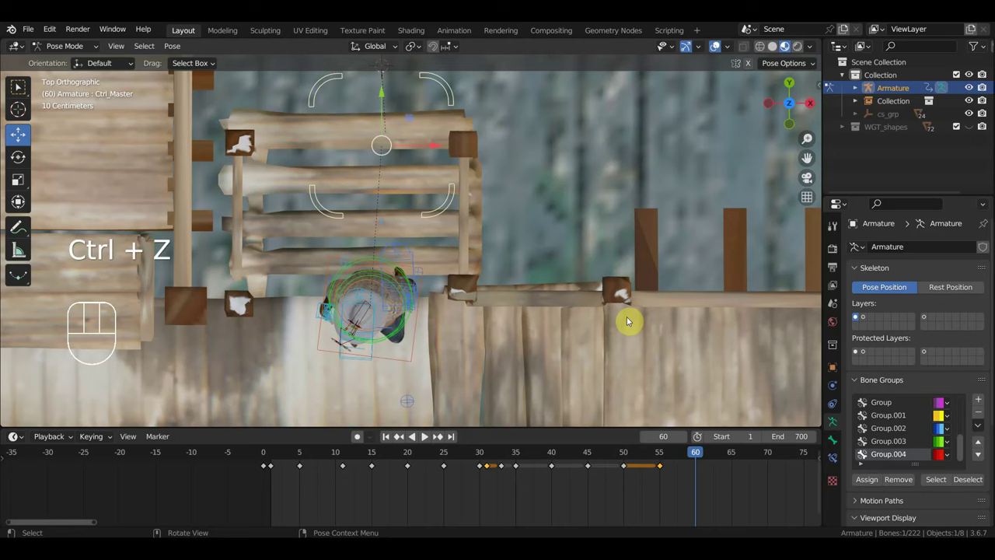
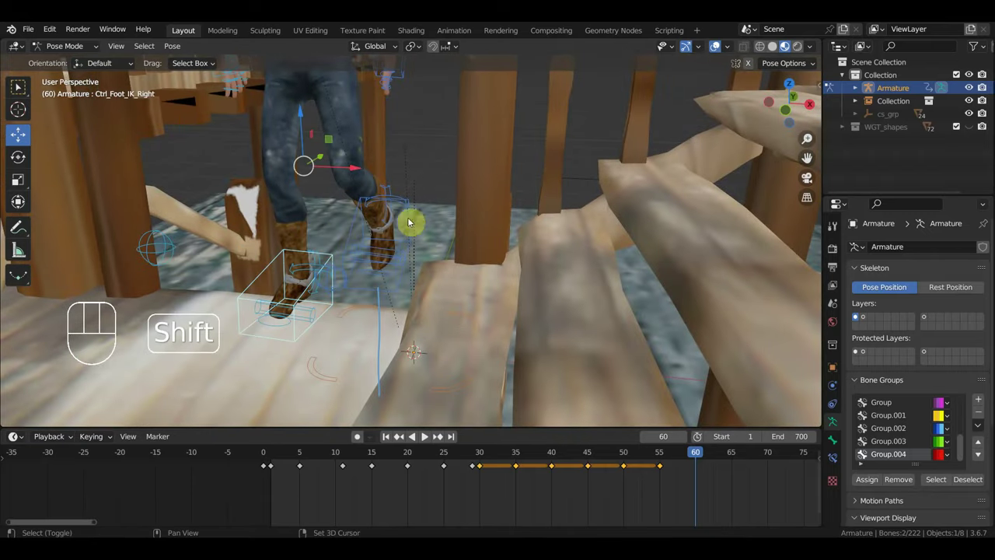
# - Select Ctrl_Hand_IK_Right and rotate it from top view at frame 60
pyautogui.click(354, 230)
pyautogui.moveTo(416, 178); pyautogui.dragTo(441, 262)
pyautogui.click(432, 195)
pyautogui.click(240, 194)
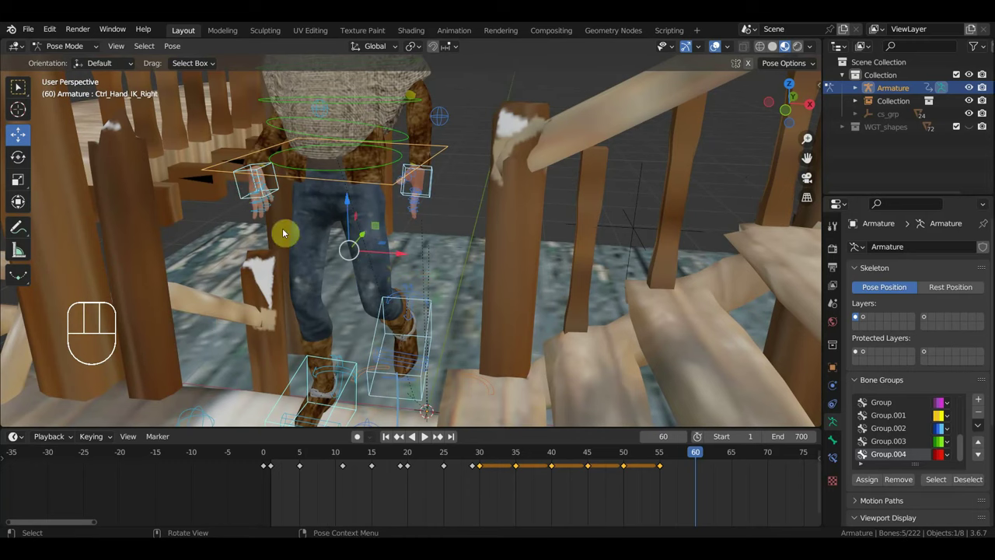
pyautogui.press('KP_7')
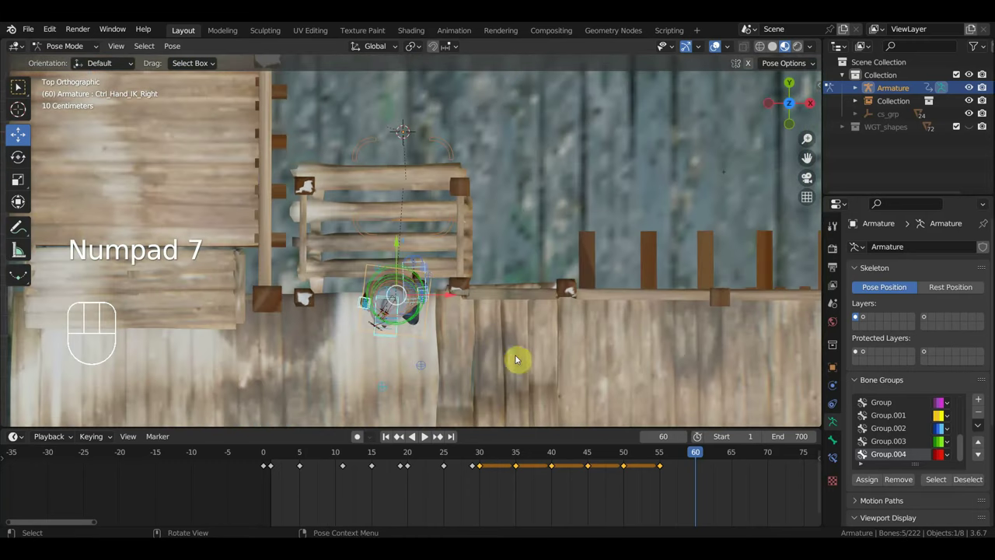
pyautogui.press('r')
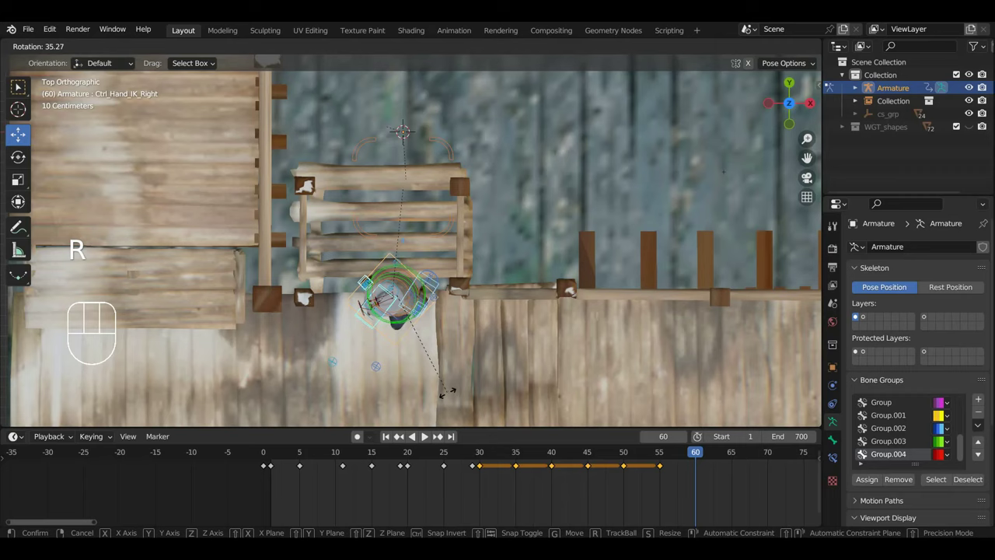
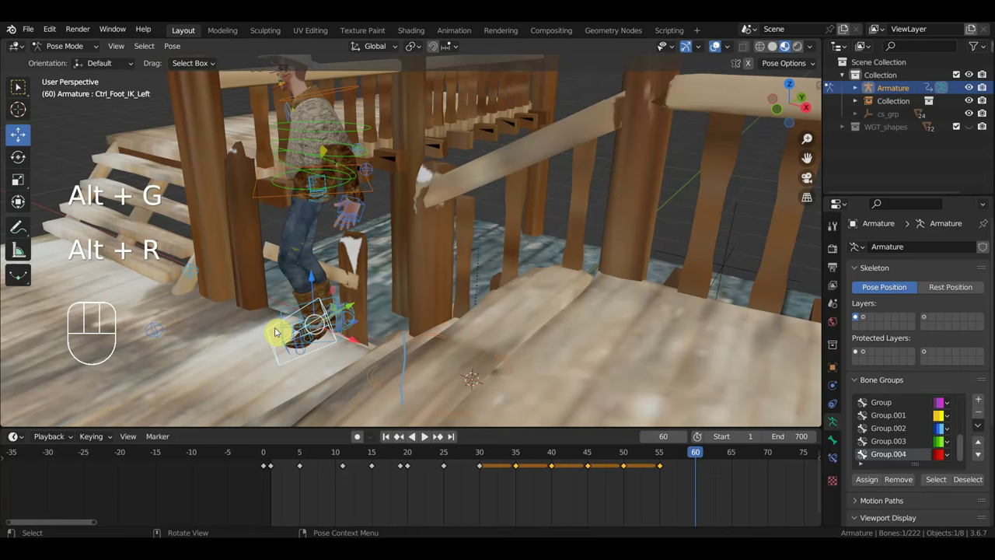
pyautogui.press('r')
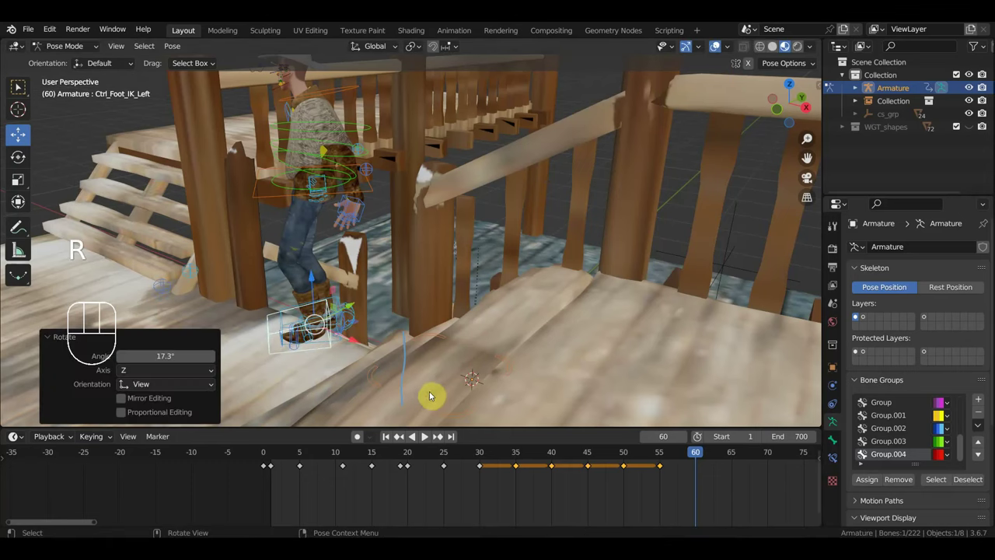
# - Grab Ctrl_Foot_IK_Left and place the left foot on the first step
pyautogui.press('g')
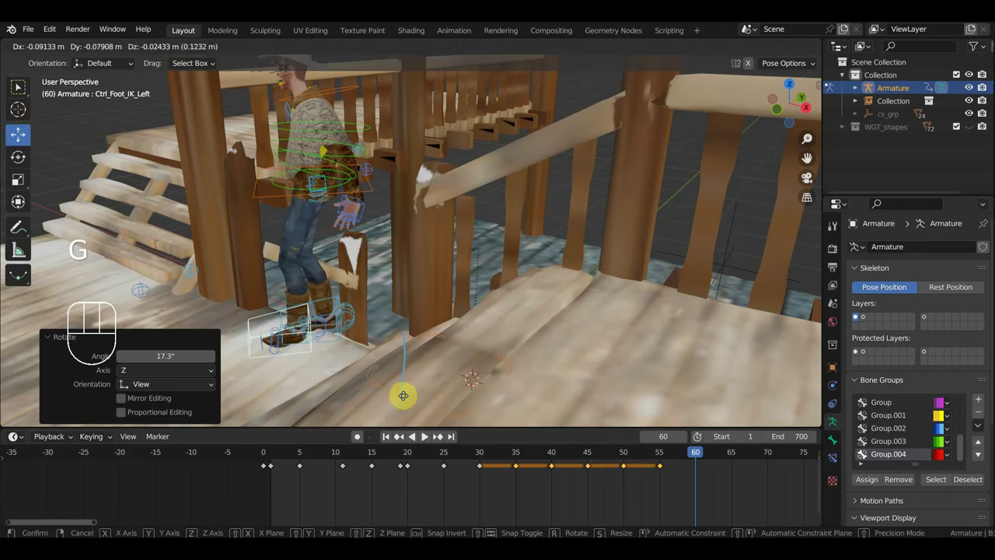
pyautogui.moveTo(416, 393); pyautogui.dragTo(529, 378)
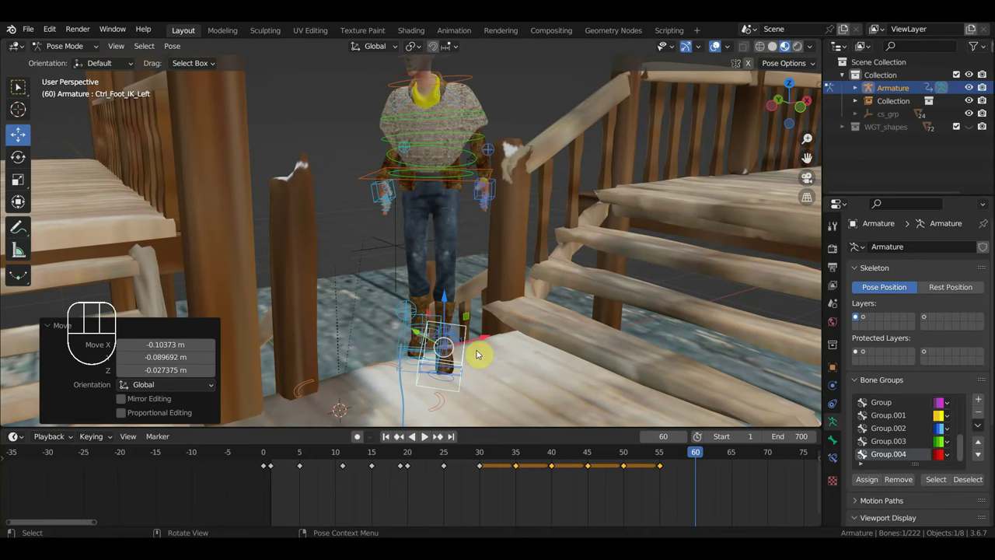
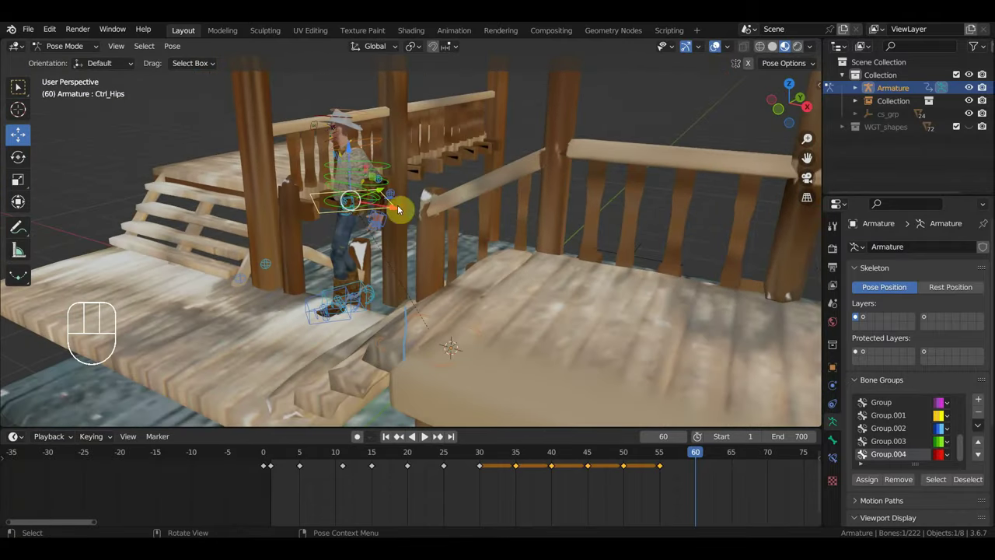
pyautogui.middleClick(424, 210)
pyautogui.press('g')
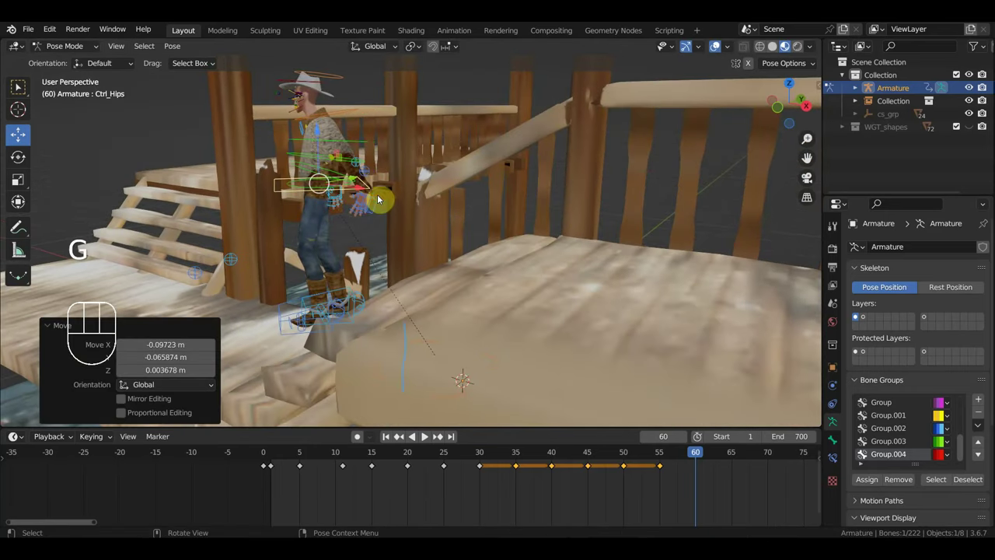
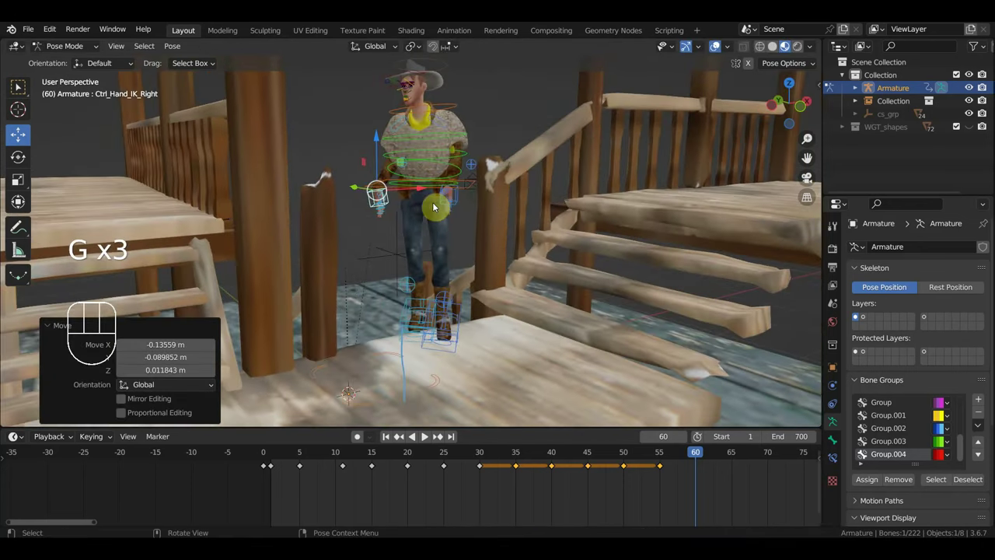
# - Move the left and right hand IK controls toward the stair railing
pyautogui.click(461, 197)
pyautogui.press('g')
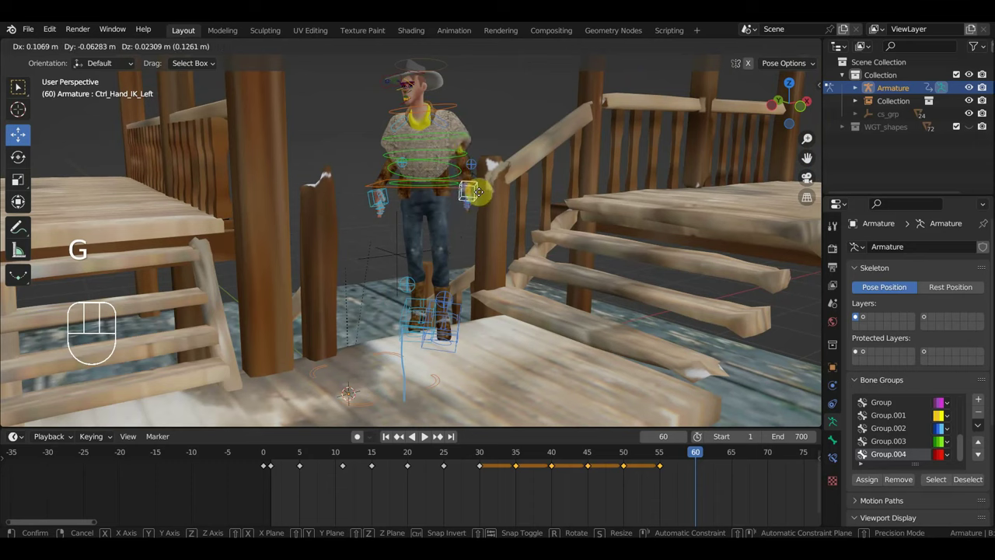
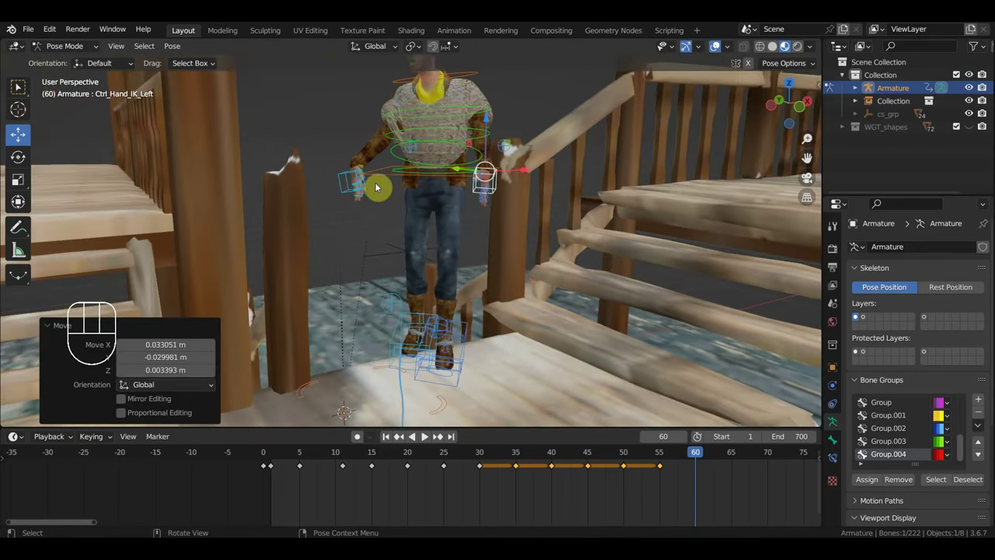
pyautogui.click(343, 177)
pyautogui.press('g')
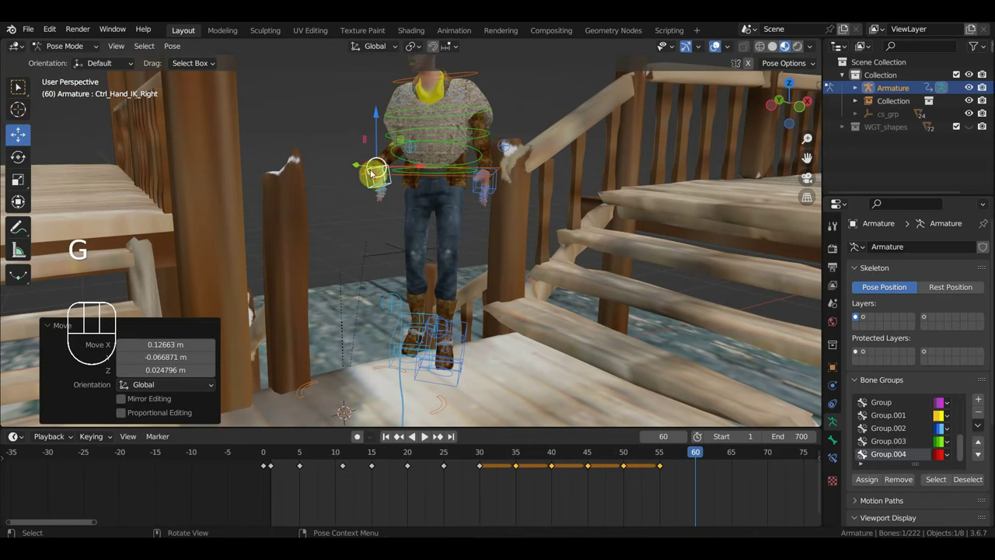
pyautogui.press('g')
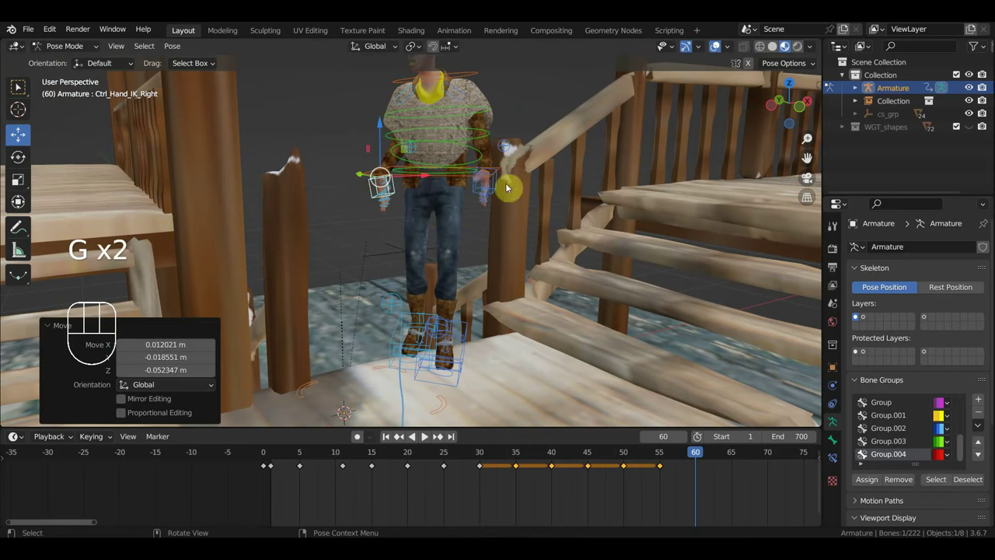
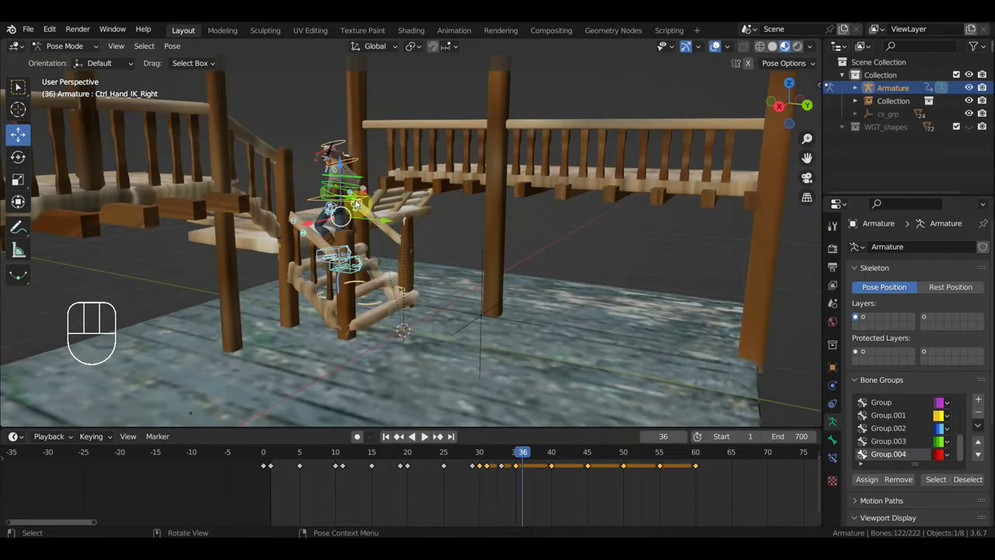
# - Orbit around the walkway and scrub the playhead ahead to frame 64
pyautogui.middleClick(330, 214)
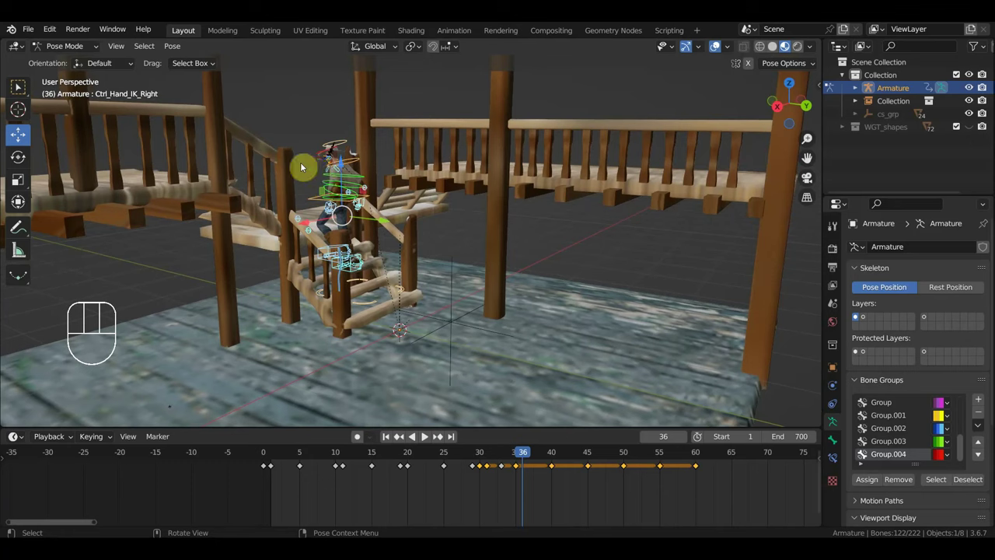
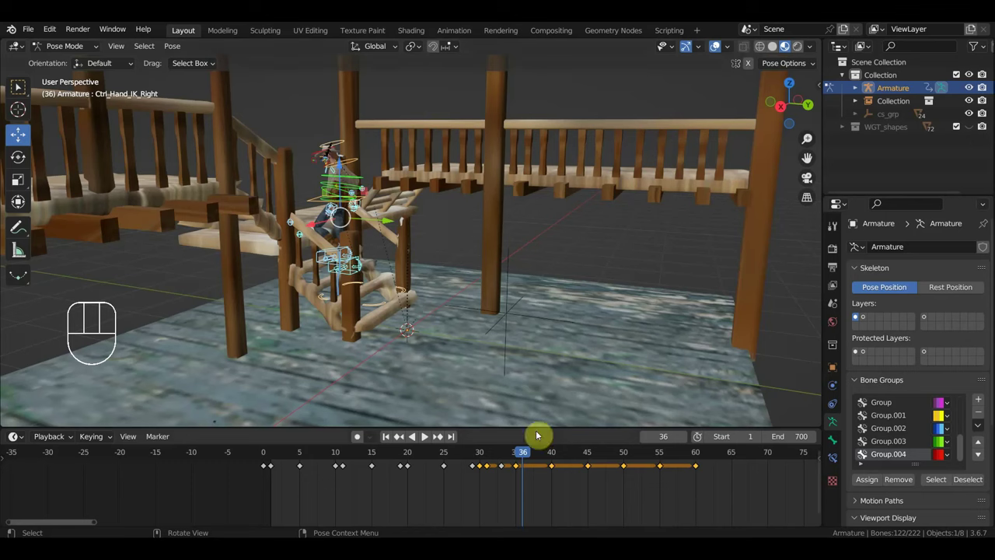
pyautogui.moveTo(534, 456); pyautogui.dragTo(730, 491)
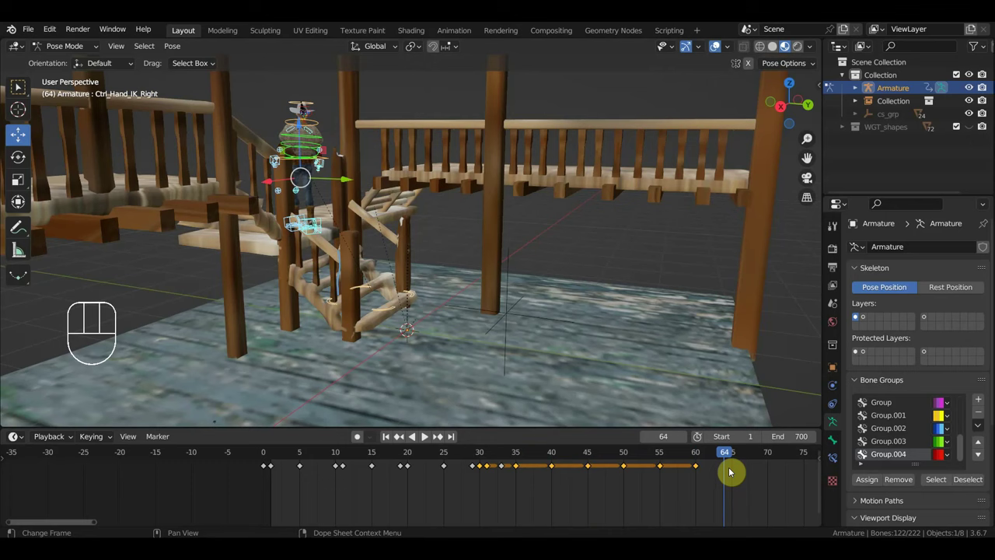
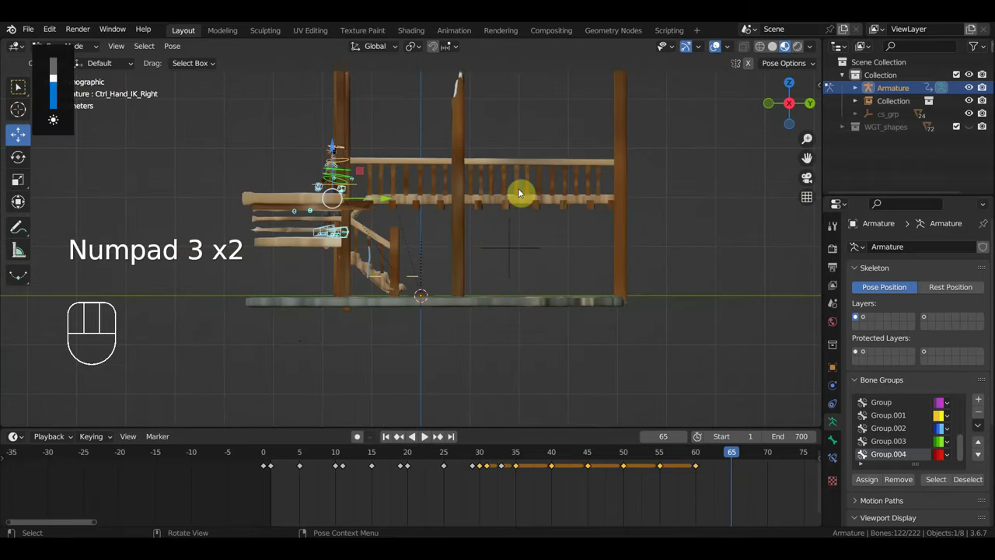
# - Reposition Ctrl_Hips at frame 65 and select the hand IK controls for adjustment
pyautogui.moveTo(524, 201); pyautogui.dragTo(672, 210)
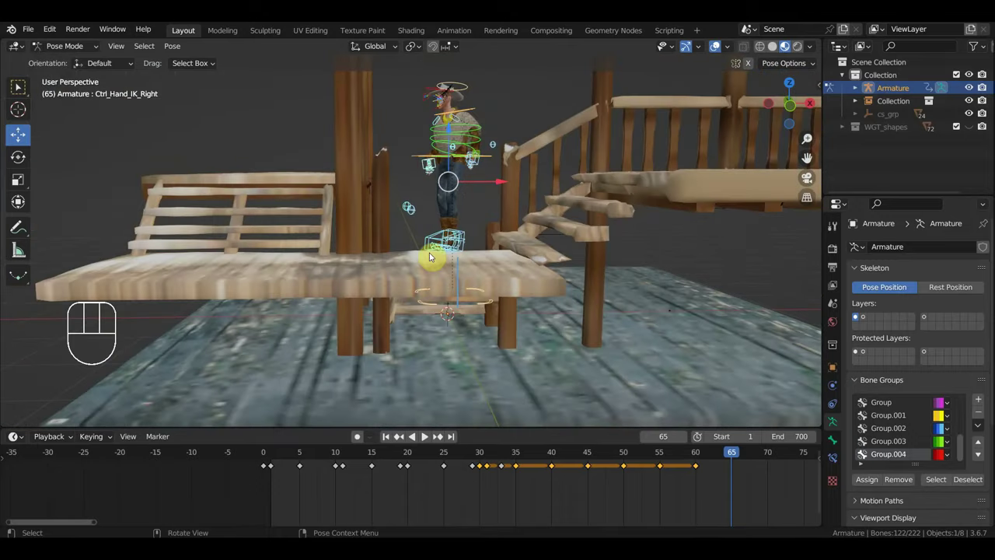
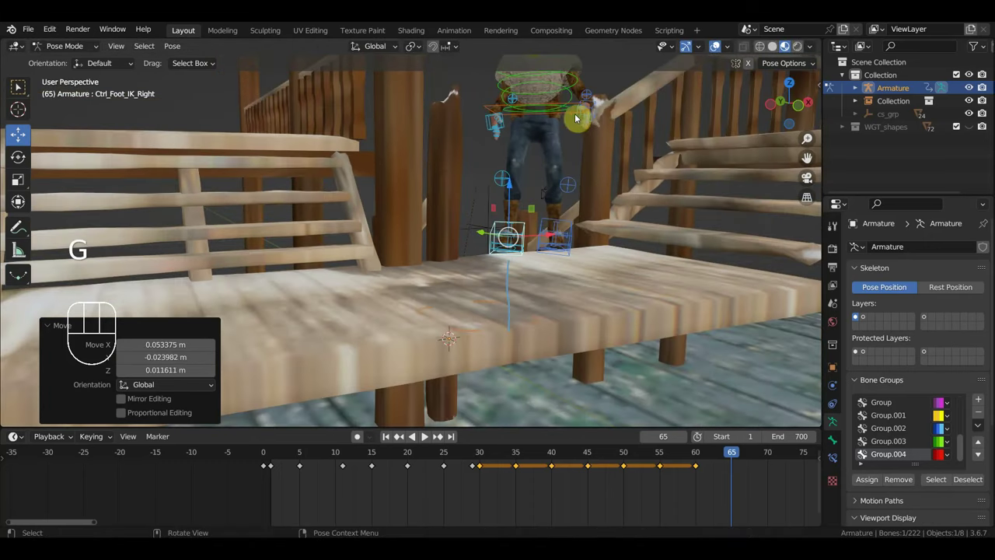
pyautogui.click(576, 117)
pyautogui.moveTo(613, 180); pyautogui.dragTo(617, 260)
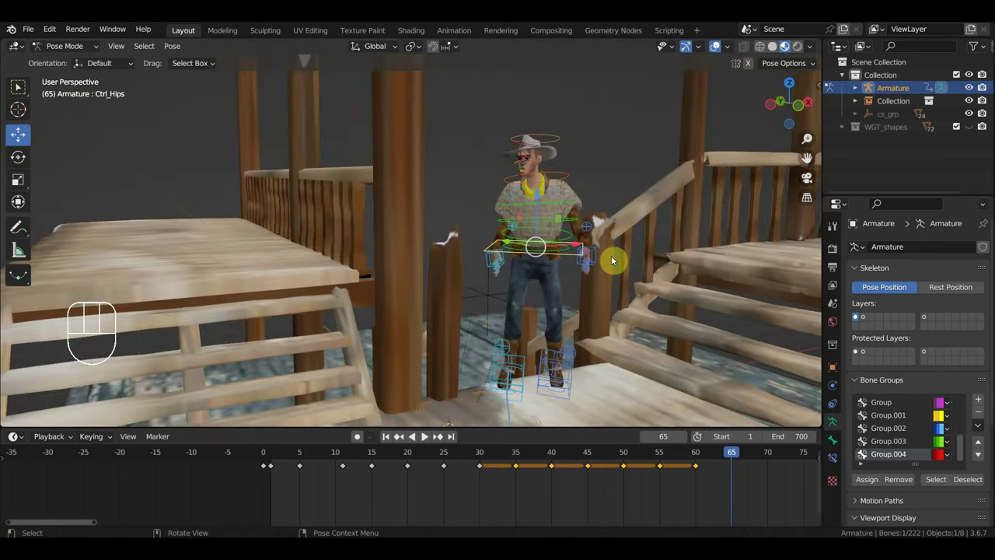
pyautogui.click(598, 260)
pyautogui.click(487, 266)
pyautogui.moveTo(635, 301); pyautogui.dragTo(628, 351)
pyautogui.moveTo(649, 358); pyautogui.dragTo(648, 299)
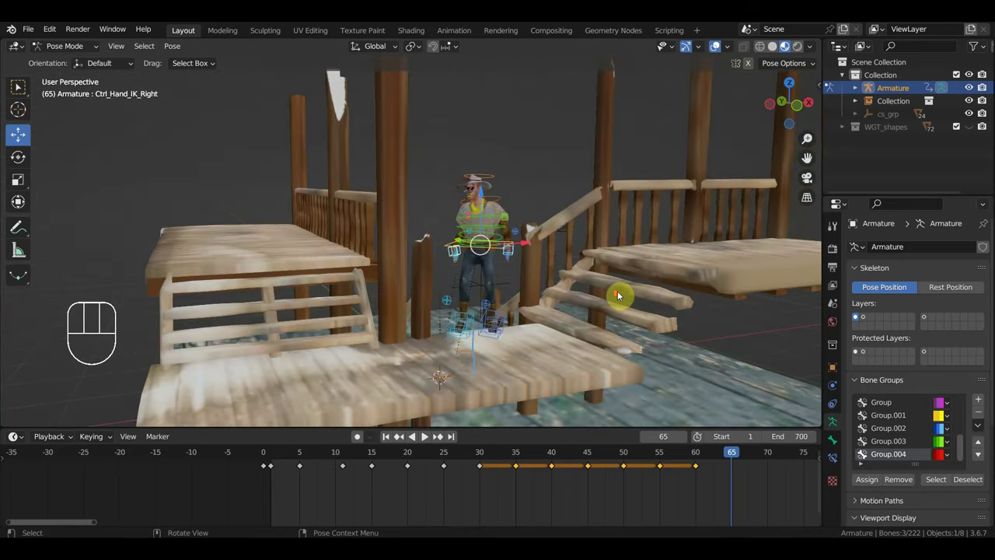
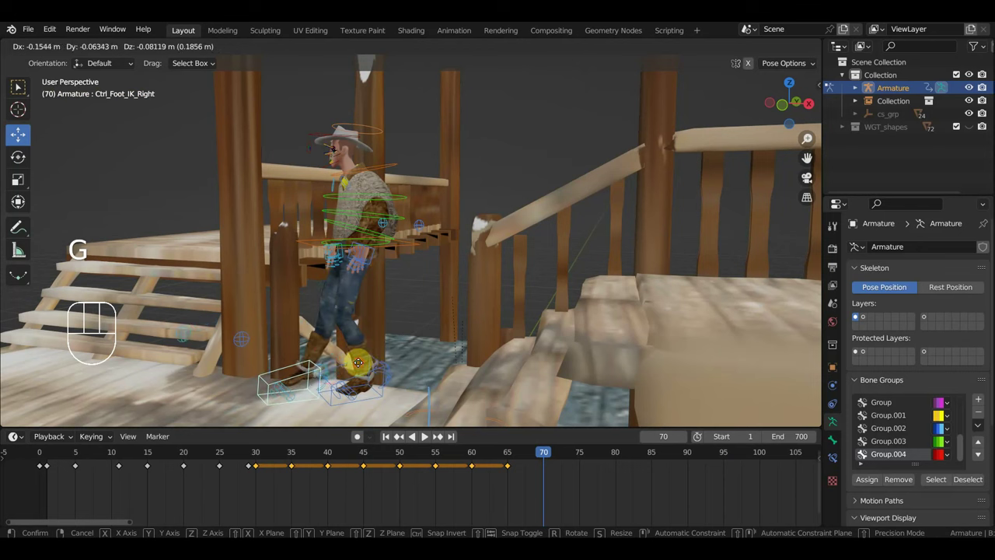
# - Confirm the right foot's spot, then grab the left hand control and reposition it
pyautogui.click(413, 249)
pyautogui.click(373, 264)
pyautogui.middleClick(380, 267)
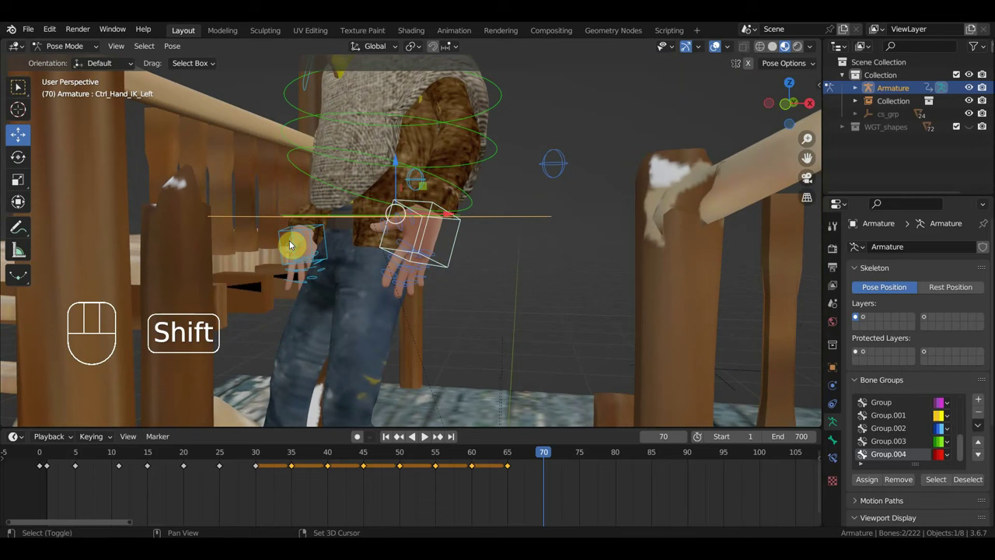
pyautogui.click(284, 234)
pyautogui.press('KP_3')
# - Move the right hand control, then lift the right foot IK control up the step
pyautogui.moveTo(414, 296); pyautogui.dragTo(531, 301)
pyautogui.moveTo(584, 296); pyautogui.dragTo(595, 283)
pyautogui.press('g')
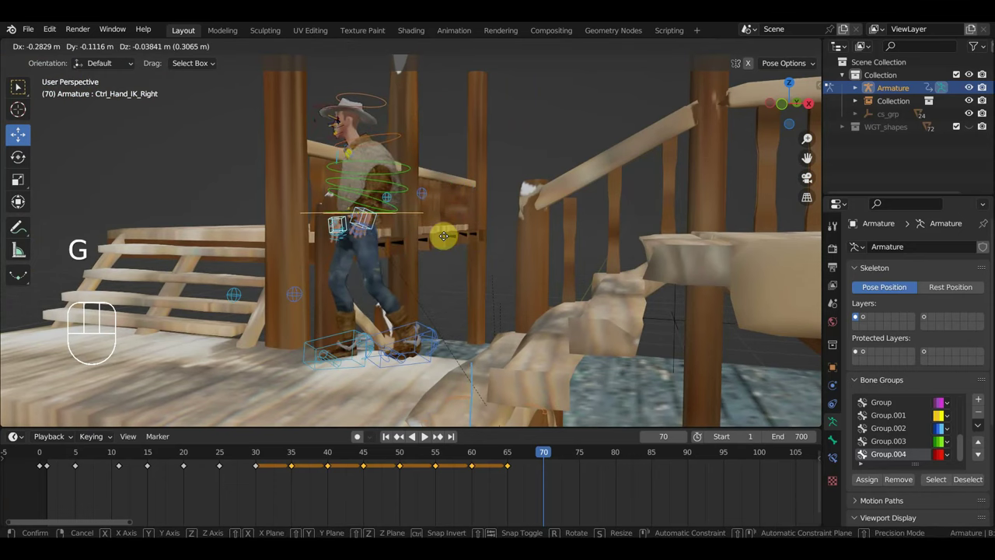
pyautogui.click(358, 337)
pyautogui.press('g')
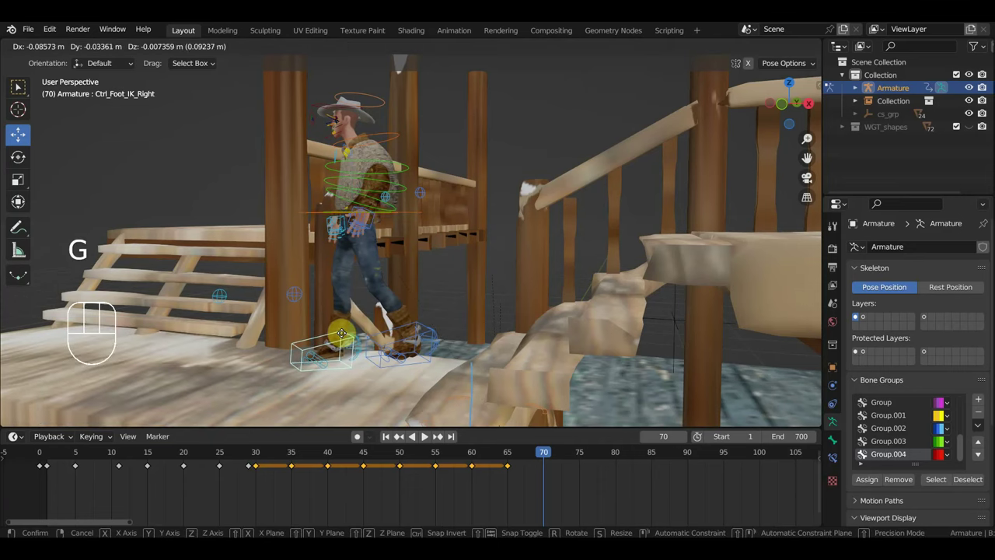
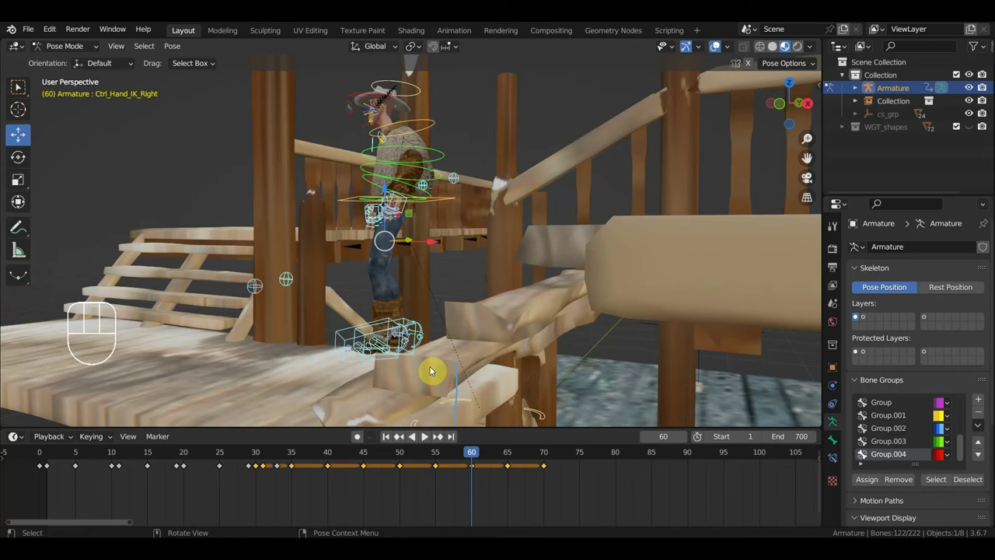
# - Stop playback at frame 60 and move the right foot IK control into place
pyautogui.press('a')
pyautogui.moveTo(494, 499); pyautogui.dragTo(467, 466)
pyautogui.press('Delete')
pyautogui.moveTo(448, 458); pyautogui.dragTo(475, 471)
pyautogui.click(478, 226)
pyautogui.moveTo(486, 246); pyautogui.dragTo(552, 254)
pyautogui.click(510, 318)
pyautogui.moveTo(520, 332); pyautogui.dragTo(601, 324)
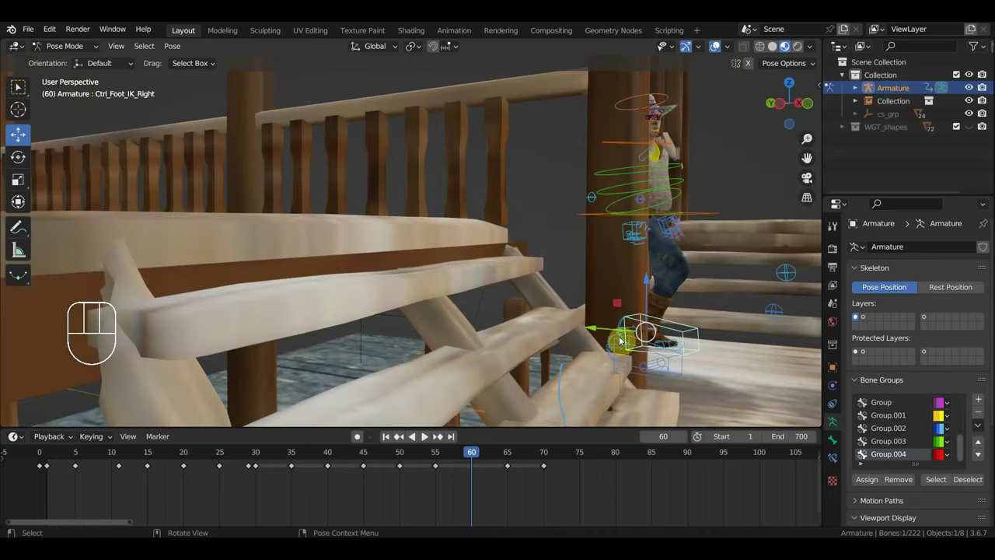
pyautogui.press('g')
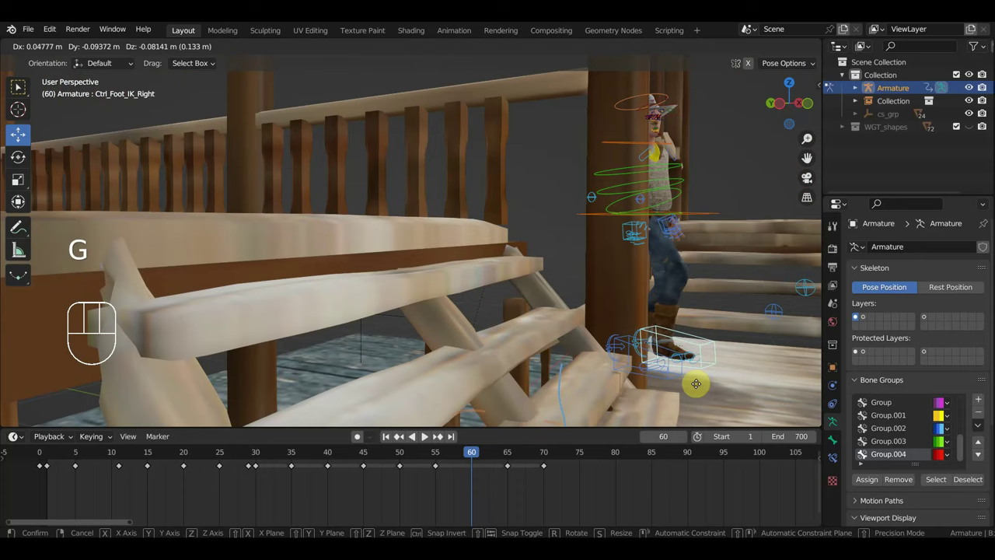
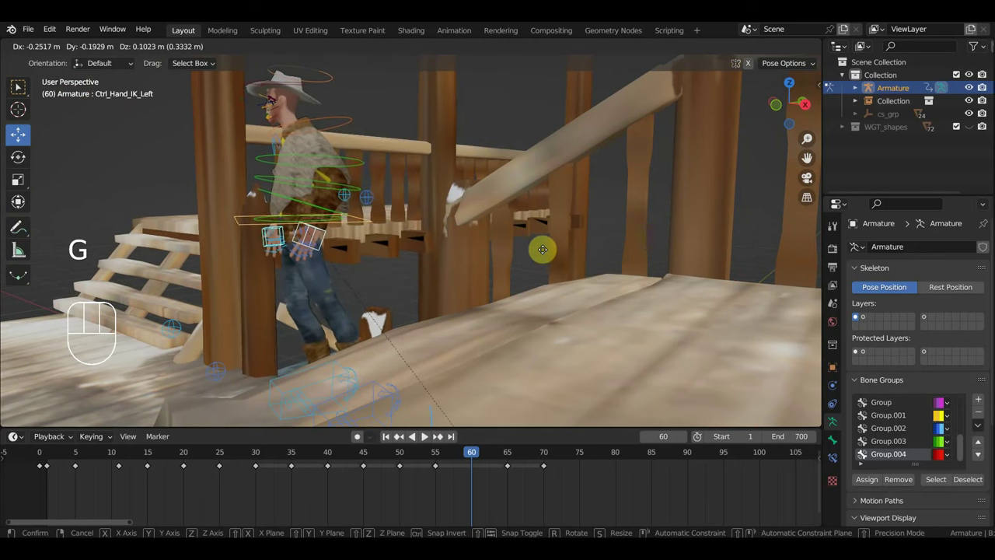
# - Finish repositioning the left hand and nudge the left foot IK up onto the stair step
pyautogui.scroll(3)
pyautogui.scroll(-3)
pyautogui.press('g')
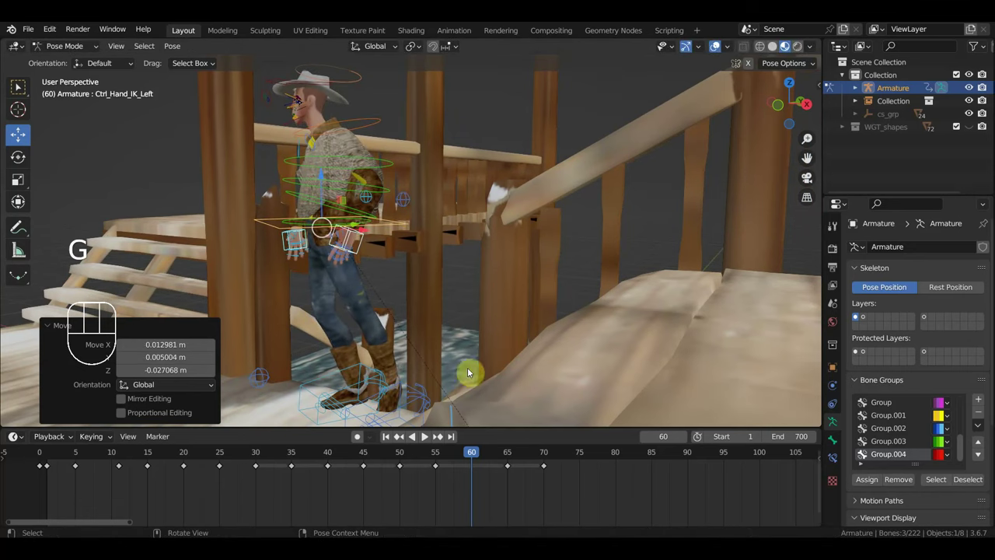
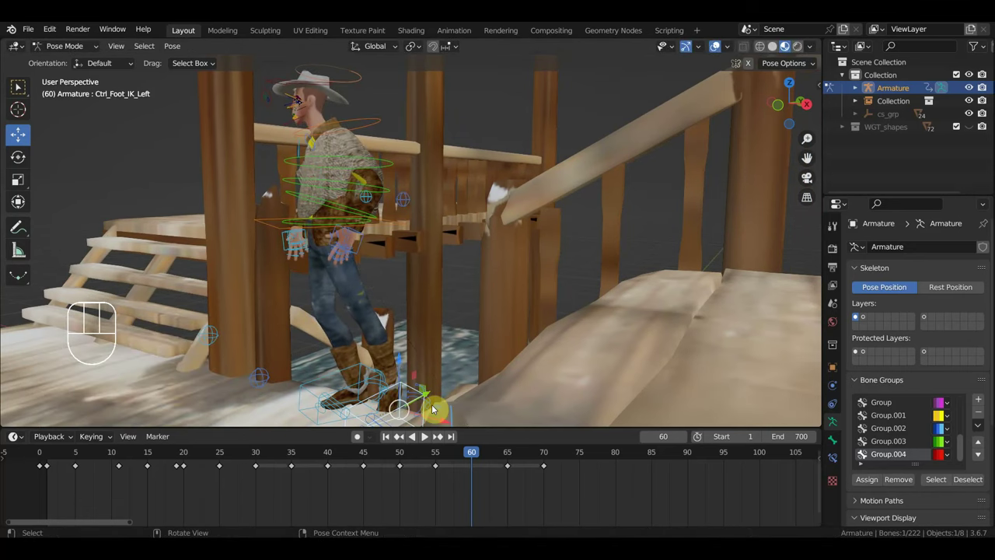
pyautogui.press('g')
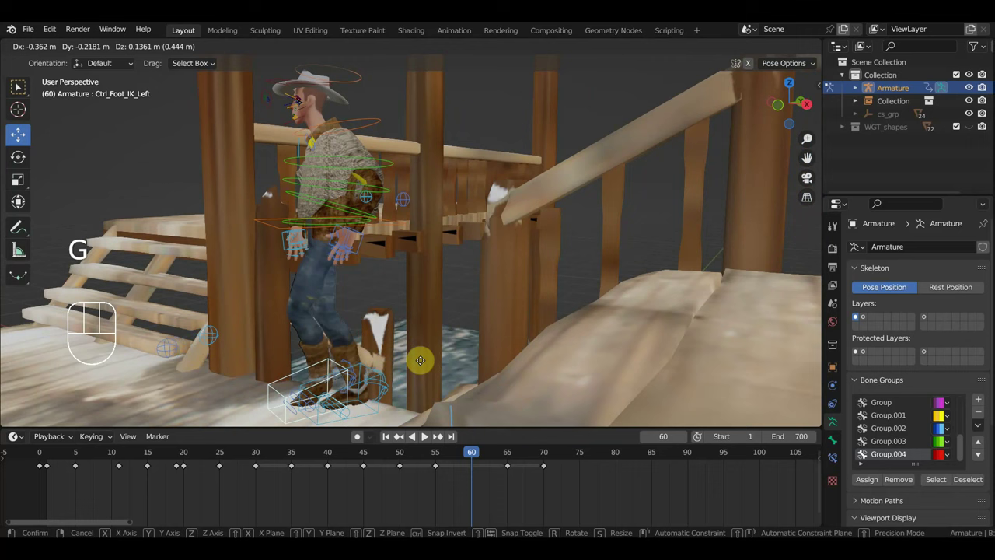
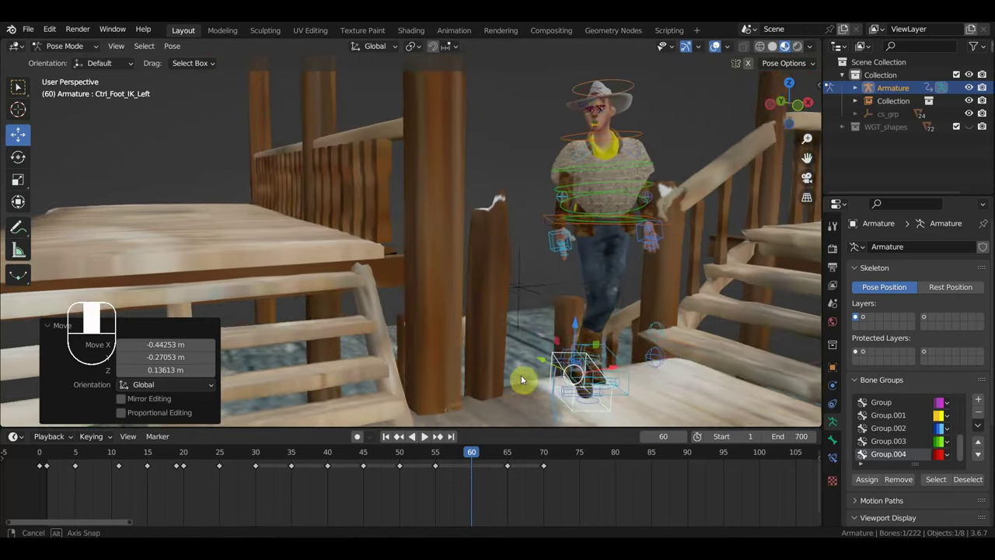
pyautogui.press('g')
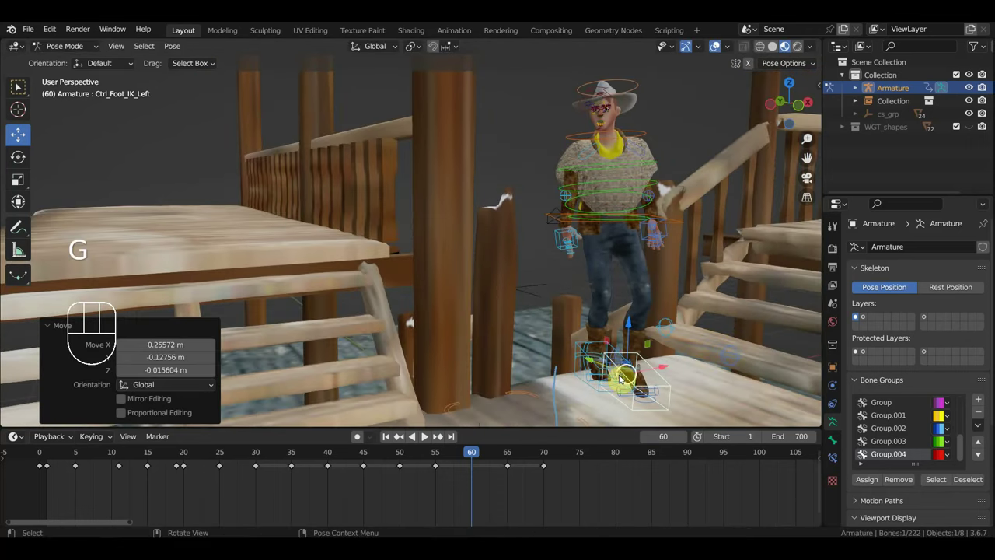
pyautogui.press('g')
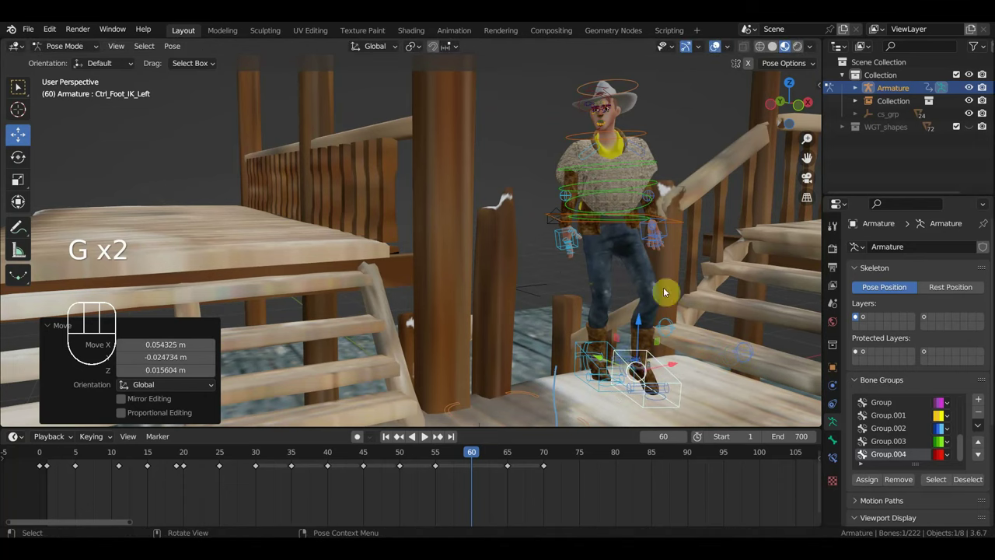
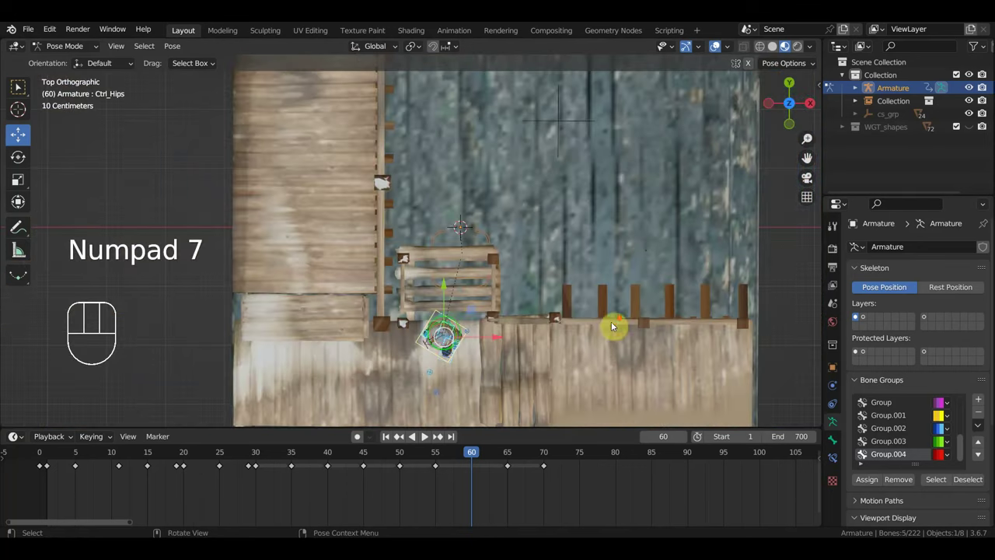
# - Rotate the hips control toward the stairs and key the whole rig's pose
pyautogui.press('r')
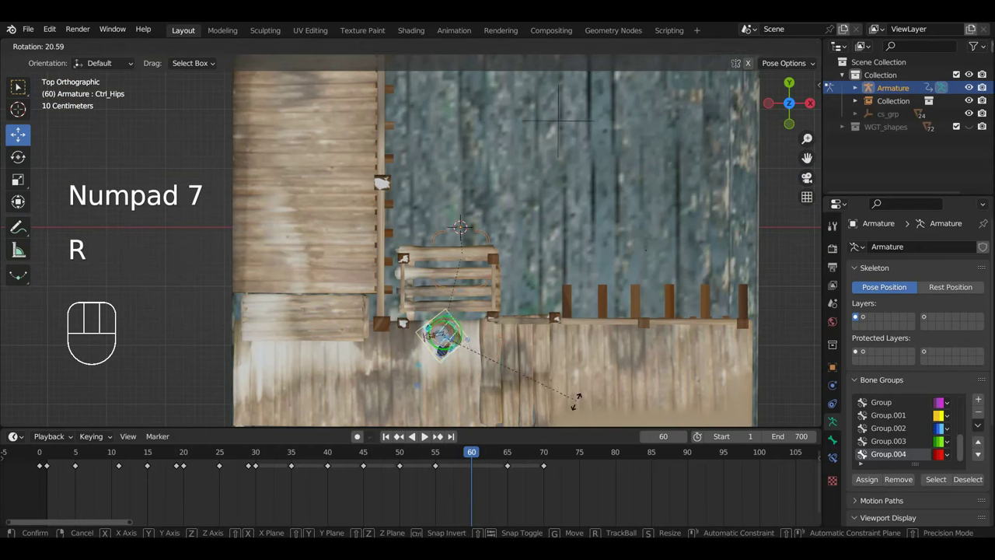
pyautogui.moveTo(579, 385); pyautogui.dragTo(564, 260)
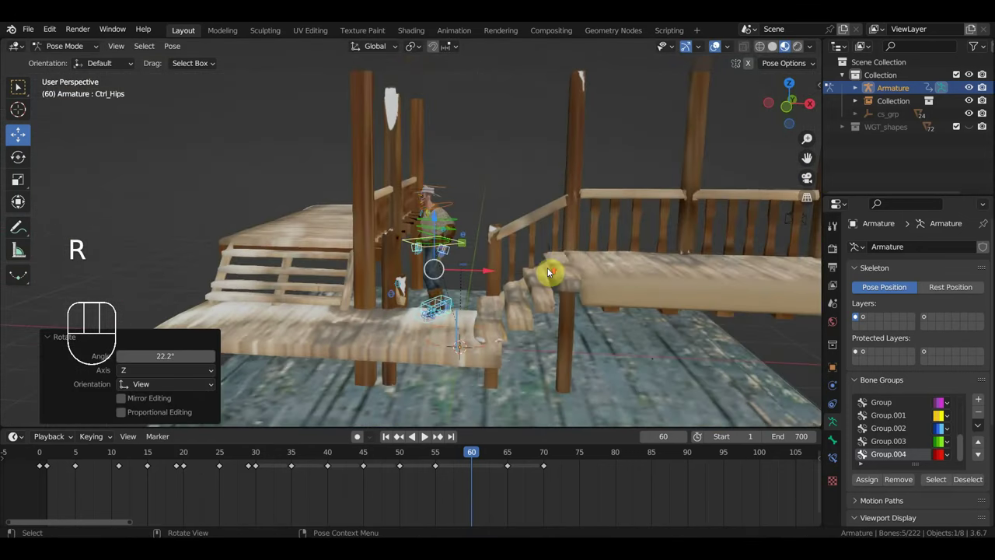
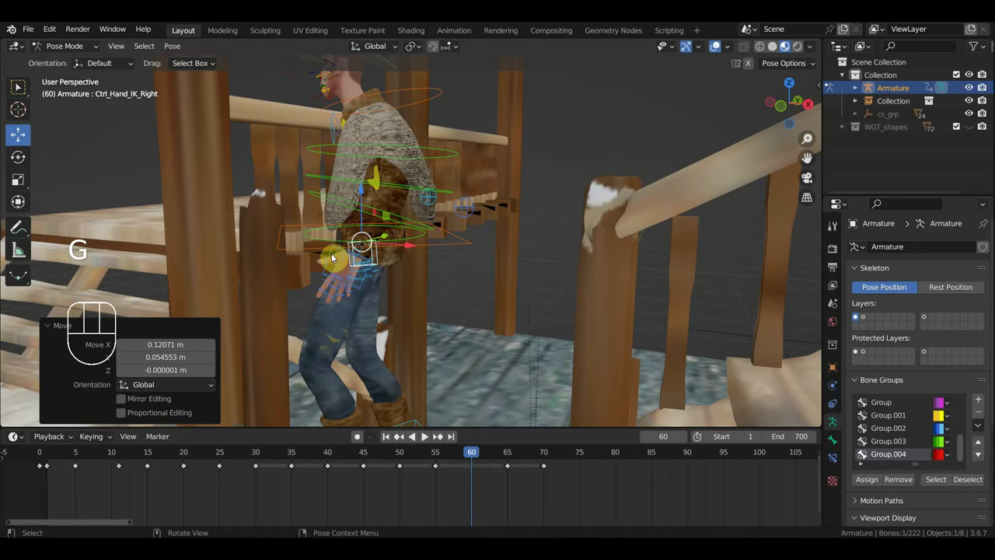
pyautogui.press('r')
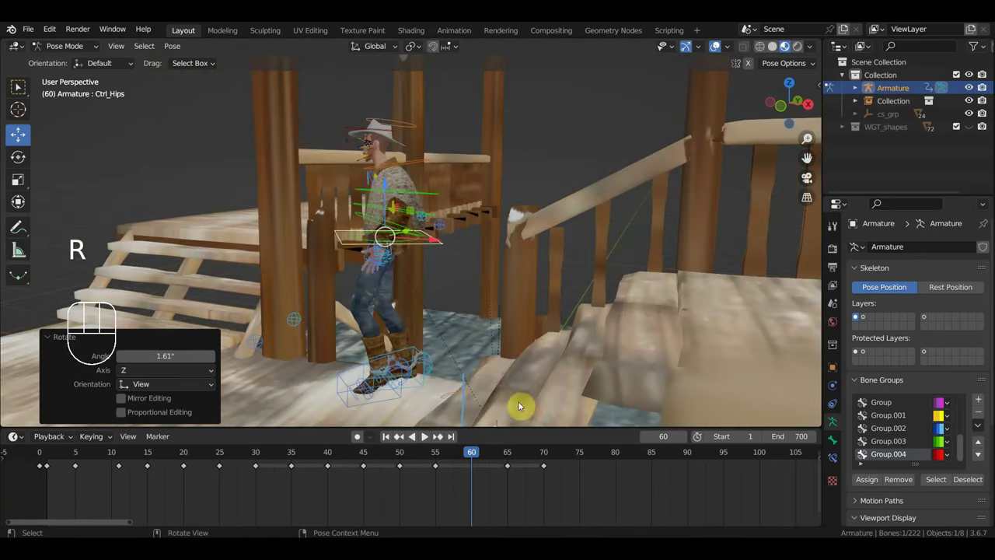
pyautogui.press('a')
pyautogui.press('i')
# - At frame 55, key the right foot IK control's location and rotation
pyautogui.moveTo(467, 459); pyautogui.dragTo(466, 417)
pyautogui.moveTo(454, 396); pyautogui.dragTo(445, 388)
pyautogui.moveTo(465, 458); pyautogui.dragTo(444, 429)
pyautogui.moveTo(453, 400); pyautogui.dragTo(472, 407)
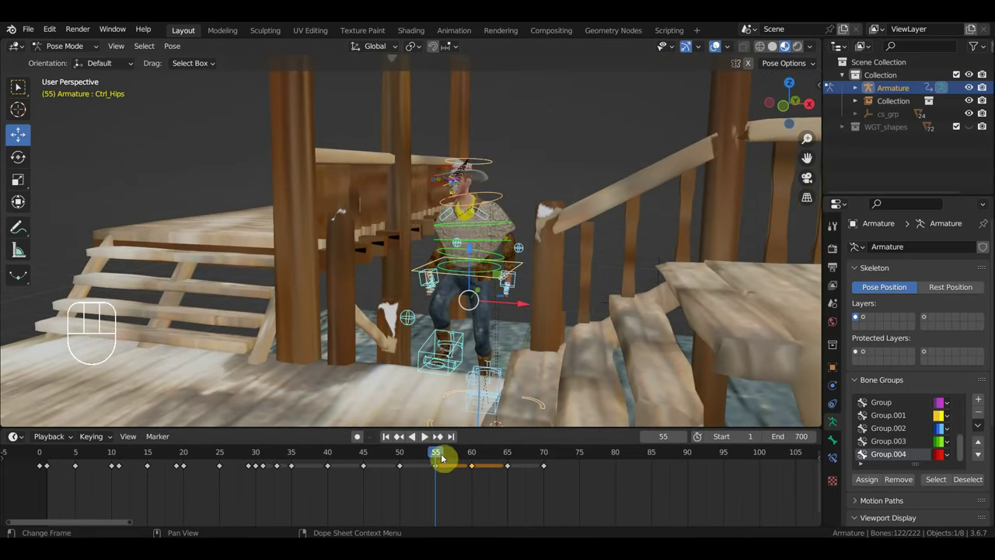
pyautogui.click(461, 342)
pyautogui.moveTo(472, 343); pyautogui.dragTo(429, 355)
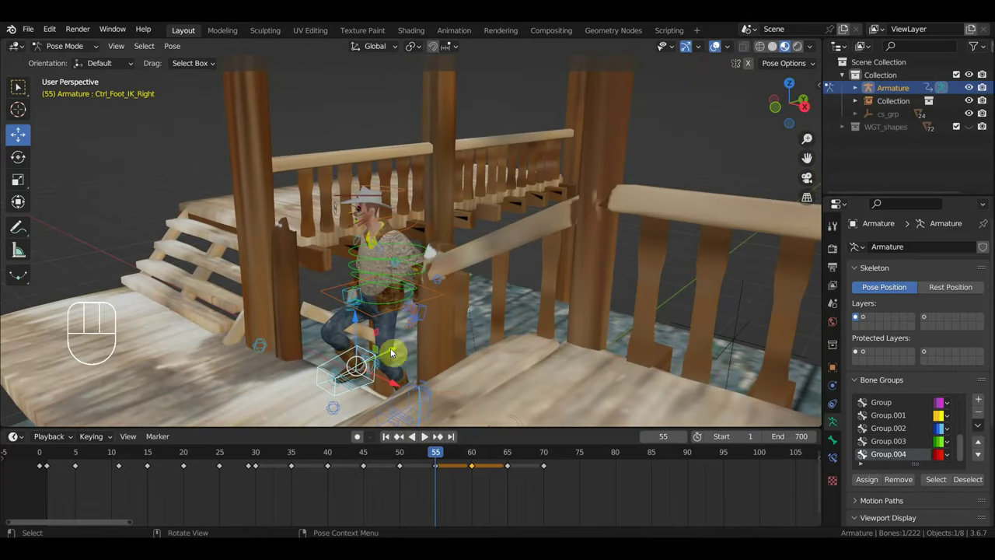
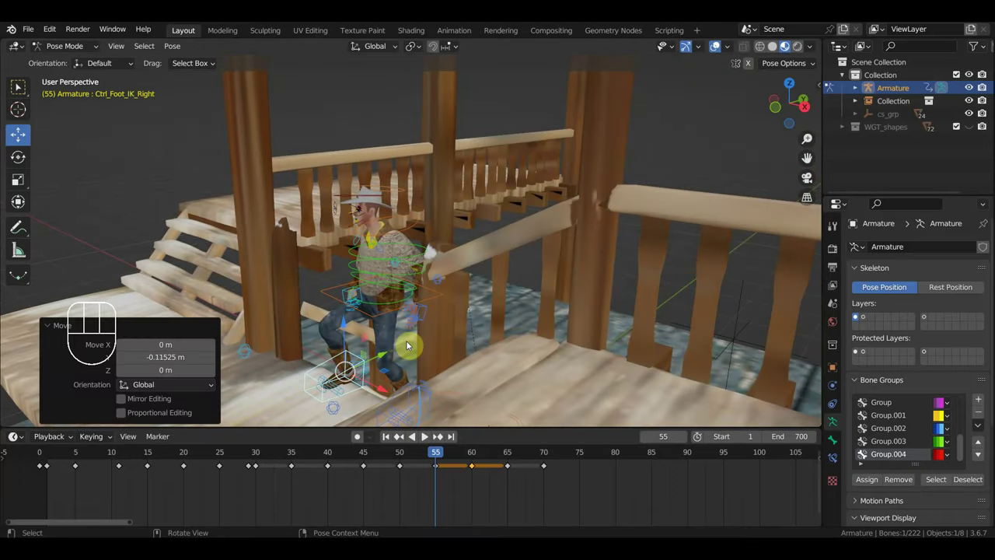
pyautogui.press('i')
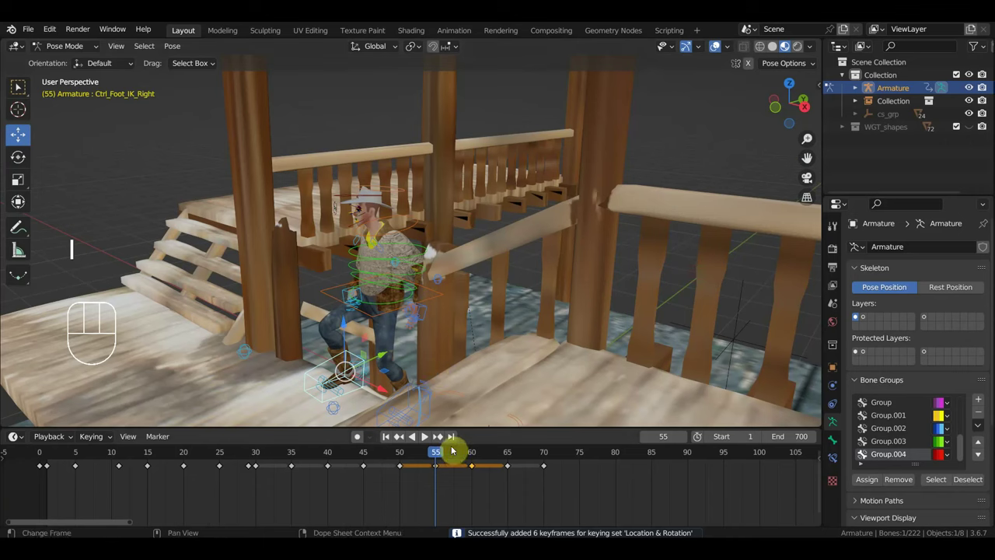
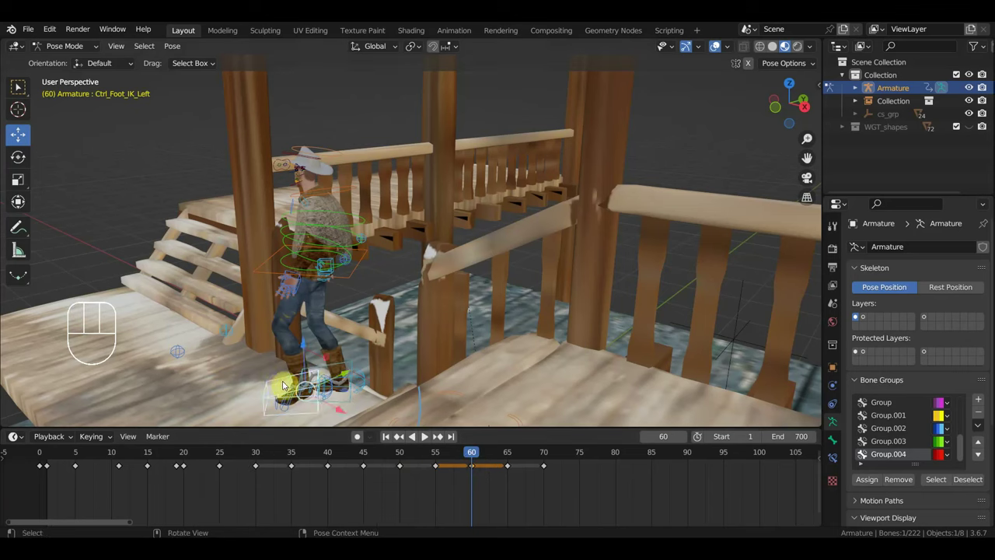
# - Try moving the left foot control, then undo the misplaced moves
pyautogui.press('g')
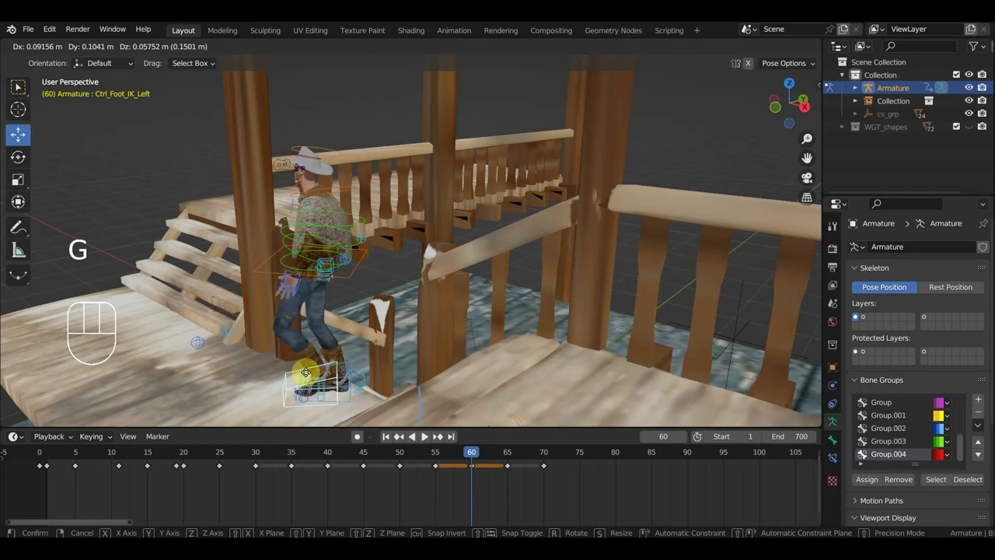
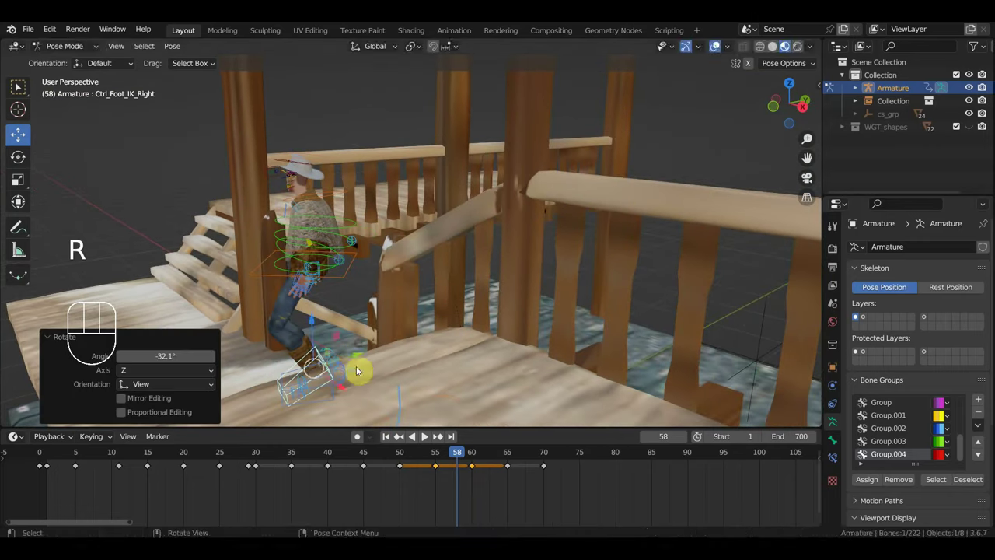
pyautogui.press('g')
pyautogui.moveTo(398, 358); pyautogui.dragTo(433, 345)
pyautogui.press('ctrl+z')
pyautogui.press('ctrl+z')
# - Reselect the left foot IK control and settle it onto the stair step
pyautogui.click(406, 391)
pyautogui.moveTo(406, 392); pyautogui.dragTo(439, 388)
pyautogui.press('g')
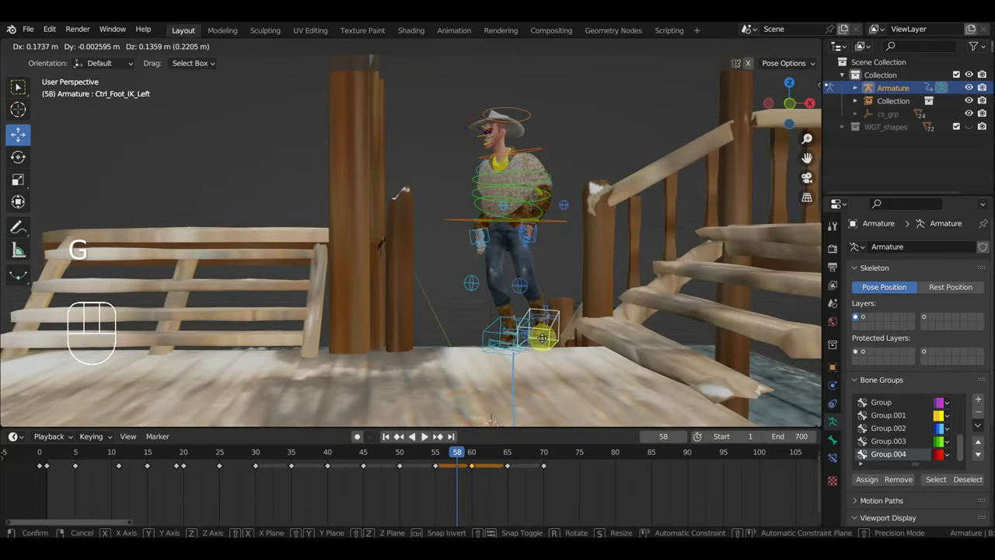
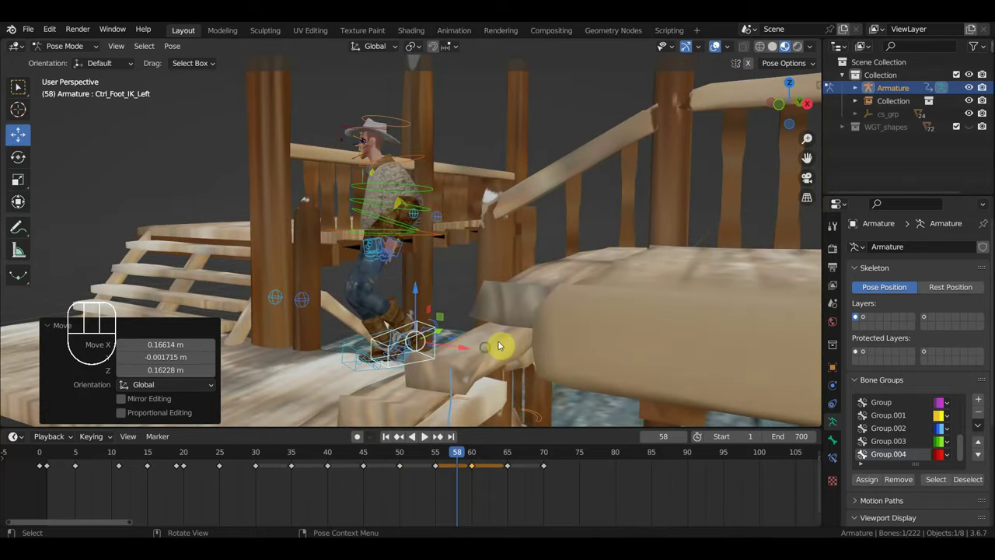
pyautogui.press('g')
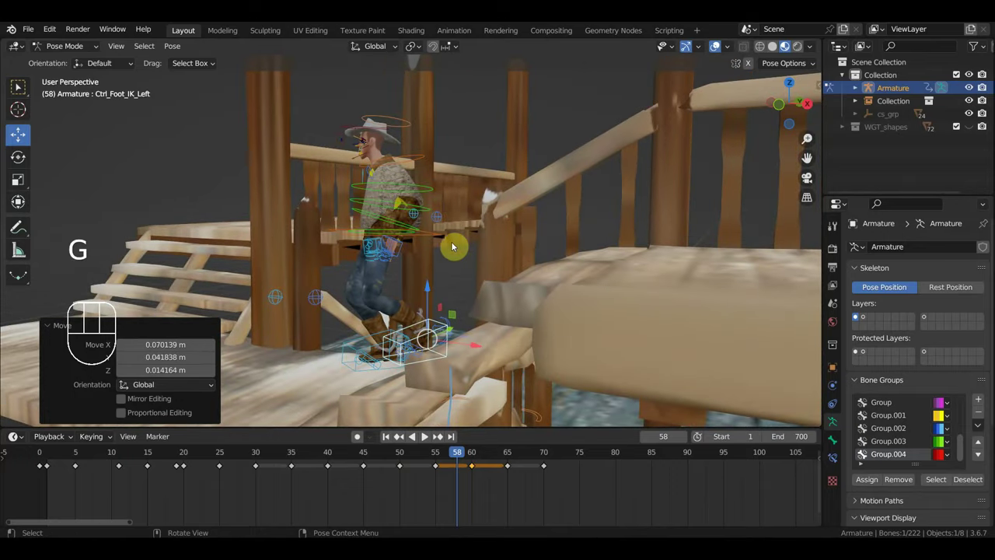
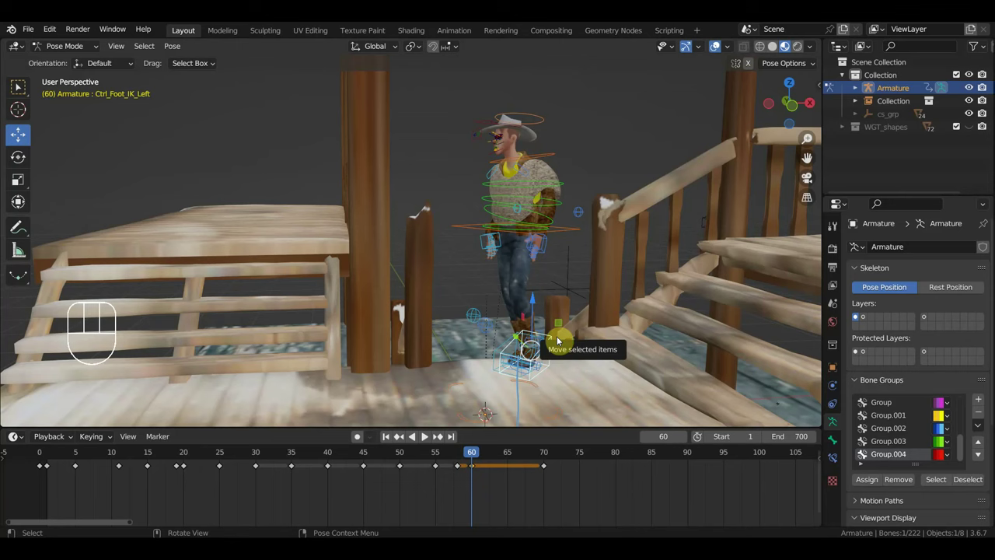
# - Select all bones and duplicate the frame 60 keyframes to frame 65
pyautogui.press('a')
pyautogui.moveTo(491, 488); pyautogui.dragTo(471, 460)
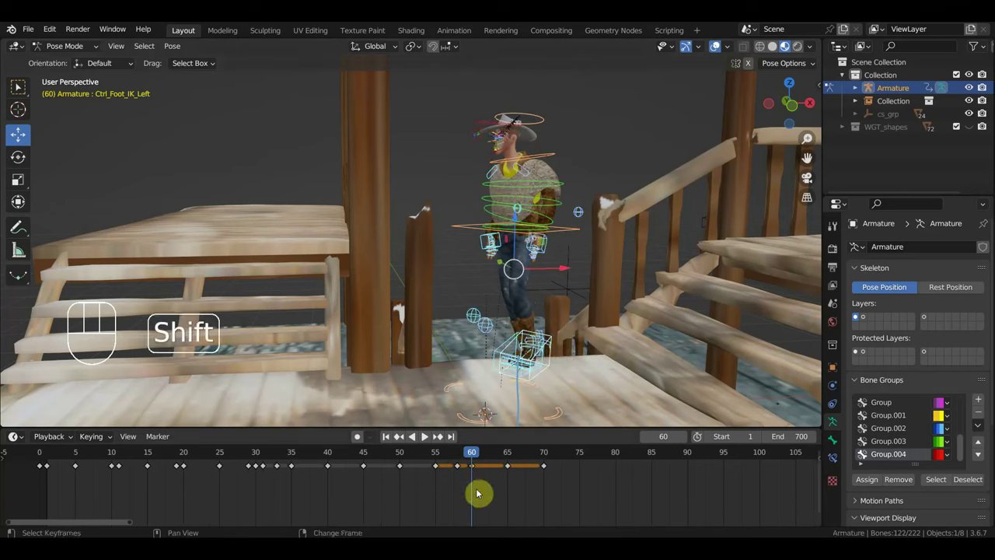
pyautogui.press('shift+d')
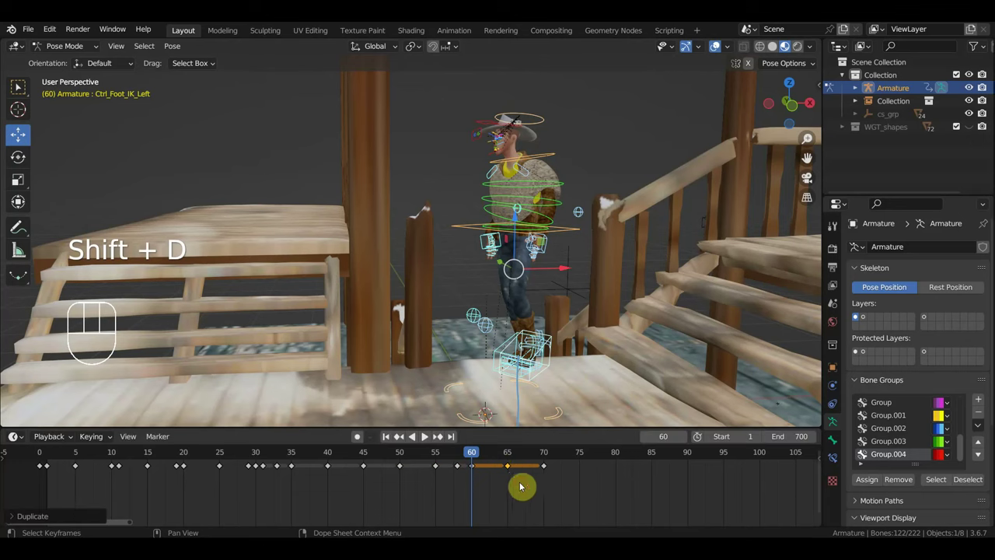
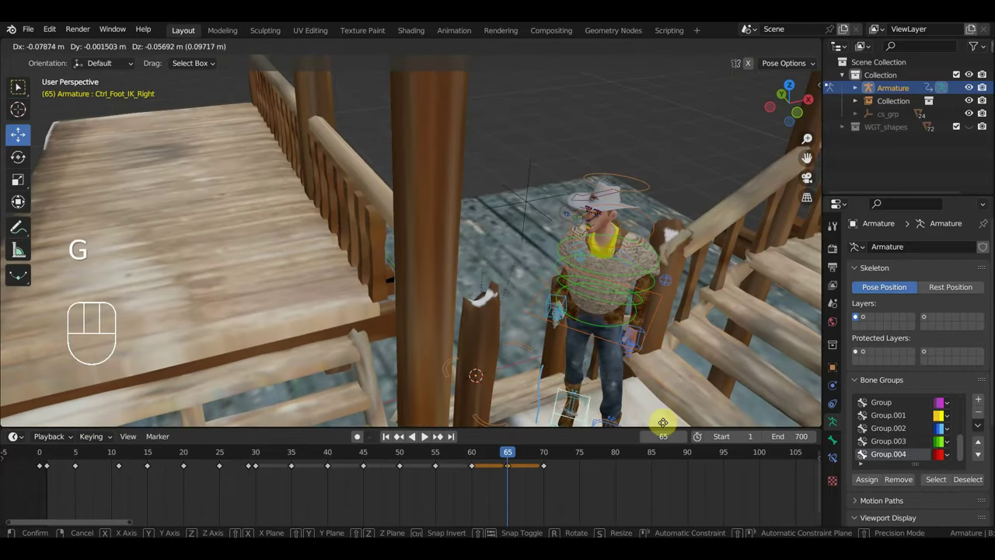
# - From top view, place and rotate the right foot IK onto the walkway at frame 65
pyautogui.press('KP_7')
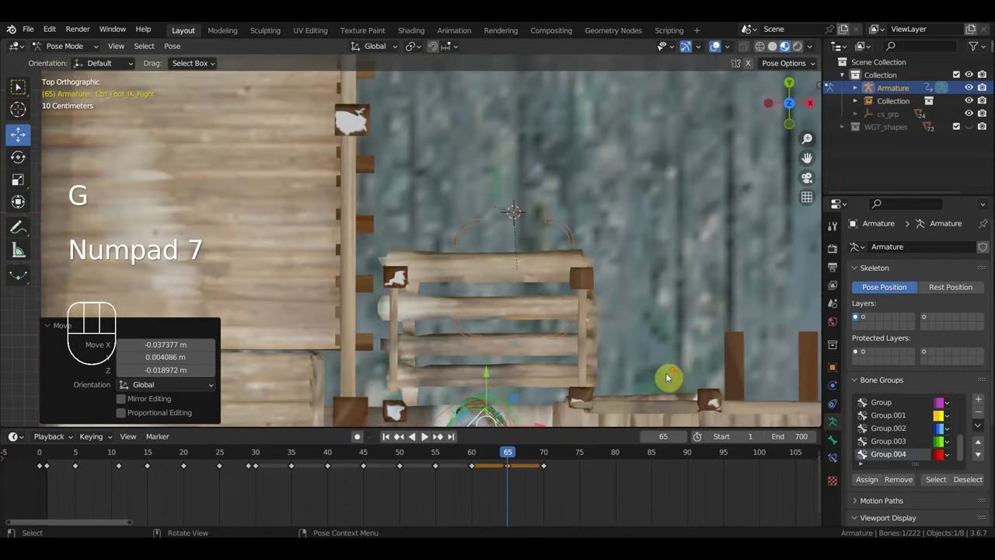
pyautogui.middleClick(617, 381)
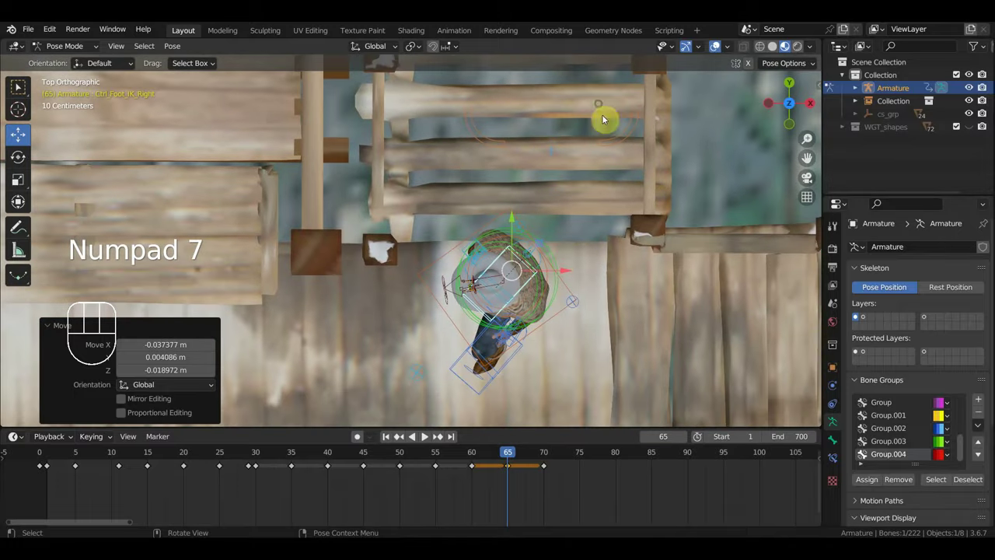
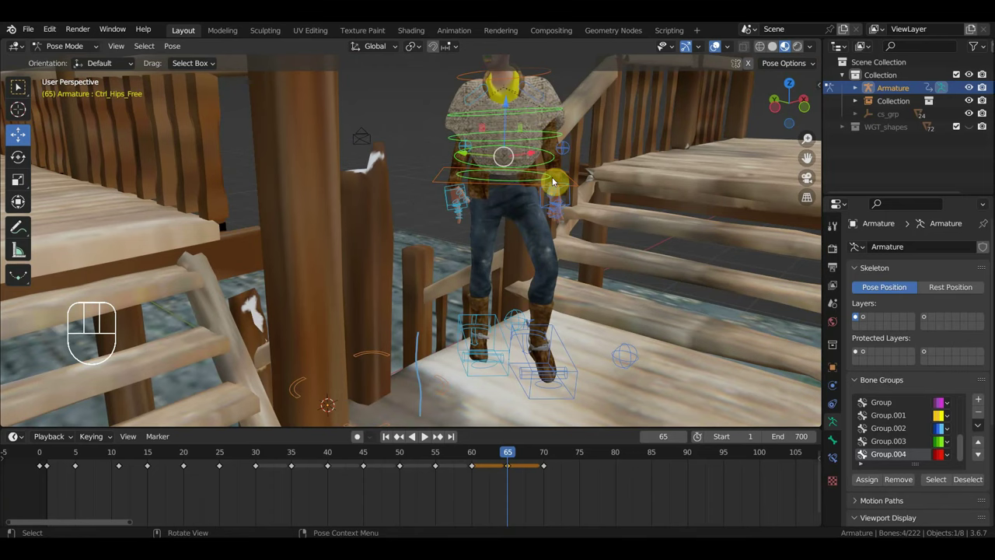
pyautogui.press('KP_7')
pyautogui.press('r')
pyautogui.moveTo(677, 323); pyautogui.dragTo(744, 224)
pyautogui.scroll(-3)
pyautogui.scroll(-3)
# - Shift and rotate the hips control to follow the climb, checking it from several angles
pyautogui.click(574, 191)
pyautogui.moveTo(577, 213); pyautogui.dragTo(570, 199)
pyautogui.moveTo(576, 213); pyautogui.dragTo(577, 323)
pyautogui.press('r')
pyautogui.moveTo(636, 248); pyautogui.dragTo(646, 174)
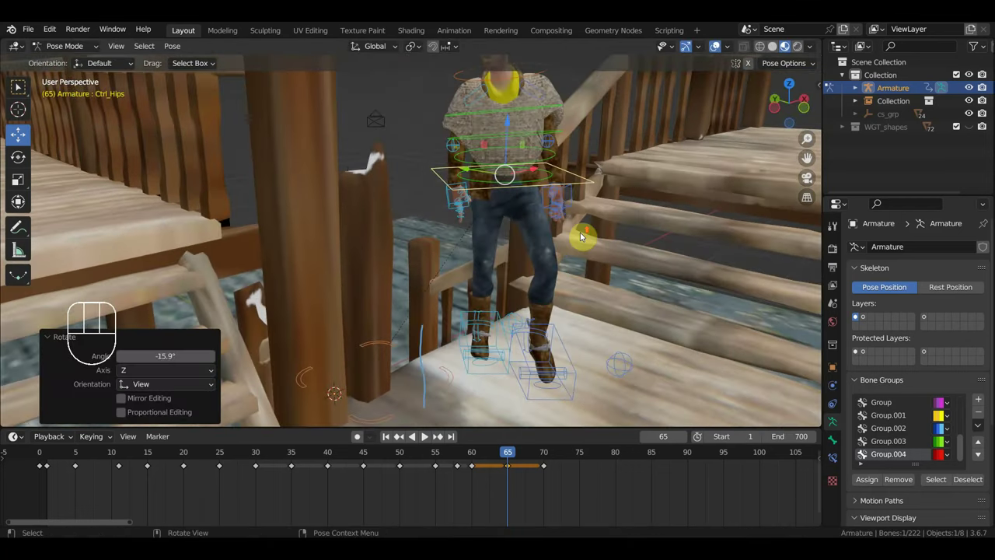
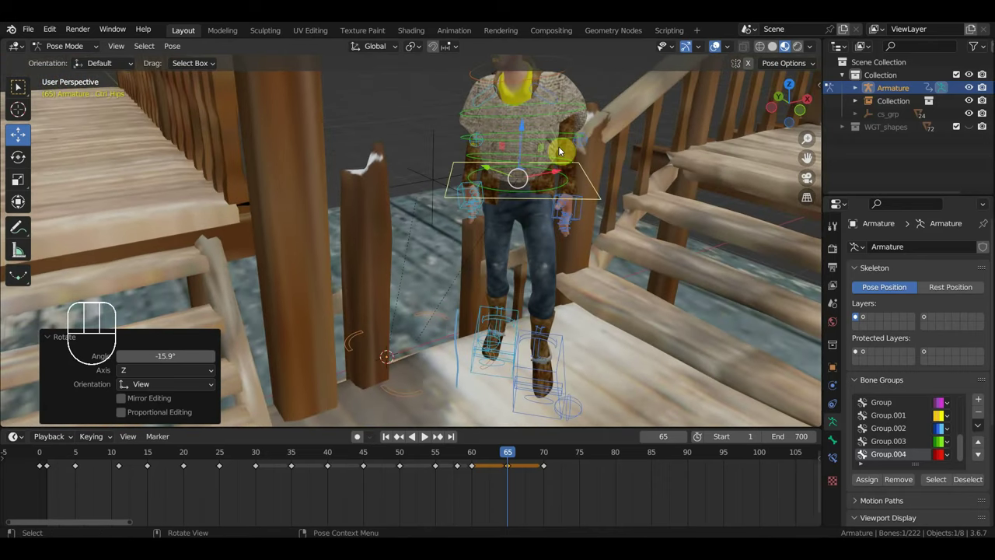
pyautogui.moveTo(547, 333); pyautogui.dragTo(565, 309)
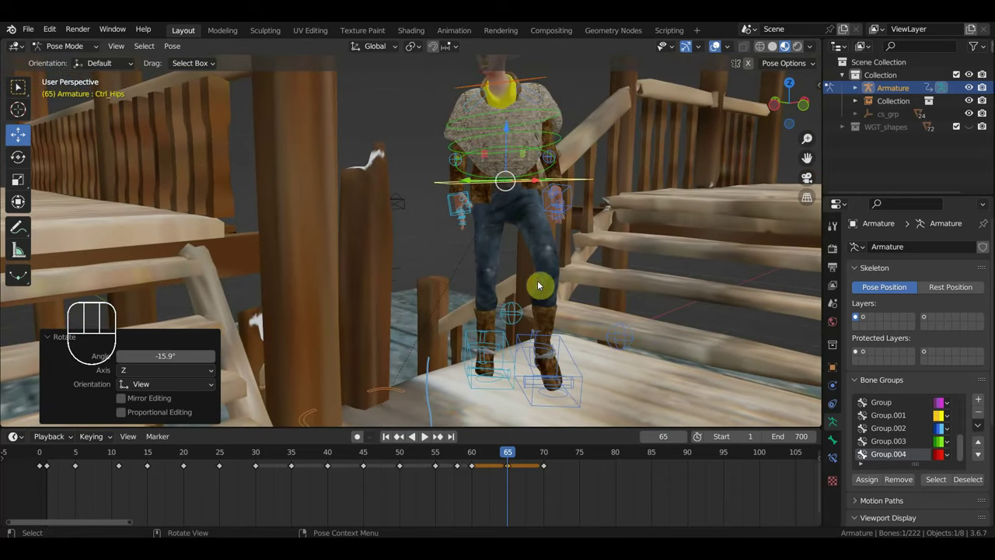
pyautogui.moveTo(539, 244); pyautogui.dragTo(267, 265)
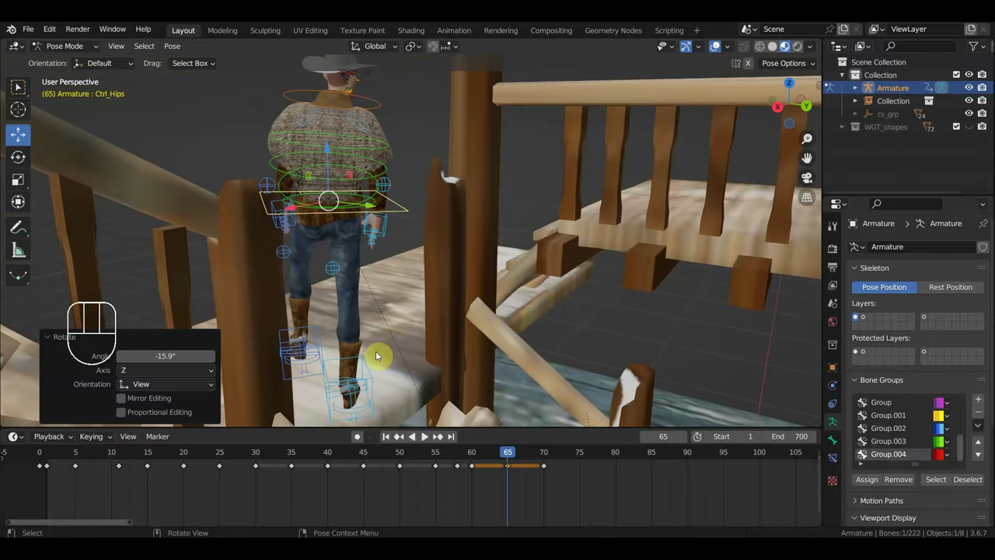
pyautogui.moveTo(331, 363); pyautogui.dragTo(357, 424)
pyautogui.press('r')
pyautogui.moveTo(440, 408); pyautogui.dragTo(662, 344)
# - Key location and rotation for the whole rig, then move to frame 70
pyautogui.press('a')
pyautogui.press('i')
pyautogui.moveTo(500, 459); pyautogui.dragTo(550, 484)
pyautogui.click(564, 488)
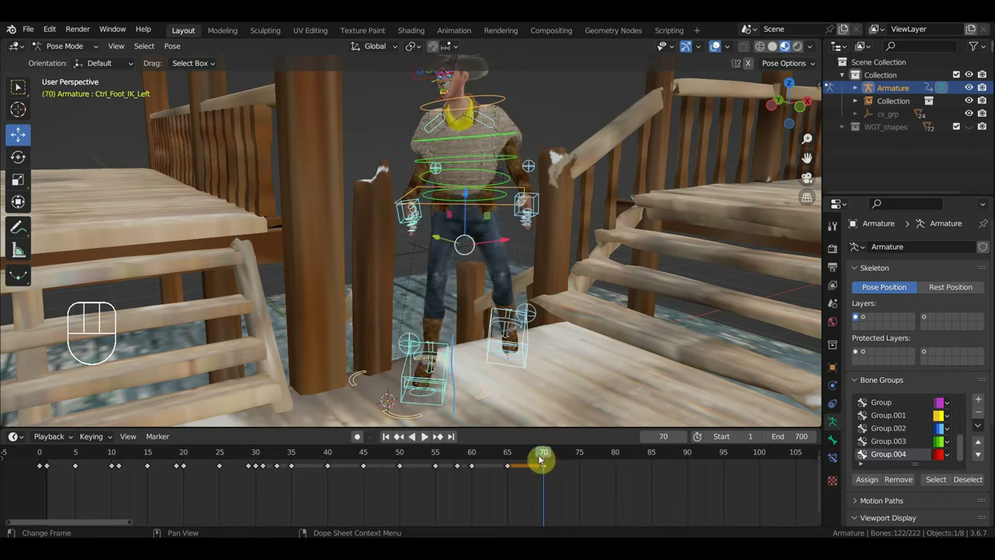
# - Move the left foot controls, clearing and redoing their location and rotation for frame 70
pyautogui.press('Delete')
pyautogui.moveTo(522, 460); pyautogui.dragTo(573, 427)
pyautogui.moveTo(562, 377); pyautogui.dragTo(458, 361)
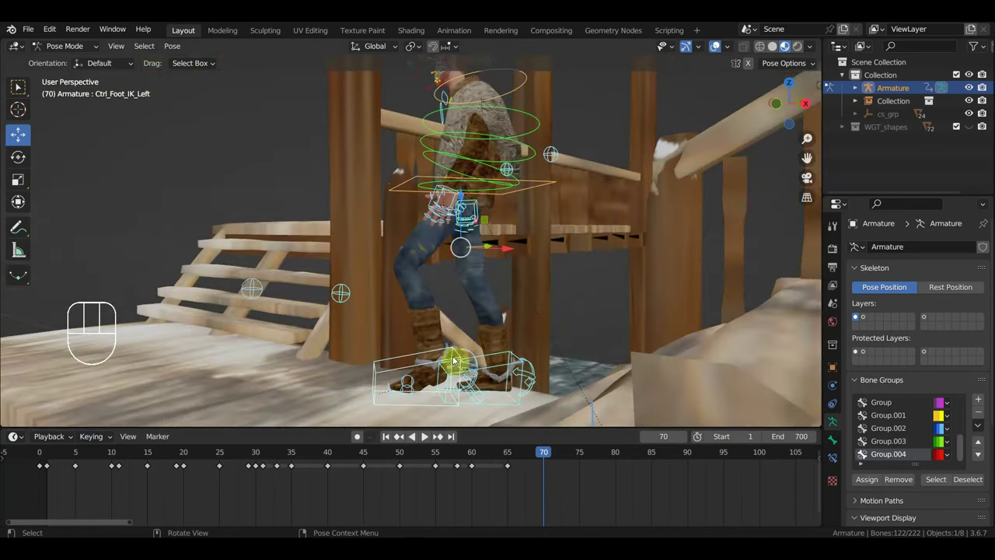
pyautogui.click(460, 353)
pyautogui.press('g')
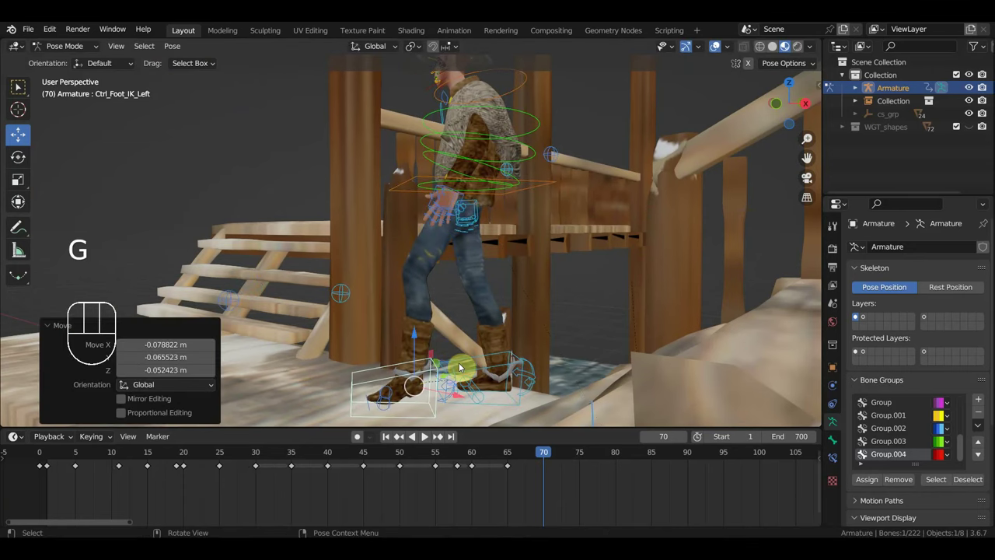
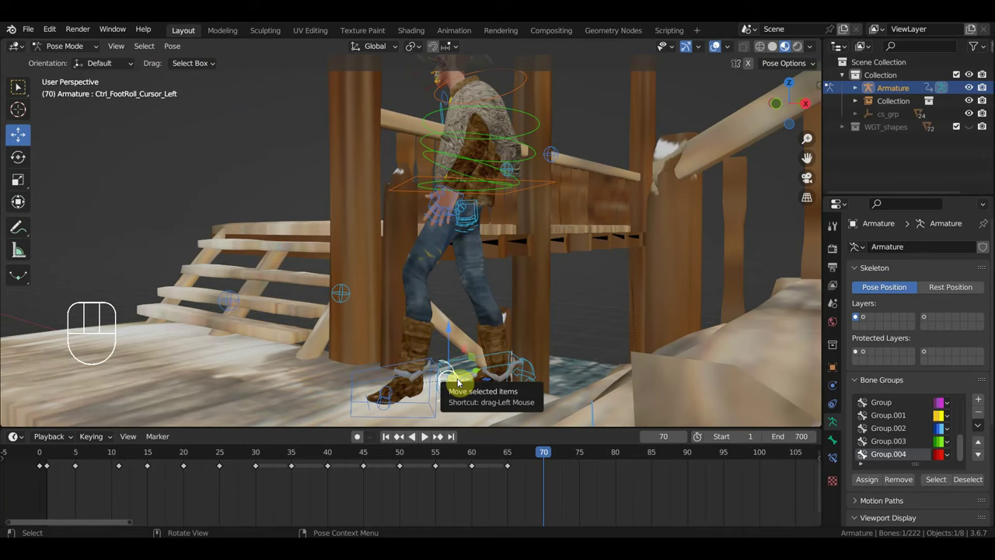
pyautogui.press('alt+g')
pyautogui.press('alt+r')
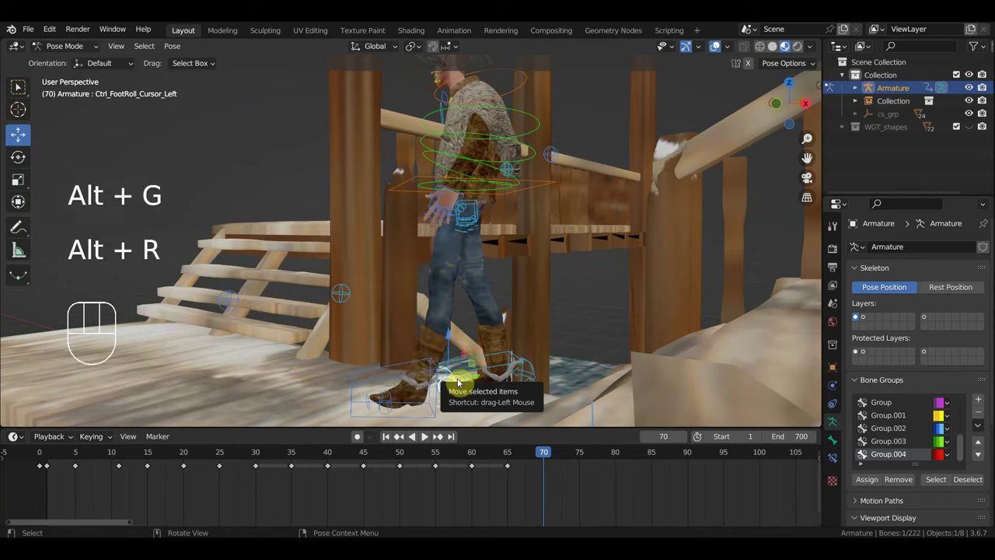
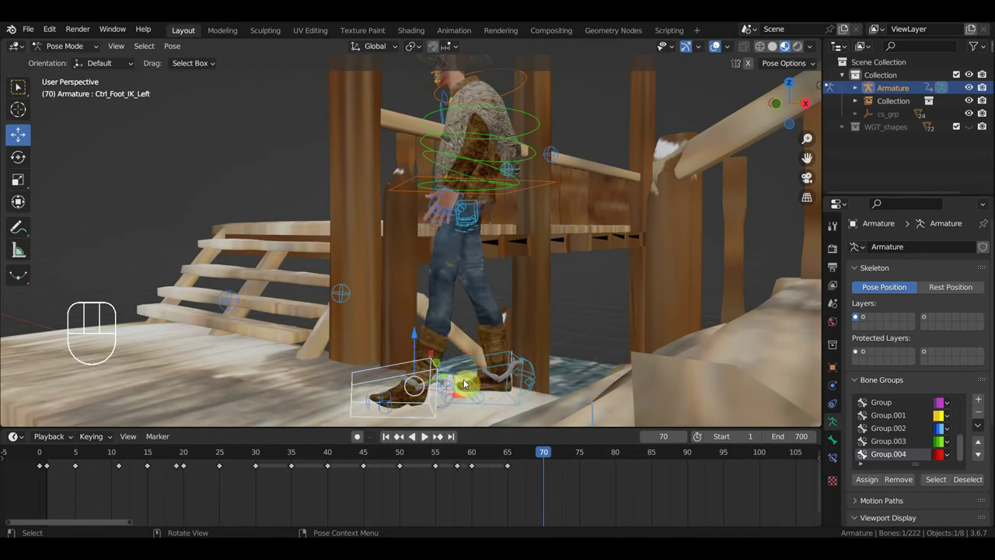
pyautogui.press('r')
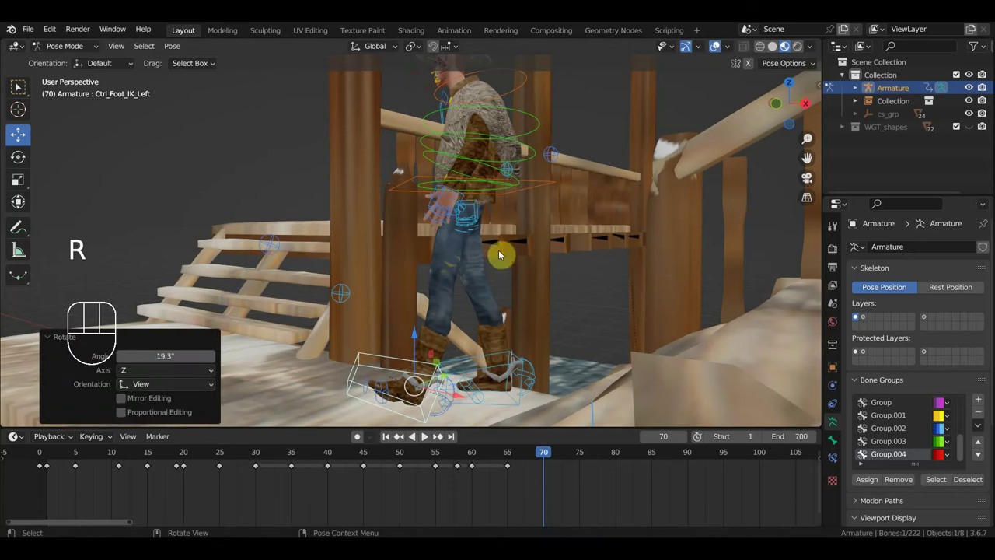
# - Reposition the right hand IK control and rotate it from top view
pyautogui.click(546, 185)
pyautogui.moveTo(572, 290); pyautogui.dragTo(652, 294)
pyautogui.click(552, 213)
pyautogui.click(458, 209)
pyautogui.moveTo(587, 214); pyautogui.dragTo(608, 215)
pyautogui.press('g')
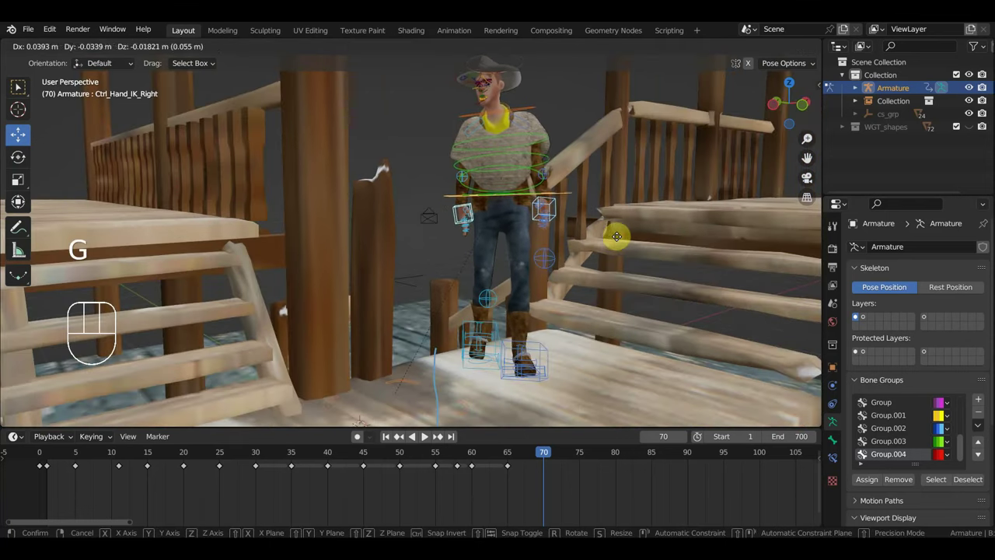
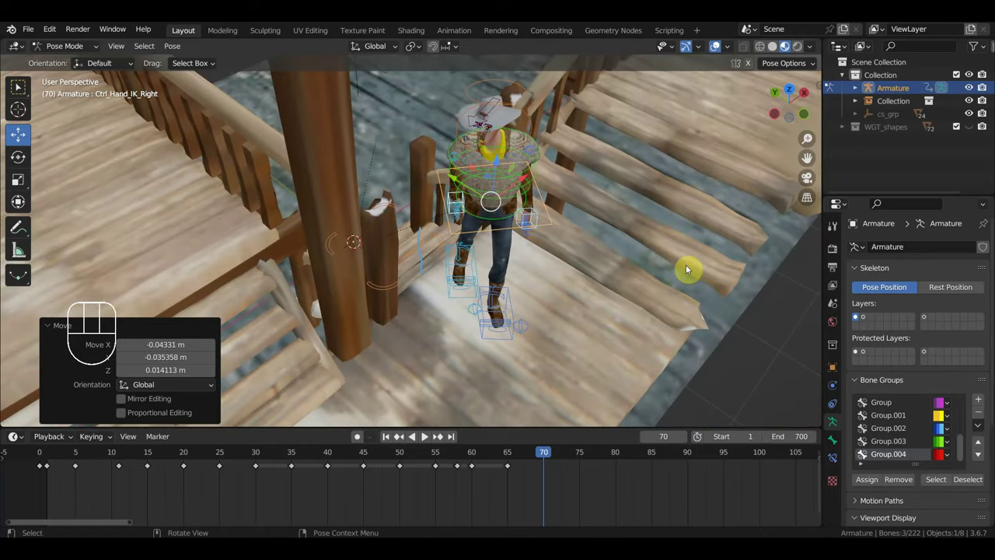
pyautogui.press('KP_7')
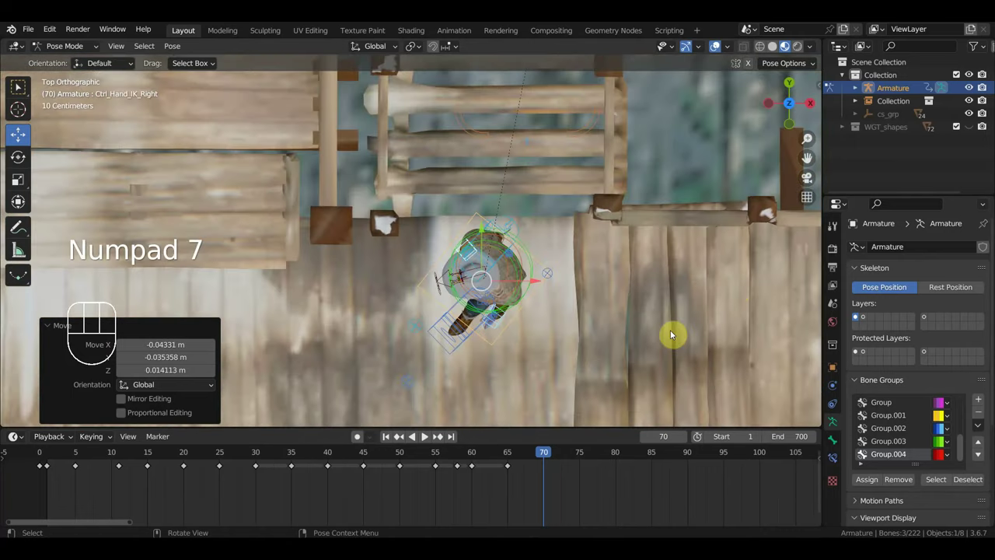
pyautogui.press('r')
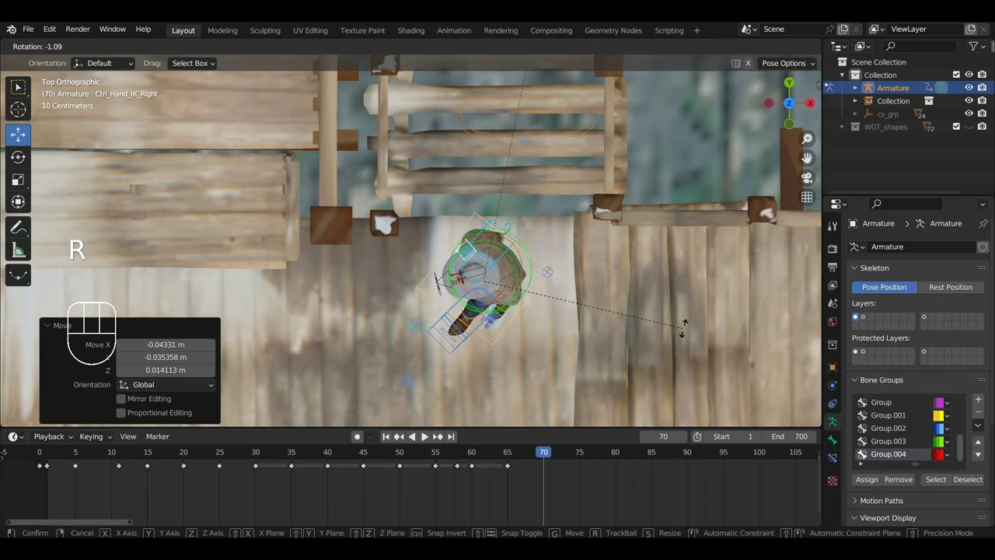
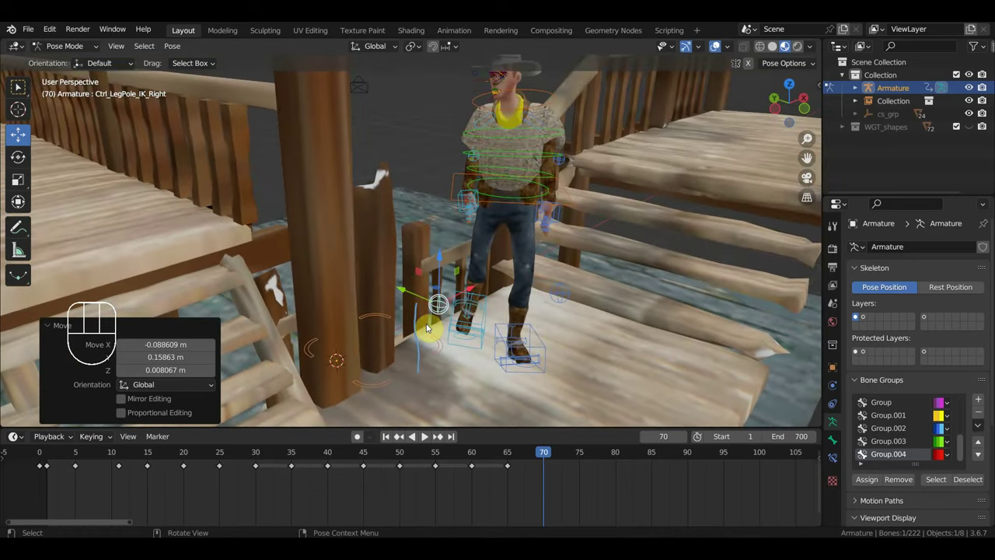
# - Key the full frame 70 pose and step forward to start the next pose
pyautogui.press('a')
pyautogui.press('i')
pyautogui.moveTo(533, 459); pyautogui.dragTo(614, 430)
pyautogui.moveTo(545, 362); pyautogui.dragTo(465, 340)
pyautogui.middleClick(432, 390)
# - Clear location and rotation on the left foot-roll control
pyautogui.click(464, 381)
pyautogui.click(551, 460)
pyautogui.click(553, 461)
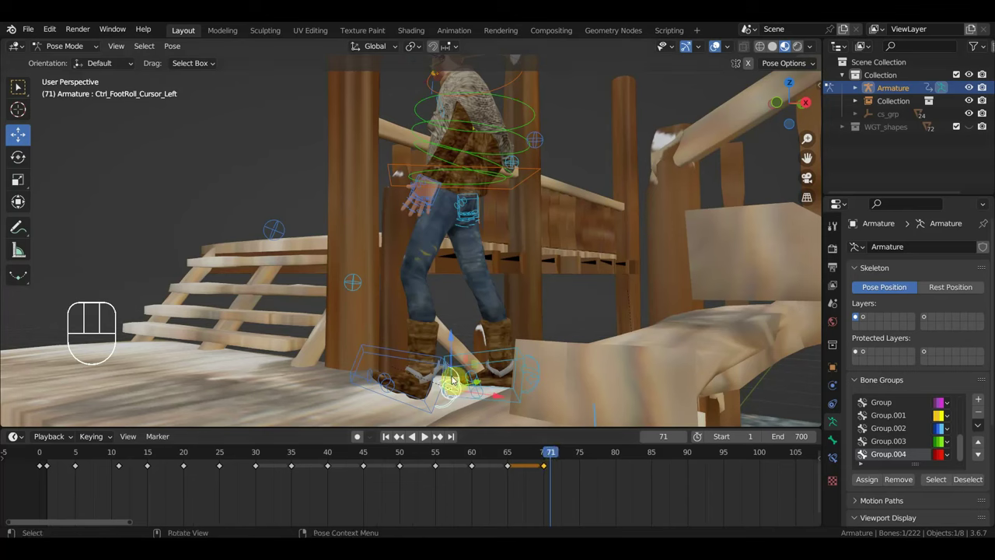
pyautogui.press('alt+g')
pyautogui.press('alt+r')
# - Reset the other foot control's transforms and begin moving the left foot IK
pyautogui.click(462, 381)
pyautogui.click(461, 379)
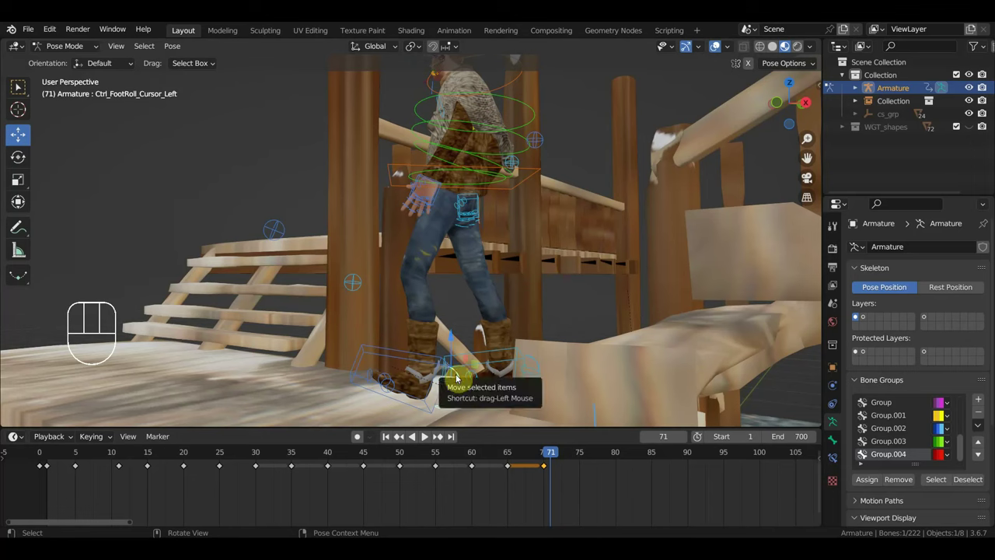
pyautogui.press('alt+g')
pyautogui.press('alt+r')
pyautogui.click(439, 365)
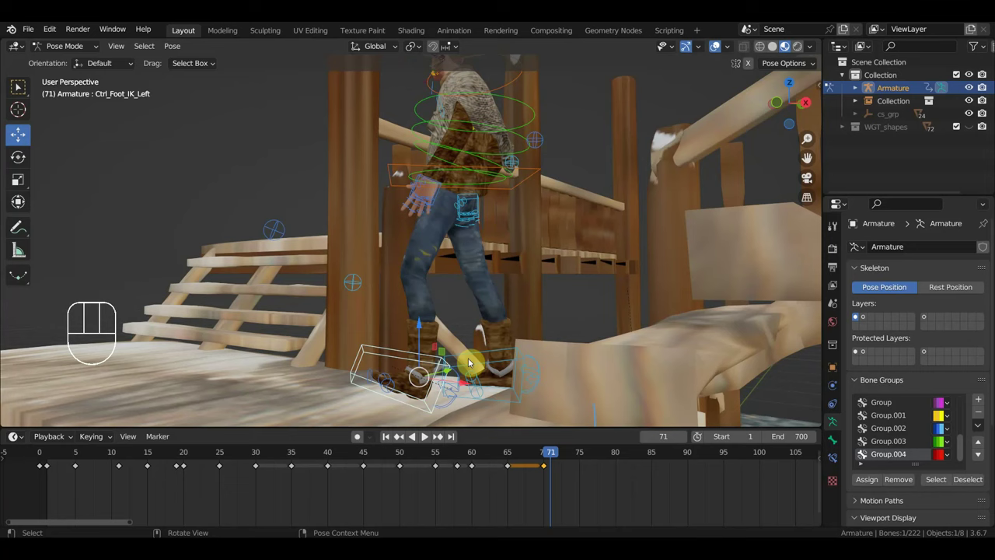
pyautogui.press('r')
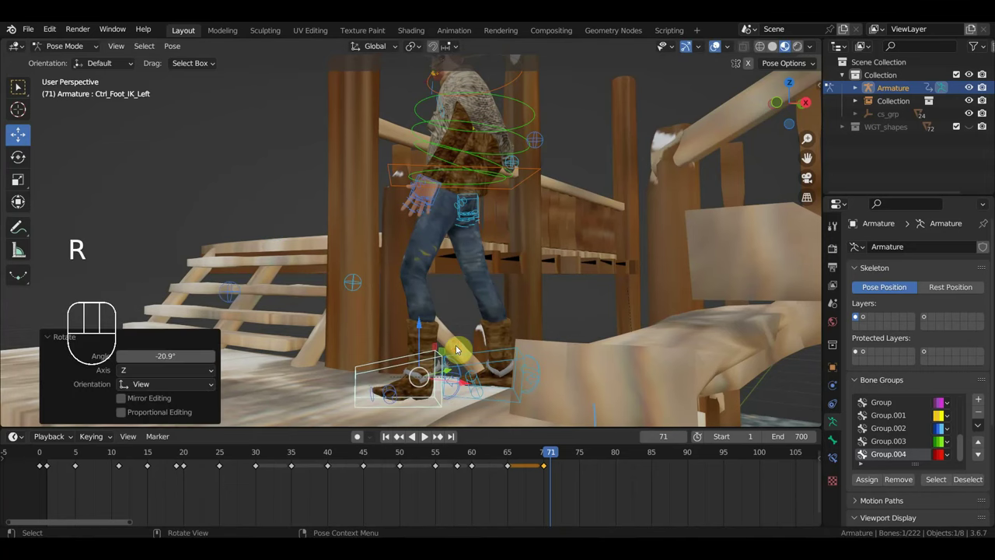
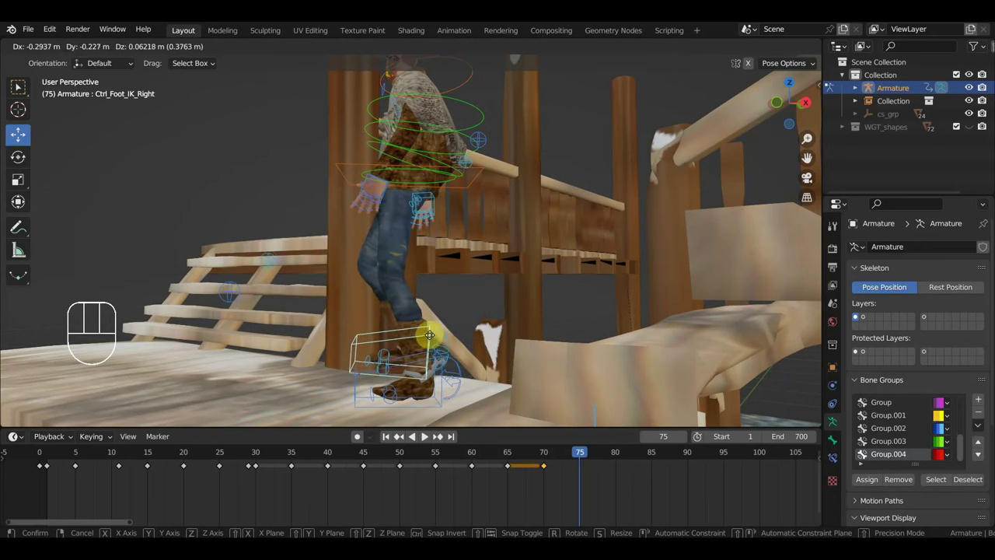
# - Place the right foot higher on the step and bring the view above the cowboy
pyautogui.moveTo(502, 241); pyautogui.dragTo(633, 257)
pyautogui.click(549, 199)
pyautogui.middleClick(568, 210)
pyautogui.middleClick(553, 339)
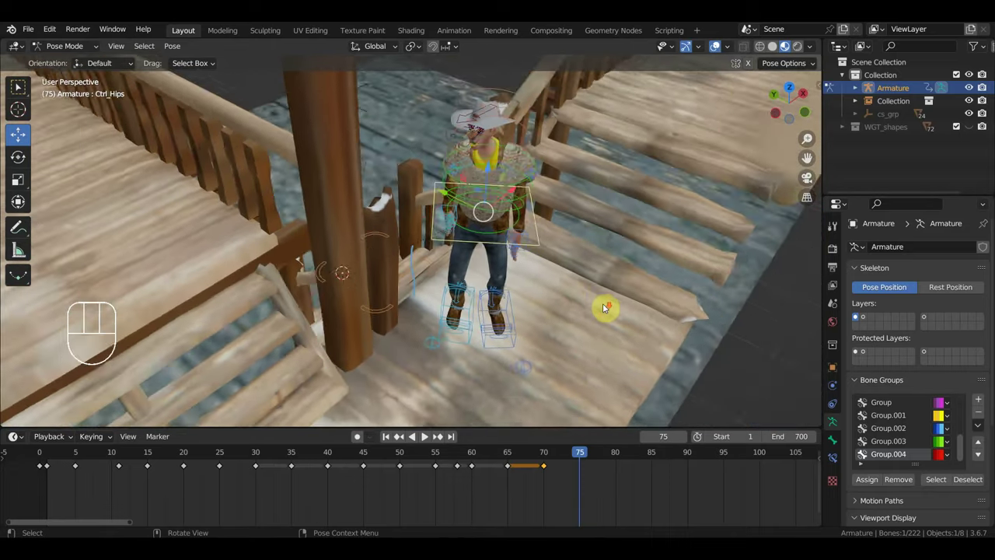
pyautogui.moveTo(607, 307); pyautogui.dragTo(590, 306)
pyautogui.moveTo(589, 284); pyautogui.dragTo(635, 366)
pyautogui.moveTo(558, 279); pyautogui.dragTo(562, 267)
pyautogui.moveTo(551, 208); pyautogui.dragTo(536, 199)
# - Rotate the hips control so the cowboy faces up the stairs
pyautogui.click(471, 310)
pyautogui.click(521, 312)
pyautogui.click(477, 318)
pyautogui.click(492, 319)
pyautogui.click(542, 253)
pyautogui.moveTo(500, 311); pyautogui.dragTo(437, 352)
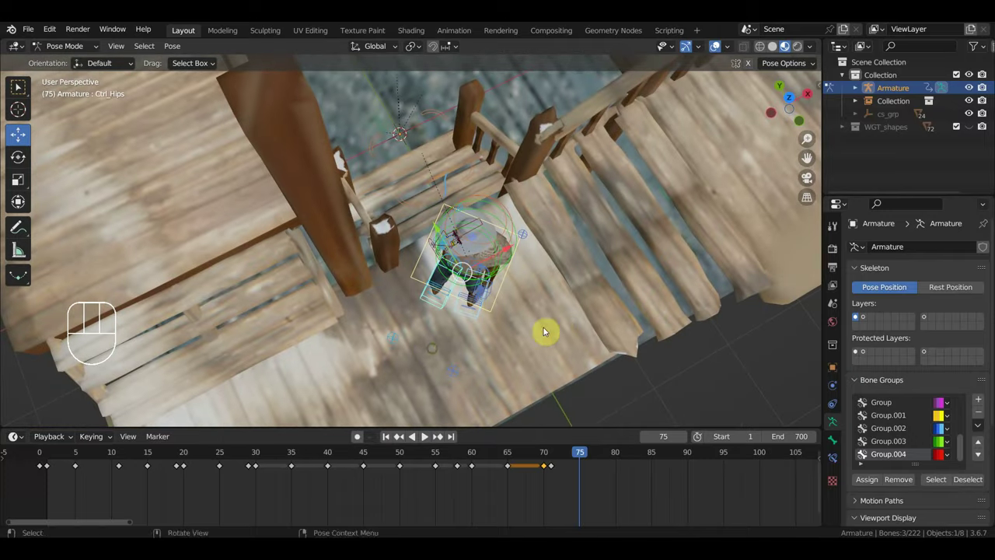
pyautogui.moveTo(561, 327); pyautogui.dragTo(555, 339)
pyautogui.press('r')
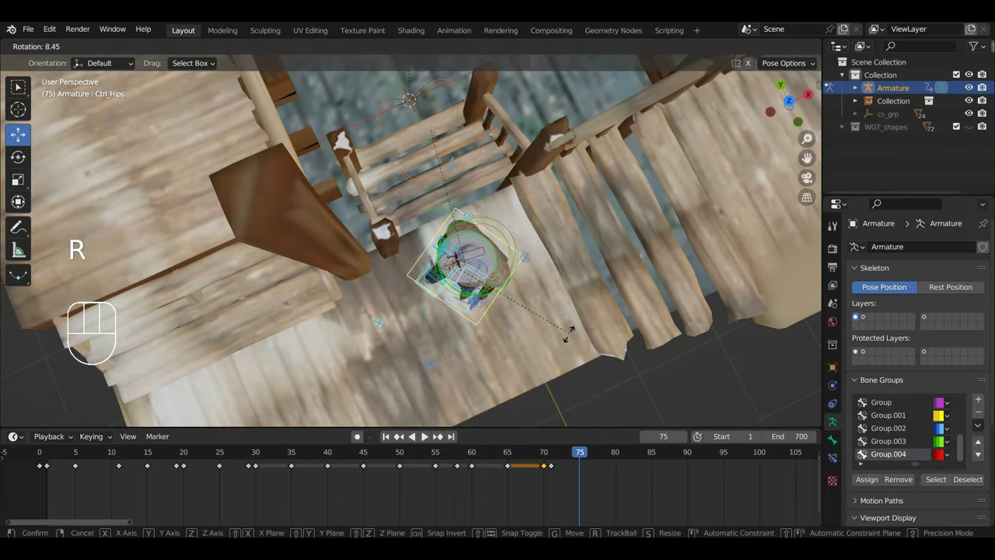
pyautogui.moveTo(582, 324); pyautogui.dragTo(542, 215)
# - Key location and rotation for every bone at frame 75
pyautogui.press('a')
pyautogui.press('i')
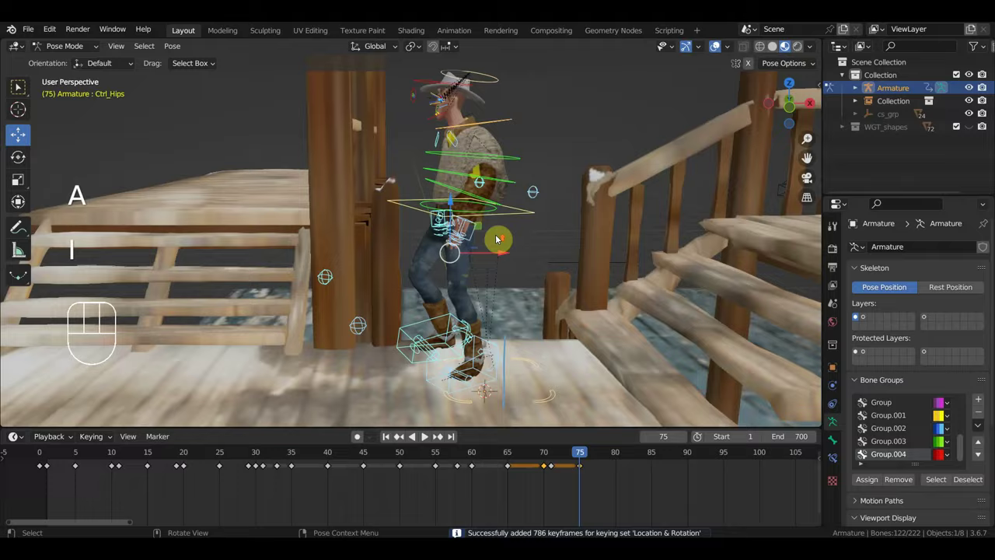
pyautogui.moveTo(513, 246); pyautogui.dragTo(632, 246)
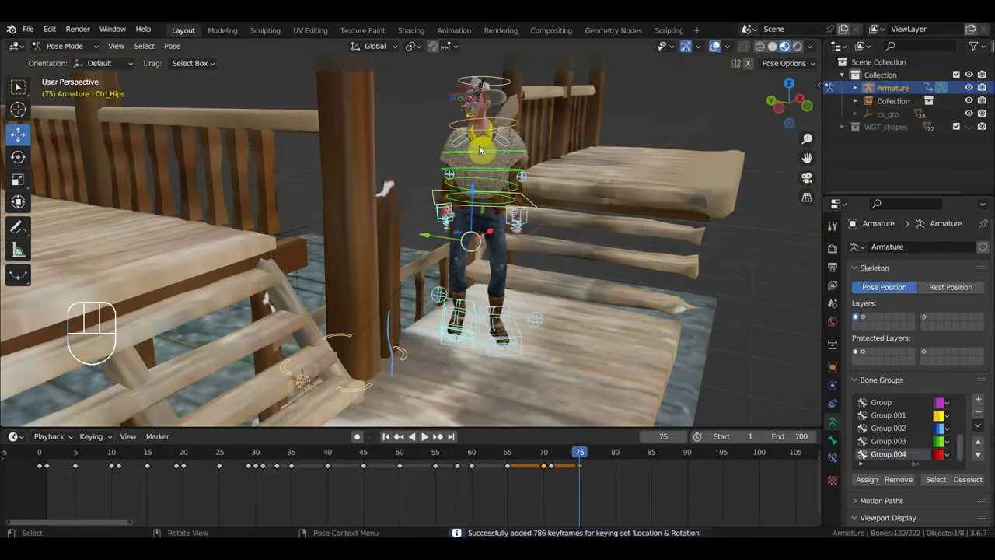
# - Scrub the playhead between frames 71 and 75 to review the stair-climb motion
pyautogui.moveTo(581, 457); pyautogui.dragTo(581, 498)
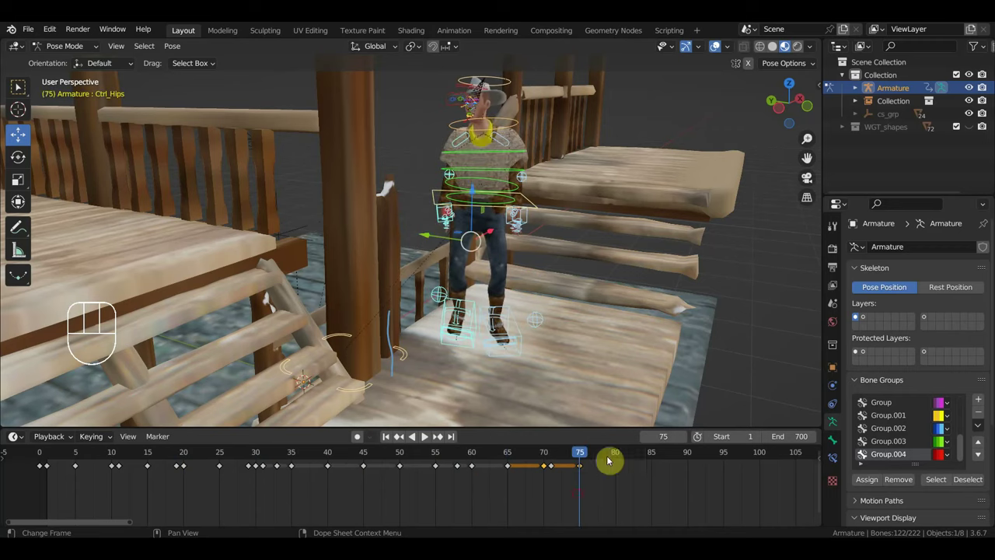
pyautogui.moveTo(625, 399); pyautogui.dragTo(536, 394)
pyautogui.moveTo(544, 458); pyautogui.dragTo(556, 477)
pyautogui.click(557, 474)
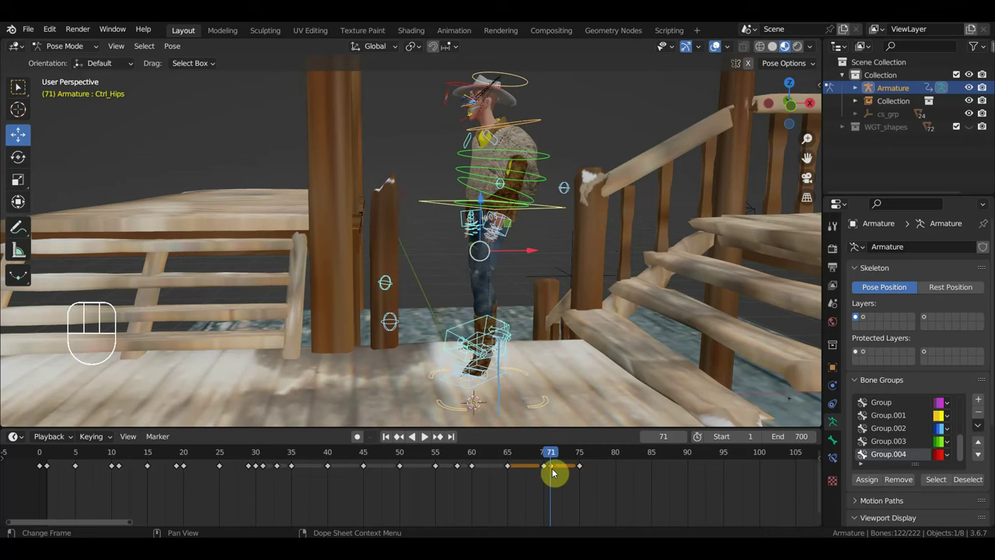
# - Scrub through the step onto the stairs and settle the playhead at frame 80
pyautogui.press('Delete')
pyautogui.moveTo(548, 462); pyautogui.dragTo(572, 434)
pyautogui.middleClick(442, 319)
pyautogui.middleClick(432, 318)
# - At frame 80, move the right foot and left hand IK controls into place
pyautogui.click(431, 323)
pyautogui.press('g')
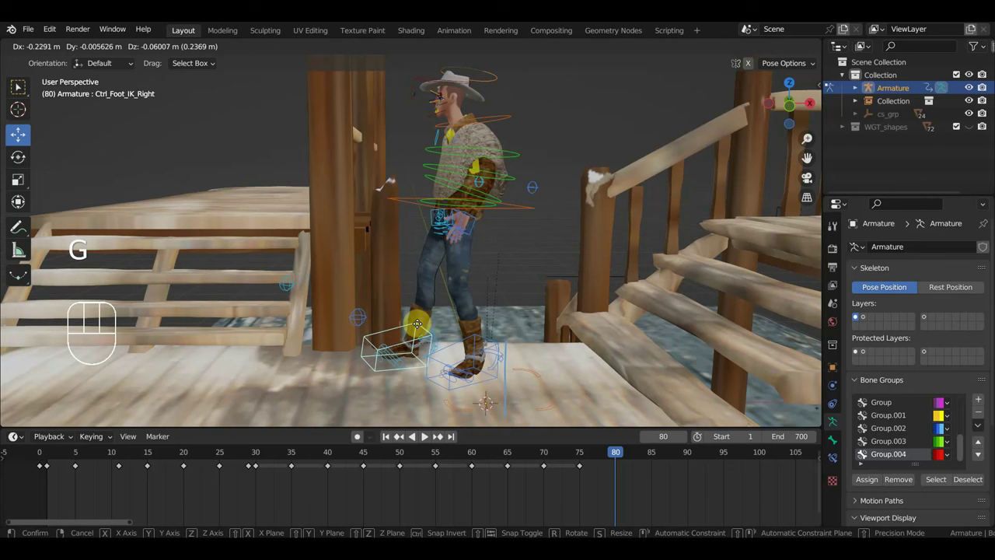
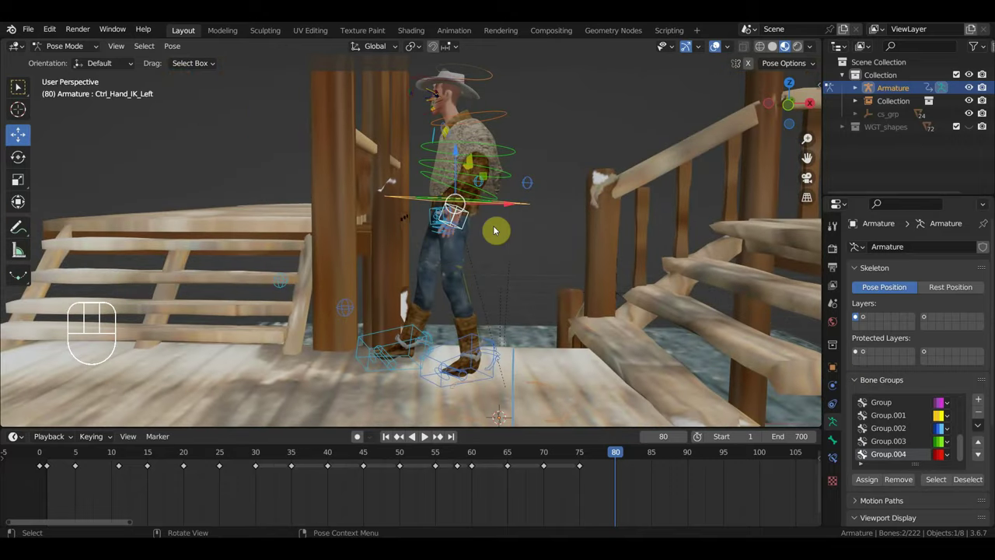
pyautogui.press('g')
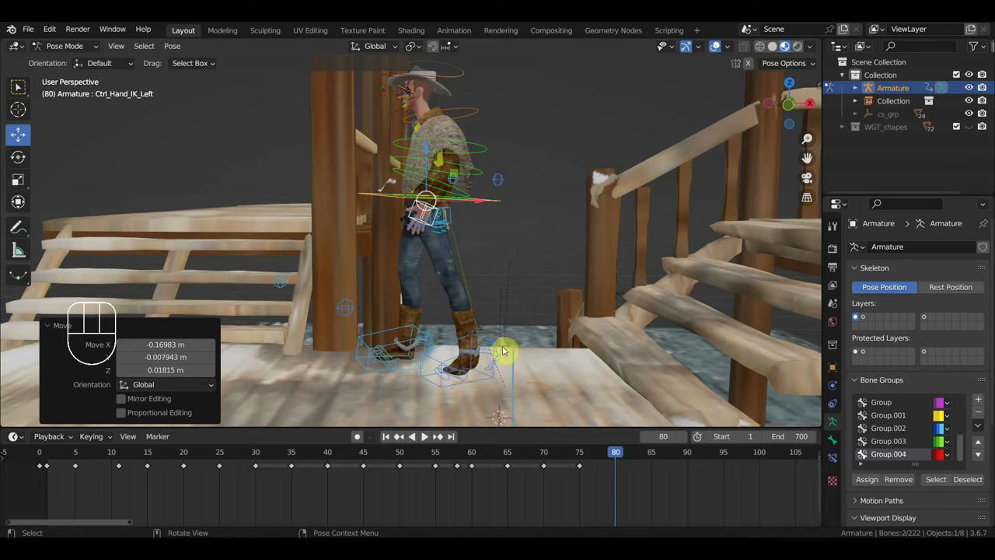
# - Rotate the left foot and then the hips from a top-down view for the frame 80 pose
pyautogui.click(499, 354)
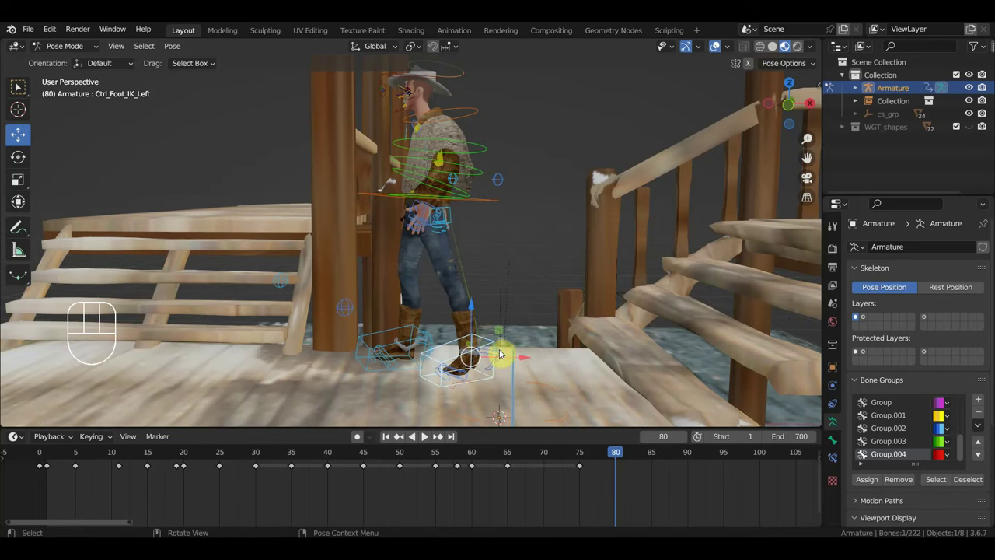
pyautogui.moveTo(521, 359); pyautogui.dragTo(587, 417)
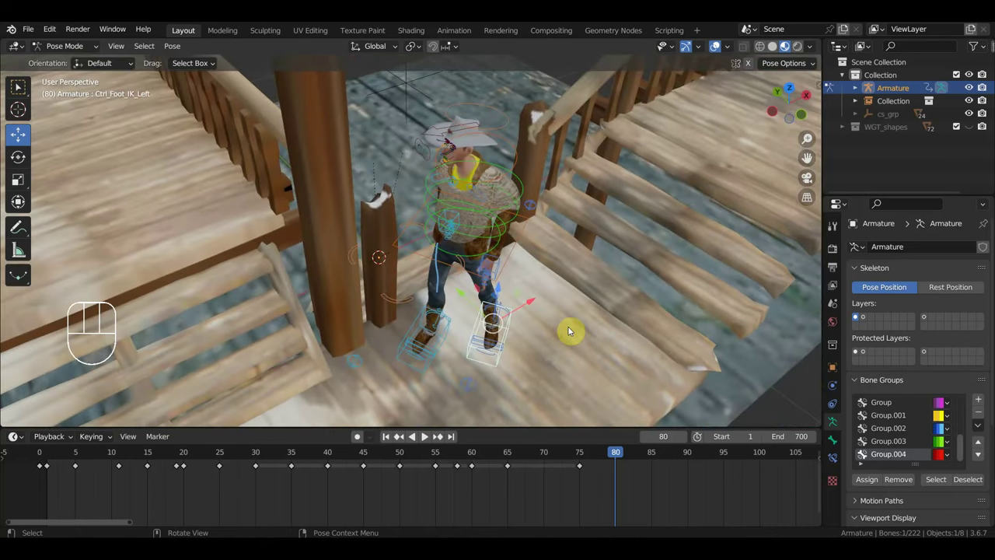
pyautogui.moveTo(590, 346); pyautogui.dragTo(607, 390)
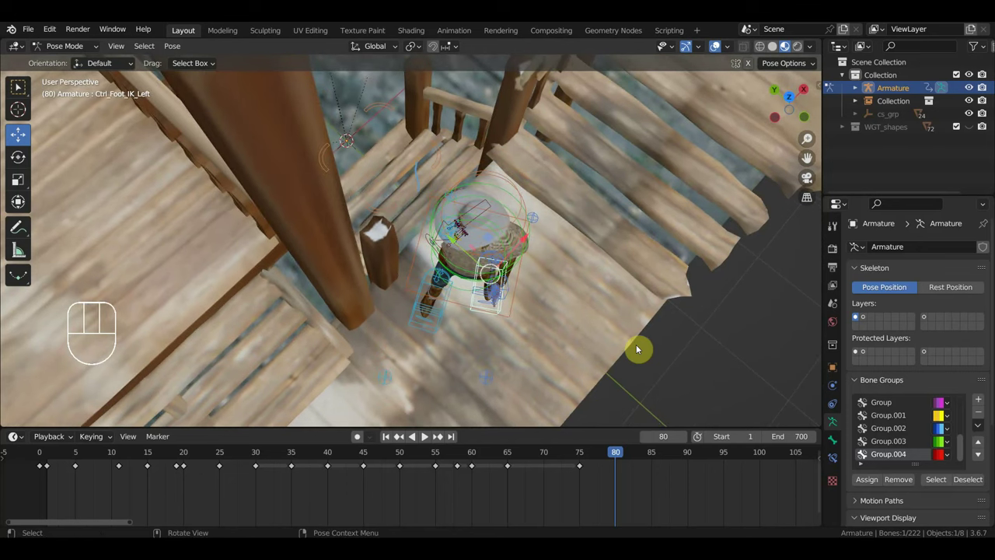
pyautogui.press('r')
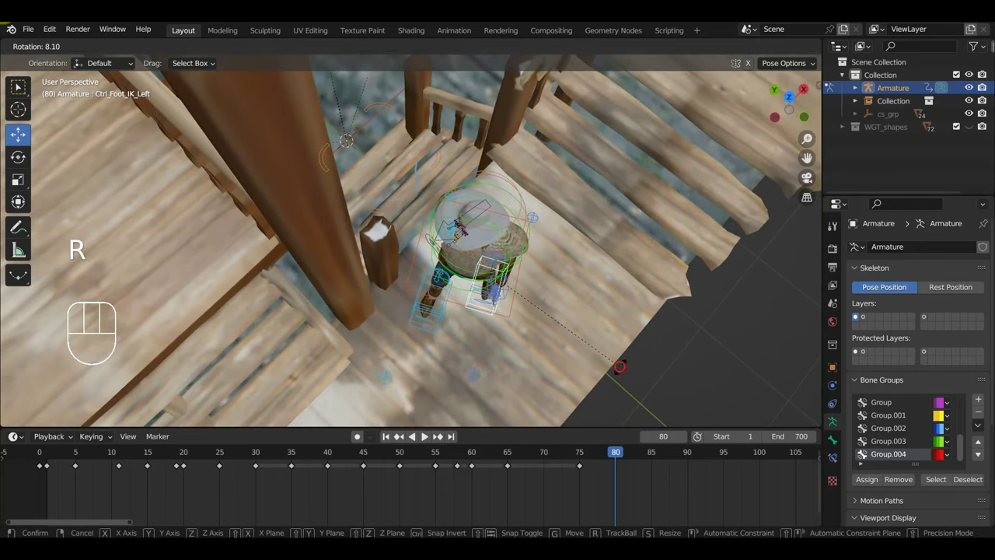
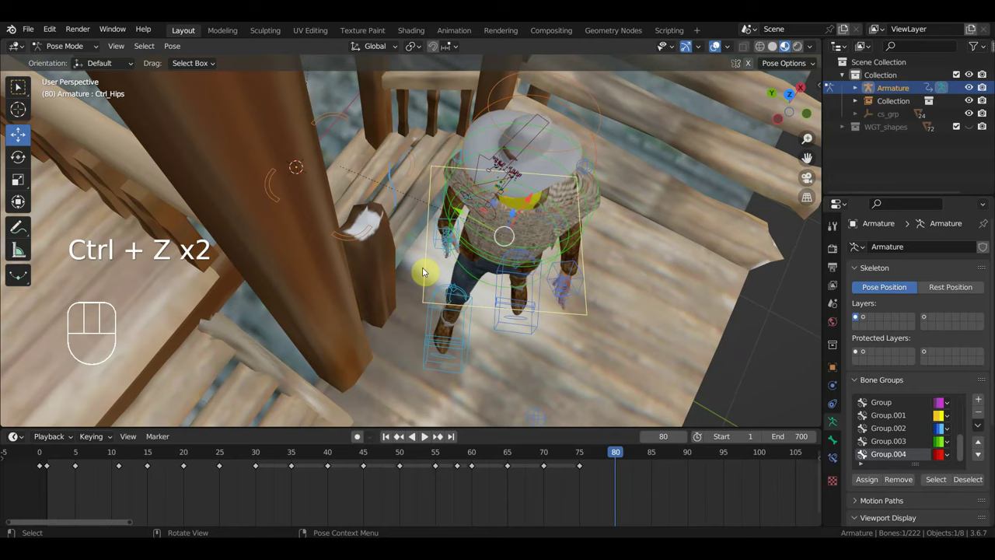
pyautogui.press('KP_7')
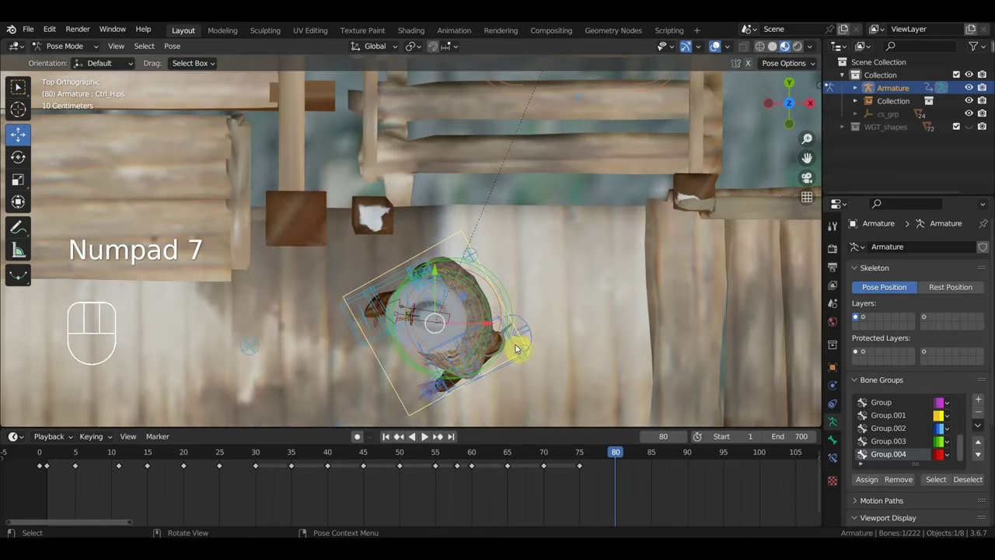
pyautogui.press('r')
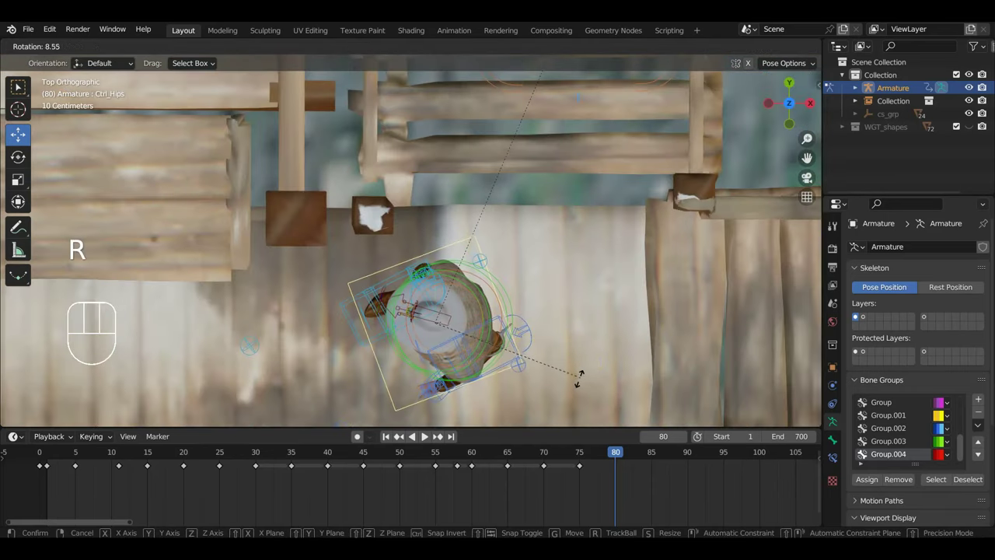
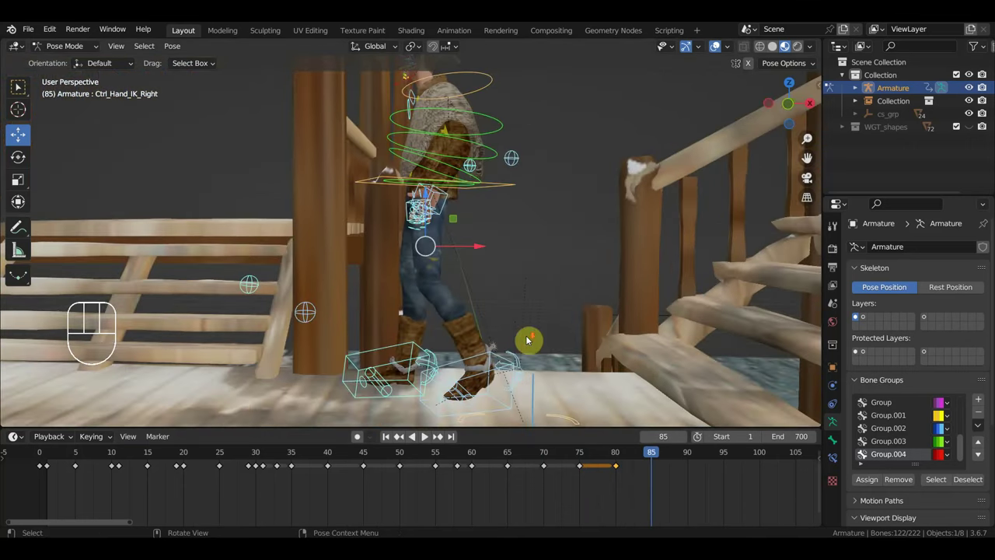
# - Select the cowboy's right hand IK control and line up a front orthographic view
pyautogui.moveTo(510, 311); pyautogui.dragTo(518, 298)
pyautogui.moveTo(514, 289); pyautogui.dragTo(511, 303)
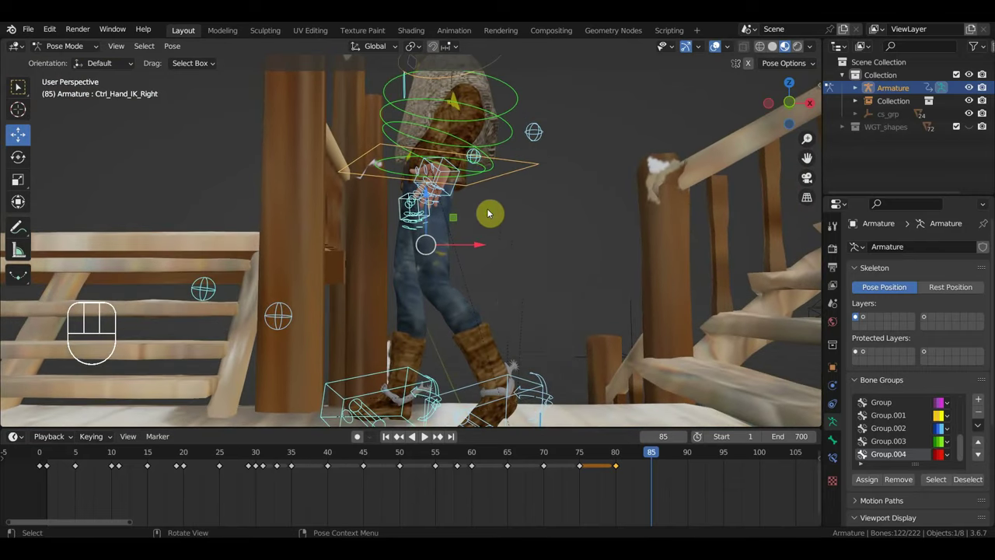
pyautogui.click(523, 168)
pyautogui.middleClick(479, 201)
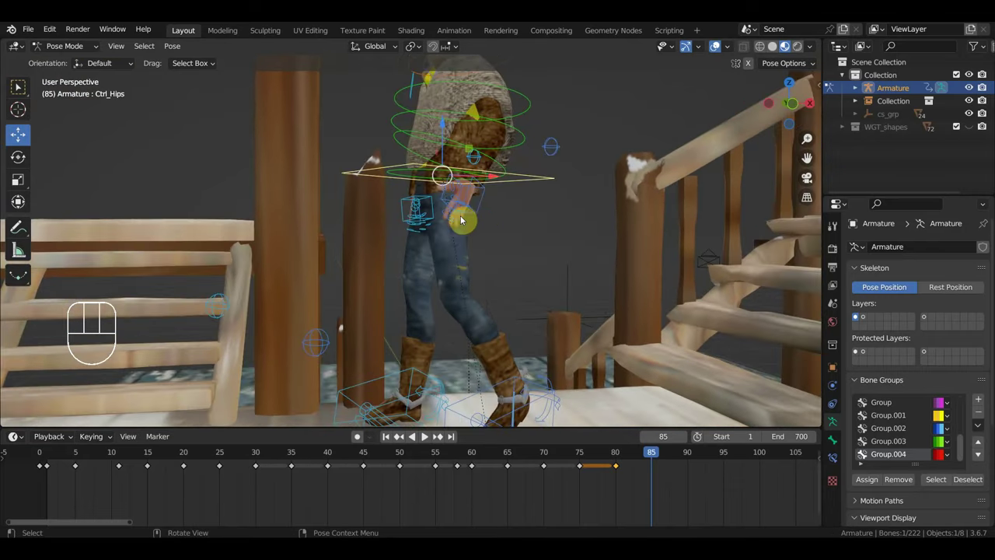
pyautogui.click(478, 211)
pyautogui.click(406, 202)
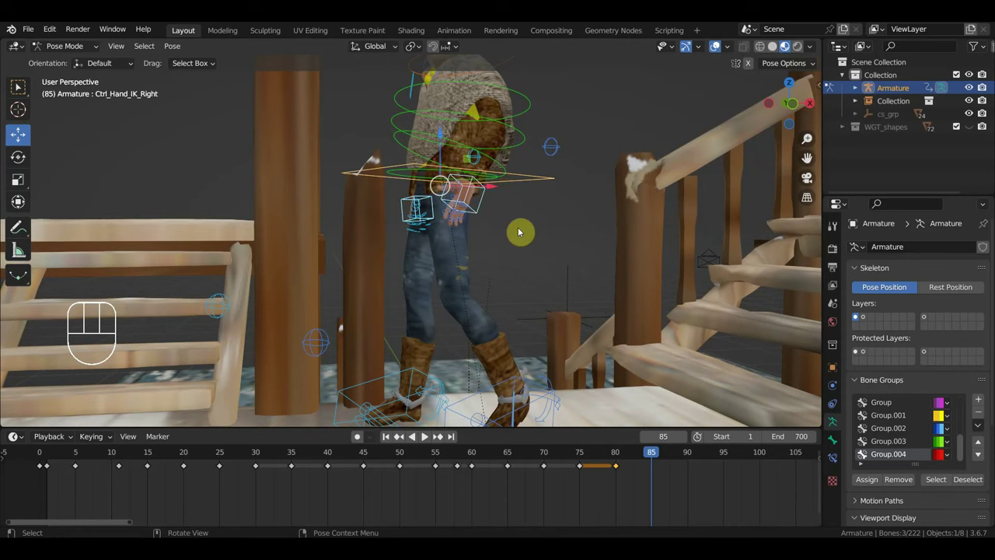
pyautogui.press('KP_3')
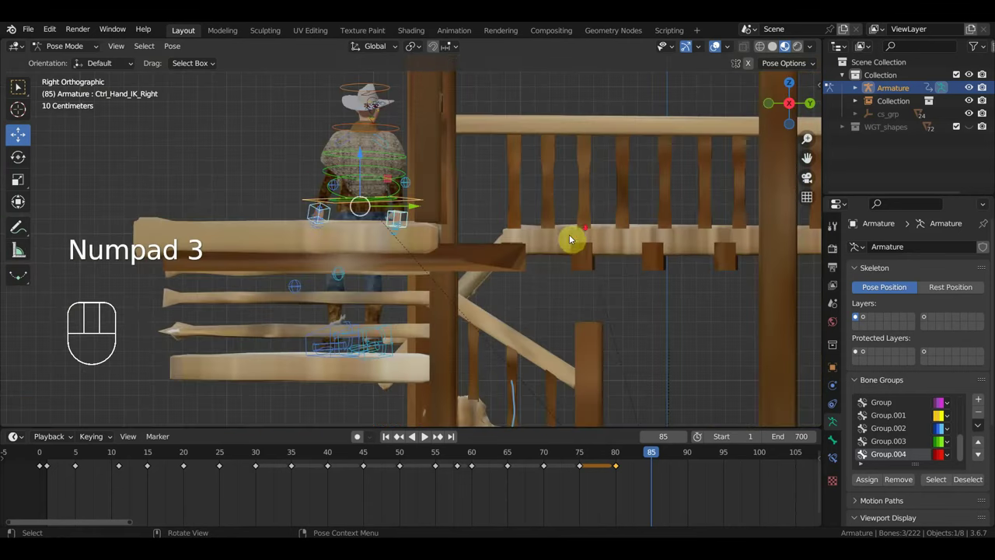
pyautogui.press('KP_1')
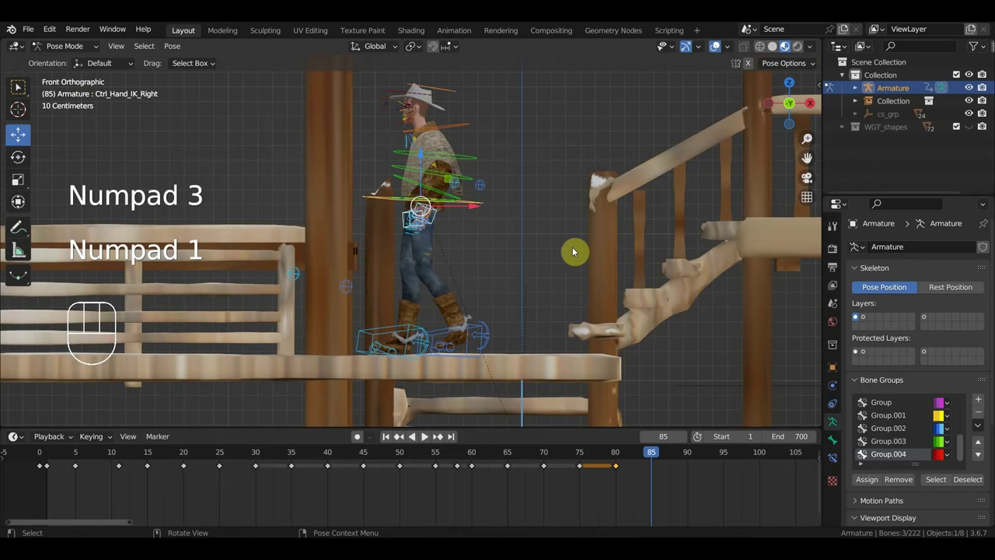
# - Move the right hand at frame 85 and key location and rotation for all rig bones
pyautogui.press('g')
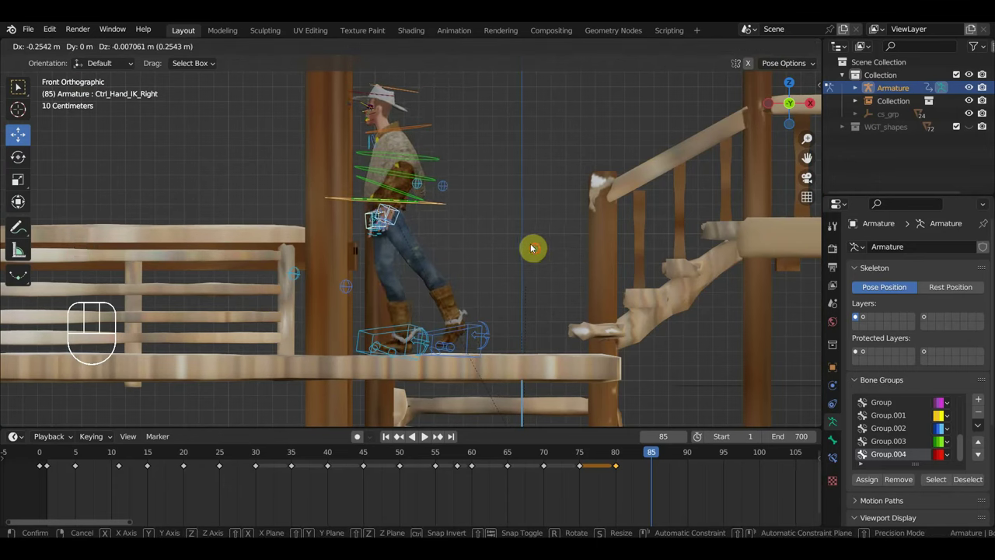
pyautogui.press('g')
pyautogui.press('a')
pyautogui.press('i')
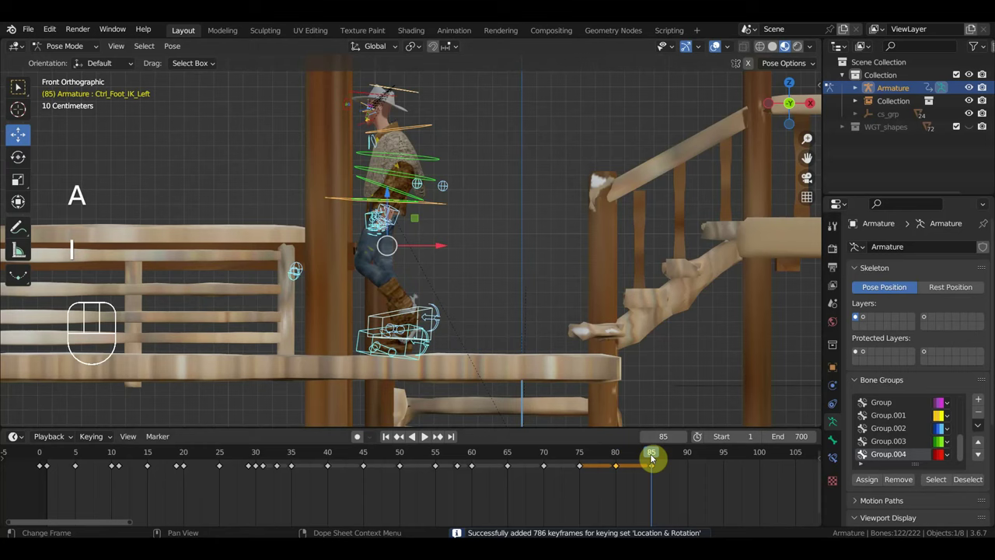
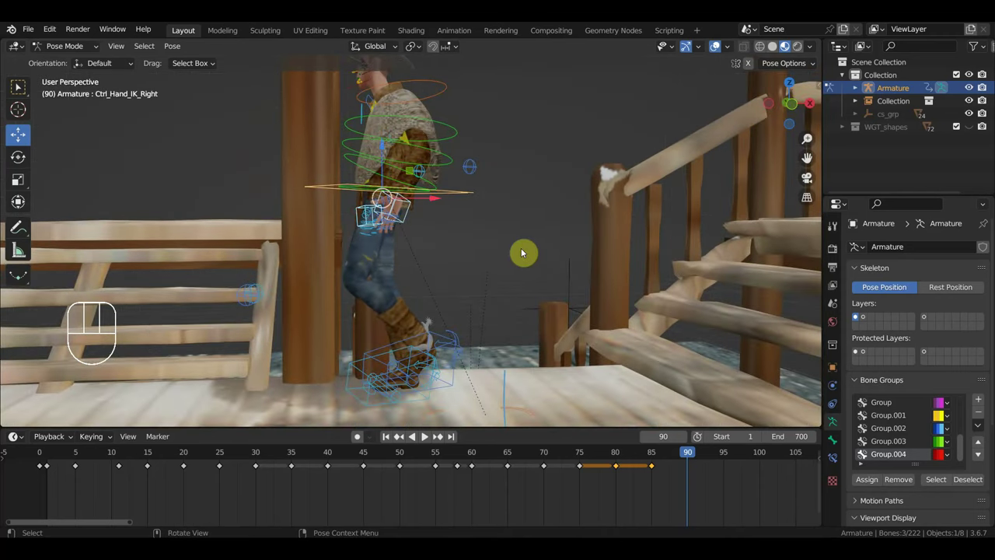
# - At frame 90 move the right hand forward and reposition and tilt the left foot
pyautogui.press('KP_3')
pyautogui.press('KP_1')
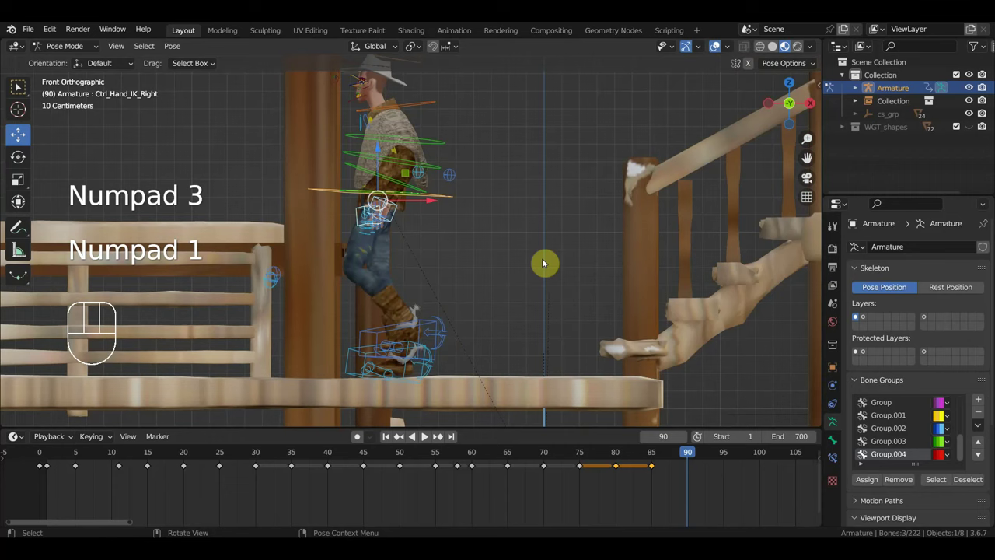
pyautogui.press('g')
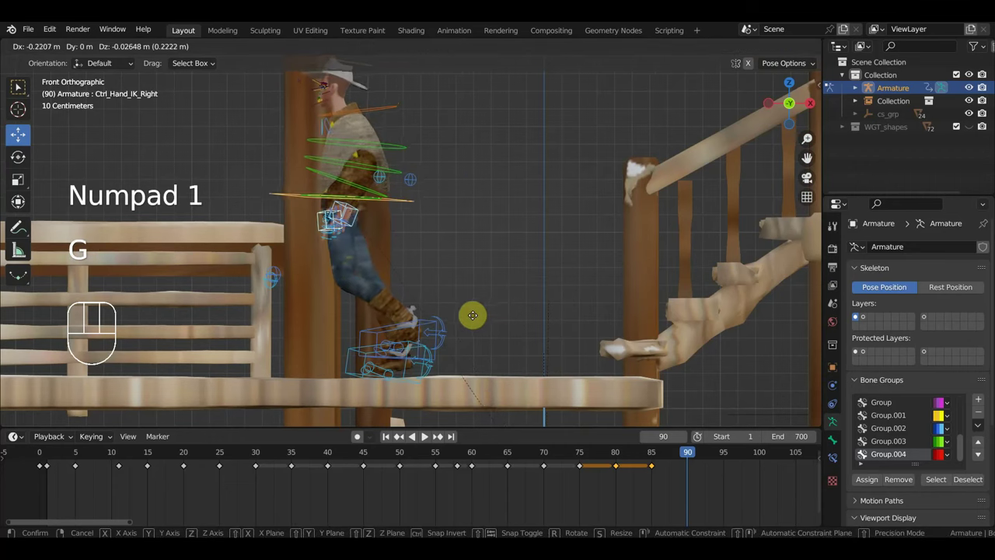
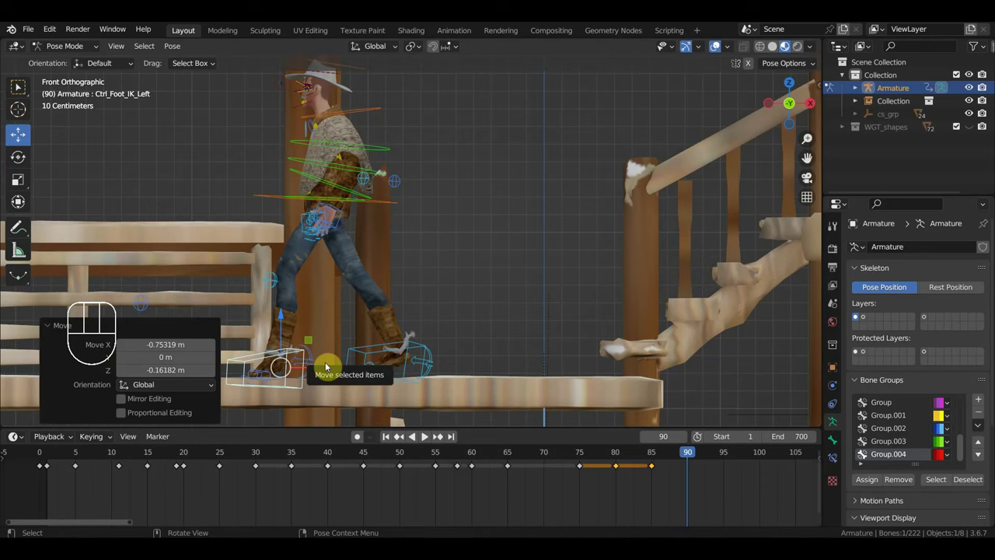
pyautogui.click(316, 361)
pyautogui.press('alt+g')
pyautogui.press('alt+r')
pyautogui.click(280, 355)
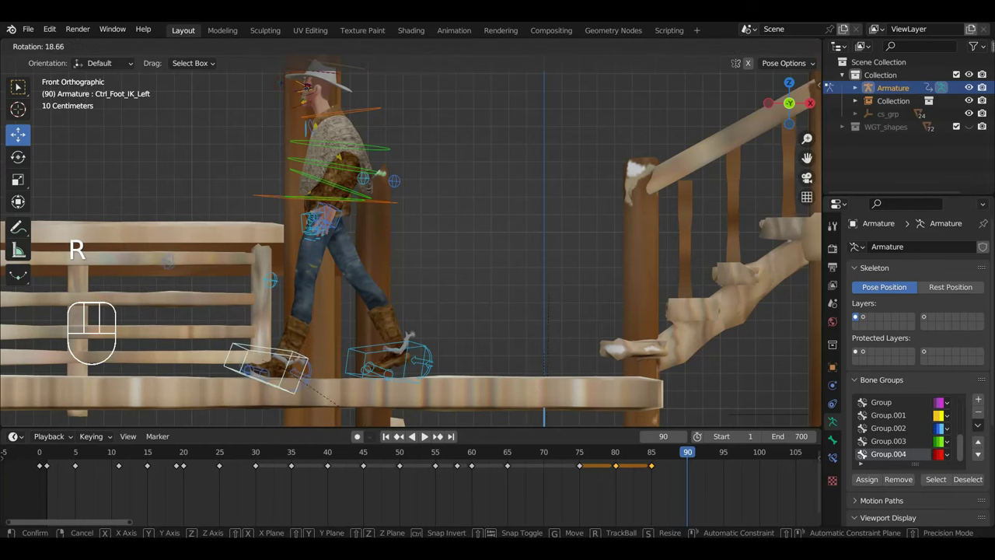
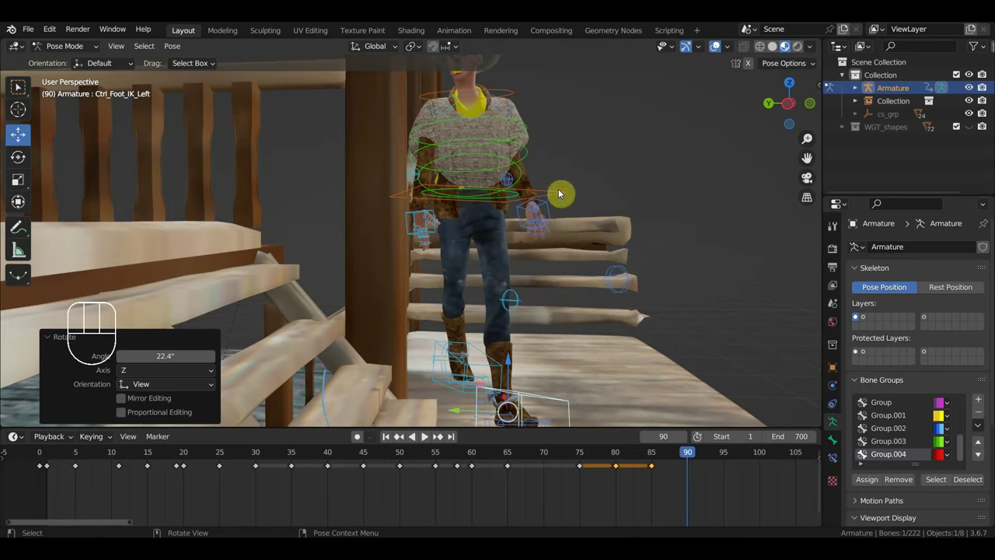
# - Rotate the right hand and right foot from above and adjust the right foot roll
pyautogui.click(563, 194)
pyautogui.click(554, 209)
pyautogui.click(416, 216)
pyautogui.press('KP_7')
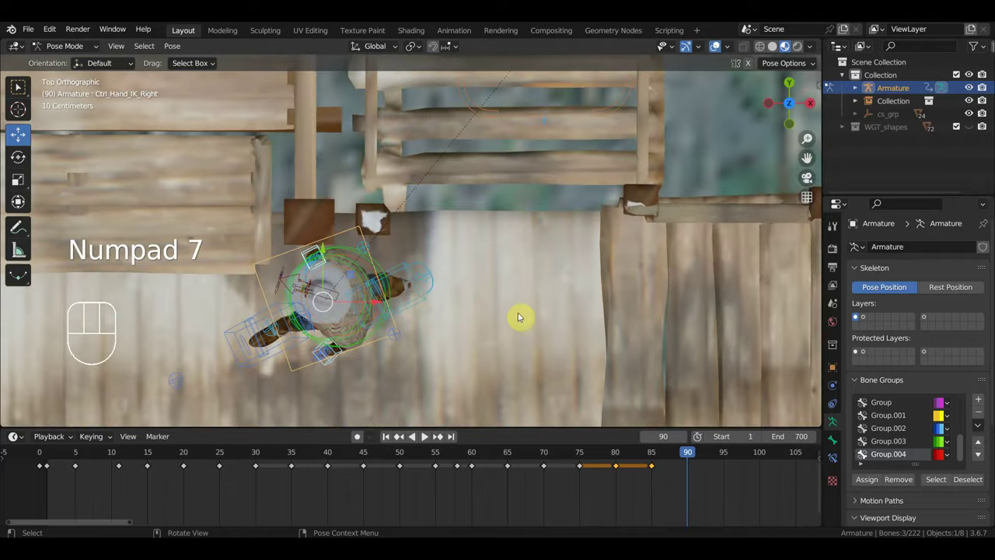
pyautogui.press('r')
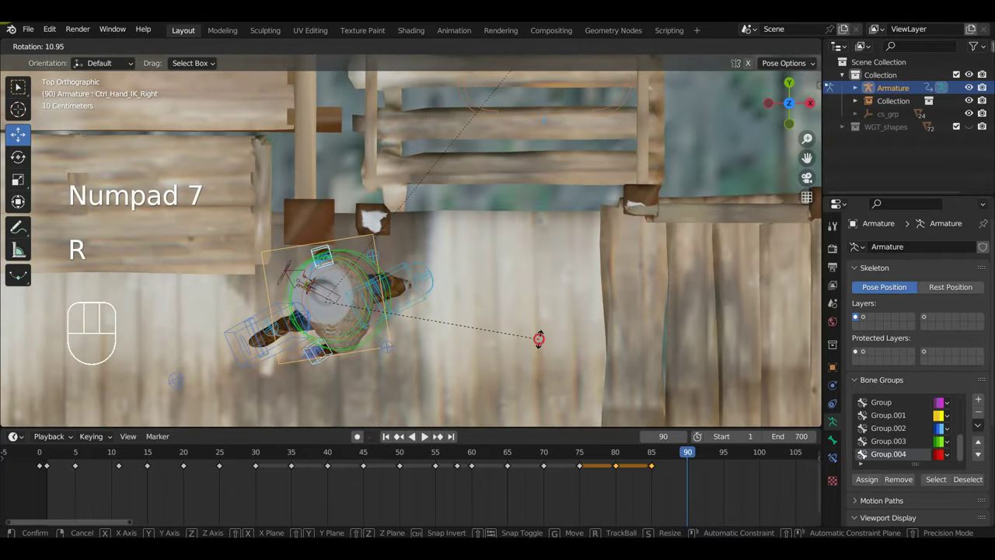
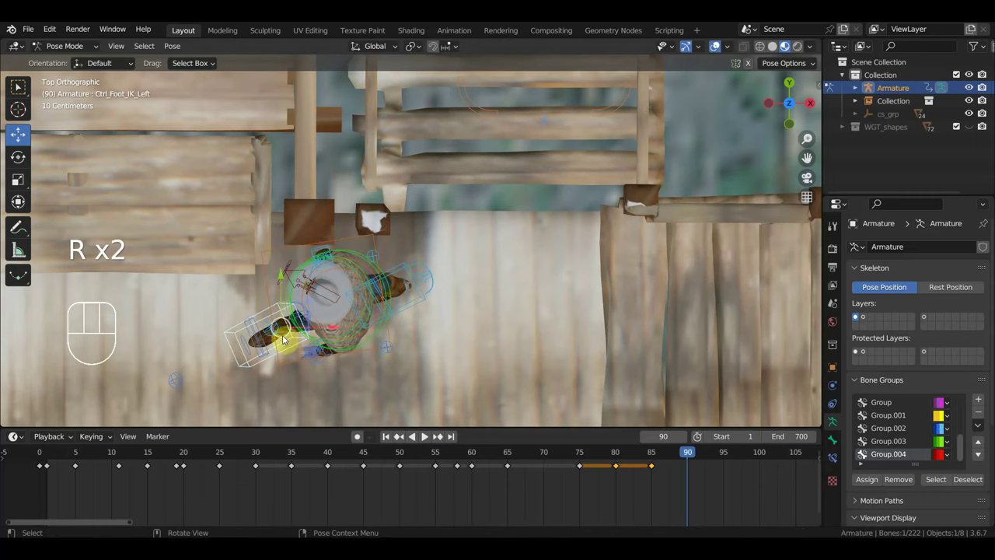
pyautogui.press('r')
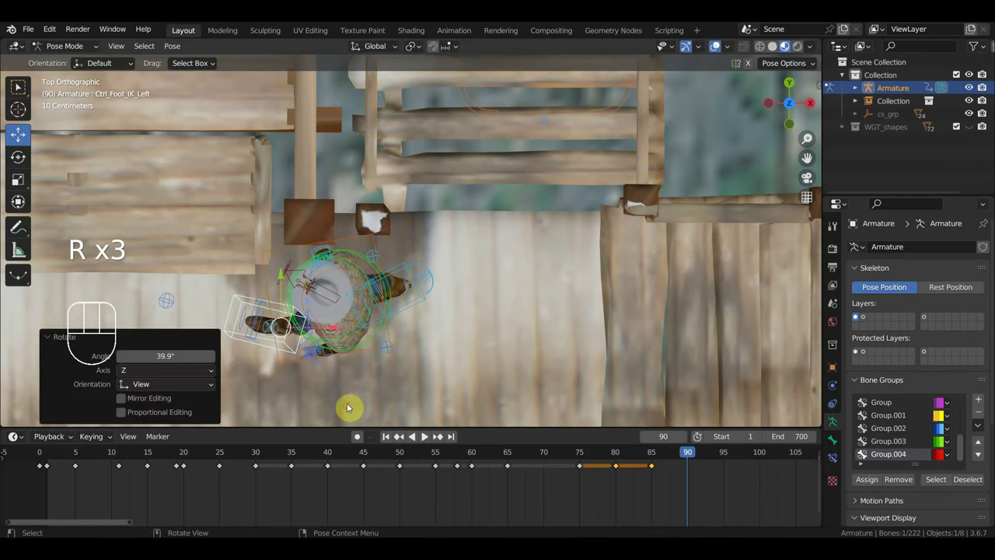
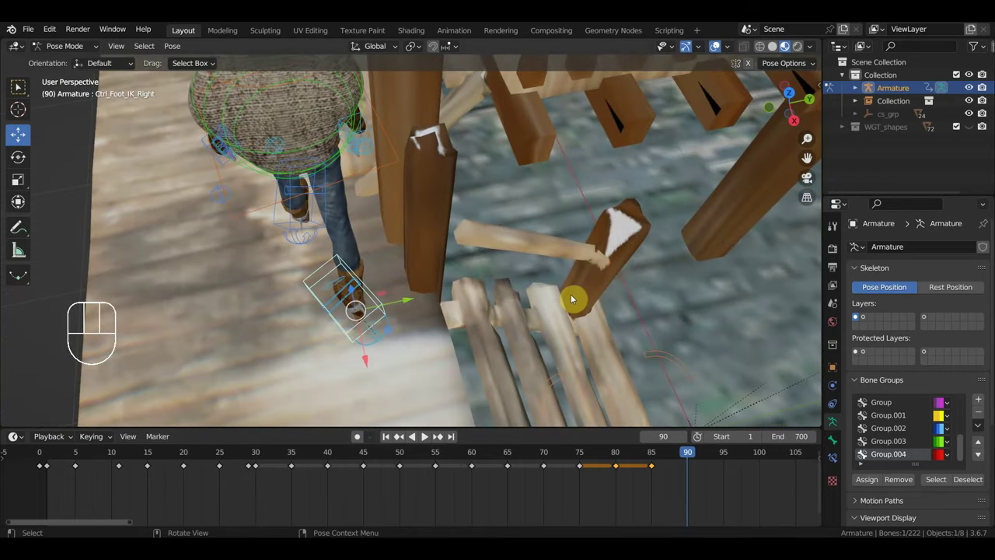
pyautogui.press('r')
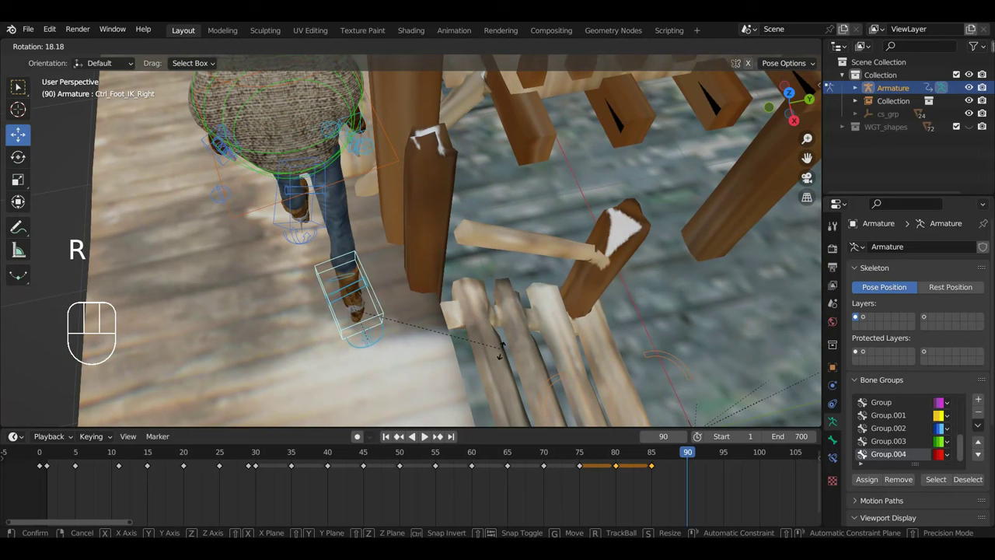
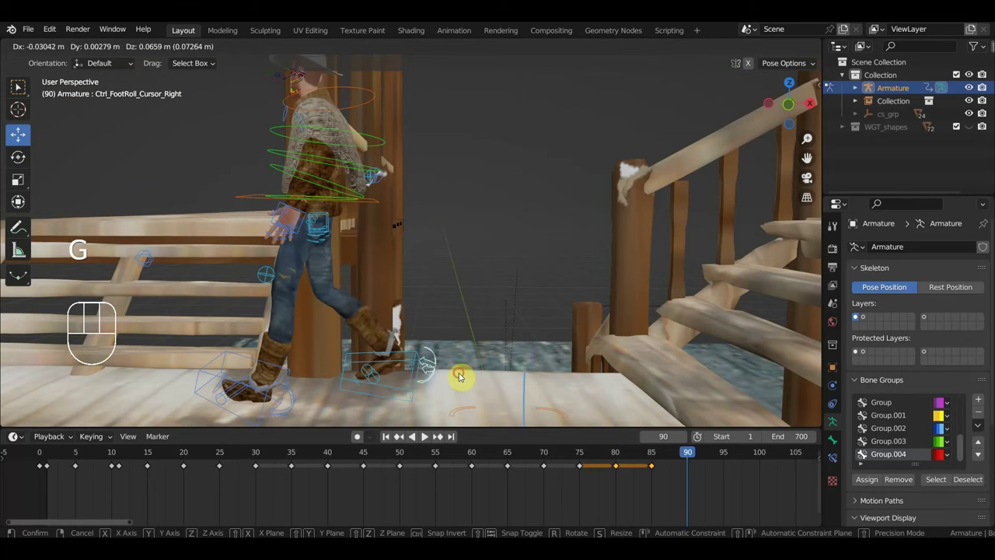
pyautogui.moveTo(452, 325); pyautogui.dragTo(464, 326)
pyautogui.middleClick(454, 316)
pyautogui.middleClick(447, 303)
# - Select the hips and right hand controls and line up a side view toward the stairs
pyautogui.press('KP_1')
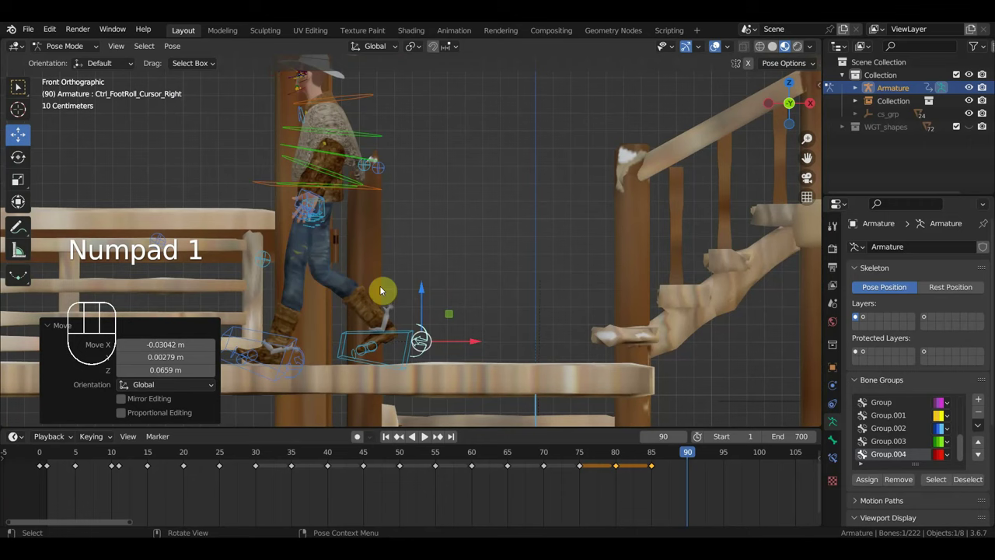
pyautogui.click(378, 191)
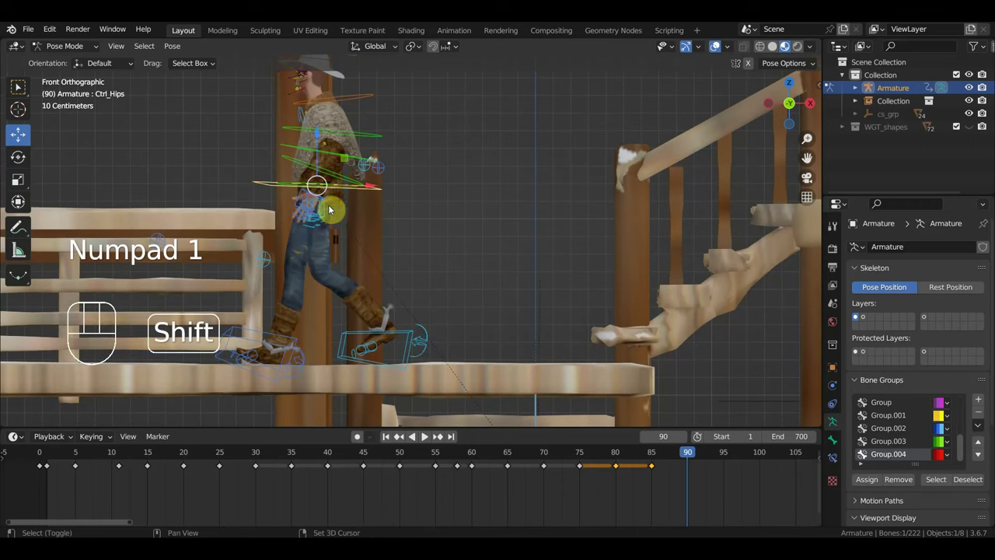
pyautogui.click(331, 208)
pyautogui.moveTo(346, 214); pyautogui.dragTo(400, 222)
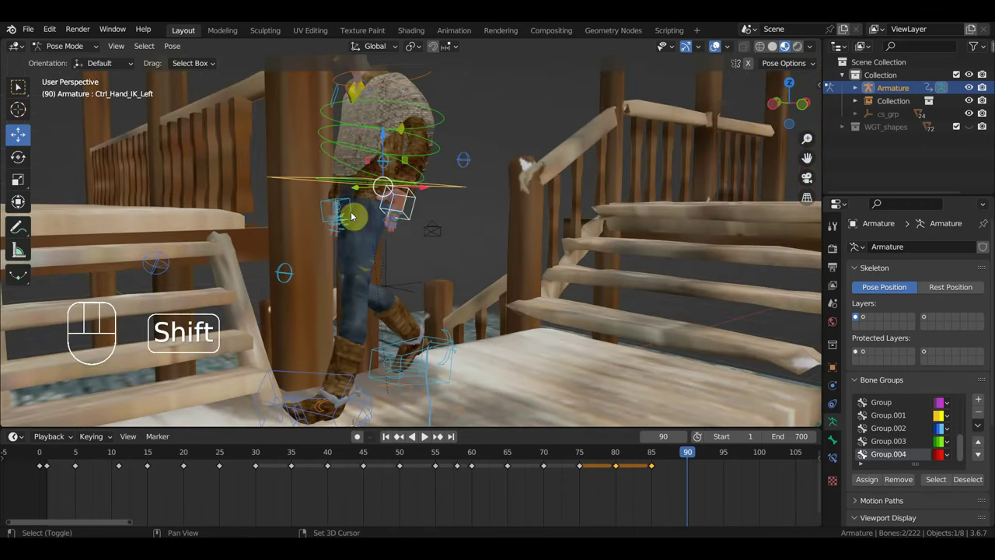
pyautogui.click(327, 206)
pyautogui.press('KP_3')
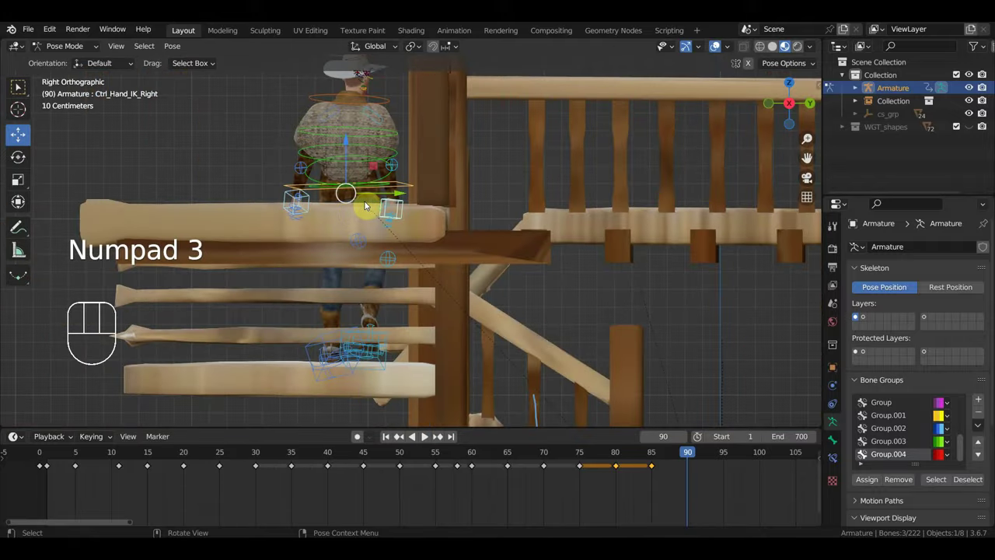
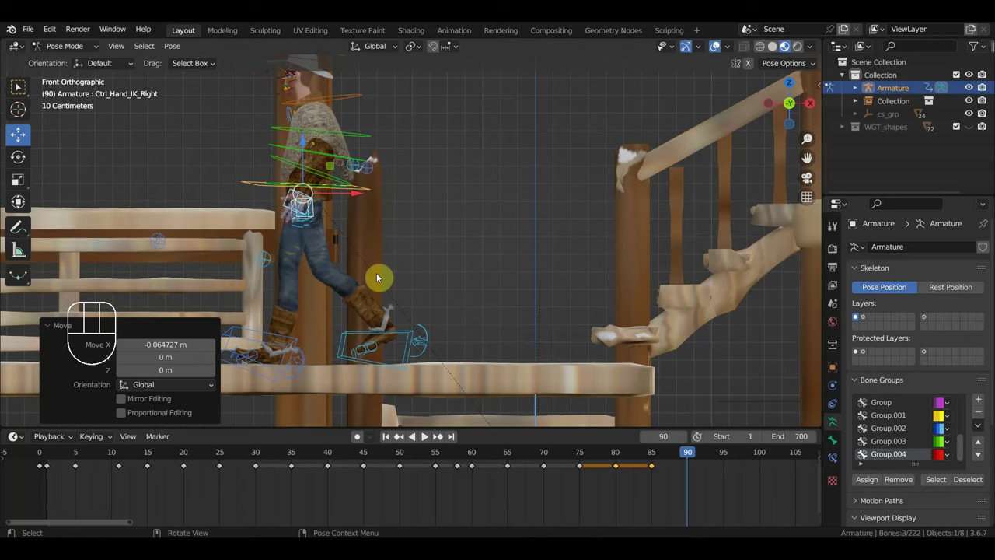
# - Reset the right foot roll, then lift and rotate the right foot toward the step
pyautogui.click(410, 336)
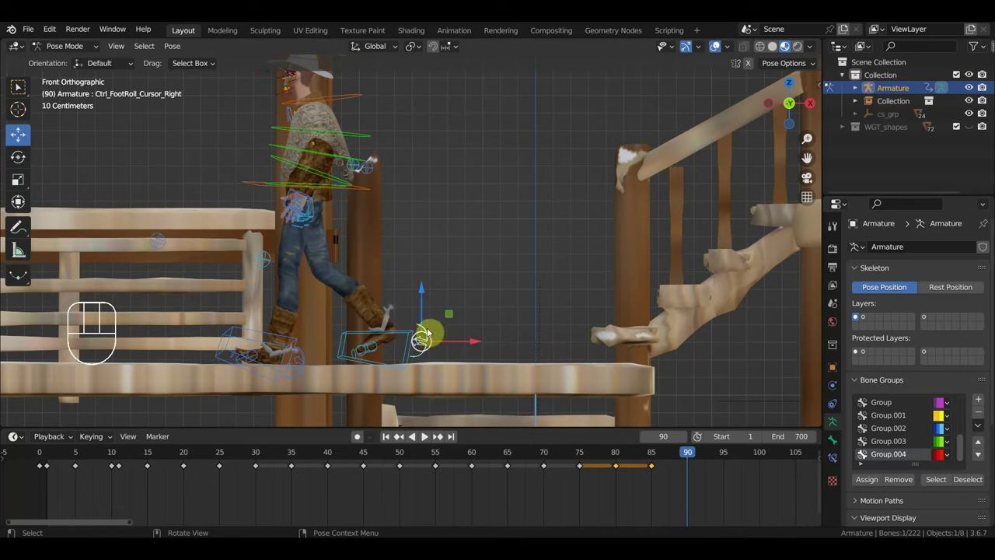
pyautogui.press('alt+g')
pyautogui.press('alt+r')
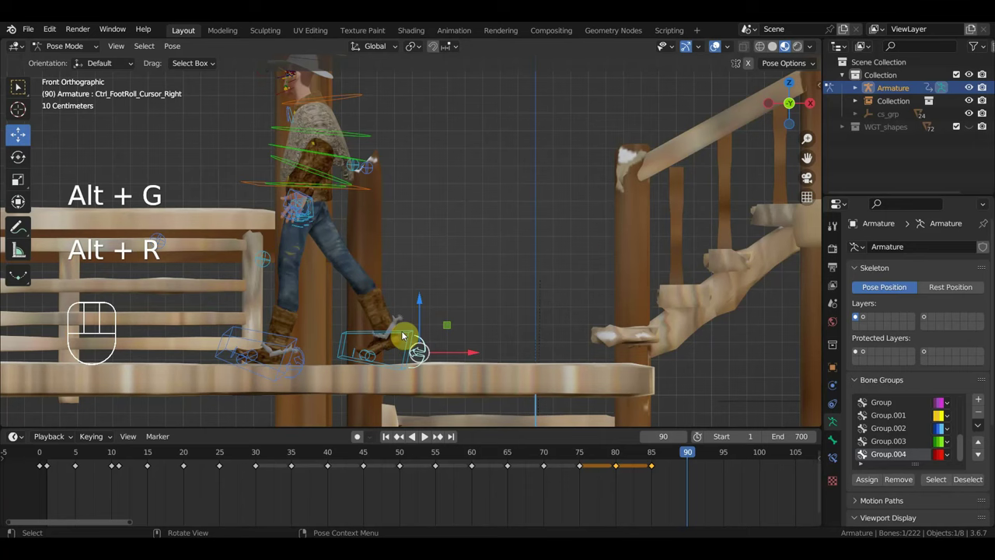
pyautogui.press('g')
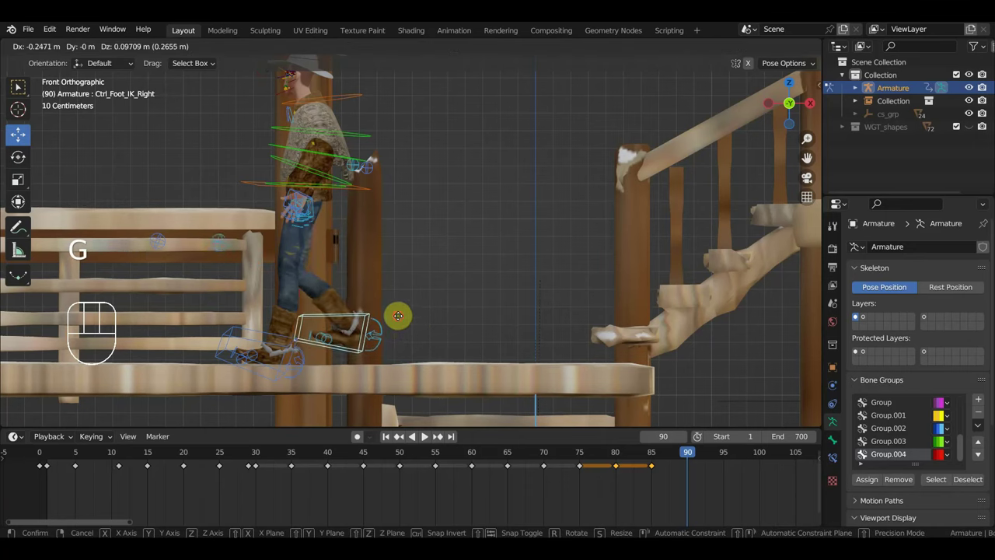
pyautogui.press('r')
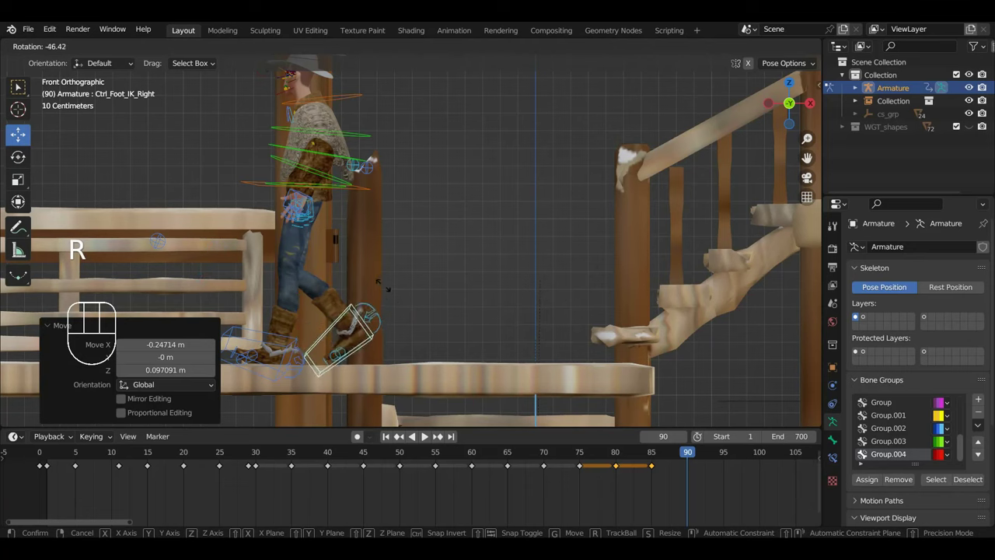
pyautogui.press('f')
pyautogui.press('g')
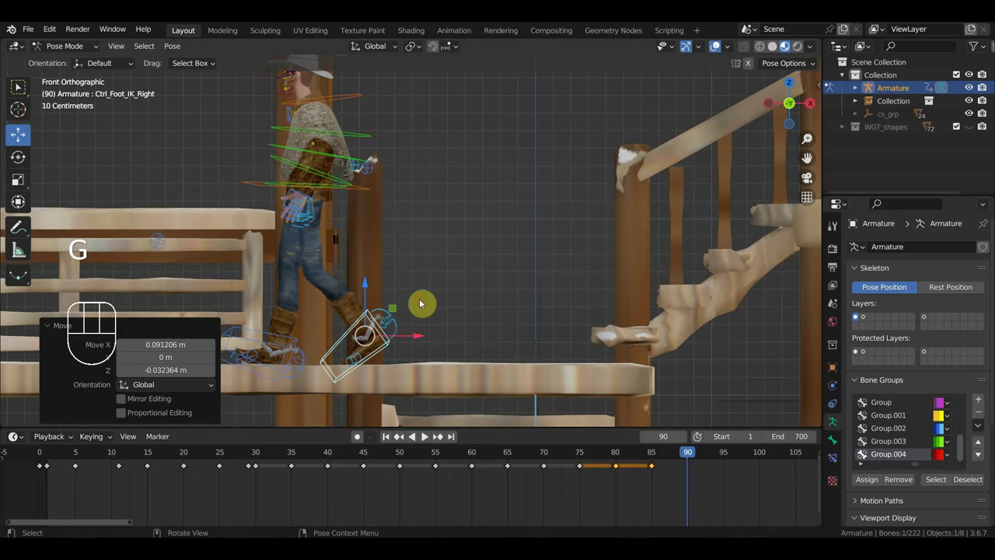
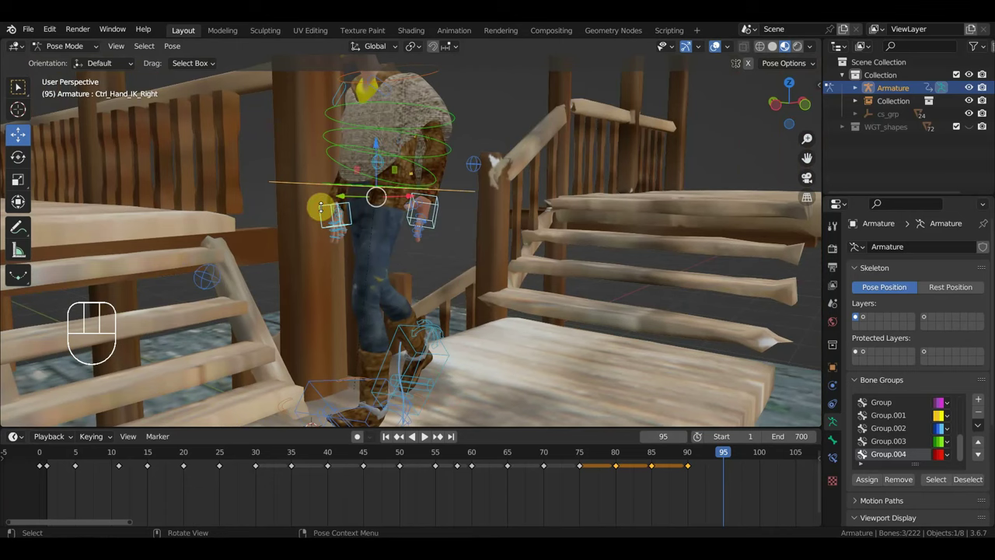
# - At frame 95 move the right hand control and rotate the left foot from front and perspective views
pyautogui.press('KP_7')
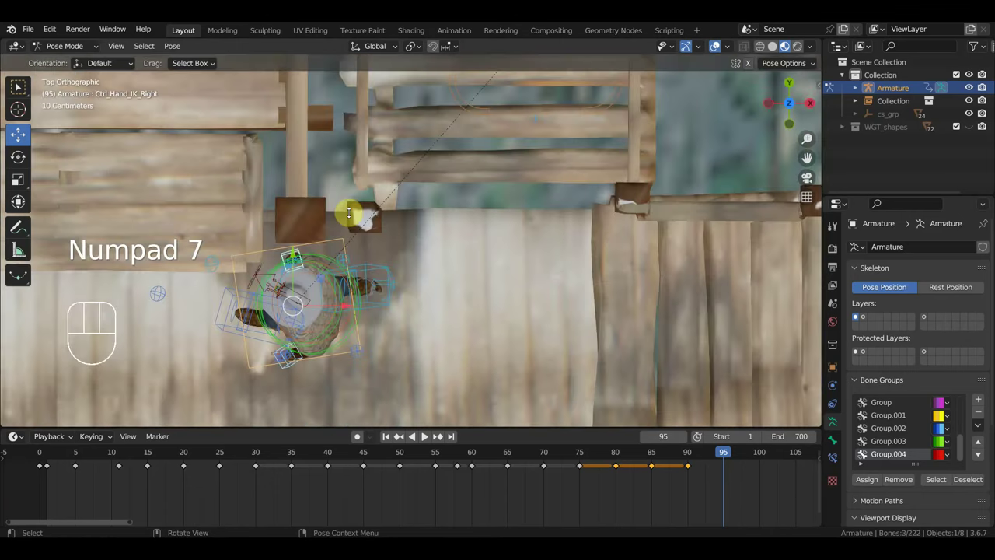
pyautogui.press('KP_1')
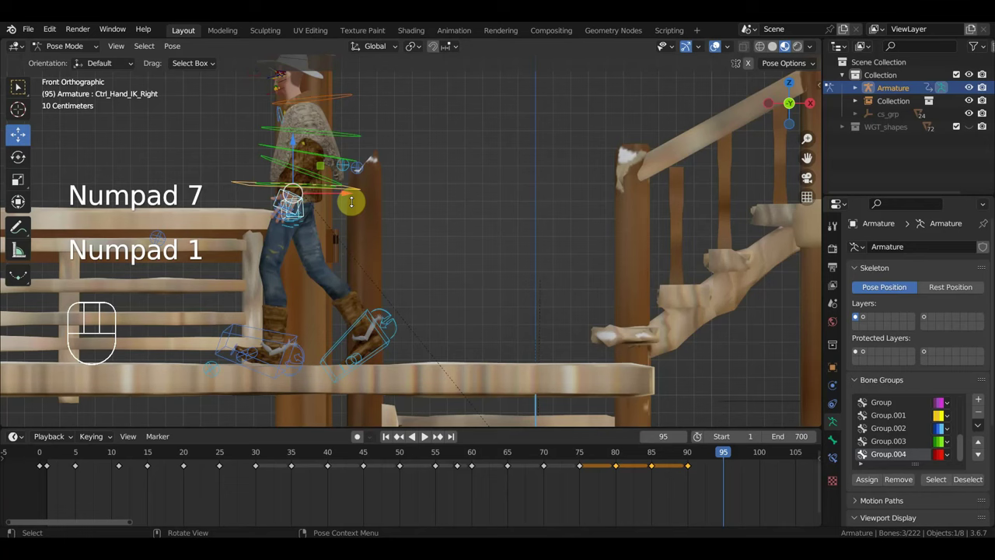
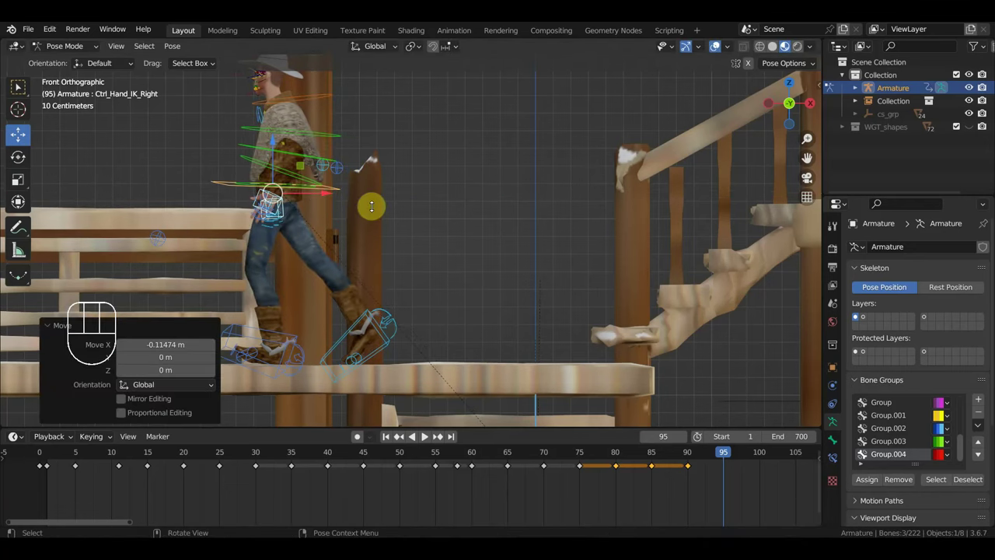
pyautogui.press('g')
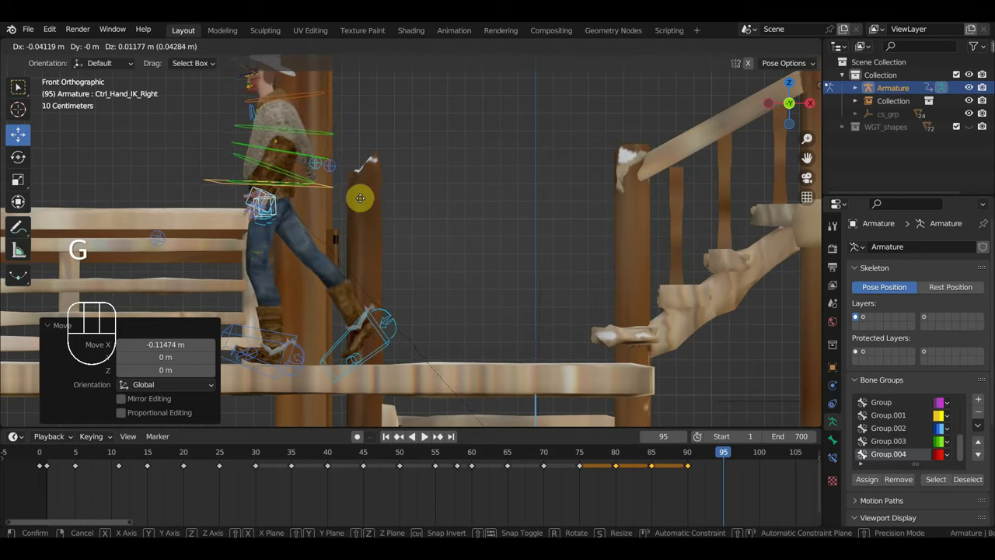
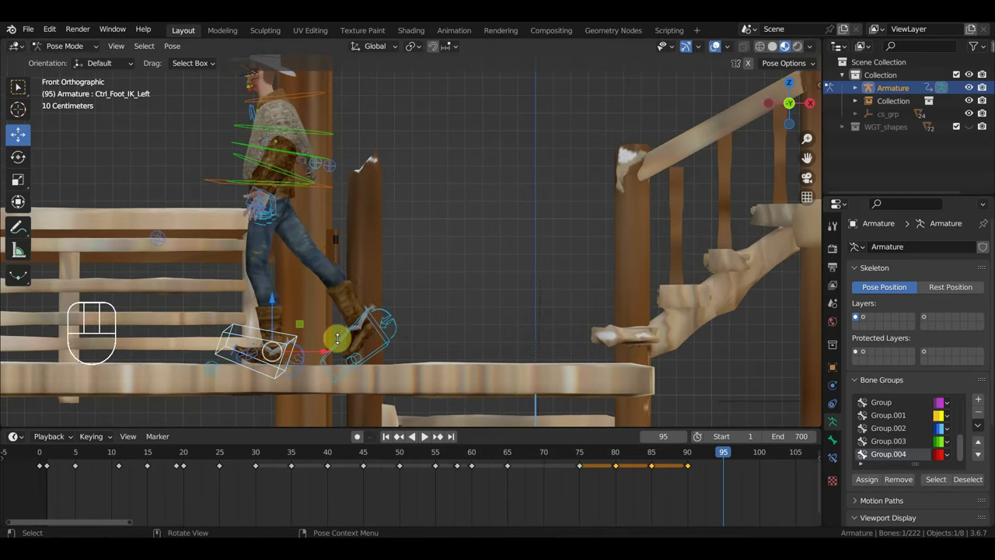
pyautogui.press('r')
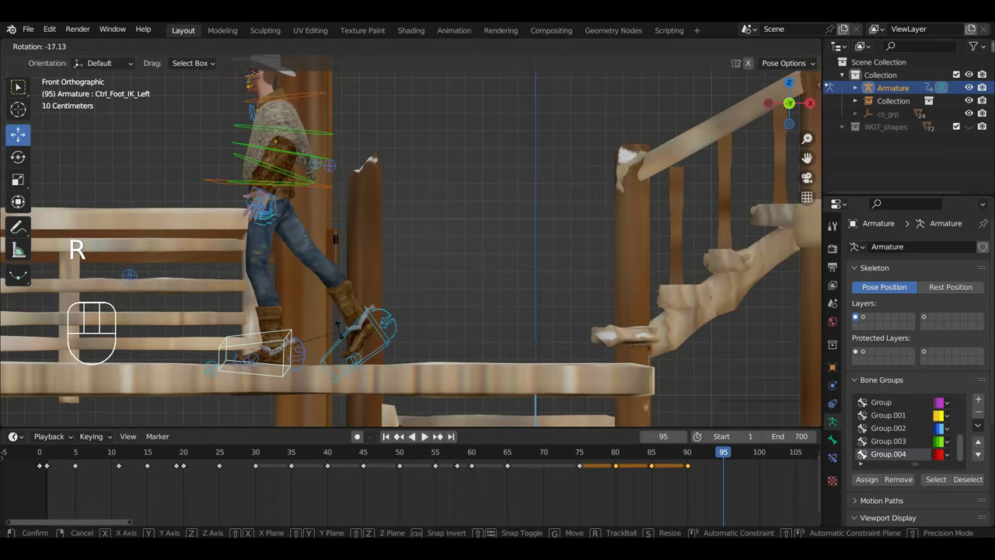
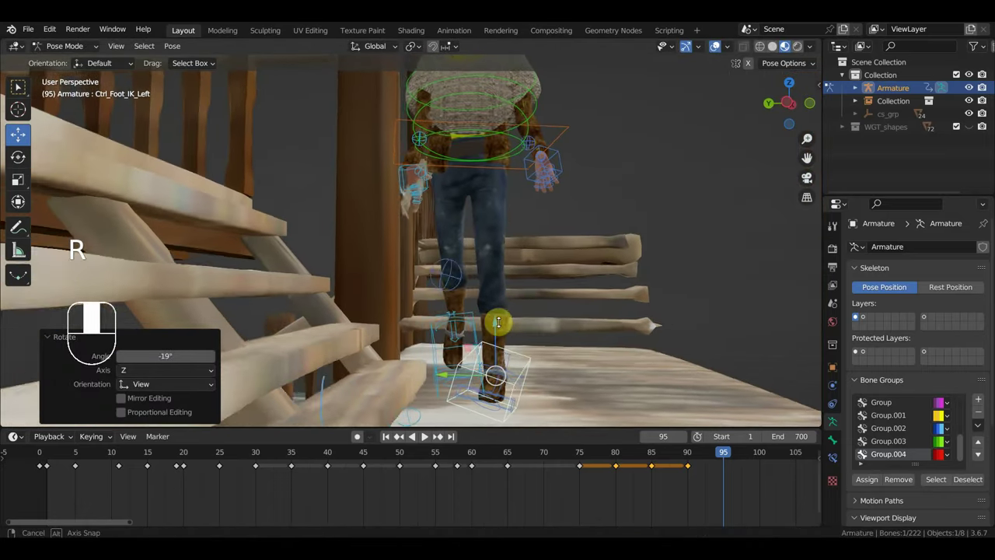
pyautogui.press('r')
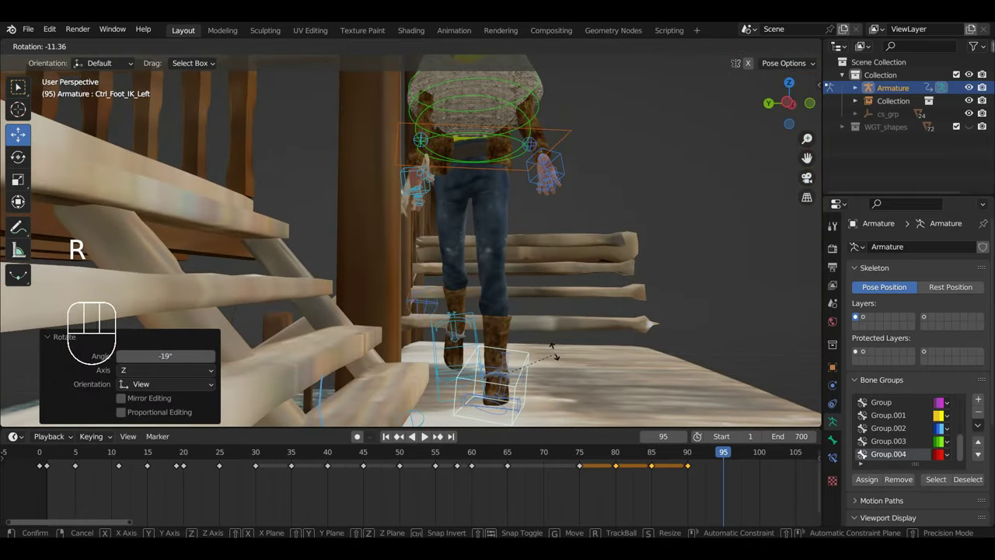
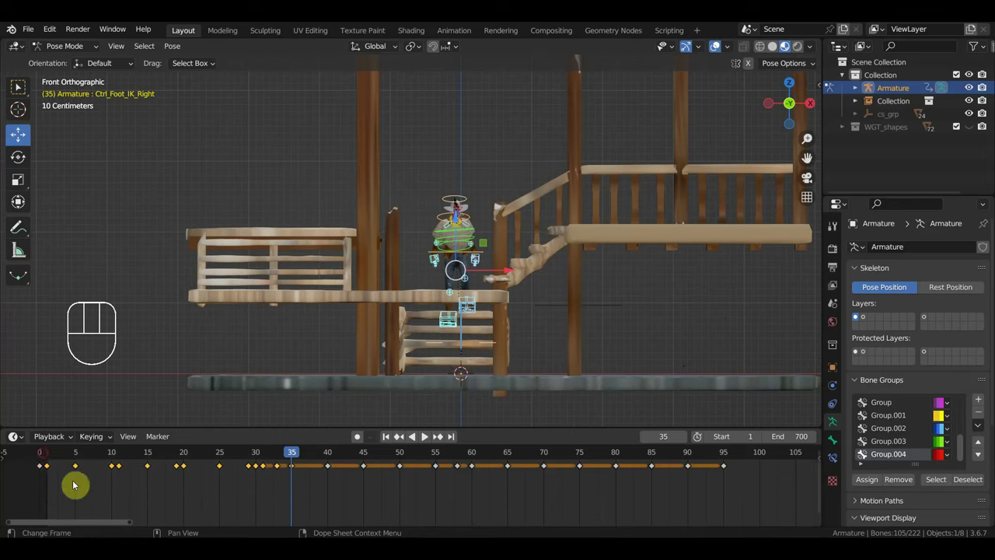
# - Duplicate the walk-cycle keyframes to about frame 135 and orbit to inspect the stairs and cowboy
pyautogui.press('shift+d')
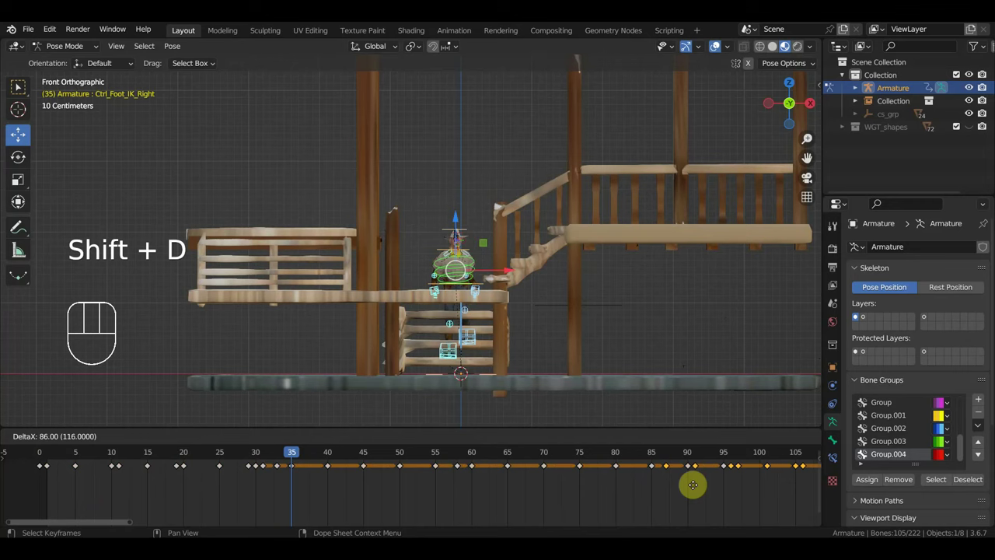
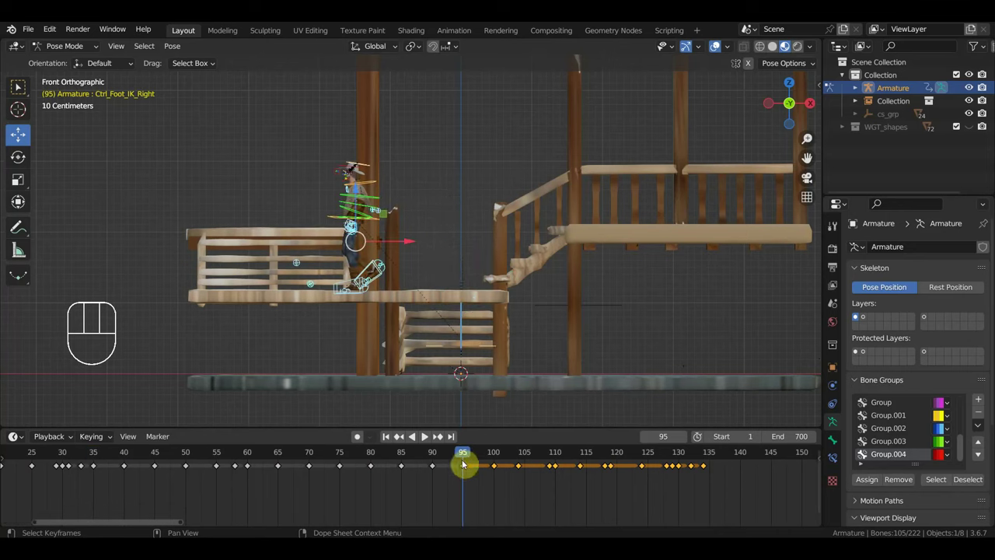
pyautogui.moveTo(456, 458); pyautogui.dragTo(475, 457)
pyautogui.moveTo(496, 367); pyautogui.dragTo(415, 413)
pyautogui.moveTo(471, 350); pyautogui.dragTo(614, 393)
pyautogui.moveTo(598, 371); pyautogui.dragTo(635, 379)
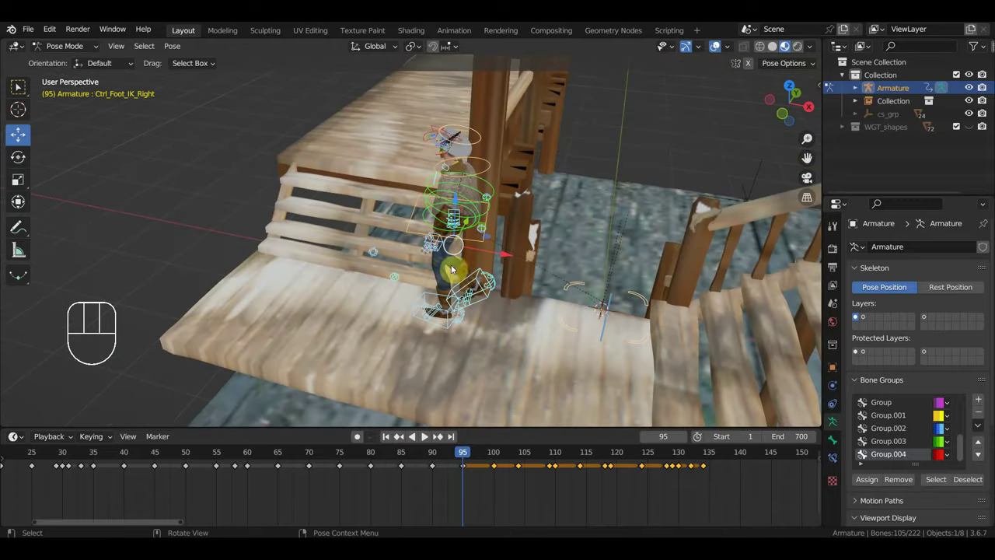
pyautogui.middleClick(401, 258)
pyautogui.moveTo(414, 262); pyautogui.dragTo(389, 233)
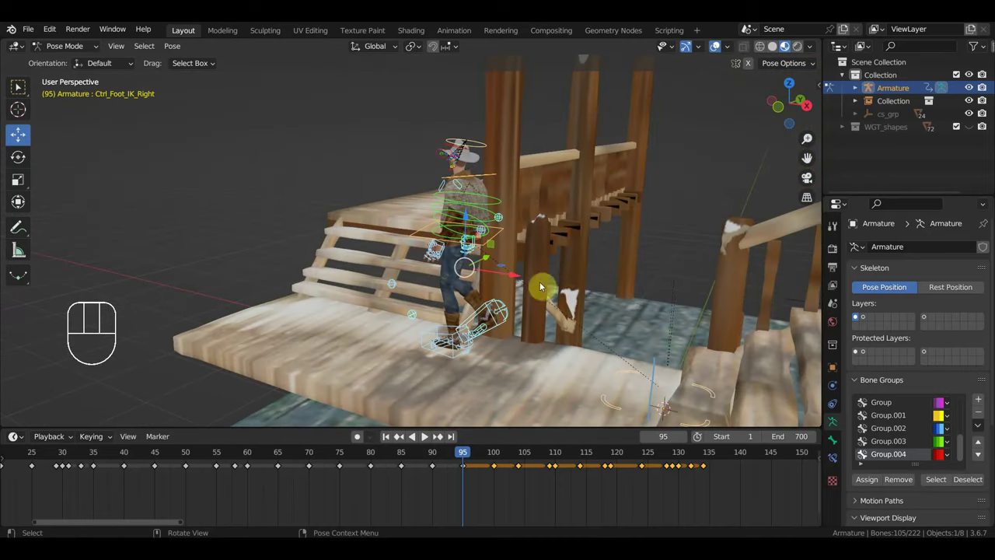
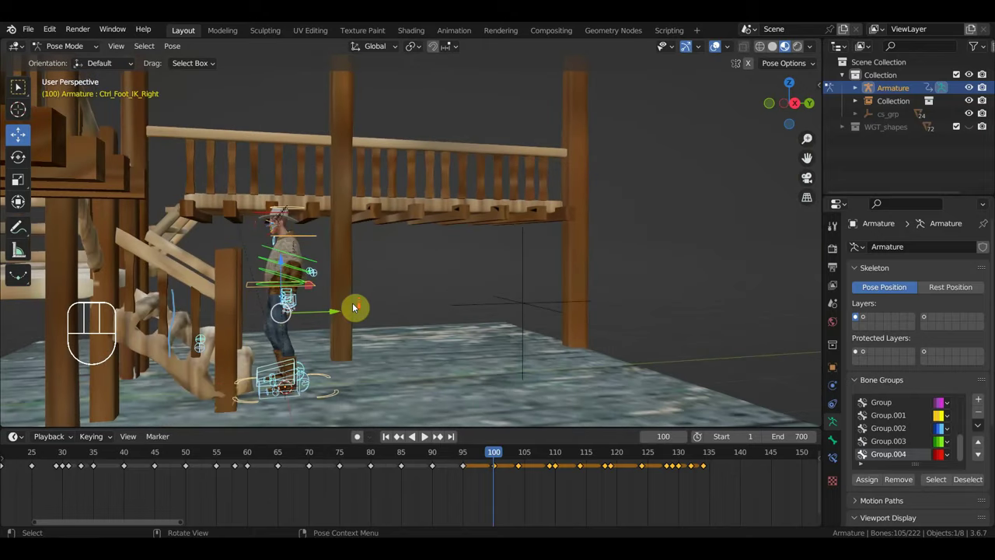
# - Slide the keyframes after frame 100 a few frames earlier
pyautogui.click(508, 488)
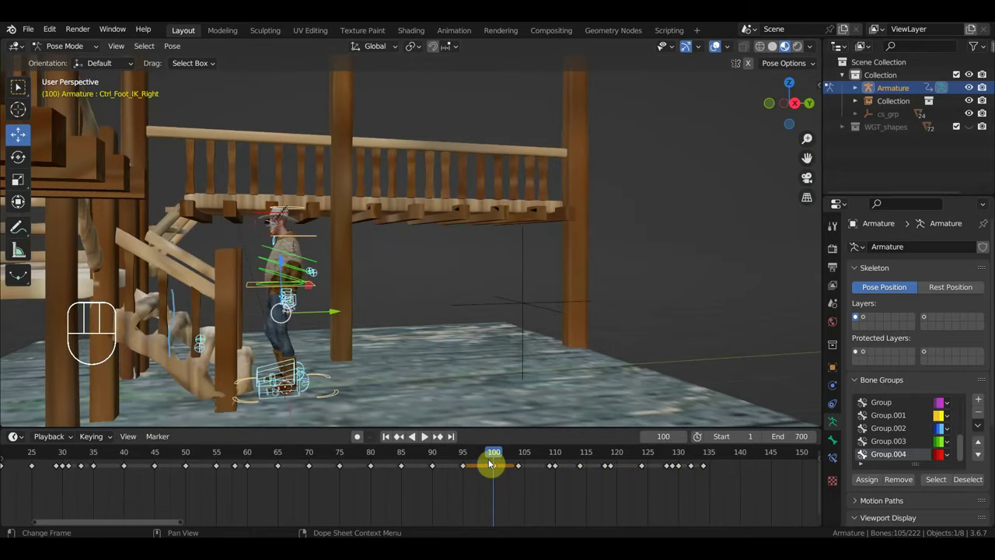
pyautogui.press('Delete')
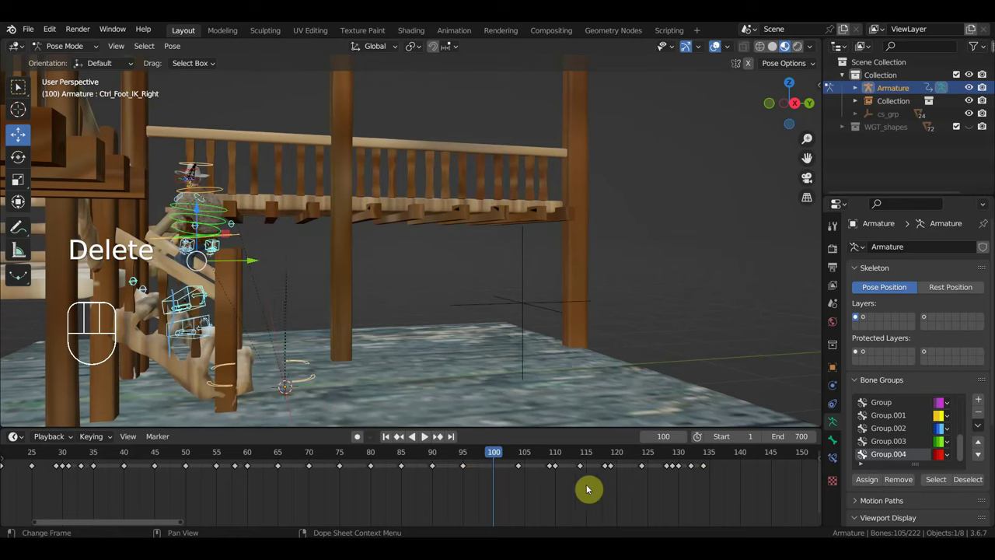
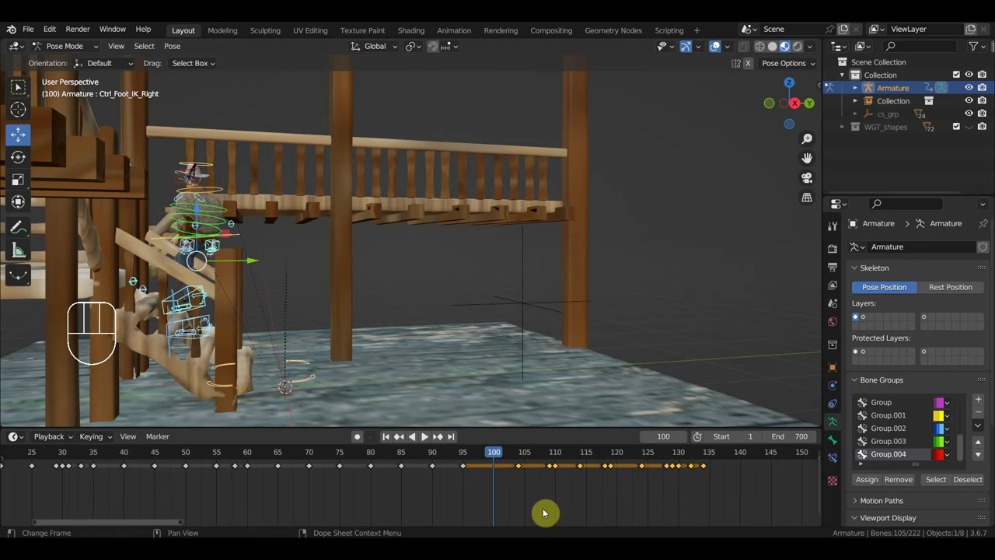
pyautogui.press('g')
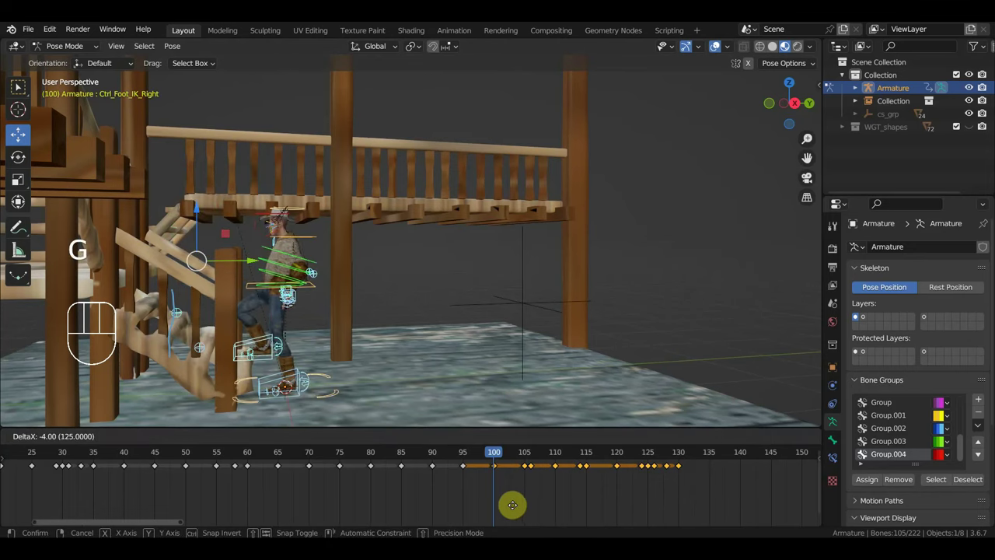
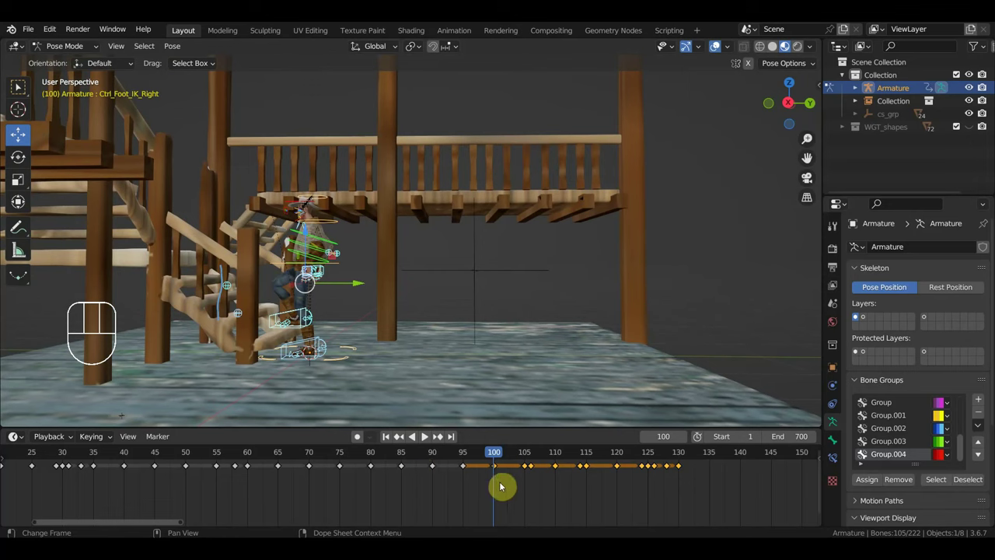
# - Pull the remaining later key groups earlier to end near frame 125, then set frame 99
pyautogui.click(529, 457)
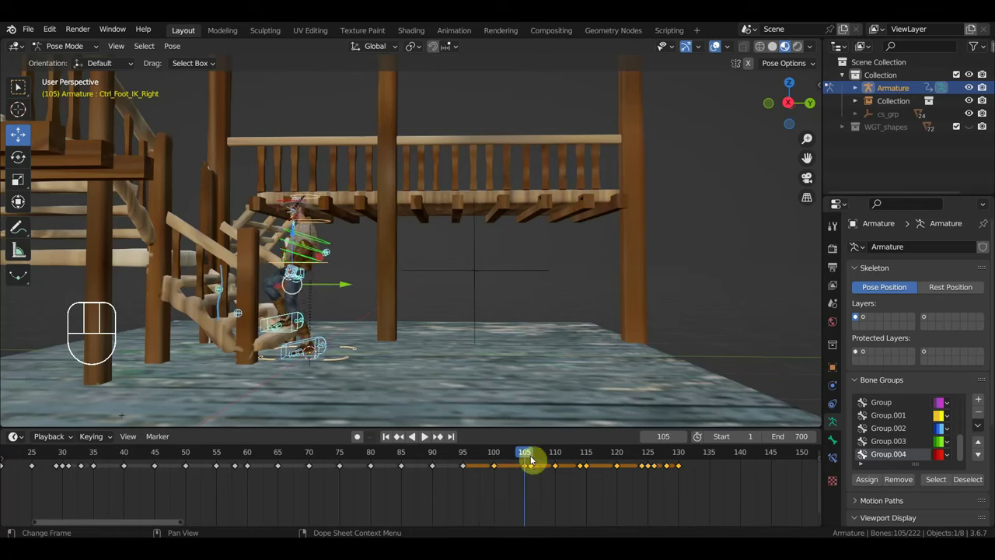
pyautogui.moveTo(510, 495); pyautogui.dragTo(486, 464)
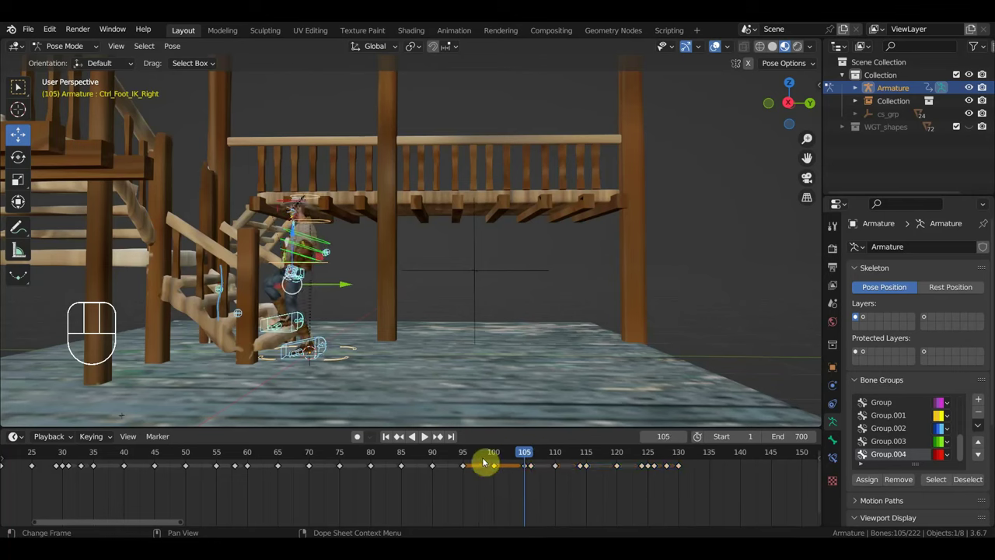
pyautogui.press('Delete')
pyautogui.moveTo(697, 501); pyautogui.dragTo(520, 458)
pyautogui.press('g')
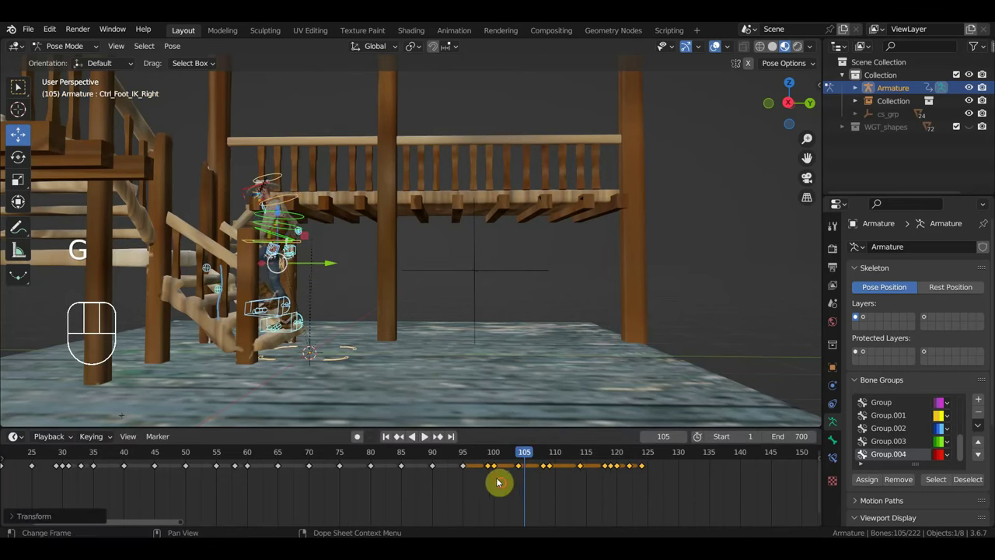
pyautogui.click(495, 455)
pyautogui.click(329, 357)
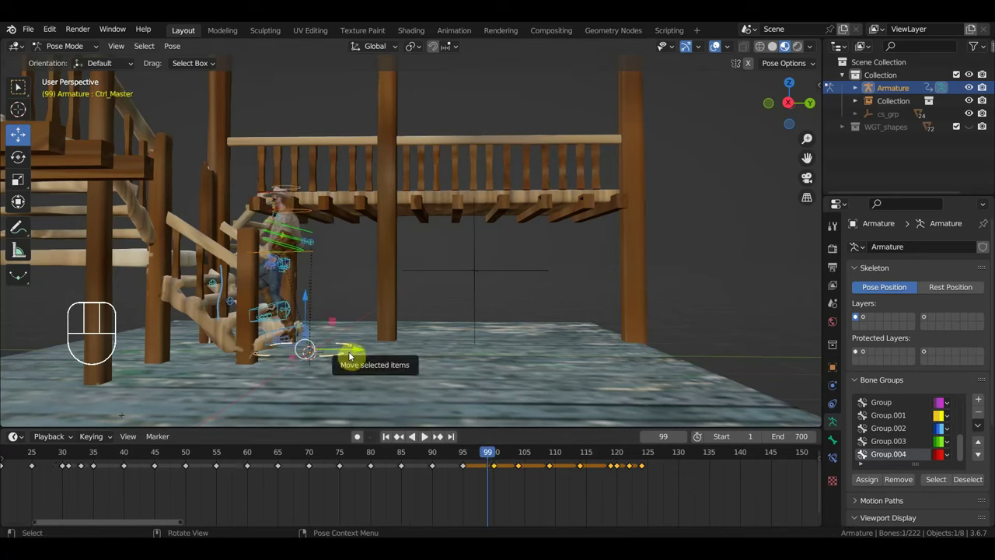
# - At frame 99 move the rig's master control toward the stairs from top view
pyautogui.click(304, 298)
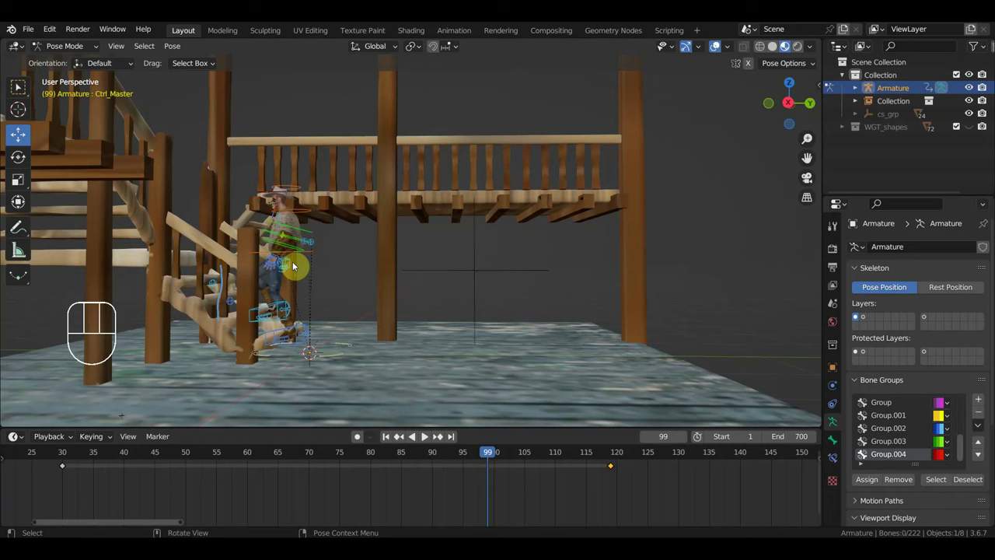
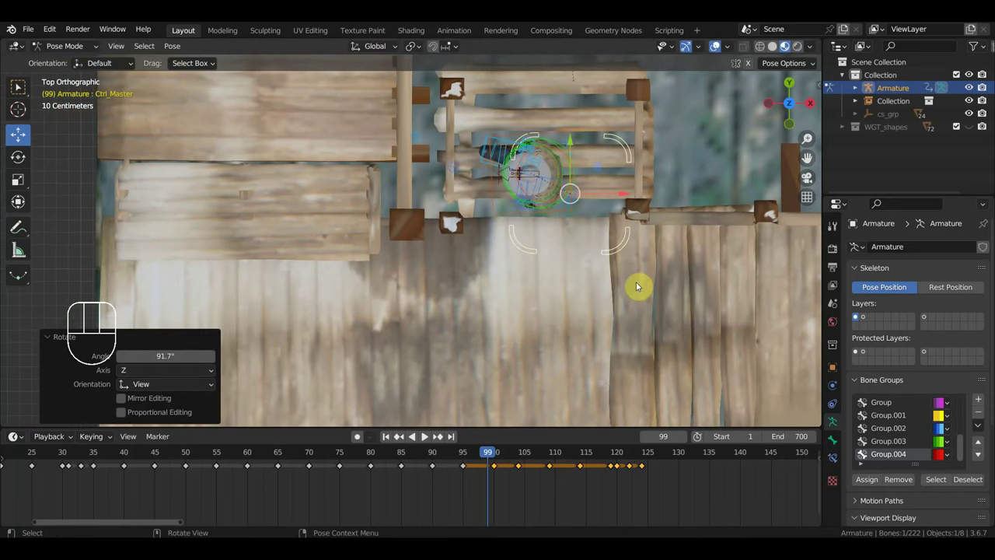
pyautogui.press('g')
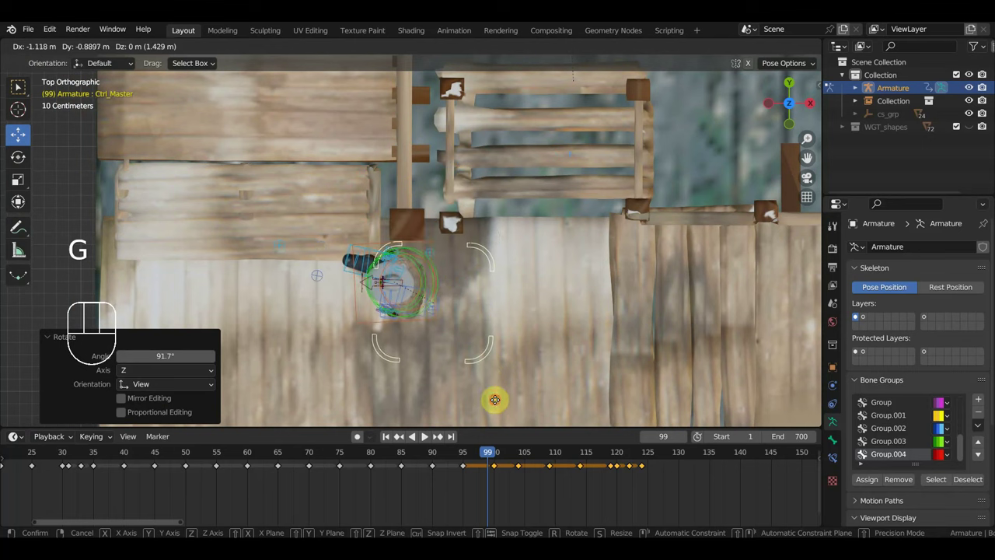
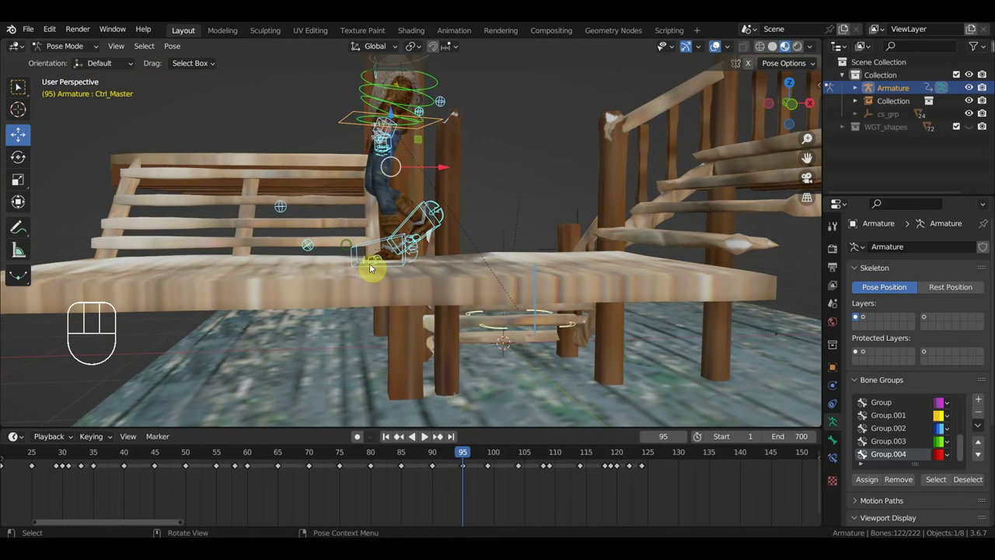
# - Select the master control, turn the whole character around, and scrub frames 94–98 back to 99
pyautogui.click(492, 457)
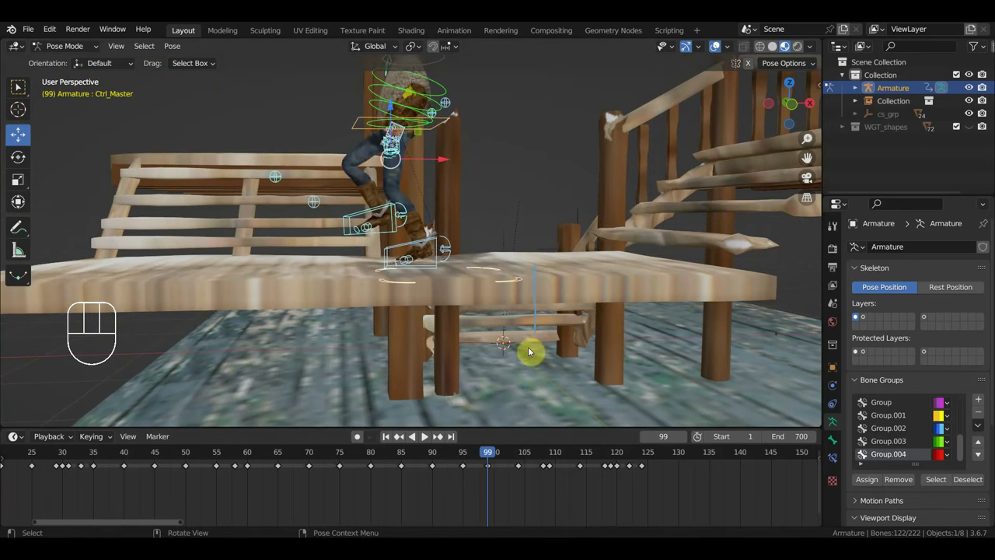
pyautogui.middleClick(506, 335)
pyautogui.click(511, 296)
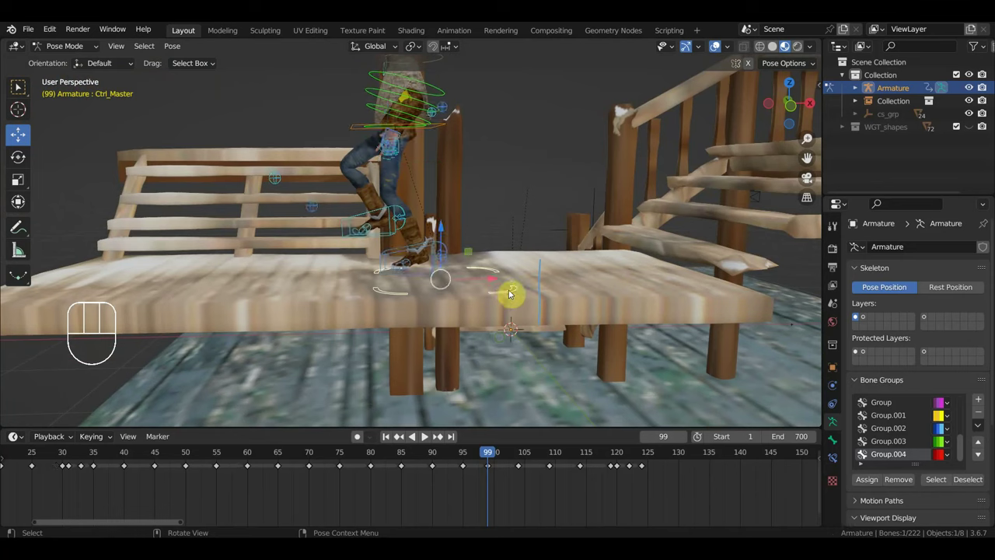
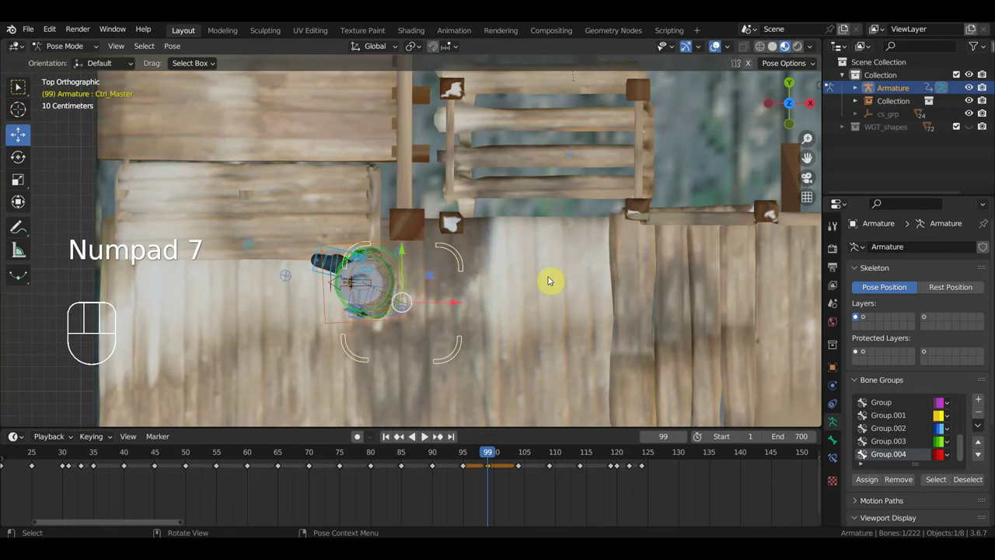
pyautogui.press('r')
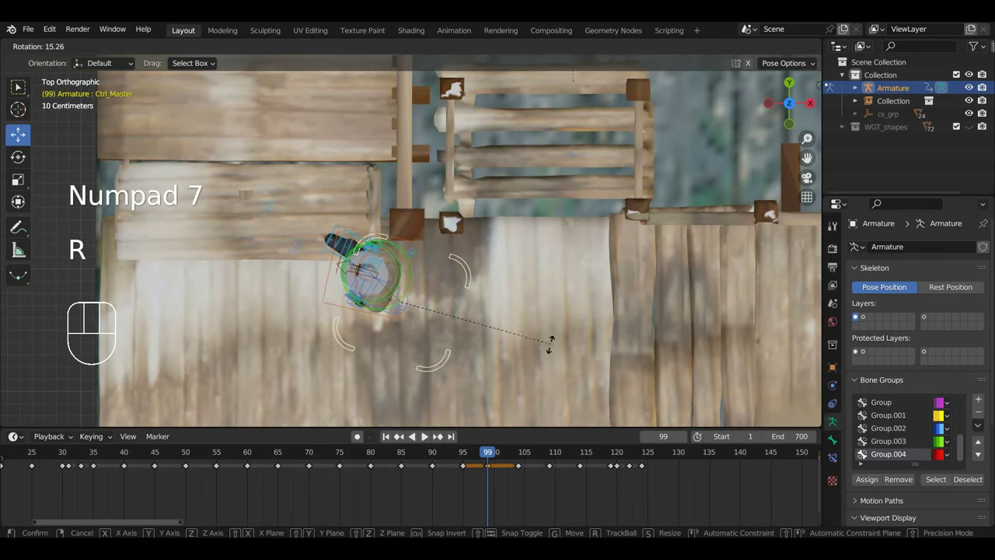
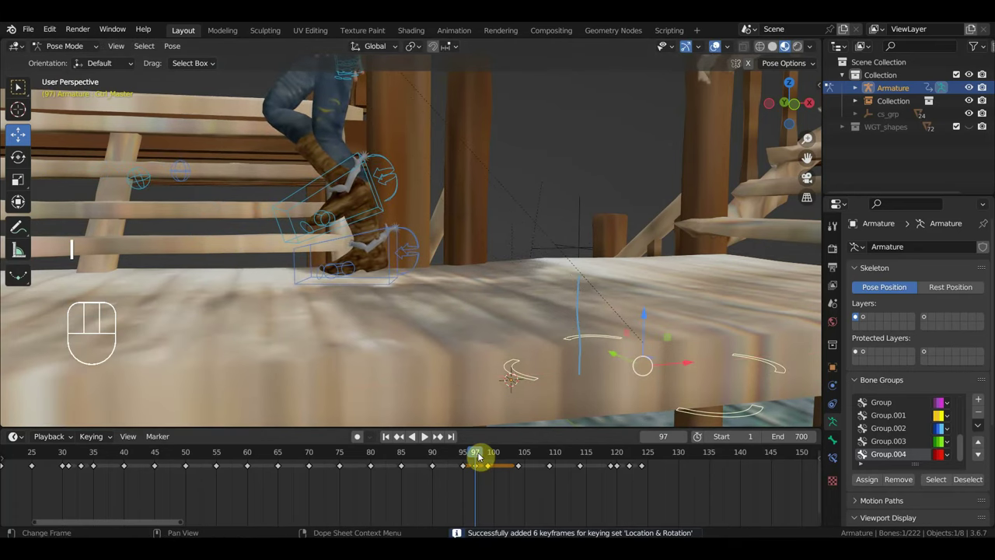
pyautogui.moveTo(475, 458); pyautogui.dragTo(472, 461)
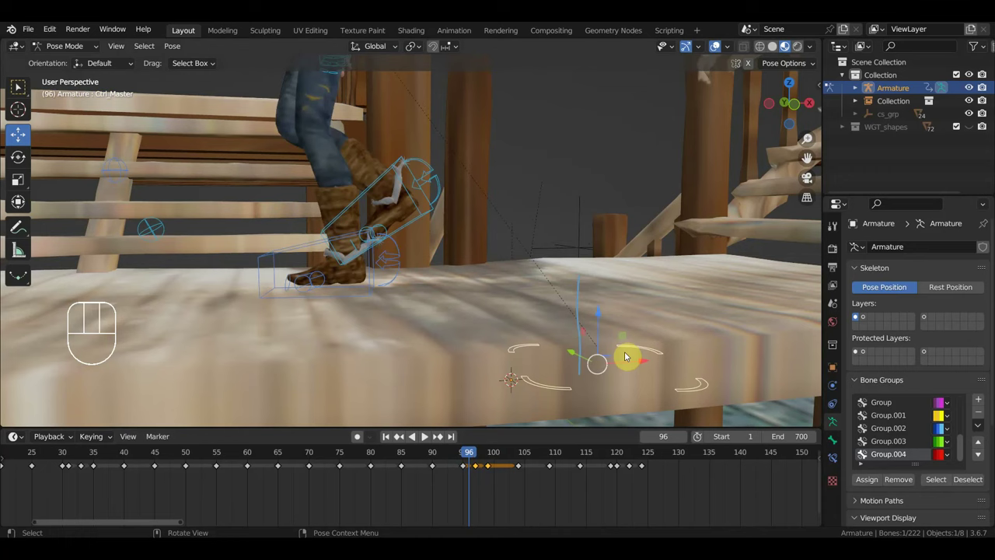
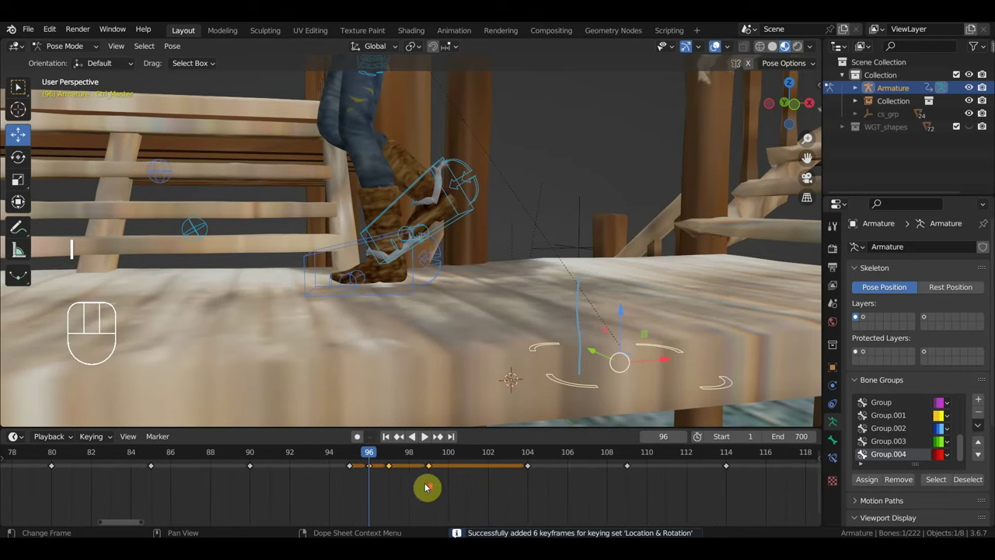
pyautogui.moveTo(381, 458); pyautogui.dragTo(433, 483)
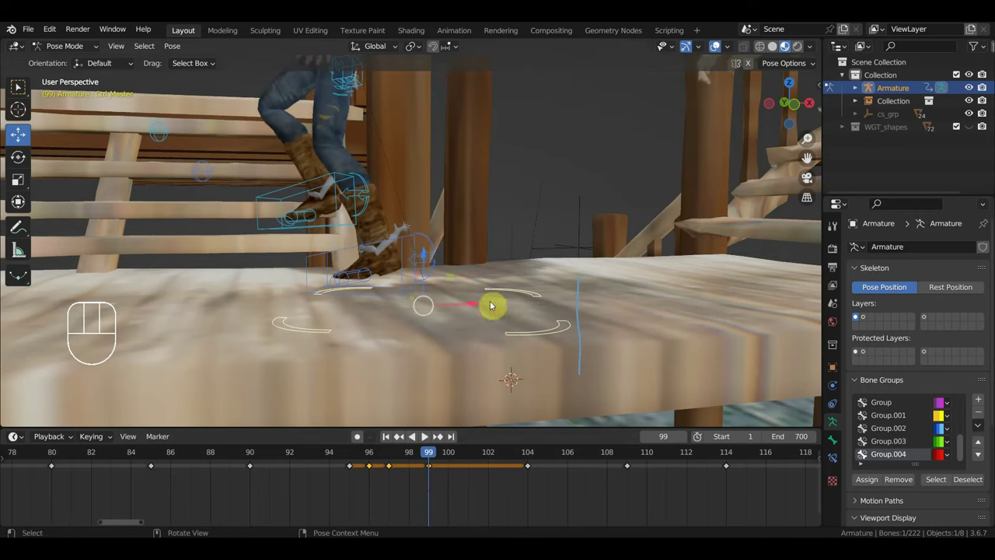
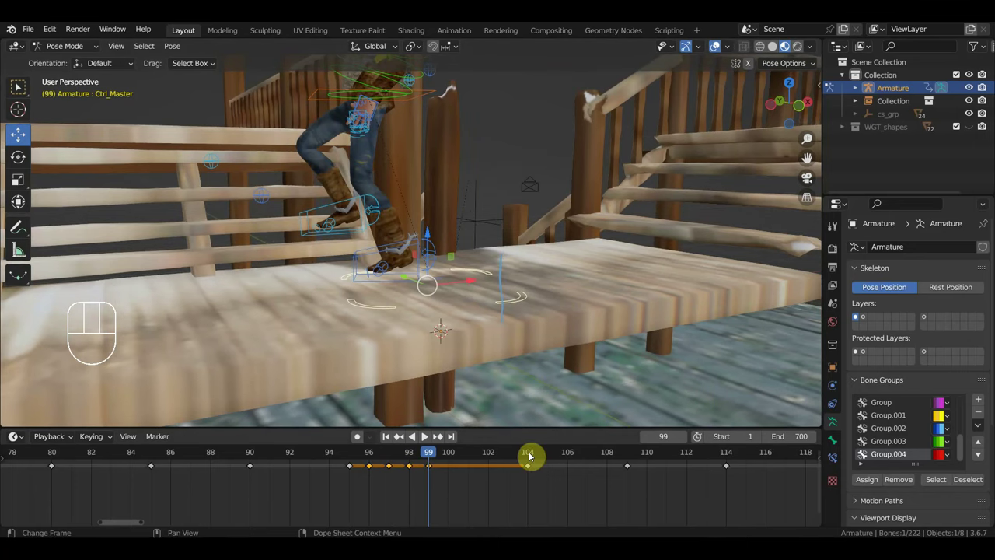
# - Review frames 99–104 around the walkway and settle on frame 104 in a side view
pyautogui.click(532, 455)
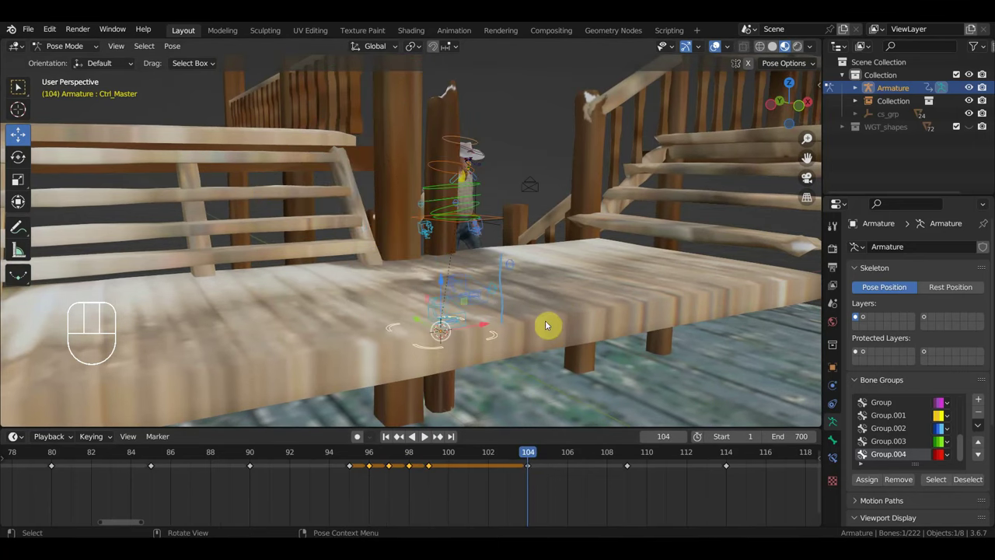
pyautogui.moveTo(494, 360); pyautogui.dragTo(278, 344)
pyautogui.click(495, 456)
pyautogui.moveTo(483, 351); pyautogui.dragTo(726, 367)
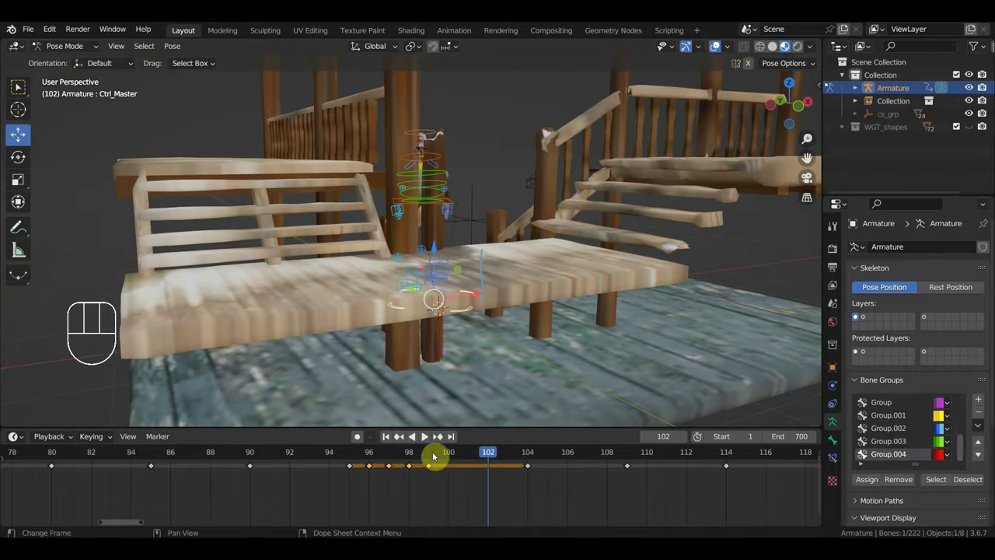
pyautogui.click(430, 457)
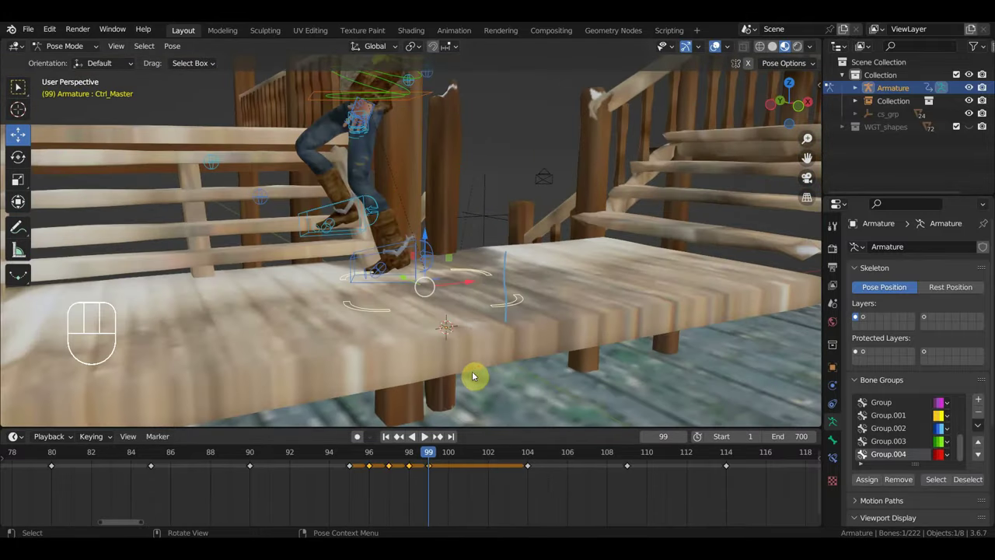
pyautogui.click(529, 457)
pyautogui.middleClick(548, 353)
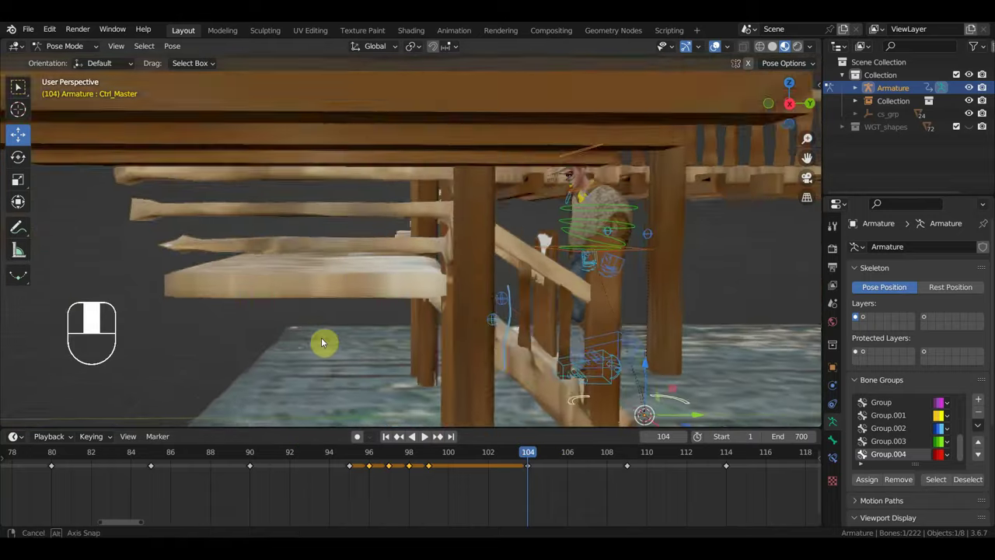
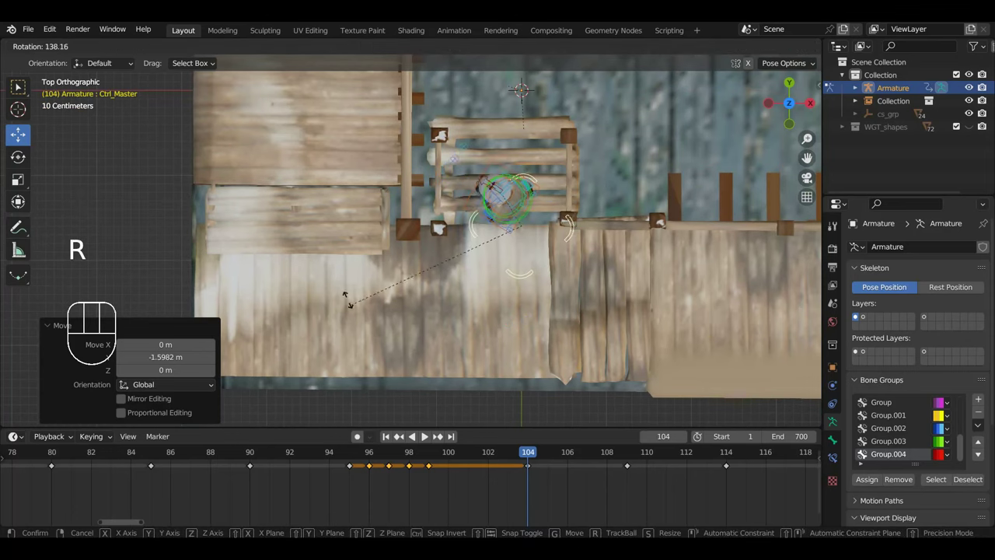
# - Turn and move Ctrl_Master onto the walkway and key its location and rotation at frame 104
pyautogui.press('g')
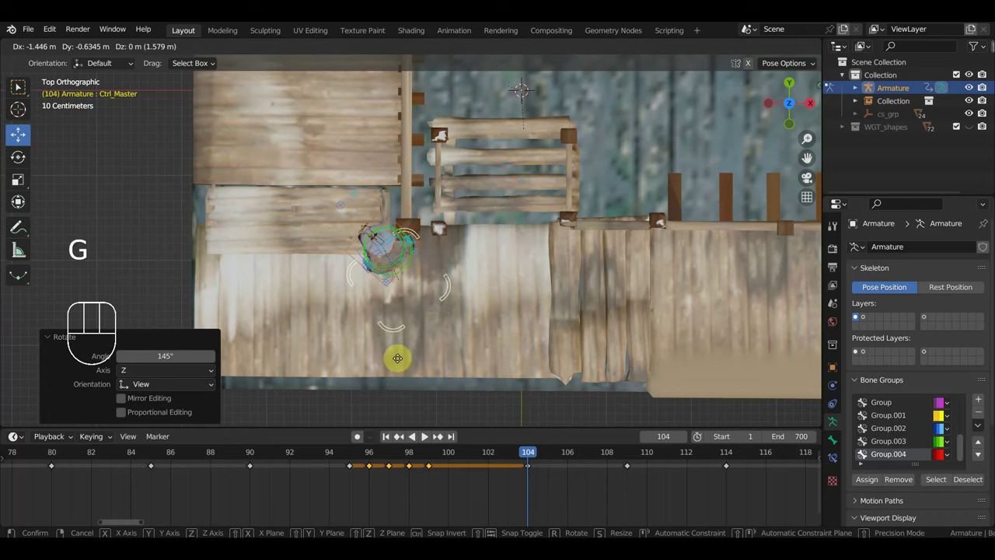
pyautogui.press('KP_1')
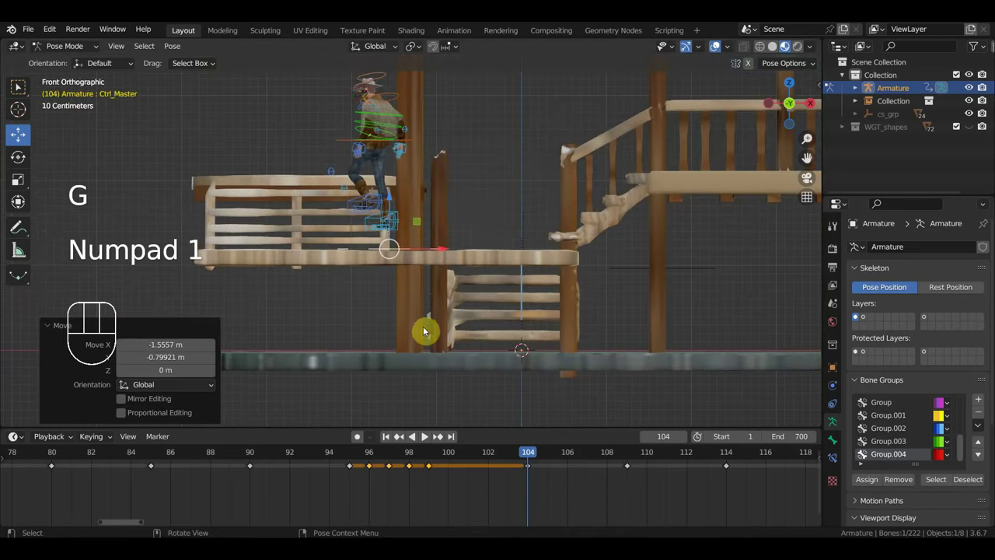
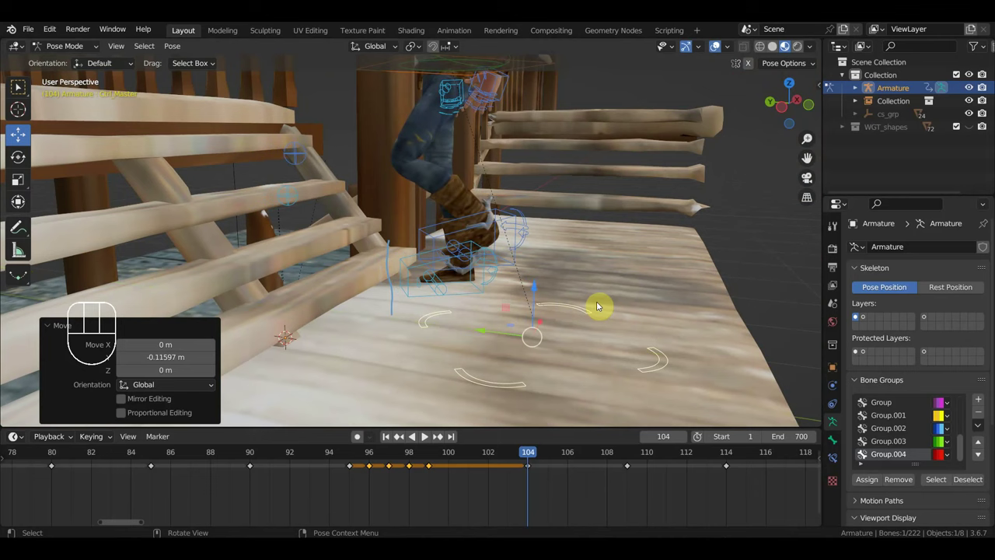
pyautogui.press('i')
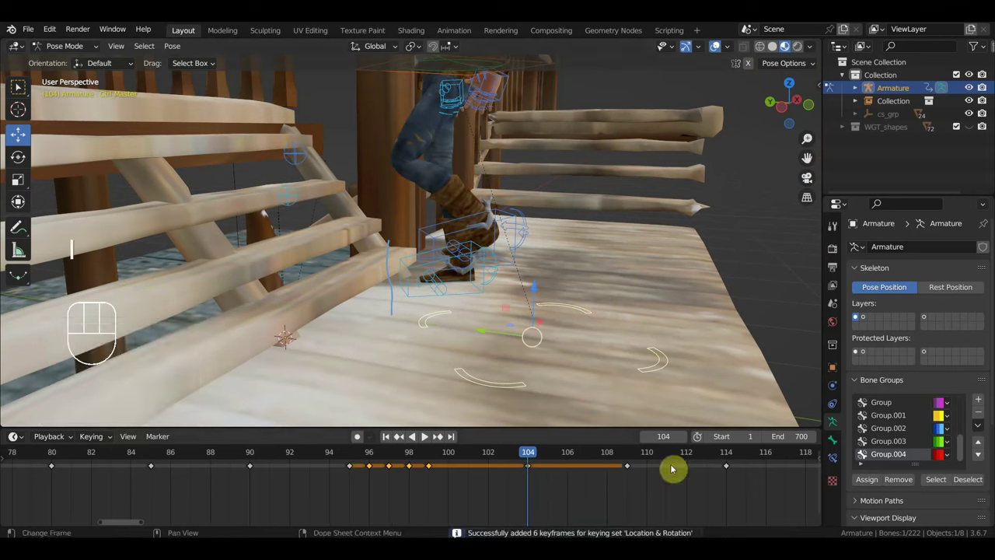
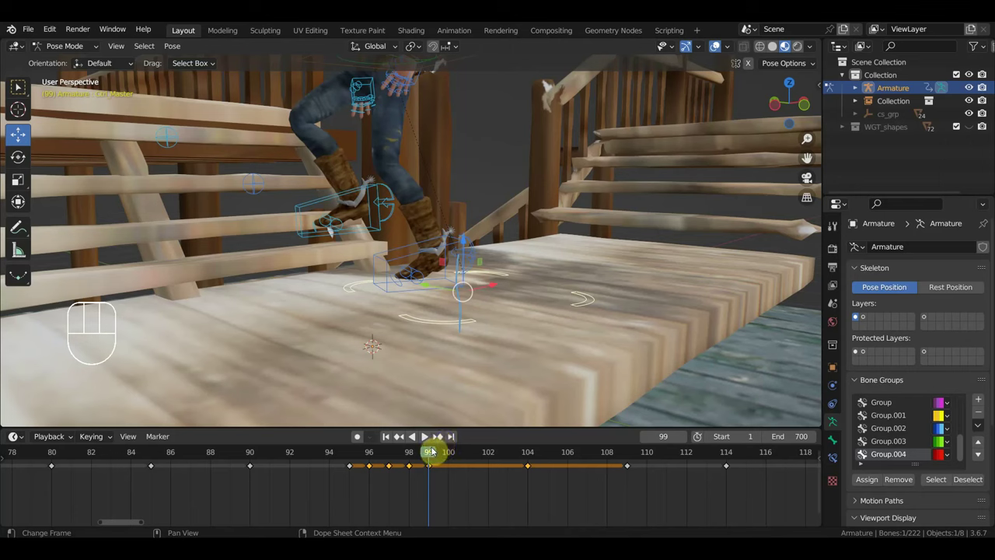
# - At frame 104 nudge Ctrl_Master about 31 cm sideways along the walkway in top view
pyautogui.moveTo(437, 454); pyautogui.dragTo(525, 470)
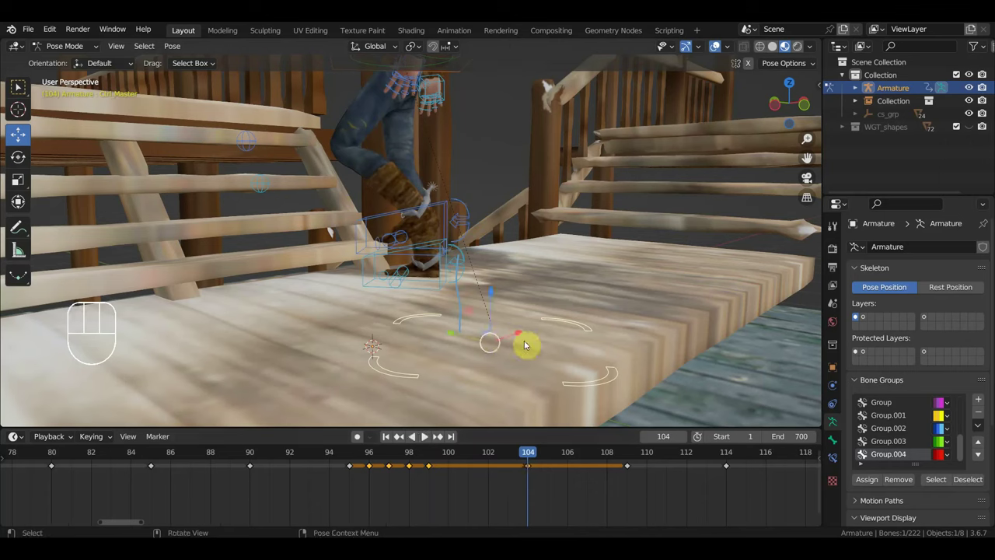
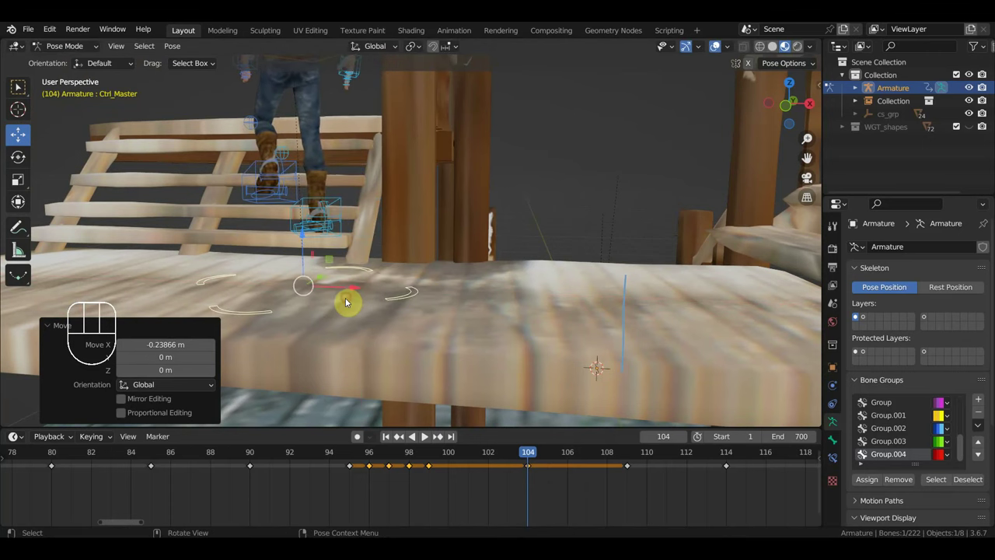
pyautogui.press('KP_7')
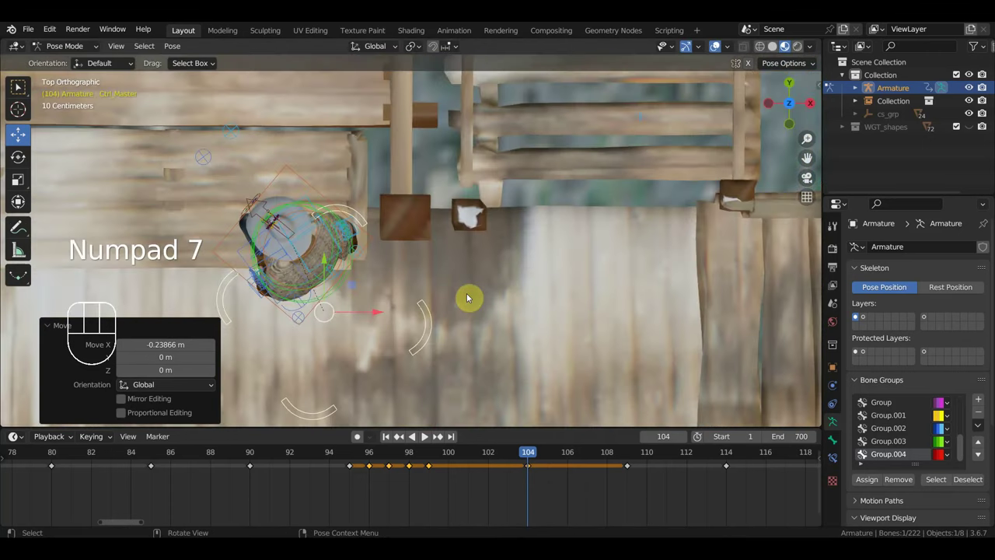
pyautogui.press('r')
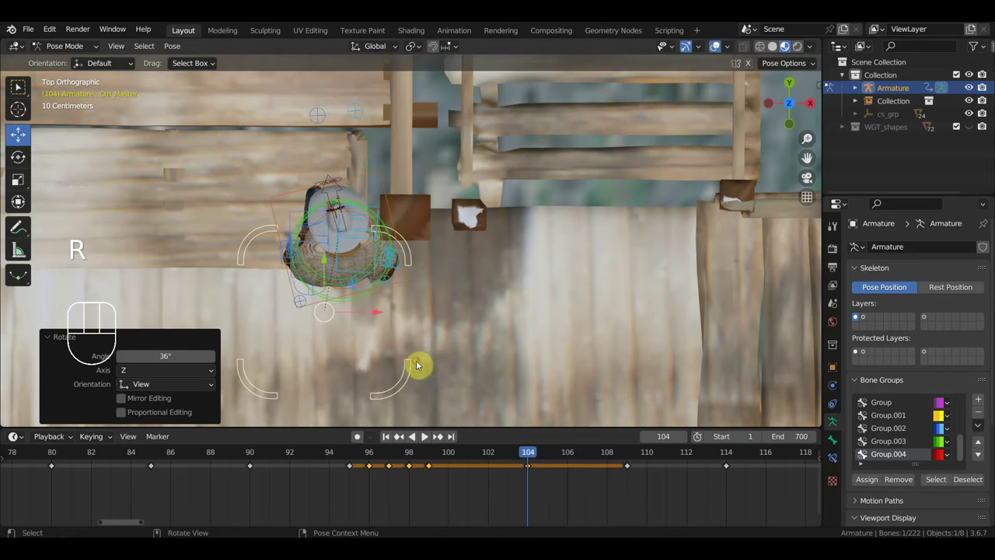
pyautogui.press('g')
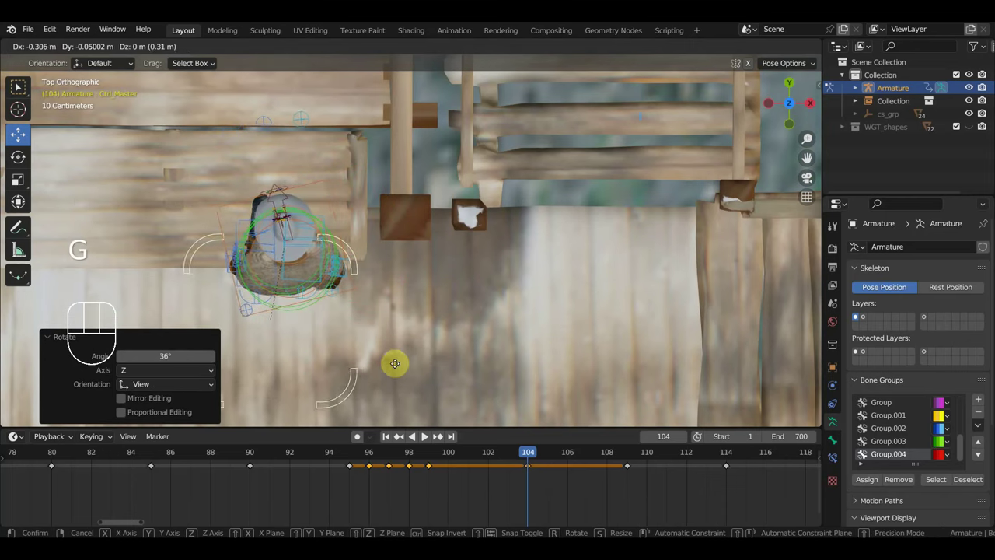
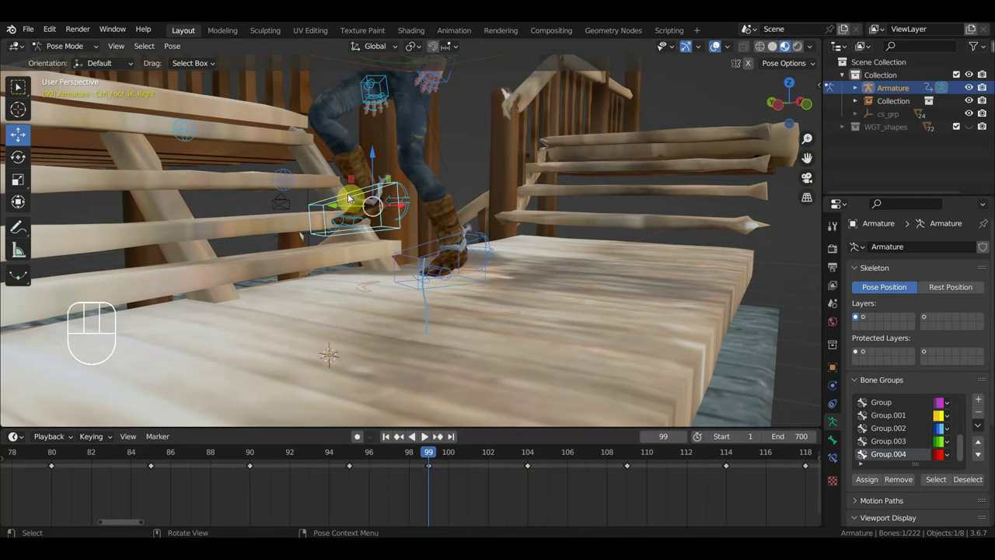
# - Reset the right foot control's location and rotation after a trial move
pyautogui.press('g')
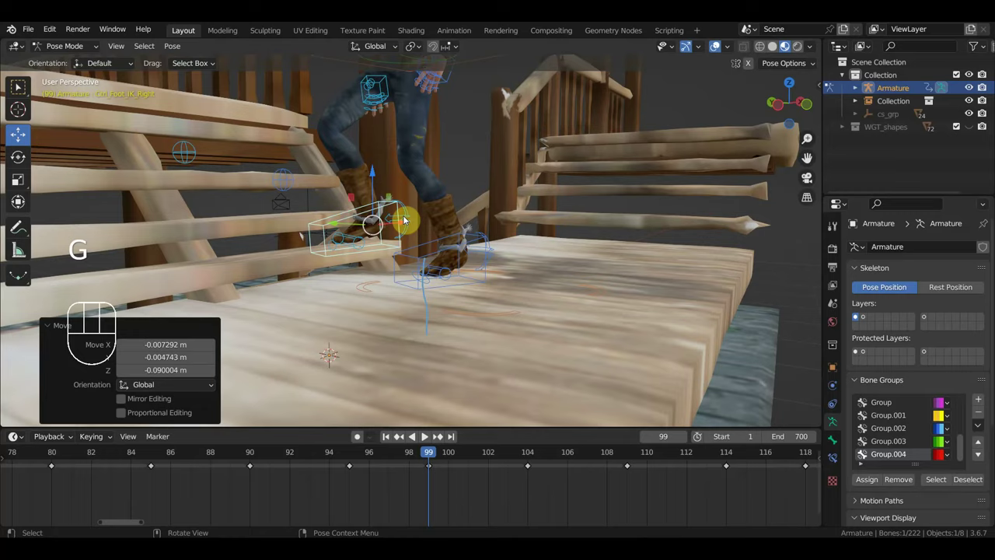
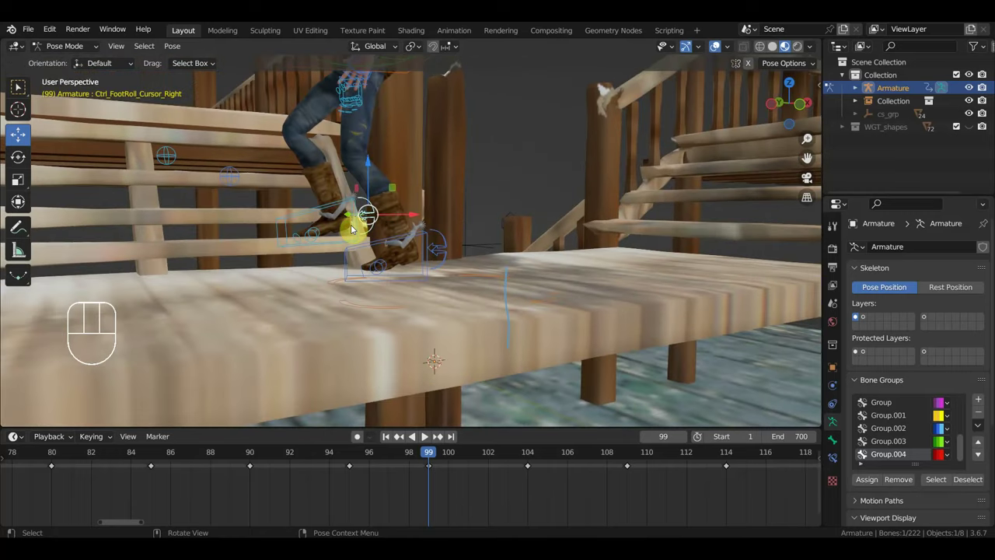
pyautogui.press('alt+g')
pyautogui.press('alt+r')
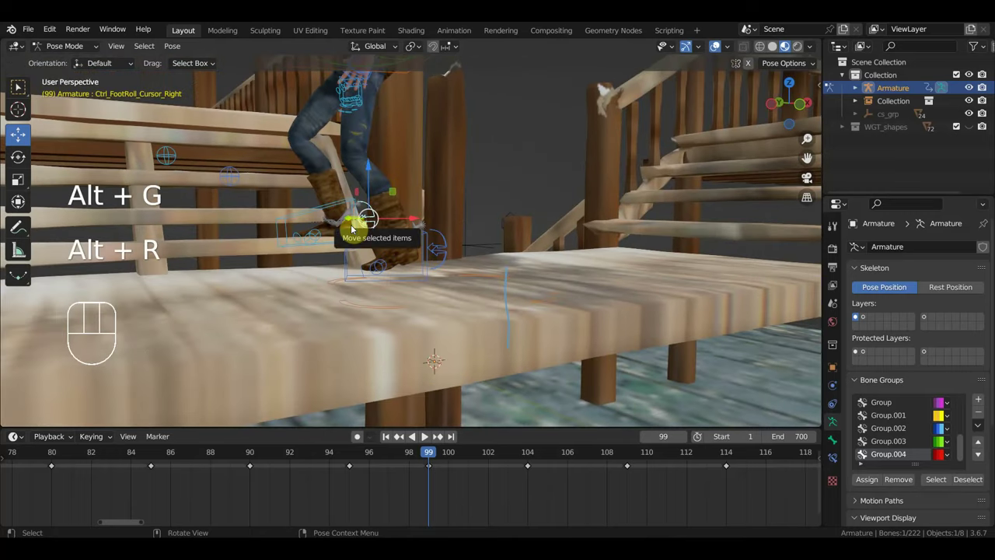
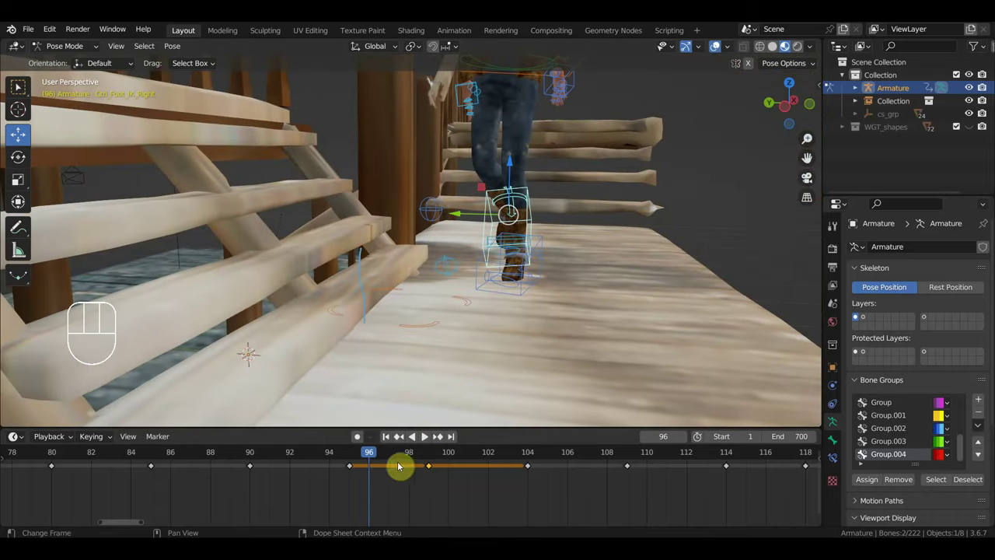
# - Scrub frames 97–99 and move the boot onto the walkway planks, keying frame 98
pyautogui.moveTo(341, 459); pyautogui.dragTo(423, 462)
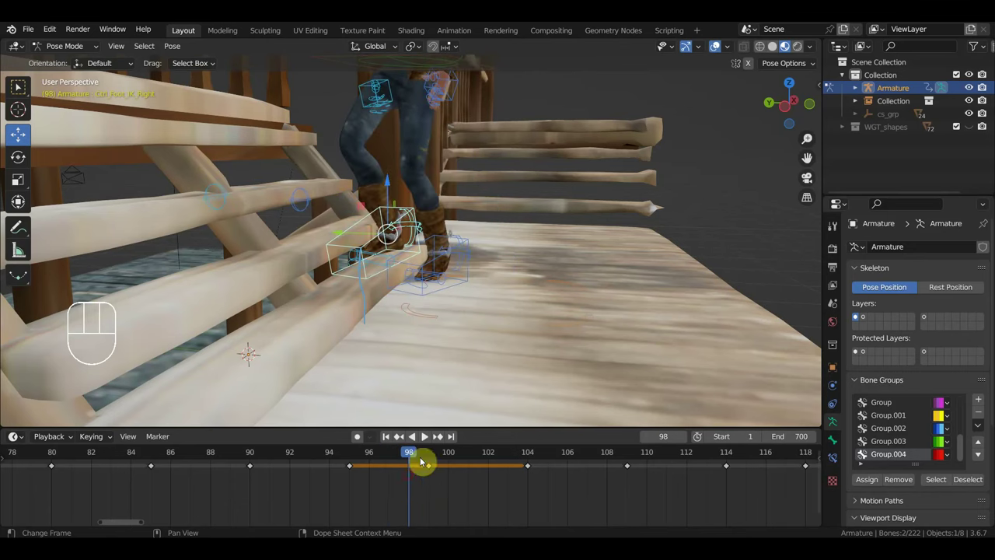
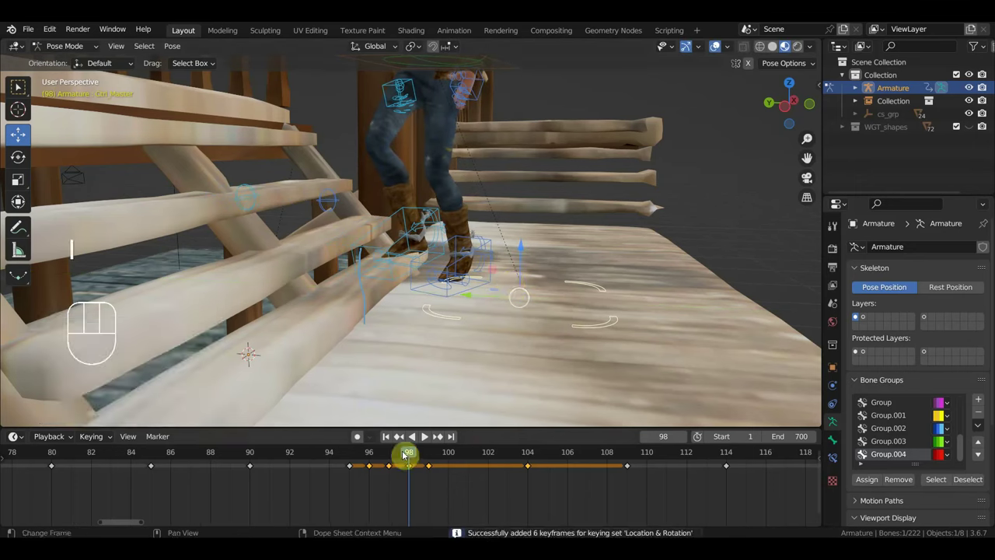
pyautogui.moveTo(408, 456); pyautogui.dragTo(437, 469)
pyautogui.click(427, 458)
pyautogui.moveTo(421, 458); pyautogui.dragTo(440, 460)
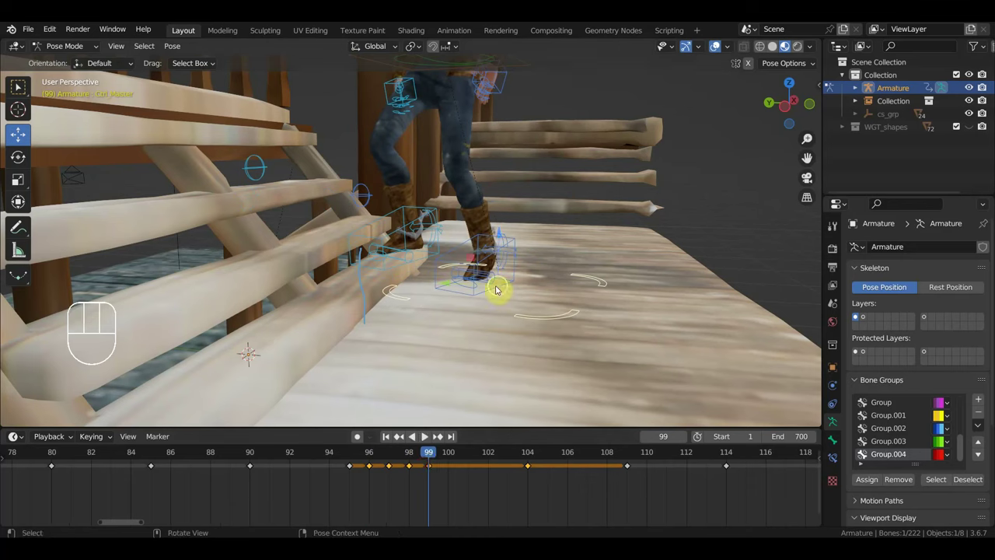
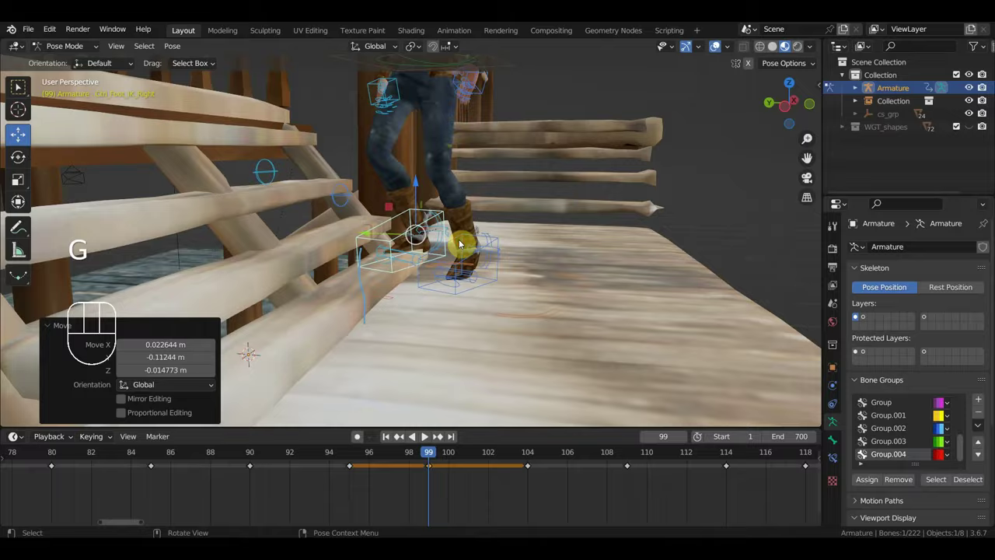
# - Nudge Ctrl_Foot_IK_Right slightly at frame 99 and key its location and rotation
pyautogui.moveTo(430, 260); pyautogui.dragTo(227, 260)
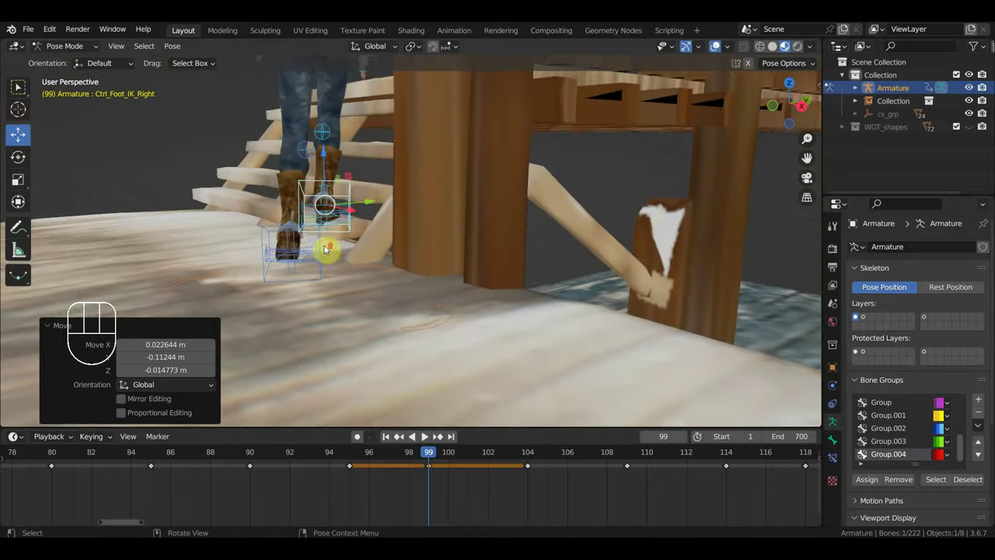
pyautogui.middleClick(334, 252)
pyautogui.press('g')
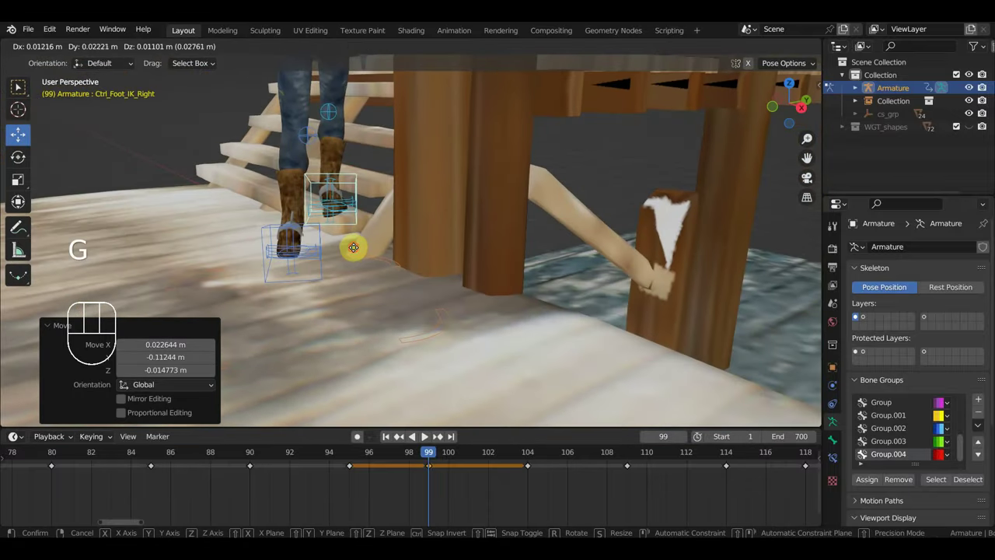
pyautogui.press('i')
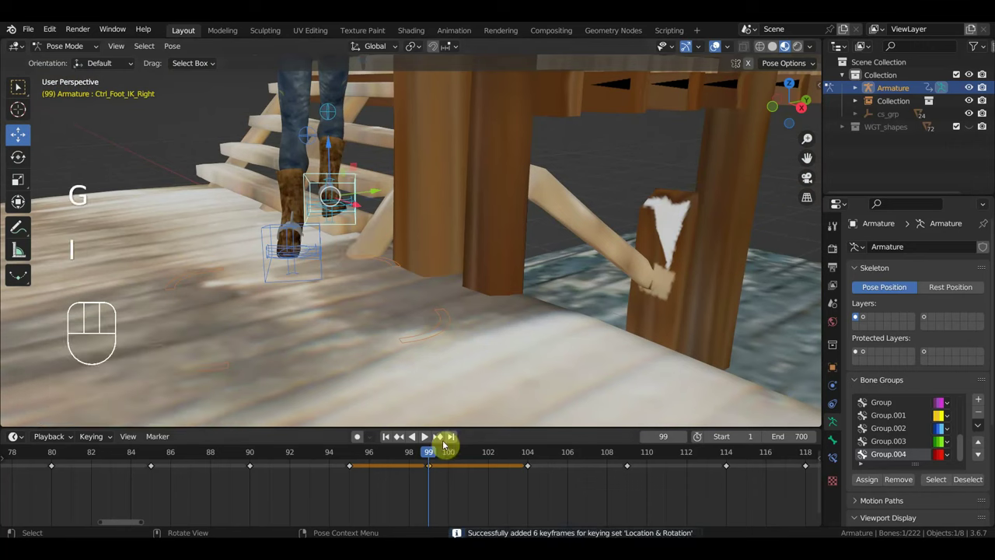
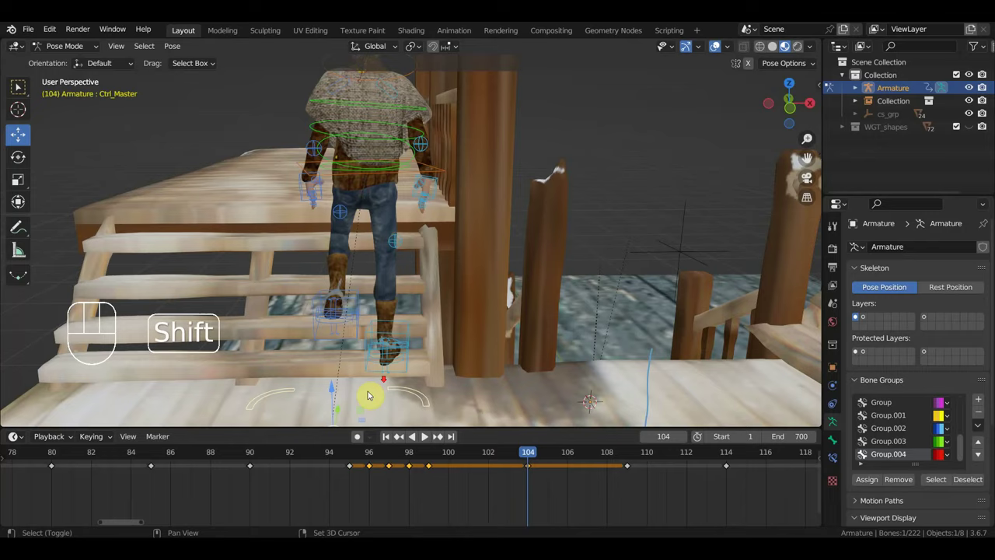
# - Slide the latest pose keys to frame 105 in the Dope Sheet and jump to frame 110
pyautogui.moveTo(384, 385); pyautogui.dragTo(394, 309)
pyautogui.moveTo(401, 349); pyautogui.dragTo(408, 349)
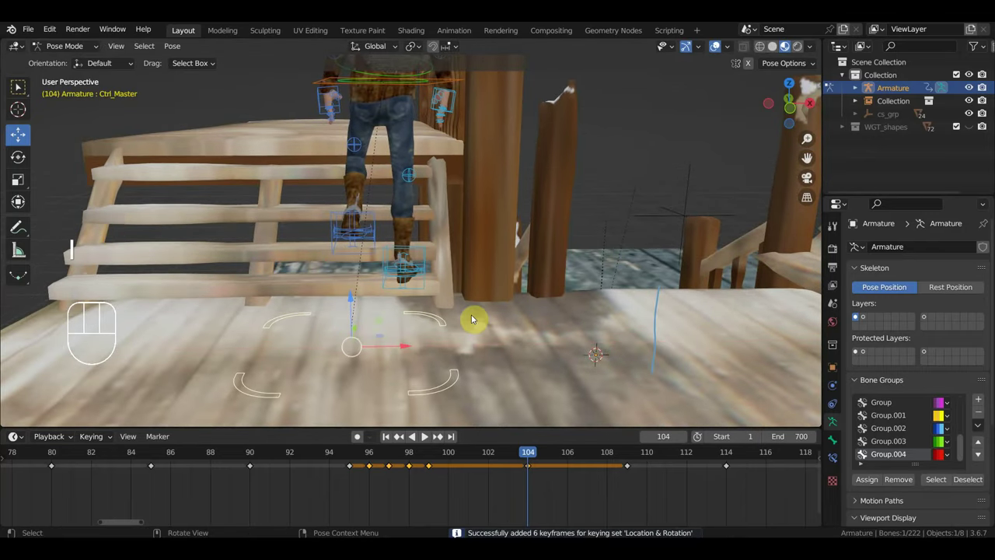
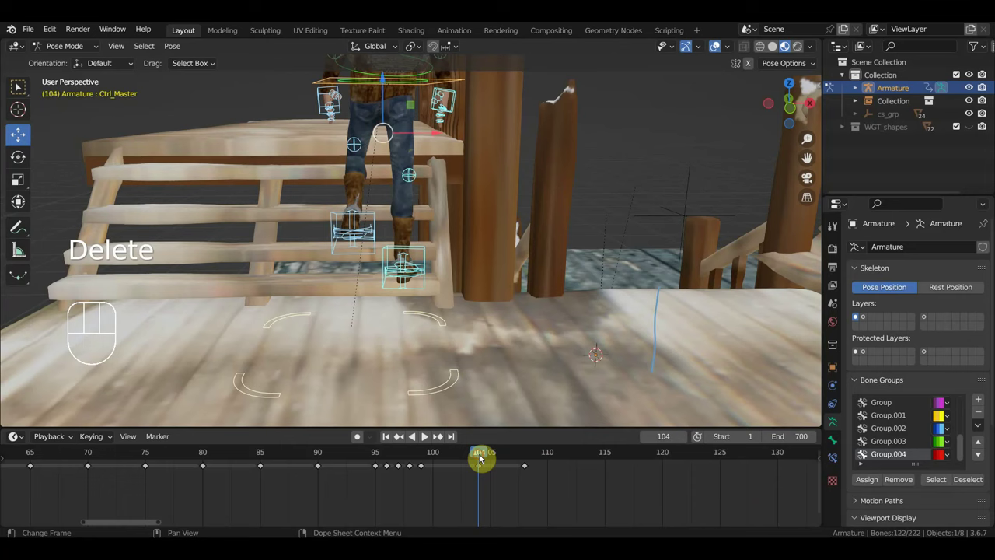
pyautogui.moveTo(562, 500); pyautogui.dragTo(523, 468)
pyautogui.press('Delete')
pyautogui.moveTo(505, 481); pyautogui.dragTo(472, 462)
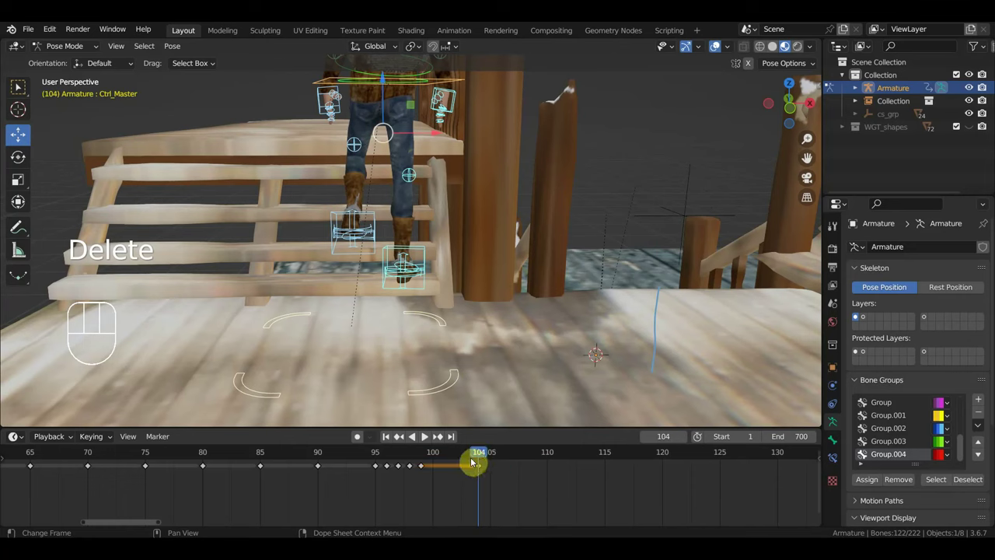
pyautogui.press('g')
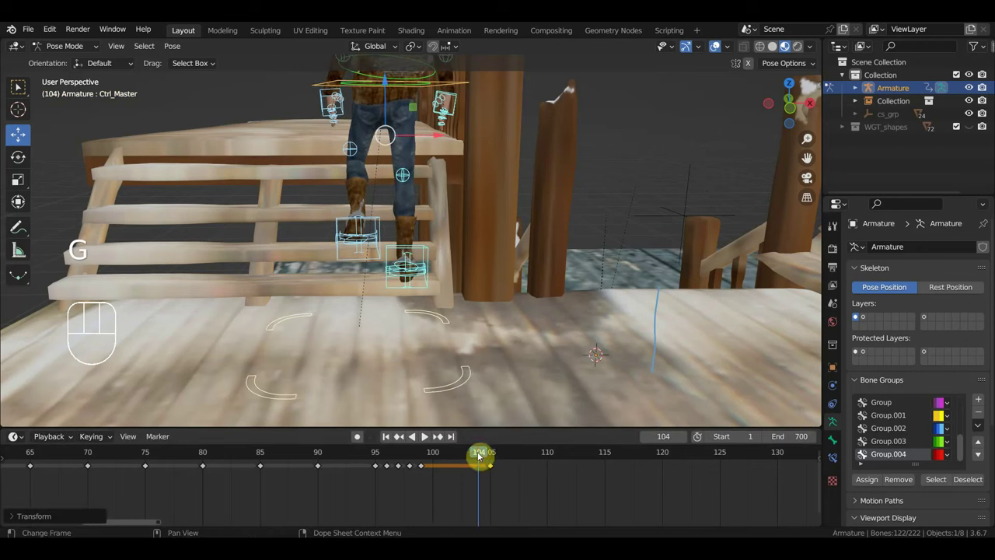
pyautogui.moveTo(474, 453); pyautogui.dragTo(551, 484)
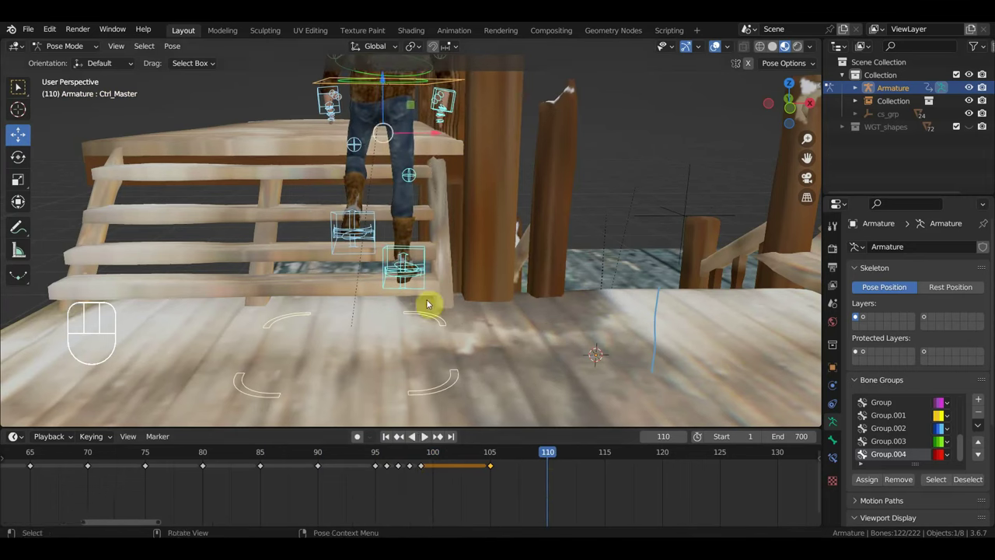
# - Move the left foot control up onto the next step
pyautogui.moveTo(473, 135); pyautogui.dragTo(586, 137)
pyautogui.click(466, 216)
pyautogui.moveTo(498, 227); pyautogui.dragTo(498, 217)
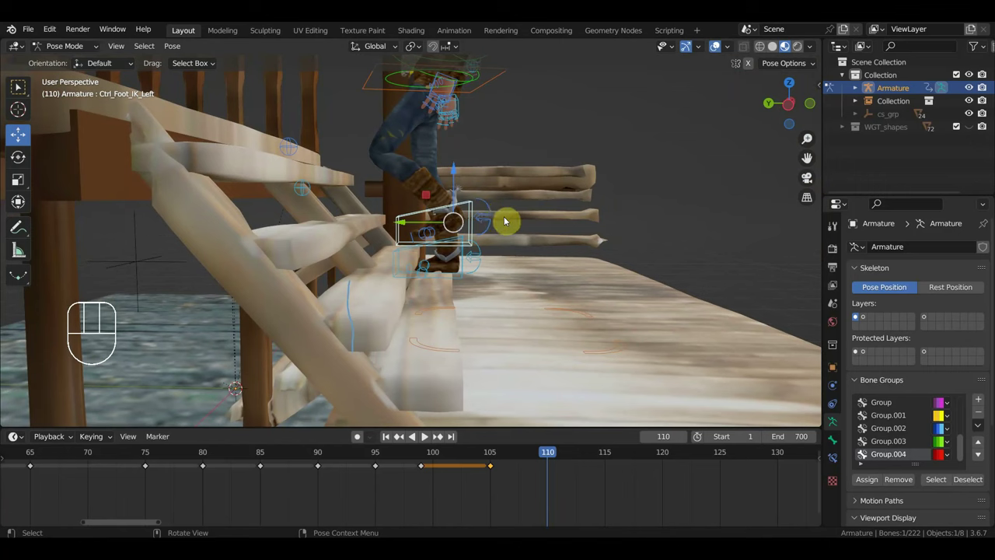
pyautogui.press('g')
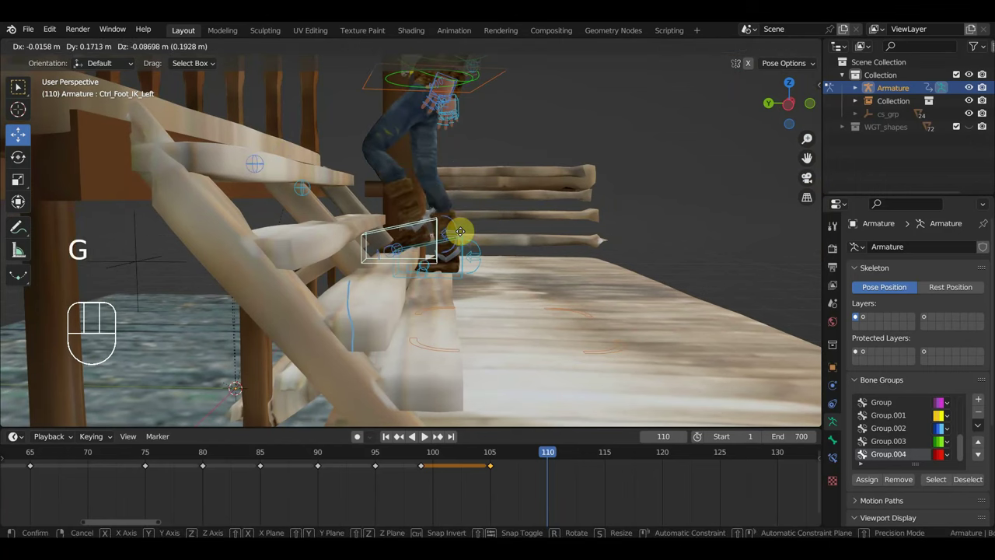
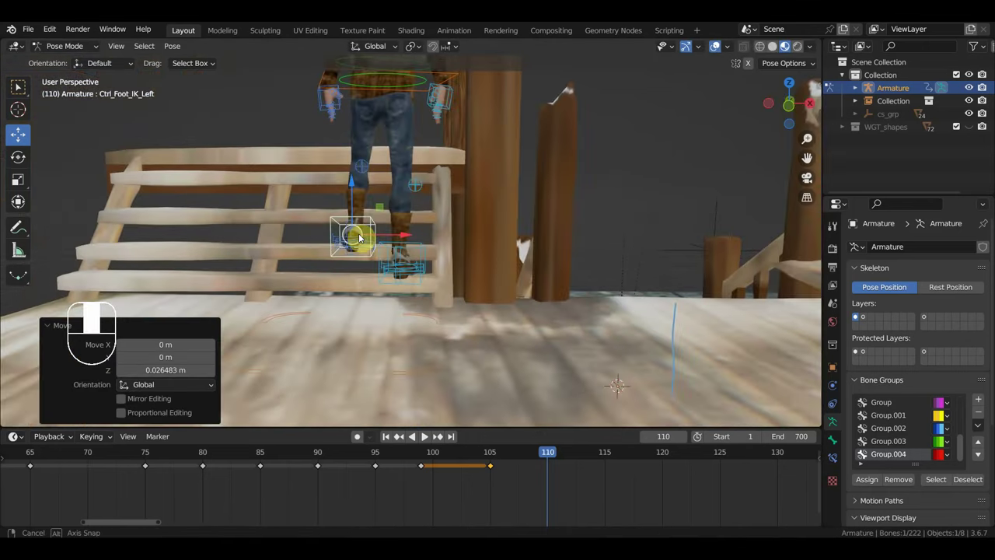
pyautogui.scroll(-3)
pyautogui.moveTo(435, 164); pyautogui.dragTo(700, 170)
pyautogui.scroll(-3)
pyautogui.scroll(3)
pyautogui.middleClick(537, 234)
# - Adjust the hips and right hand controls, then key the whole rig's pose at frame 110
pyautogui.click(510, 188)
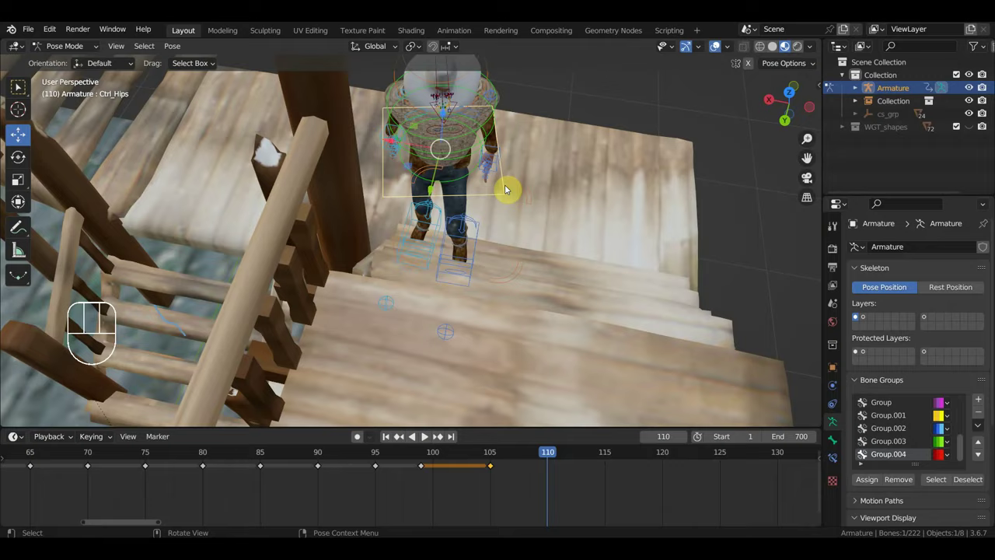
pyautogui.press('KP_7')
pyautogui.moveTo(518, 198); pyautogui.dragTo(462, 65)
pyautogui.middleClick(454, 116)
pyautogui.click(436, 127)
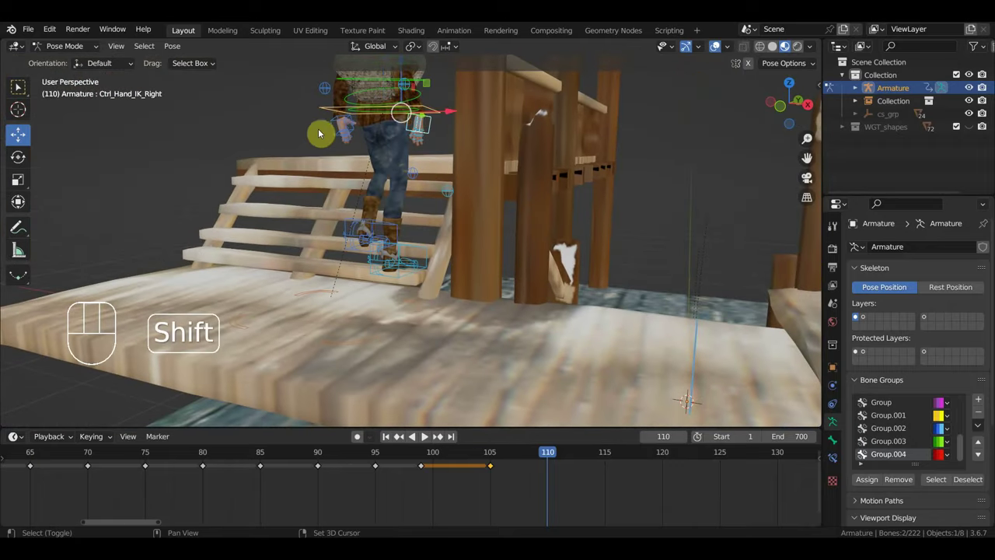
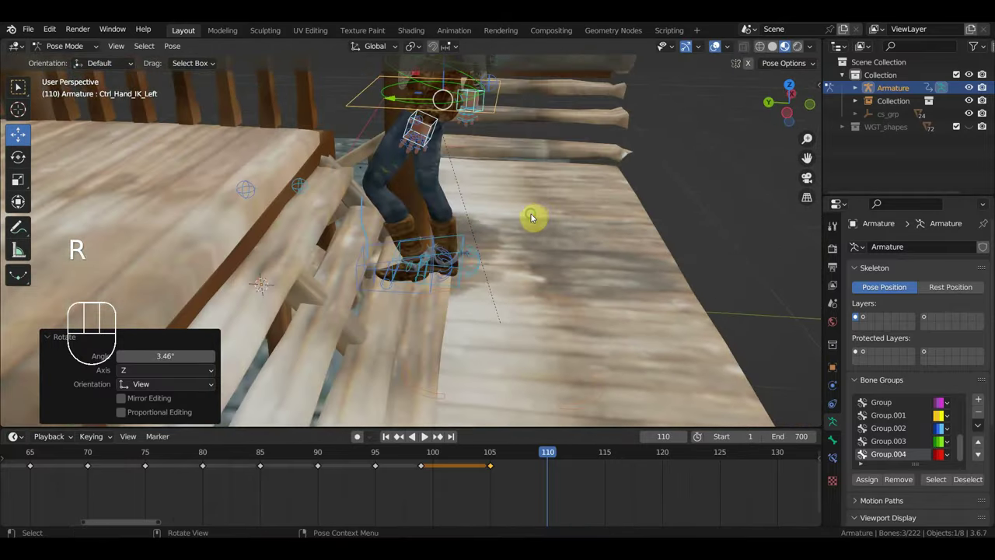
pyautogui.press('a')
pyautogui.press('i')
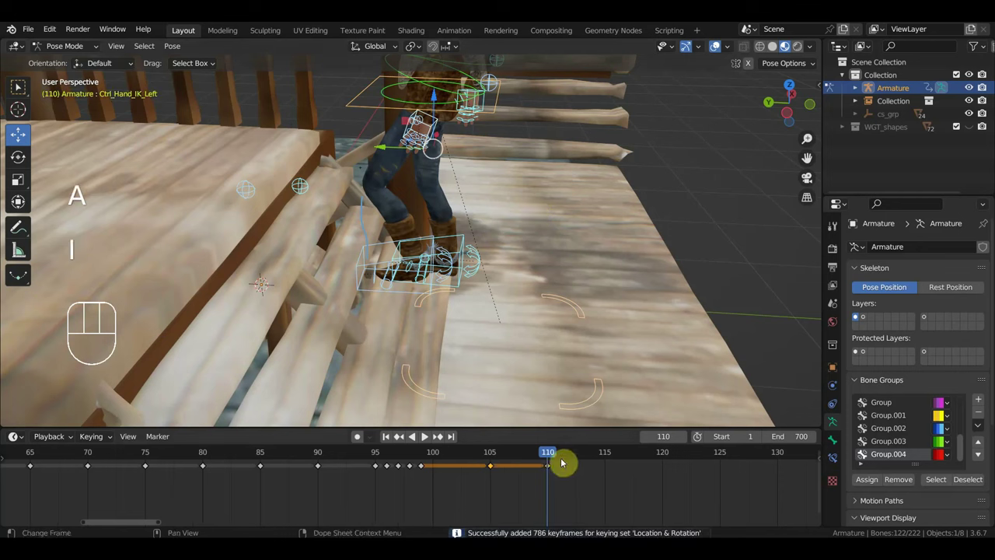
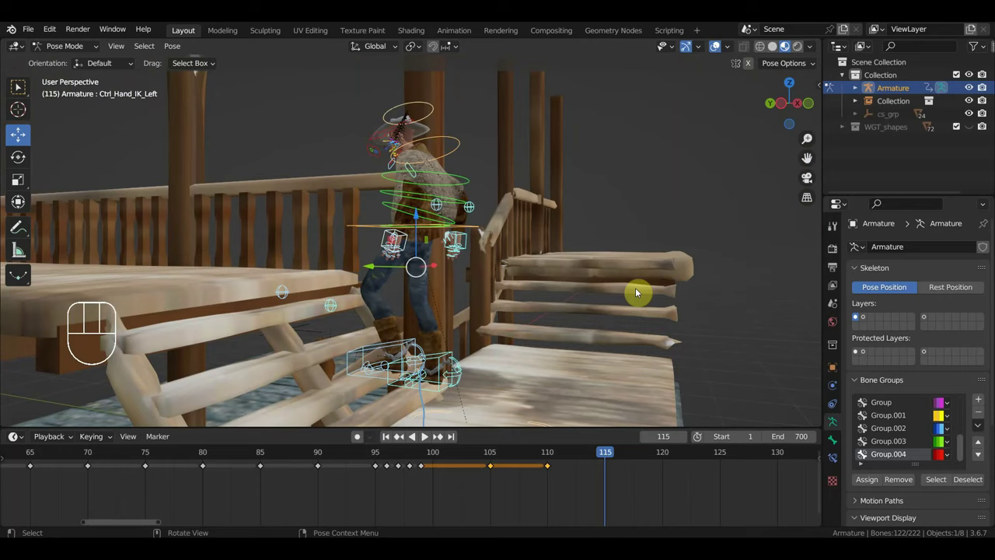
# - Move the left hand control and rotate the right hand for the frame 115 climbing pose
pyautogui.moveTo(638, 336); pyautogui.dragTo(529, 341)
pyautogui.click(444, 226)
pyautogui.click(444, 247)
pyautogui.click(345, 249)
pyautogui.moveTo(360, 265); pyautogui.dragTo(512, 261)
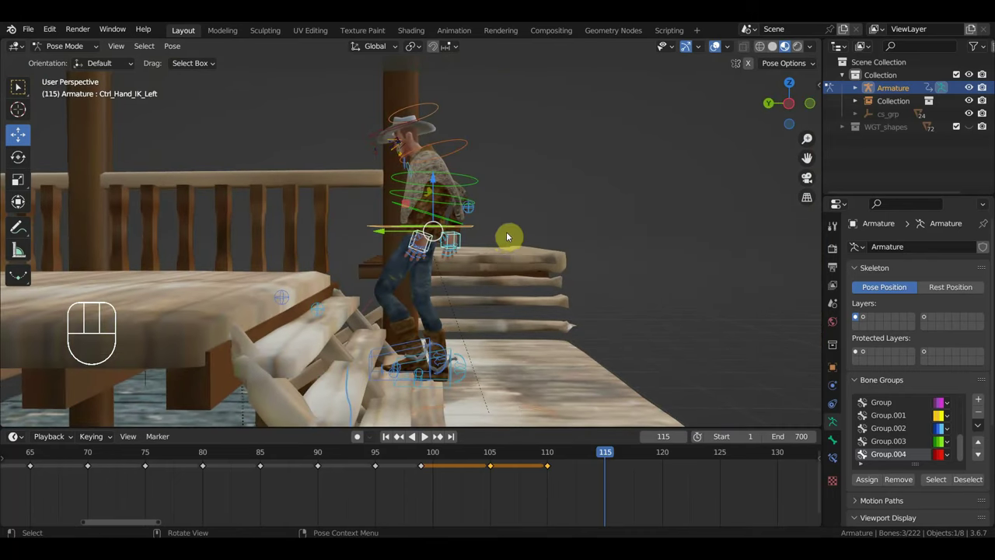
pyautogui.press('g')
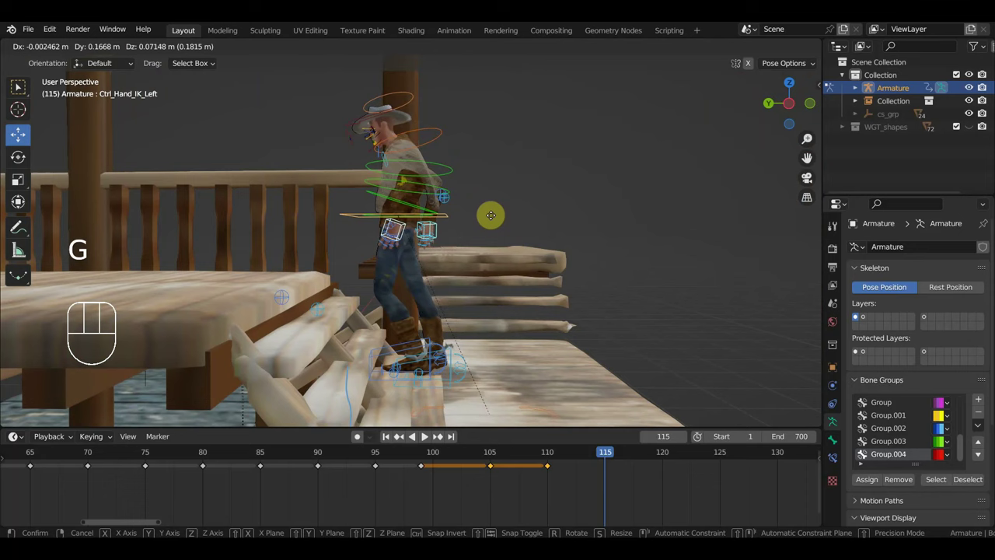
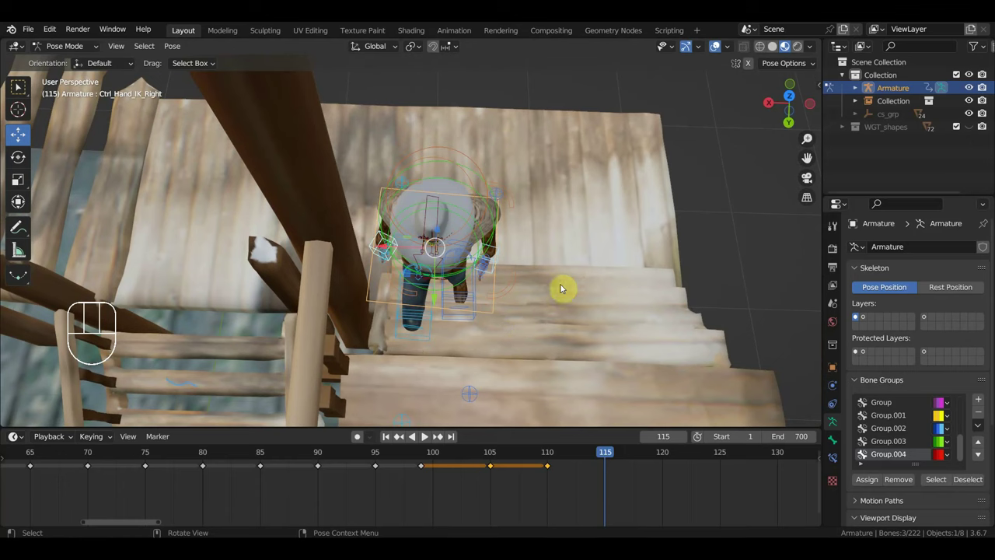
pyautogui.press('r')
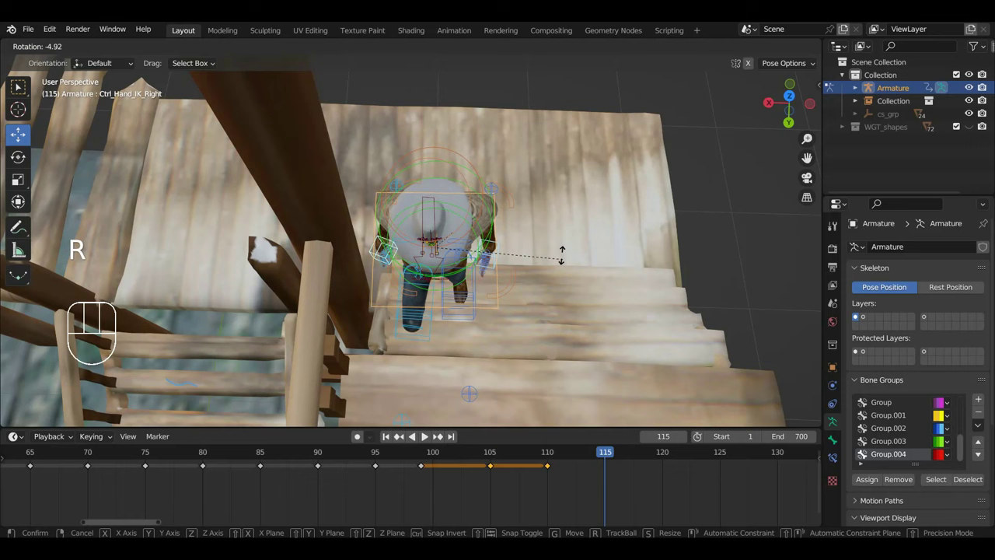
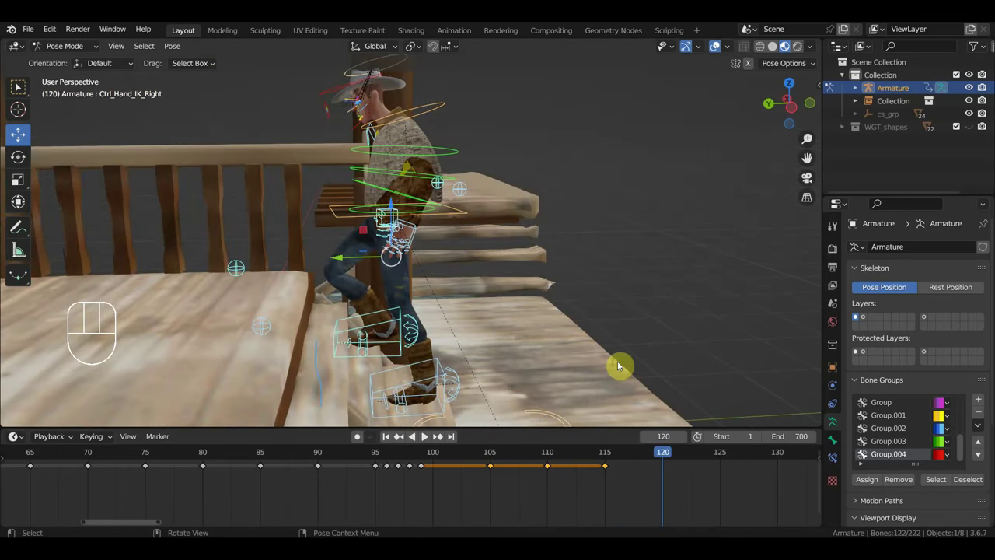
# - Rotate the left hand control in front view for the frame 120 pose
pyautogui.press('KP_3')
pyautogui.press('KP_1')
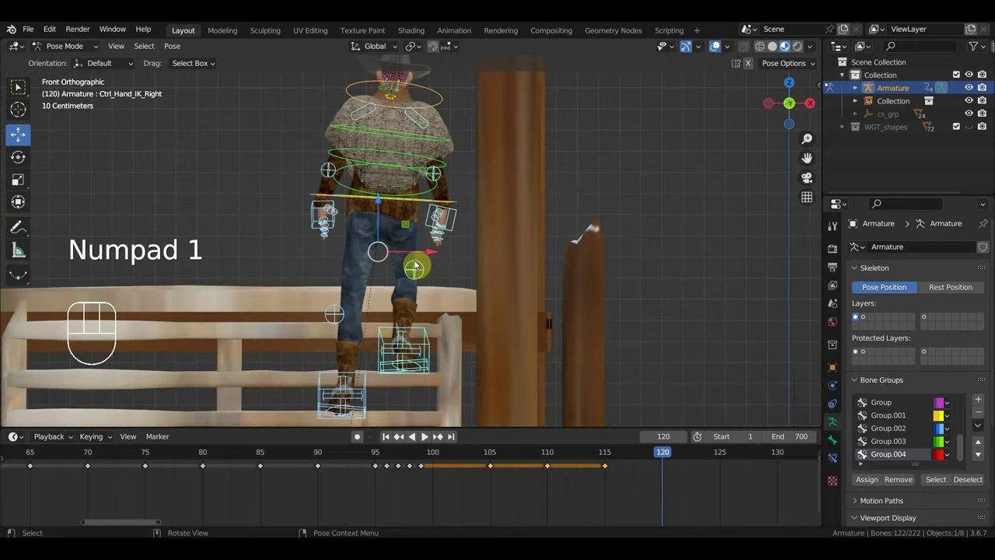
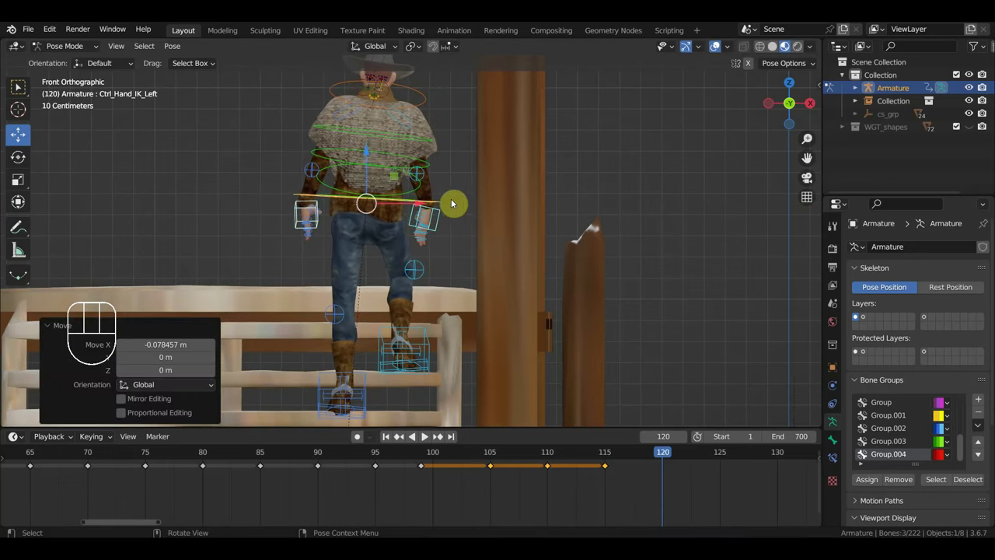
pyautogui.press('r')
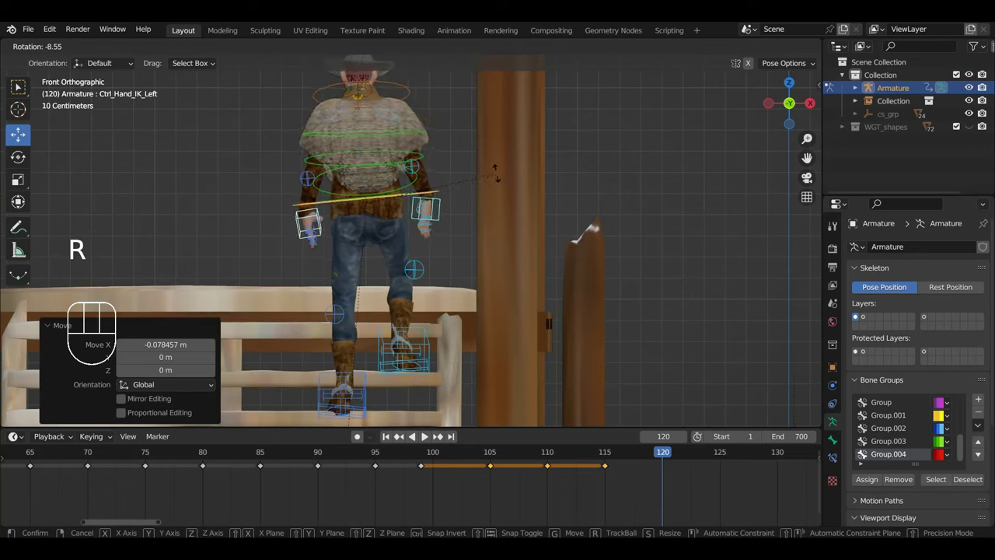
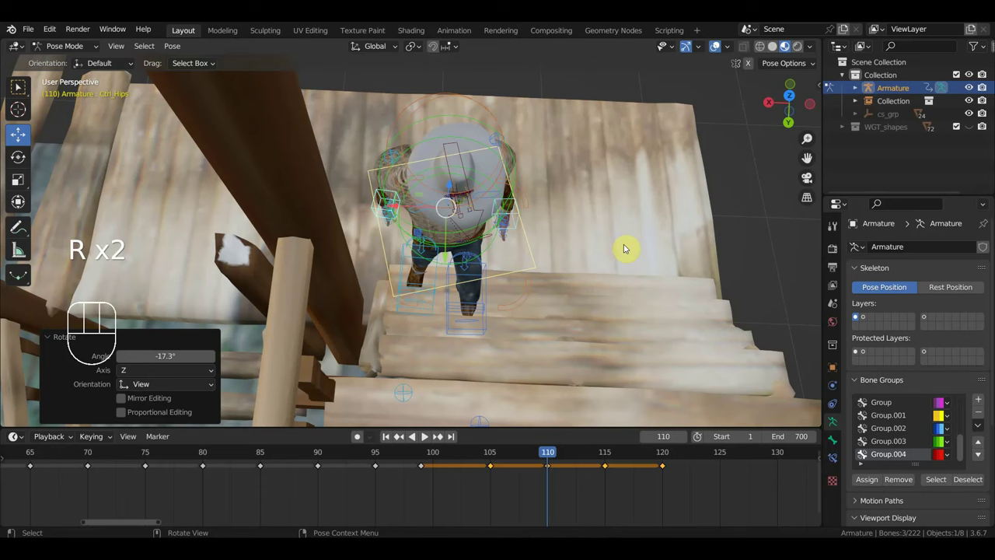
pyautogui.press('r')
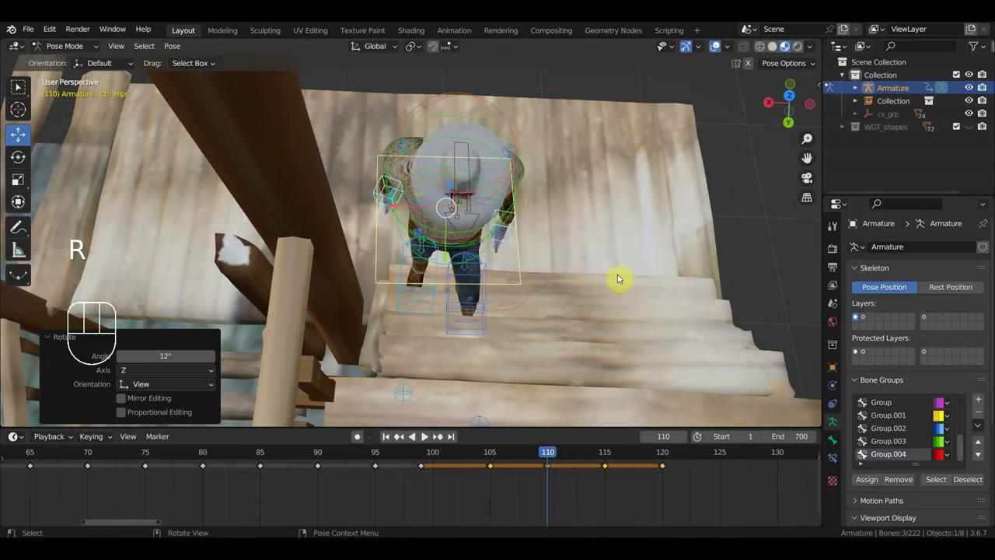
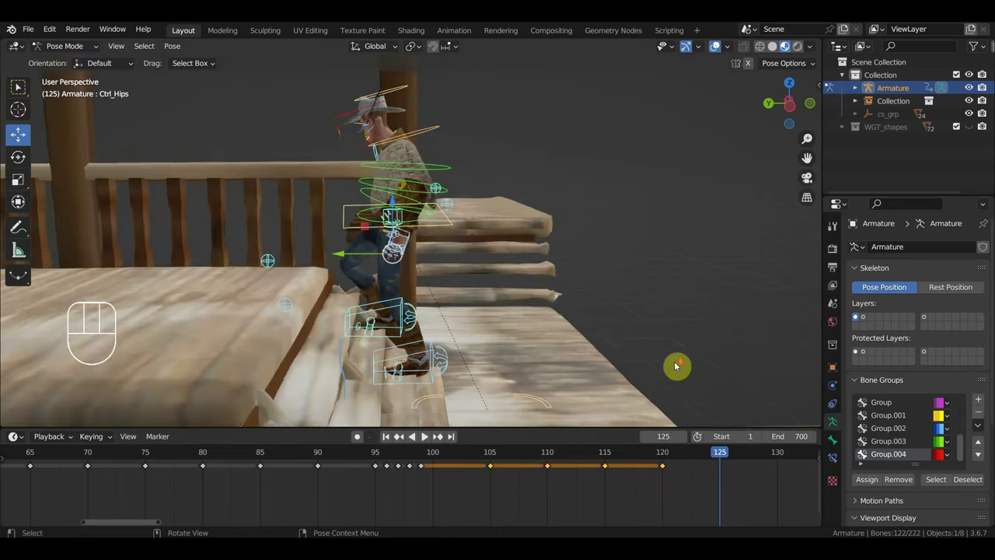
pyautogui.middleClick(673, 358)
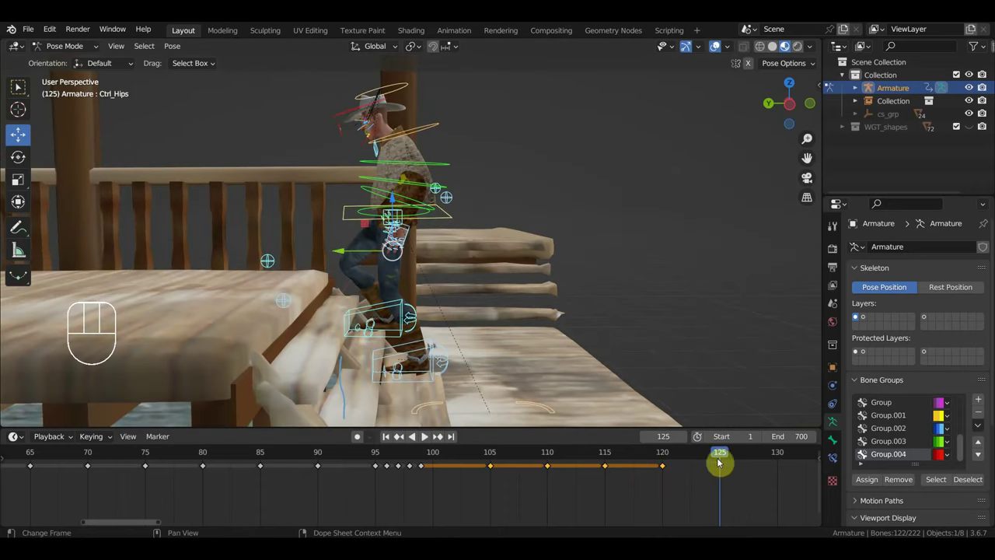
# - Select the hips and both hand controls and line up a left side view
pyautogui.click(451, 220)
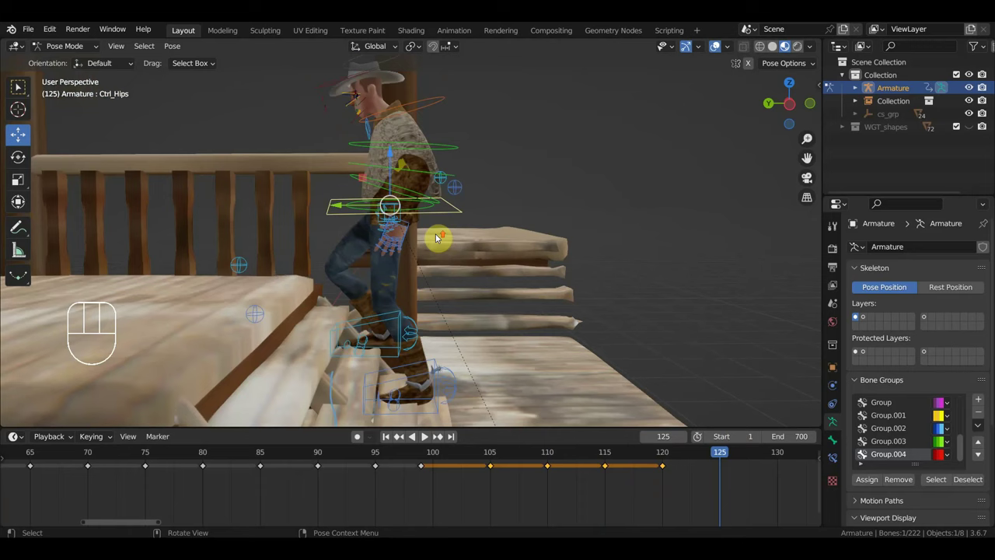
pyautogui.click(414, 229)
pyautogui.moveTo(436, 235); pyautogui.dragTo(538, 233)
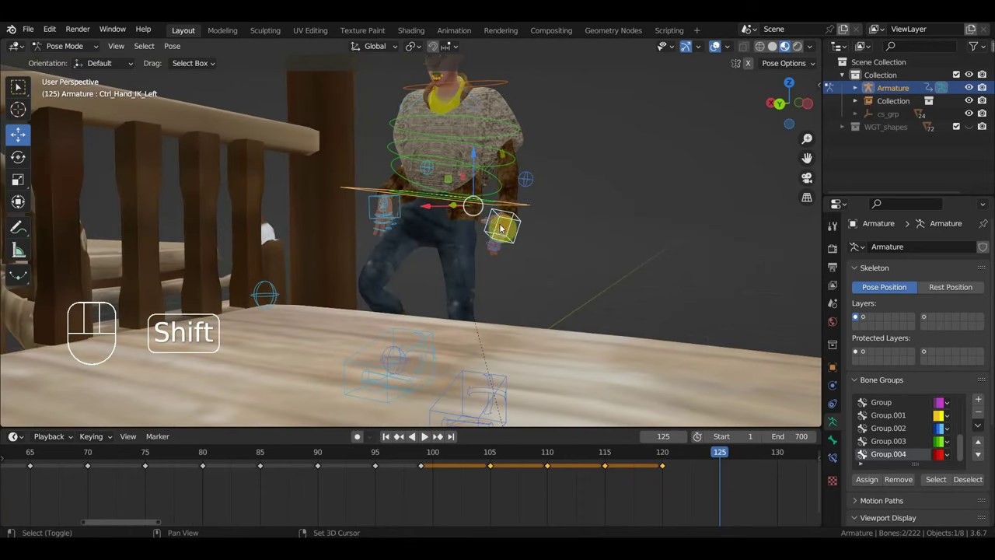
pyautogui.click(402, 207)
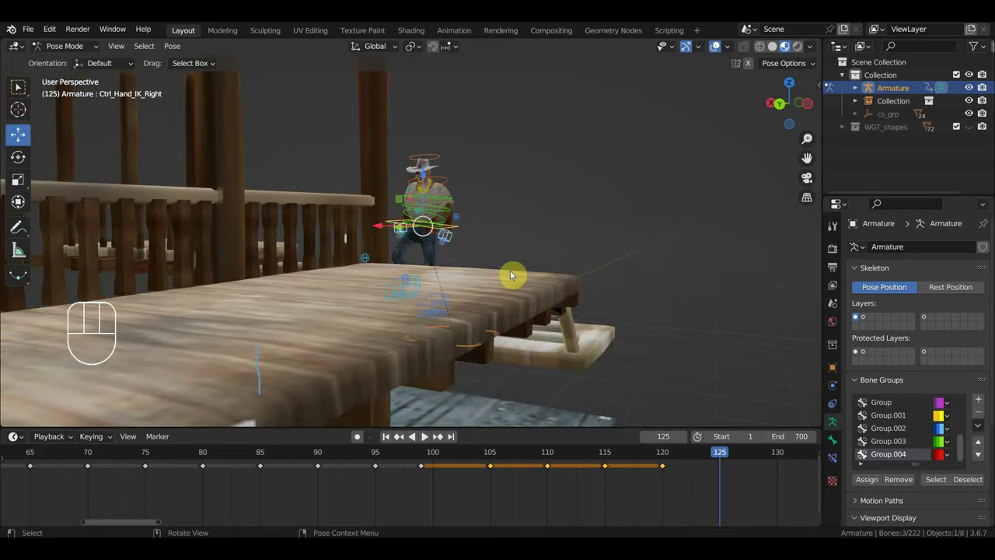
pyautogui.press('KP_3')
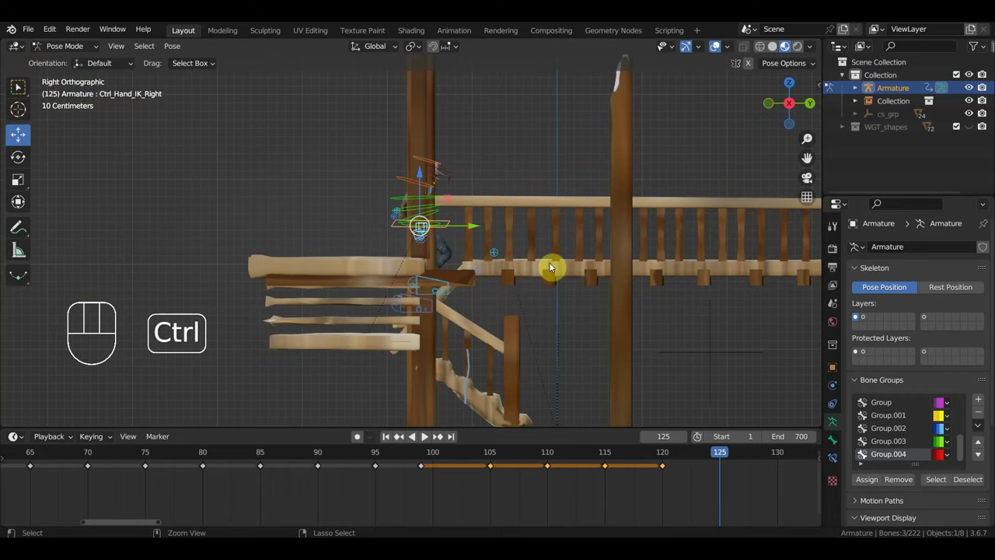
pyautogui.press('ctrl+KP_3')
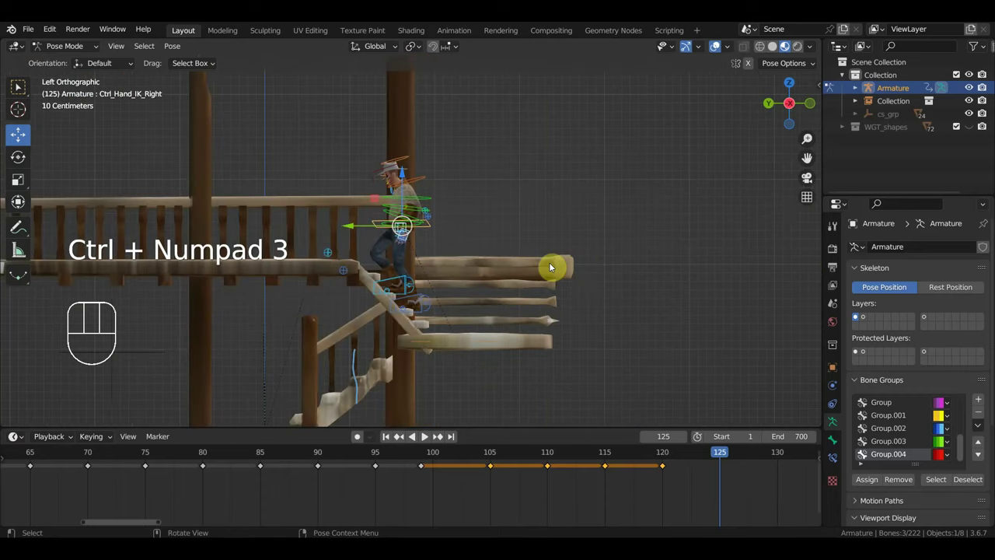
pyautogui.moveTo(519, 228); pyautogui.dragTo(581, 241)
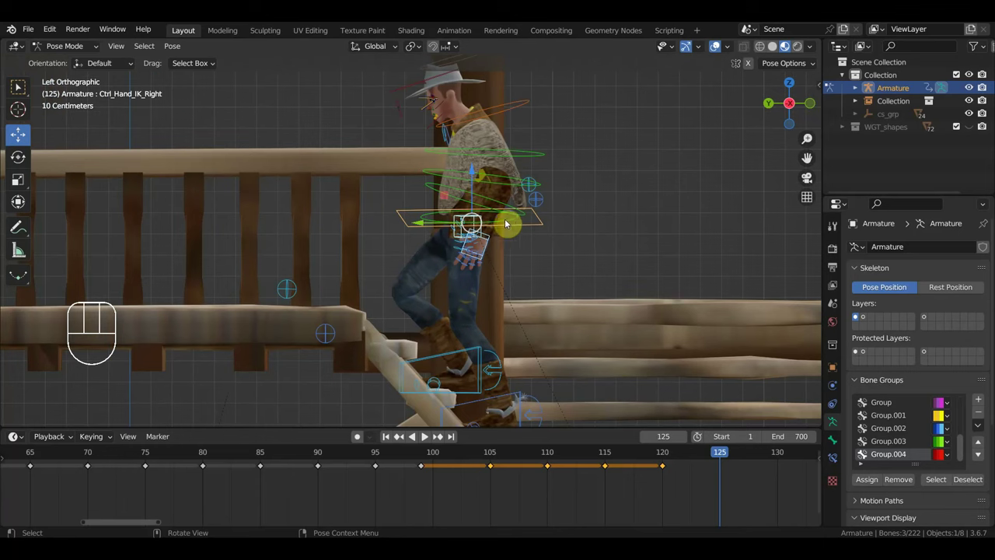
# - Move and tilt the left foot onto the step, then key the whole rig at frame 125
pyautogui.press('g')
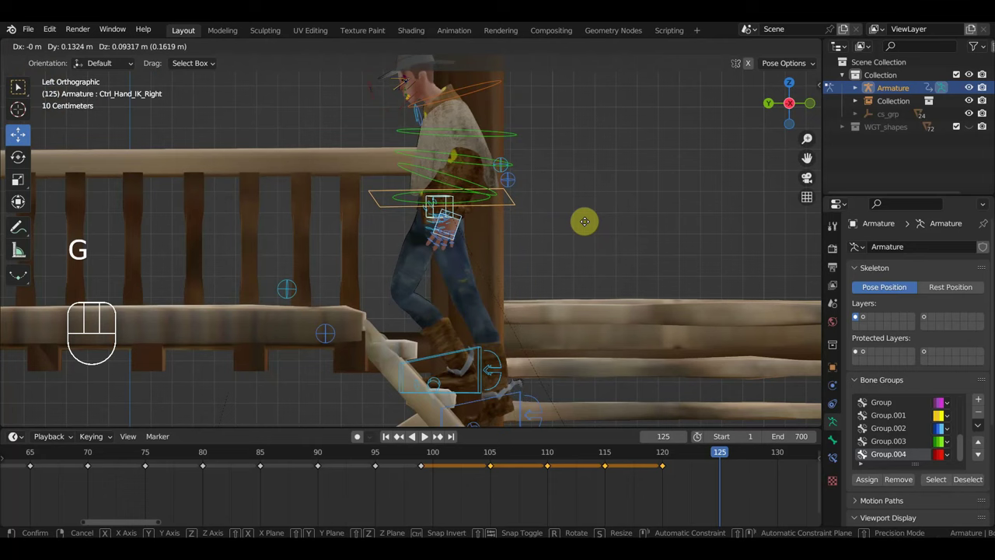
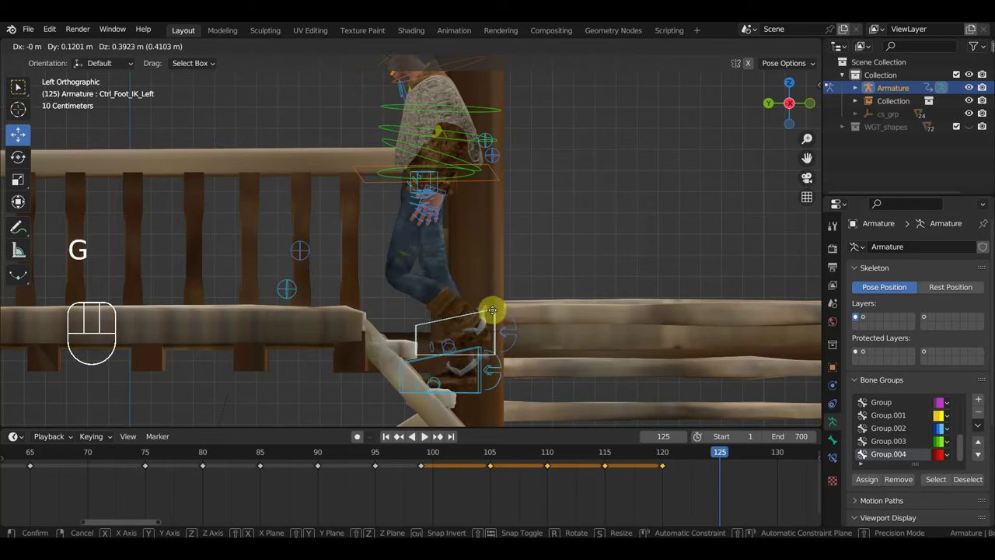
pyautogui.press('r')
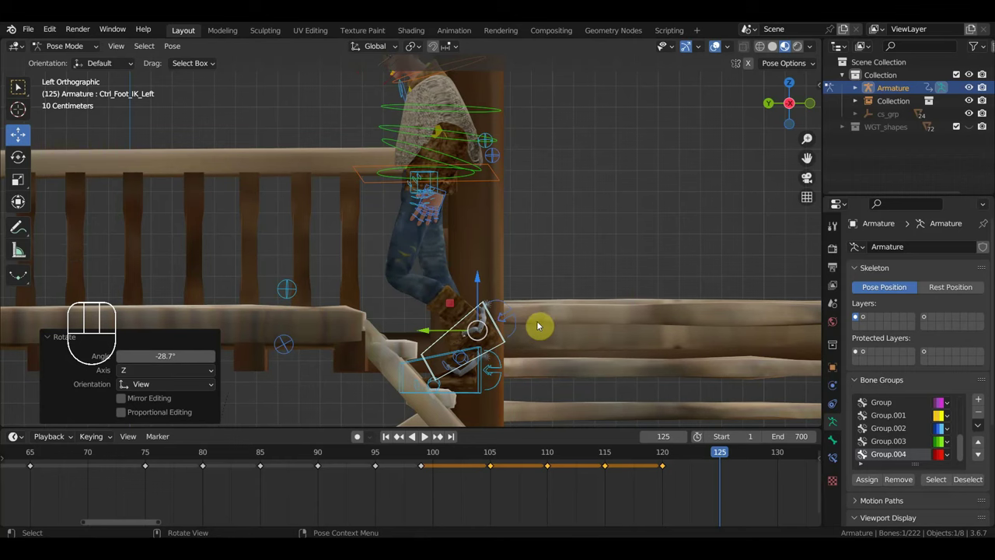
pyautogui.press('a')
pyautogui.press('i')
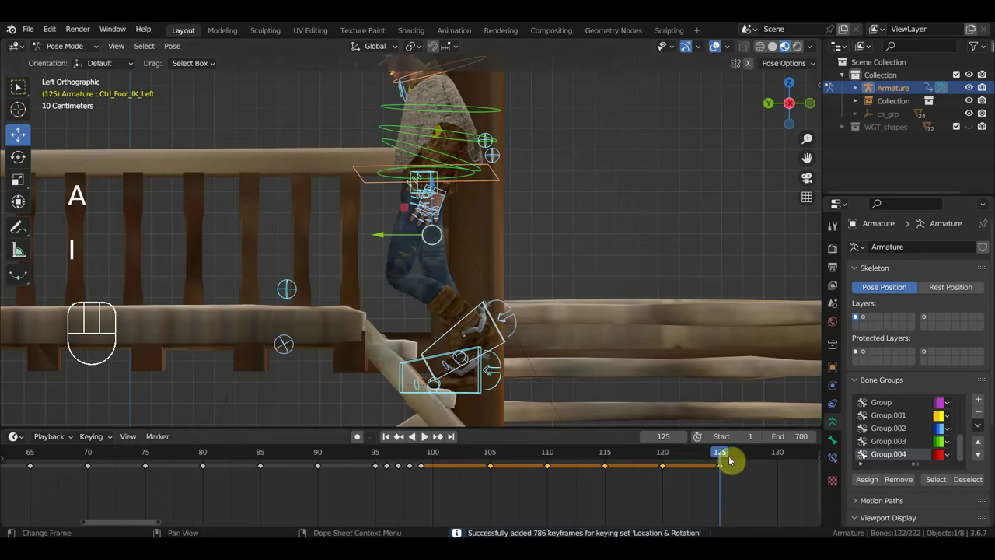
# - At frame 130, lift and tilt the left foot onto the next step and select the hips
pyautogui.moveTo(693, 460); pyautogui.dragTo(777, 488)
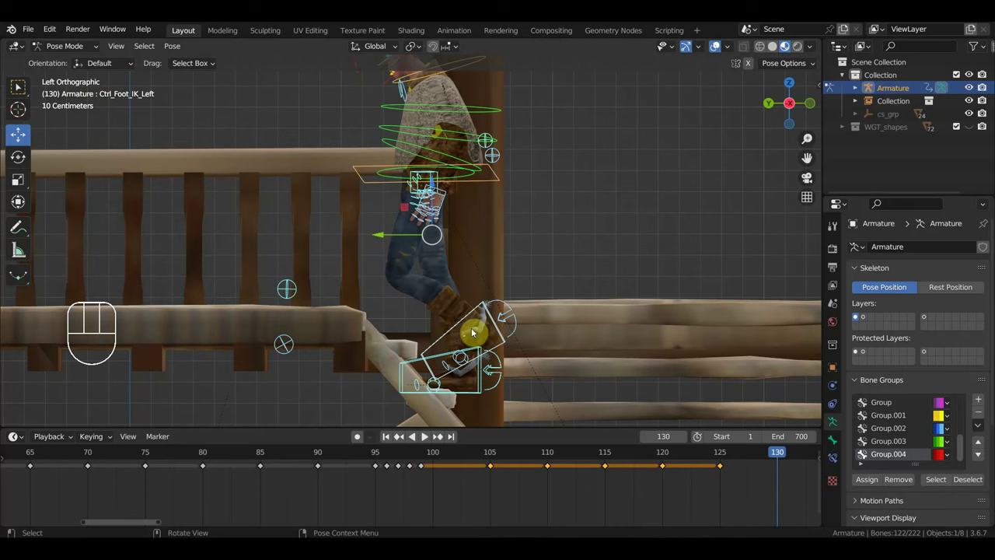
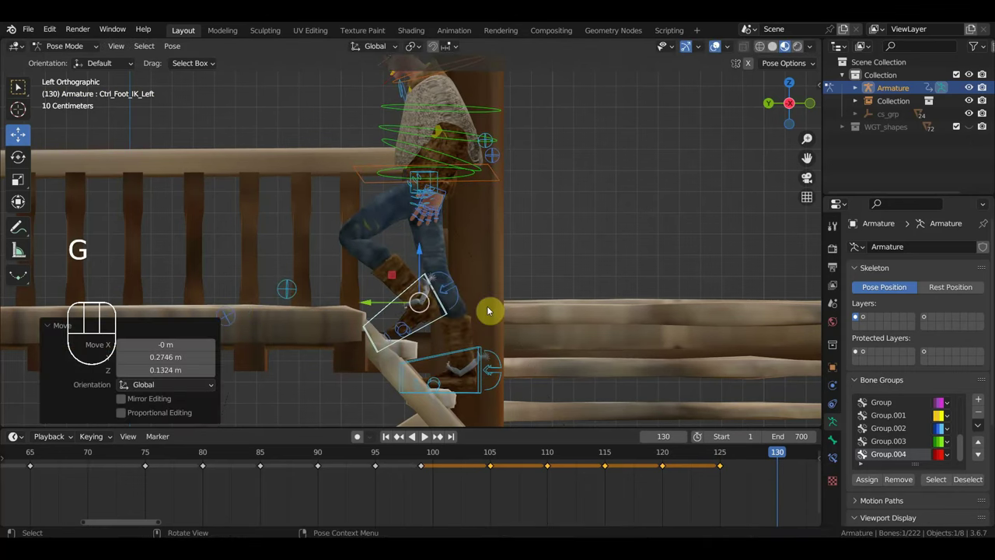
pyautogui.press('r')
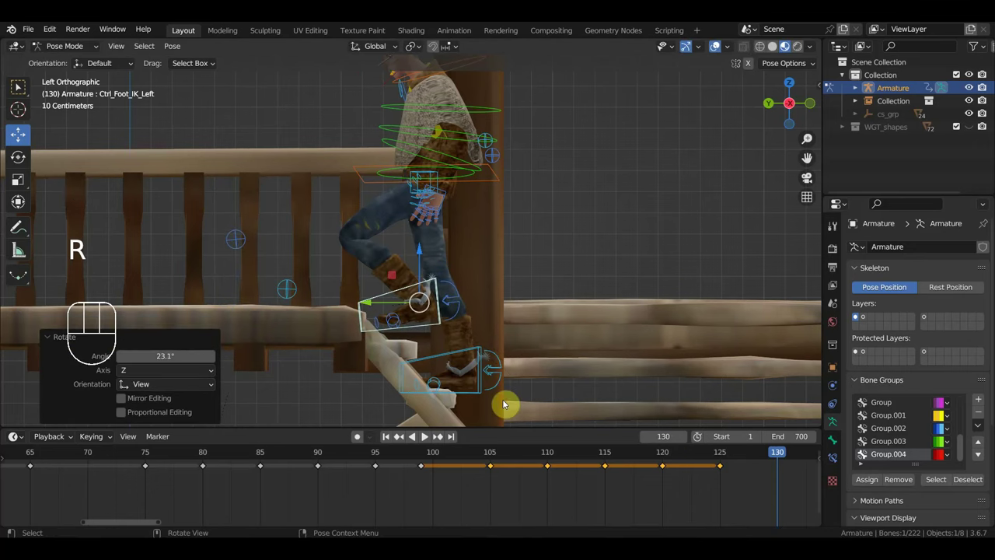
pyautogui.press('g')
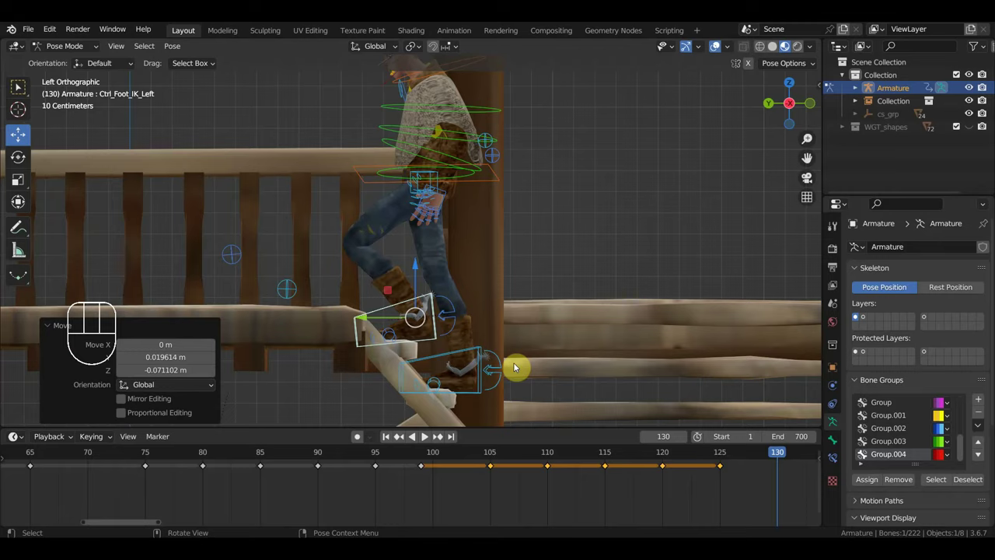
pyautogui.moveTo(489, 377); pyautogui.dragTo(489, 374)
pyautogui.click(513, 166)
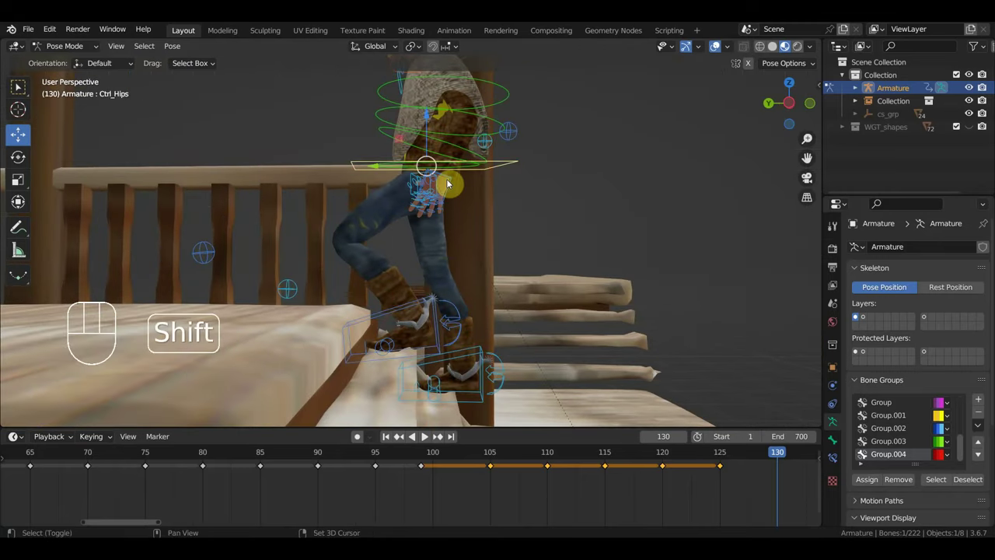
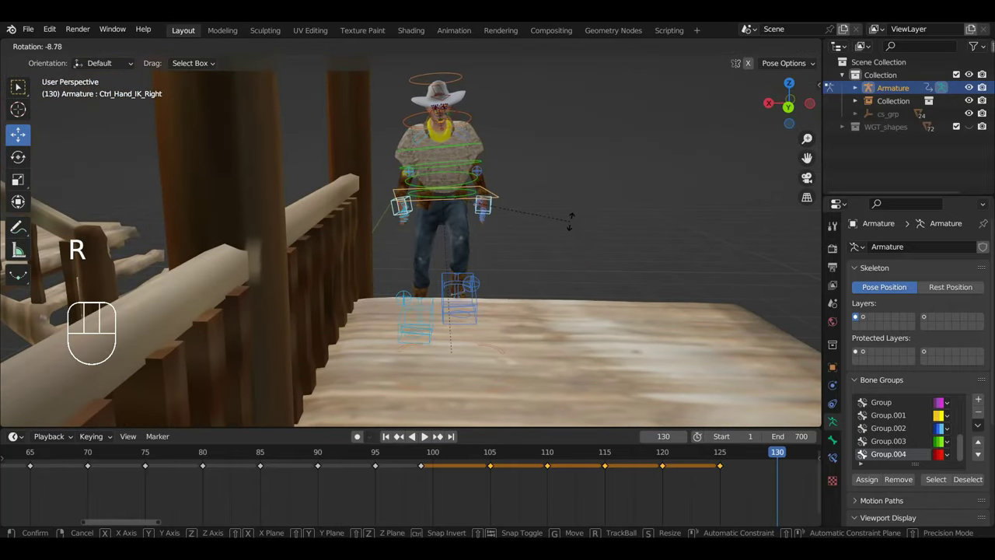
# - Key the whole rig's pose at frame 130 and jump to frame 135
pyautogui.press('a')
pyautogui.press('i')
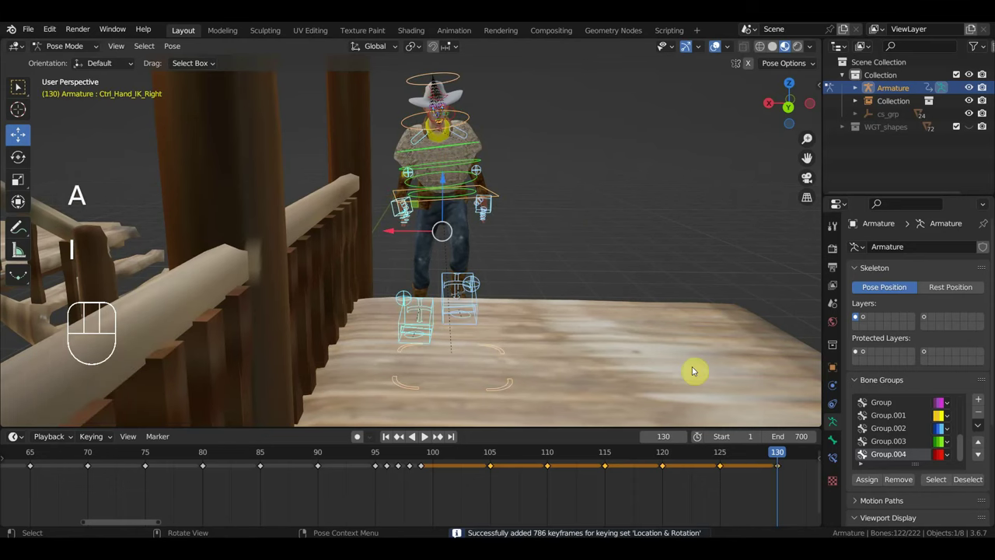
pyautogui.press('ctrl+KP_3')
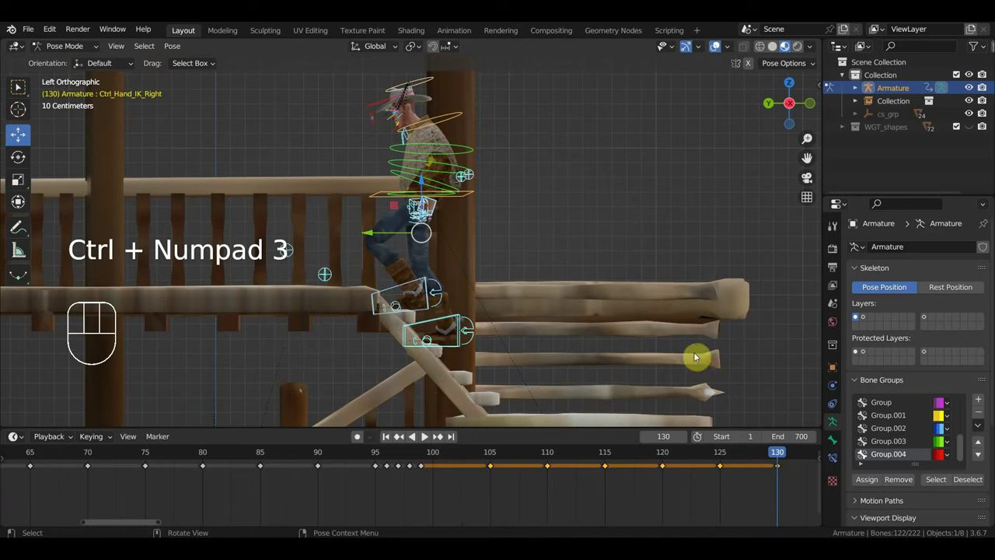
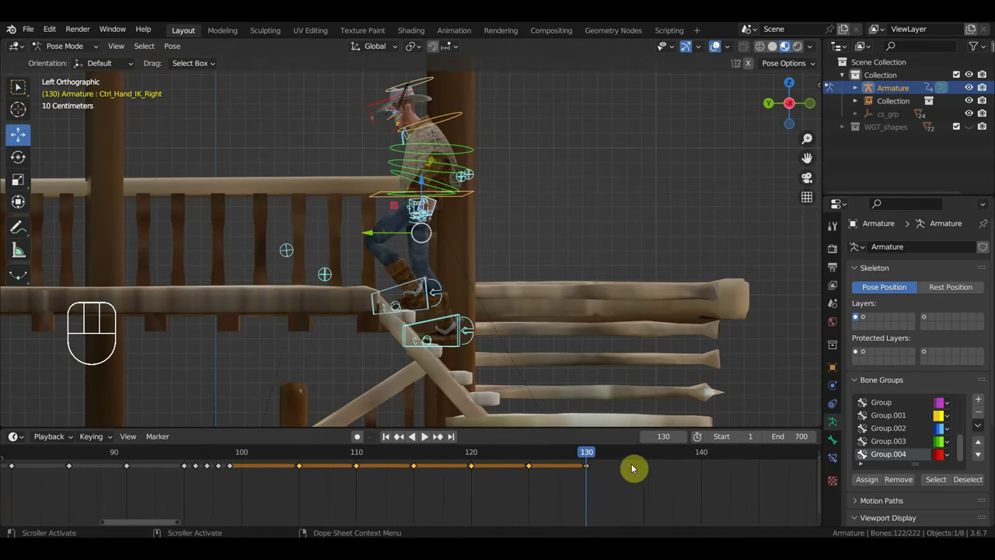
pyautogui.click(642, 459)
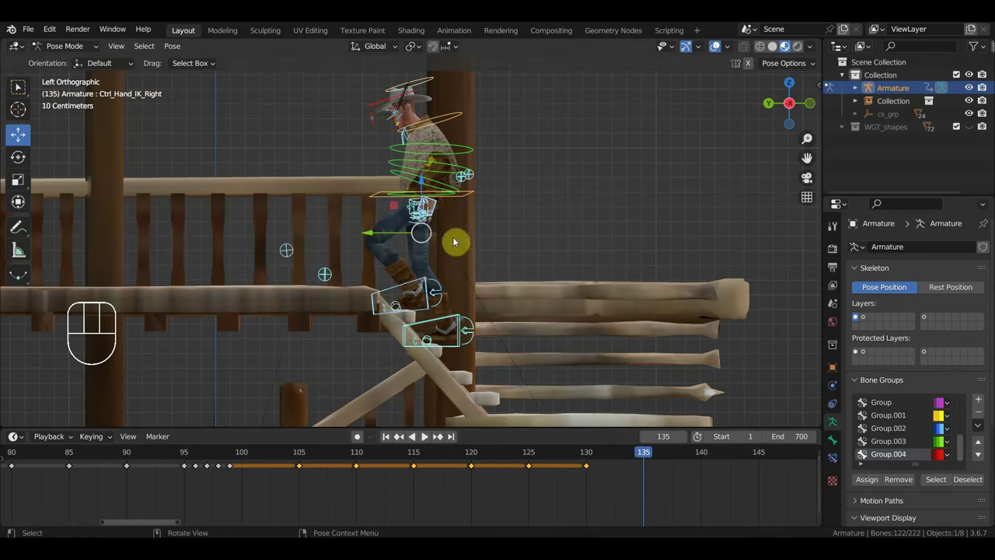
# - Select the hip, foot and right hand controls and line up a left side view
pyautogui.click(475, 194)
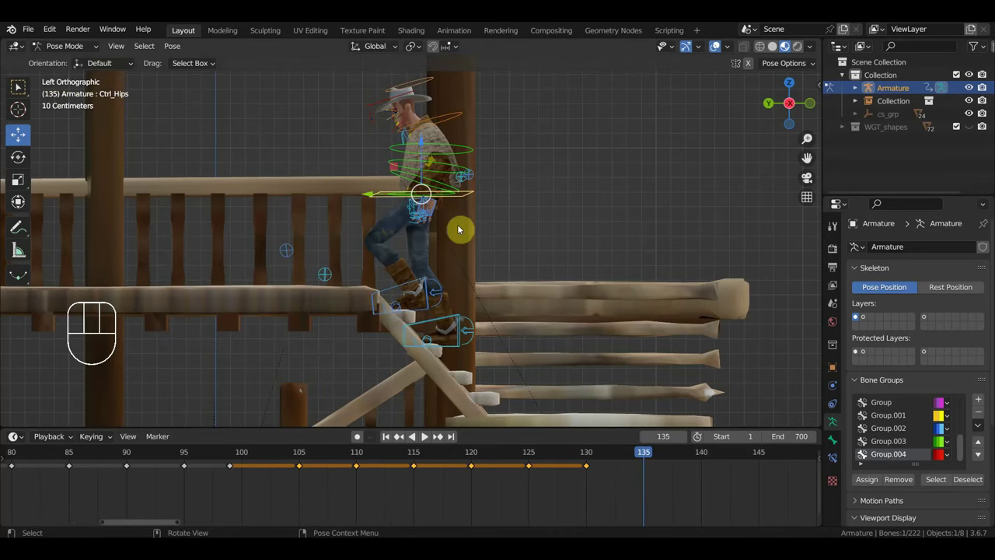
pyautogui.click(419, 283)
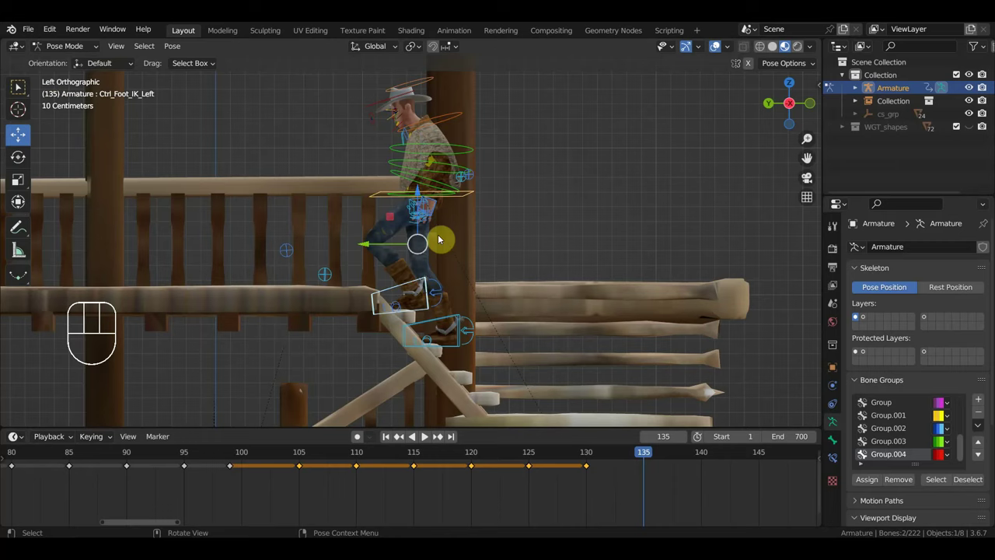
pyautogui.moveTo(471, 197); pyautogui.dragTo(476, 207)
pyautogui.moveTo(511, 218); pyautogui.dragTo(577, 230)
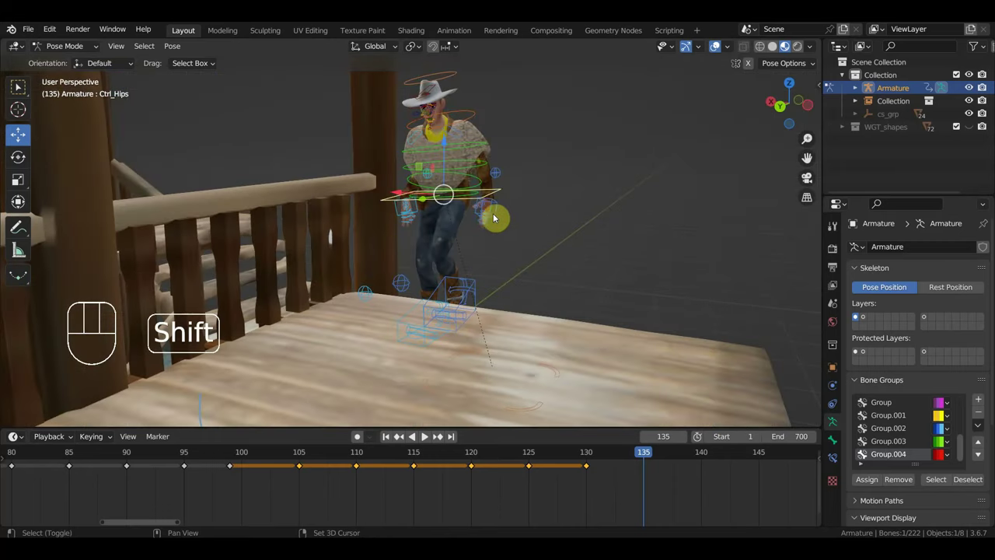
pyautogui.click(502, 208)
pyautogui.click(397, 212)
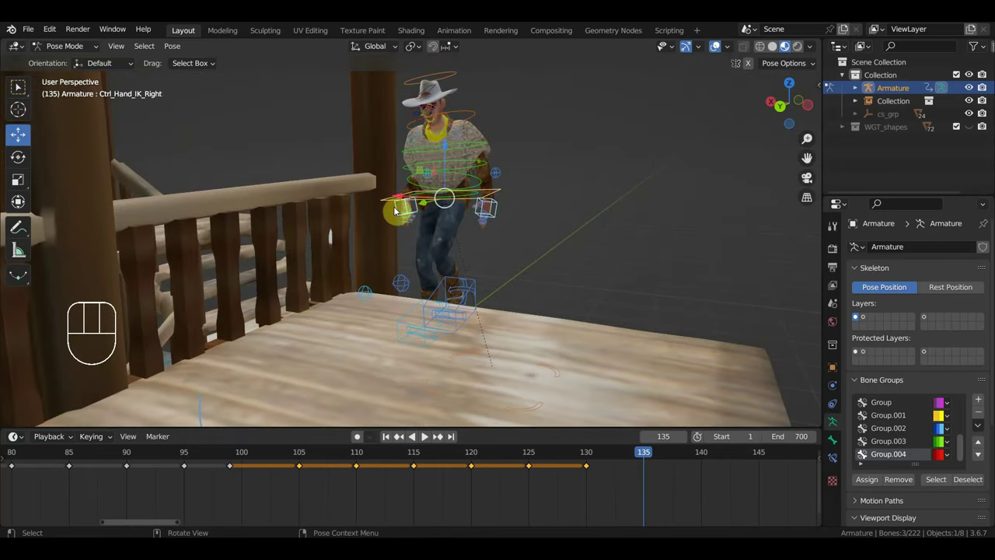
pyautogui.press('KP_3')
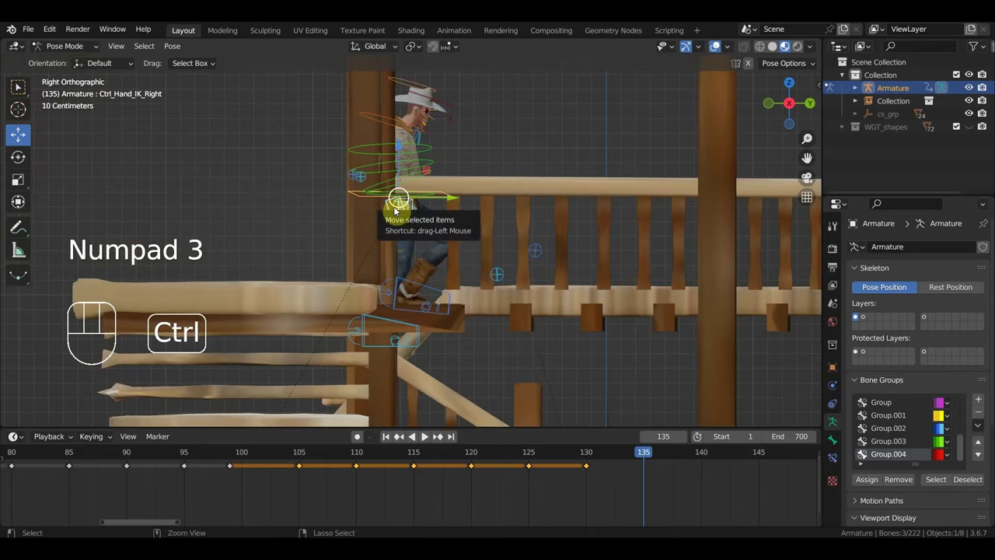
pyautogui.press('ctrl+KP_3')
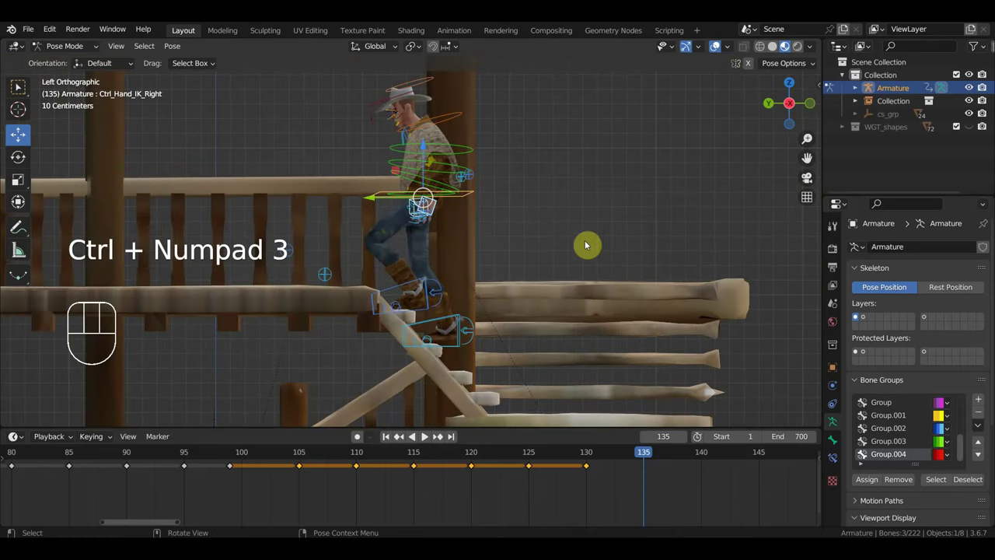
# - Raise the right hand, lift and tilt the right foot onto the walkway, and rotate the hand again
pyautogui.press('g')
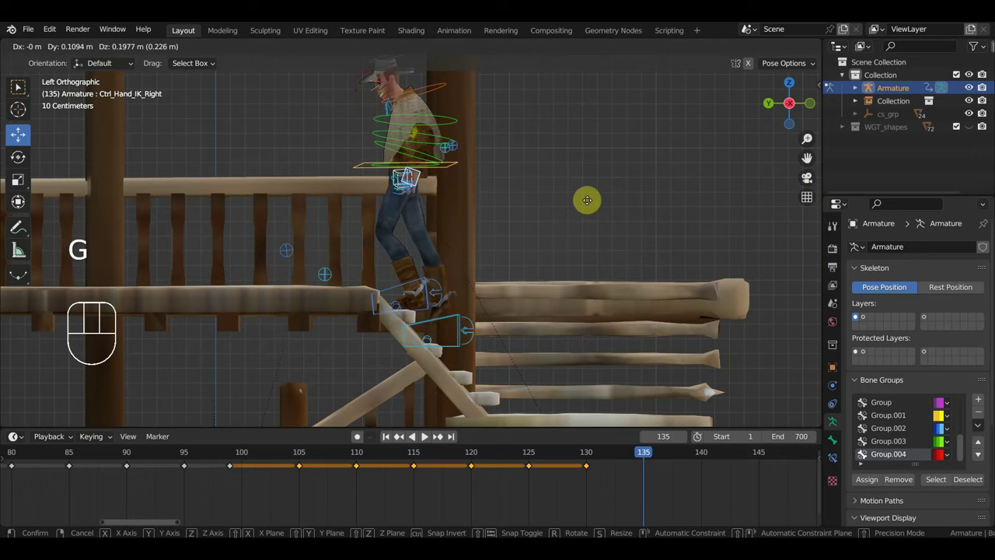
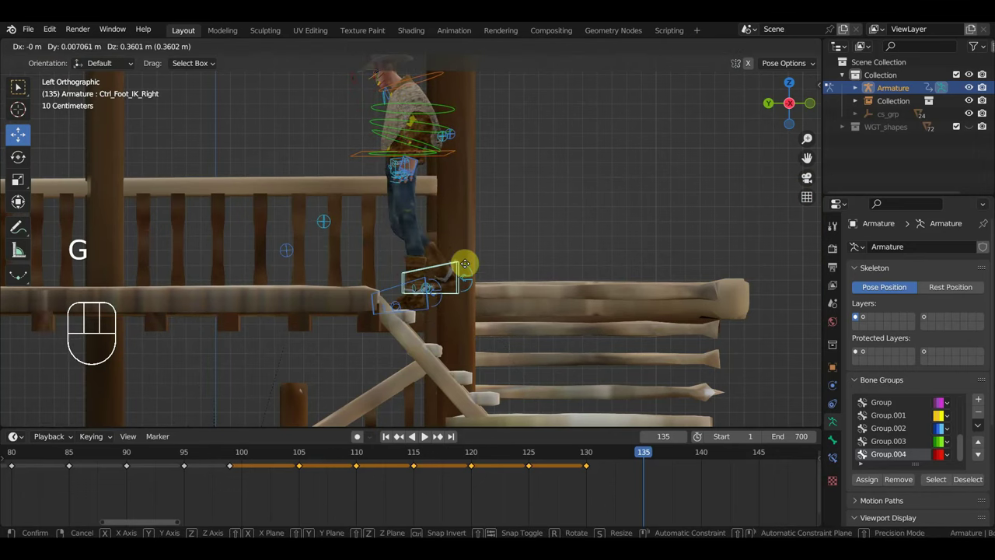
pyautogui.press('r')
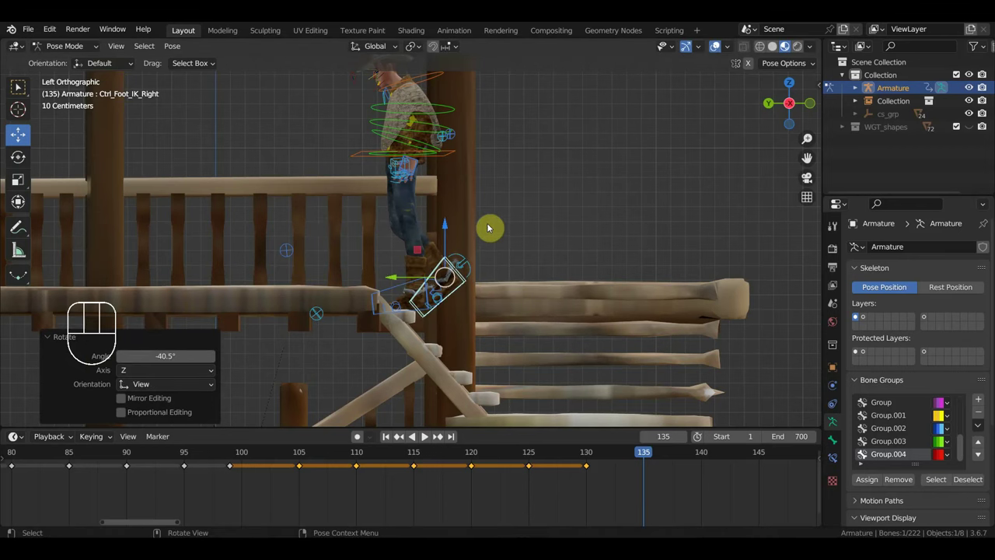
pyautogui.moveTo(466, 260); pyautogui.dragTo(352, 265)
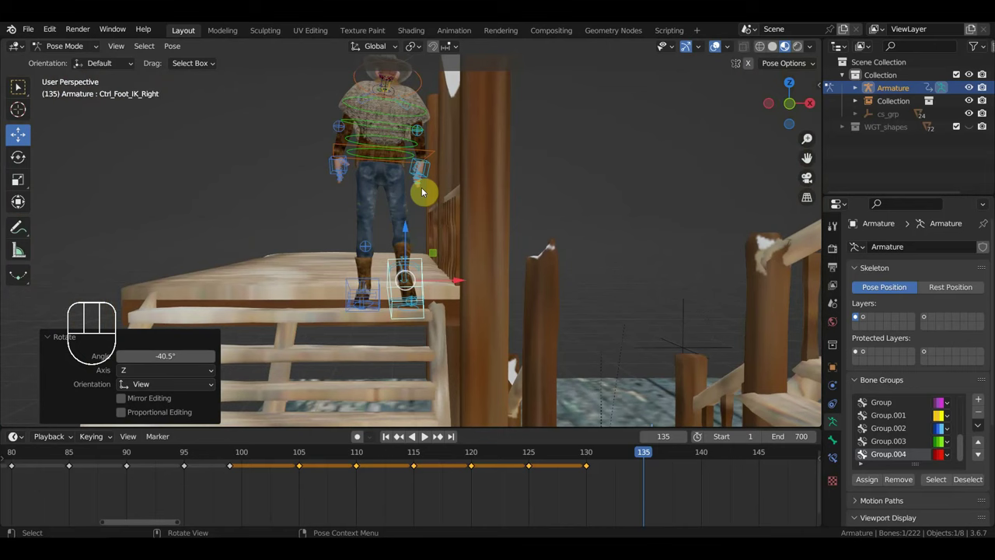
pyautogui.click(436, 154)
pyautogui.click(332, 168)
pyautogui.click(433, 177)
pyautogui.middleClick(451, 183)
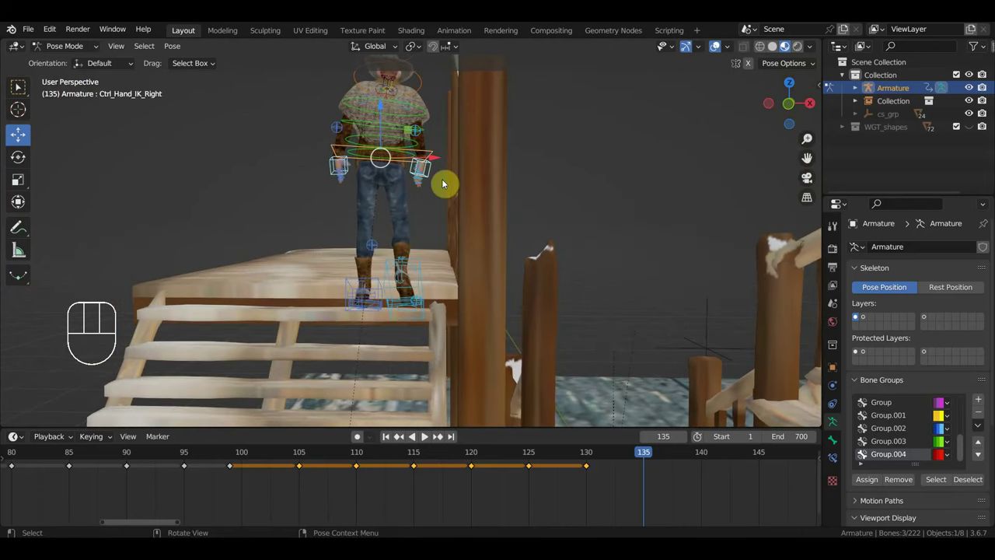
pyautogui.press('r')
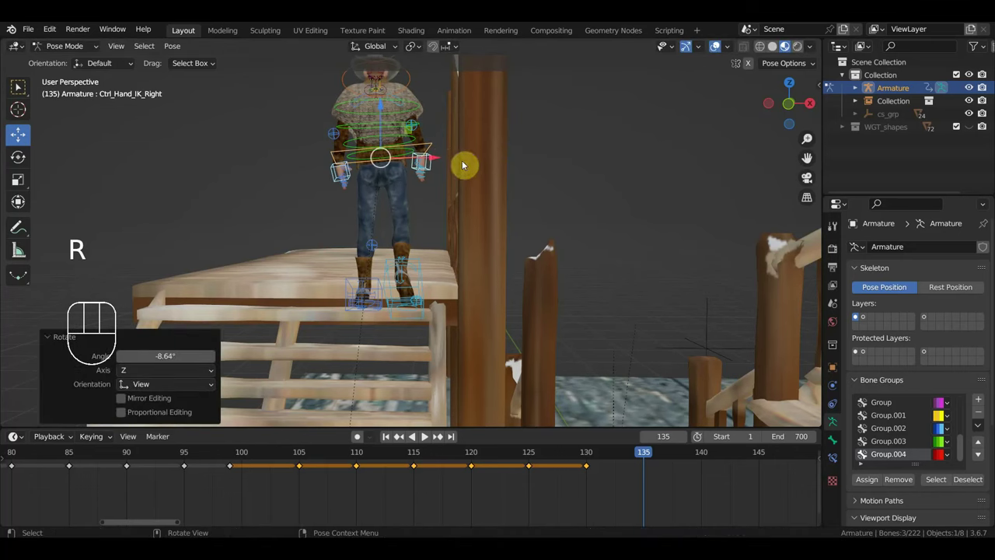
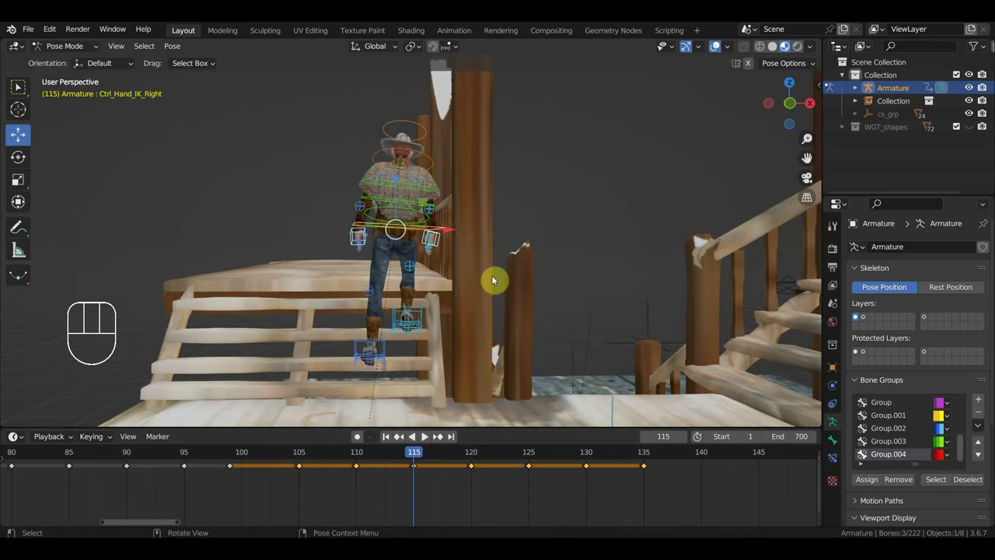
# - Rotate Ctrl_Hand_IK_Right slightly in front view at frame 115
pyautogui.press('KP_1')
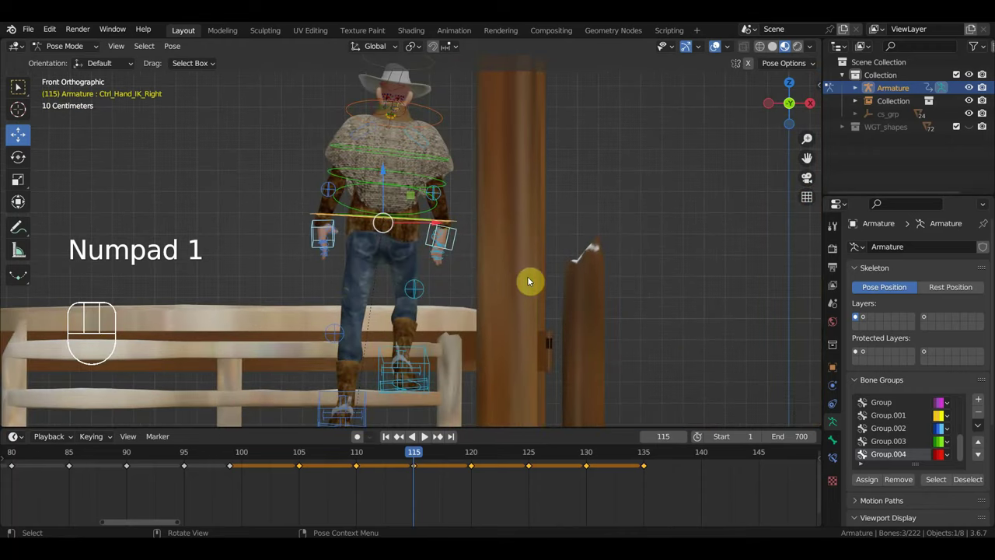
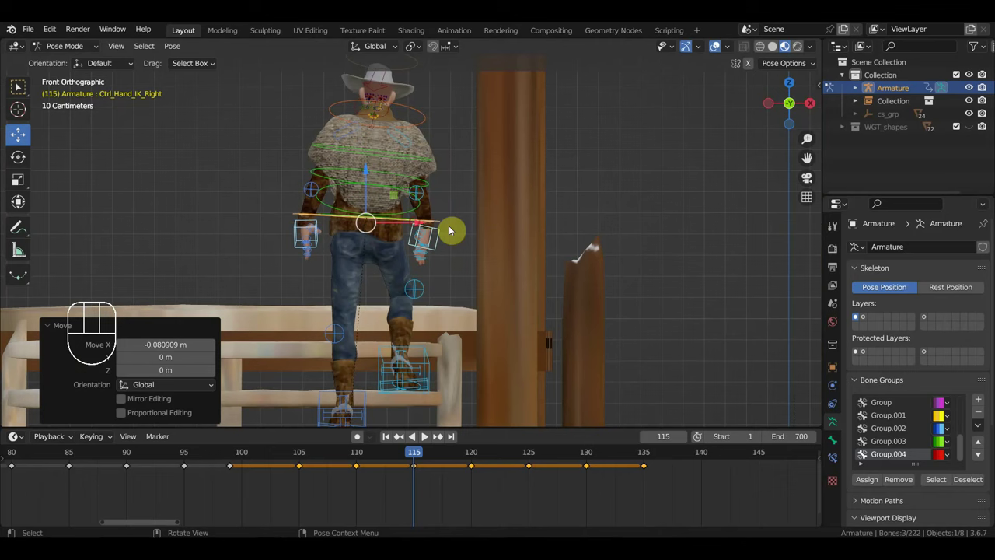
pyautogui.press('r')
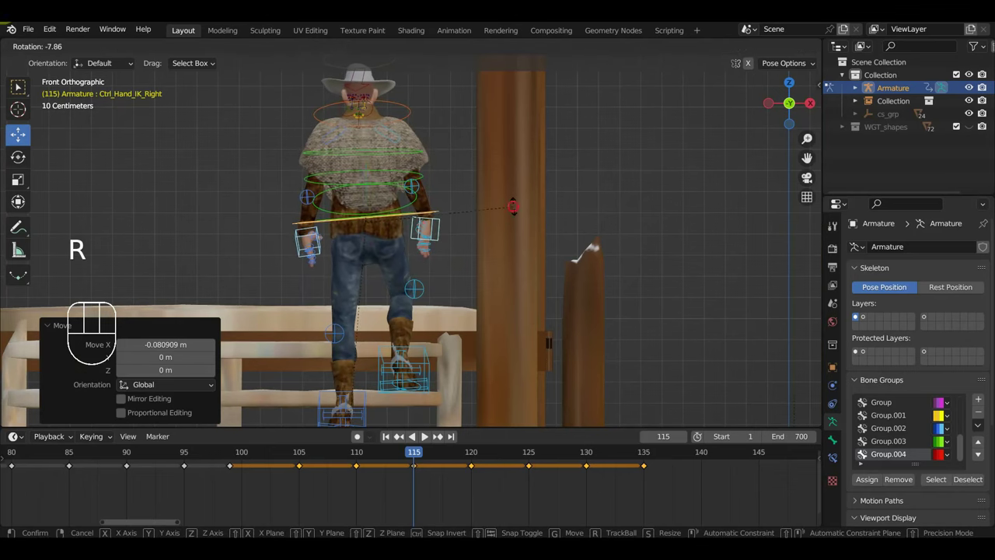
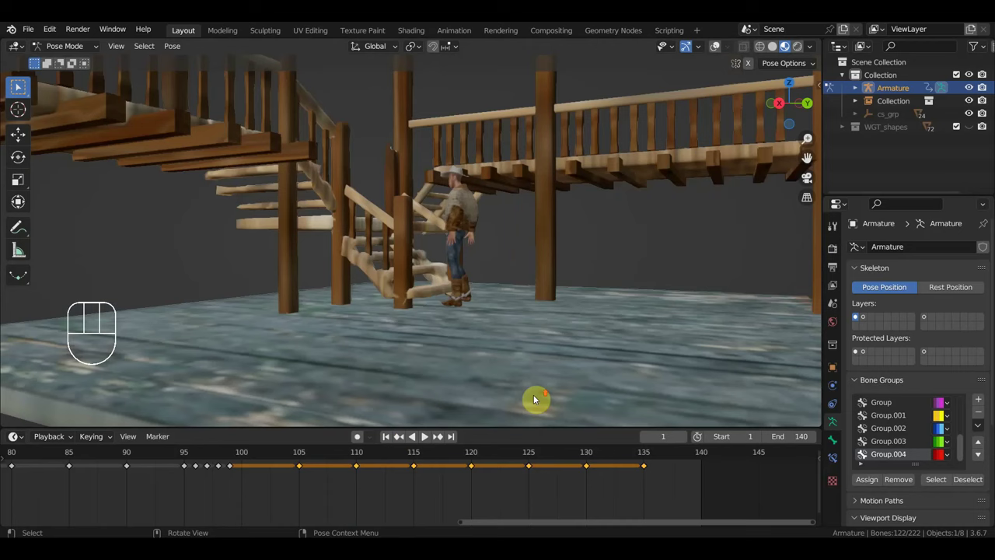
pyautogui.press('space')
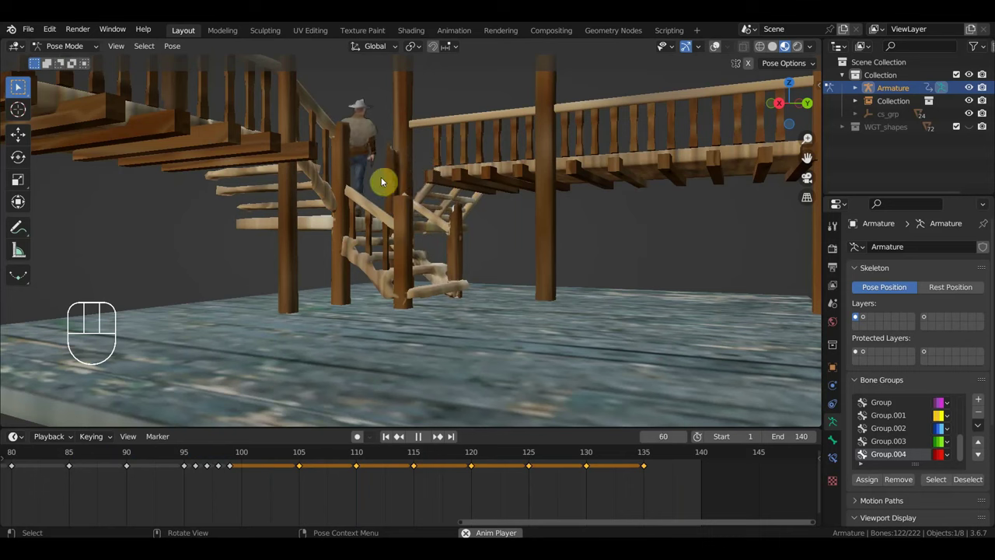
pyautogui.moveTo(415, 212); pyautogui.dragTo(349, 220)
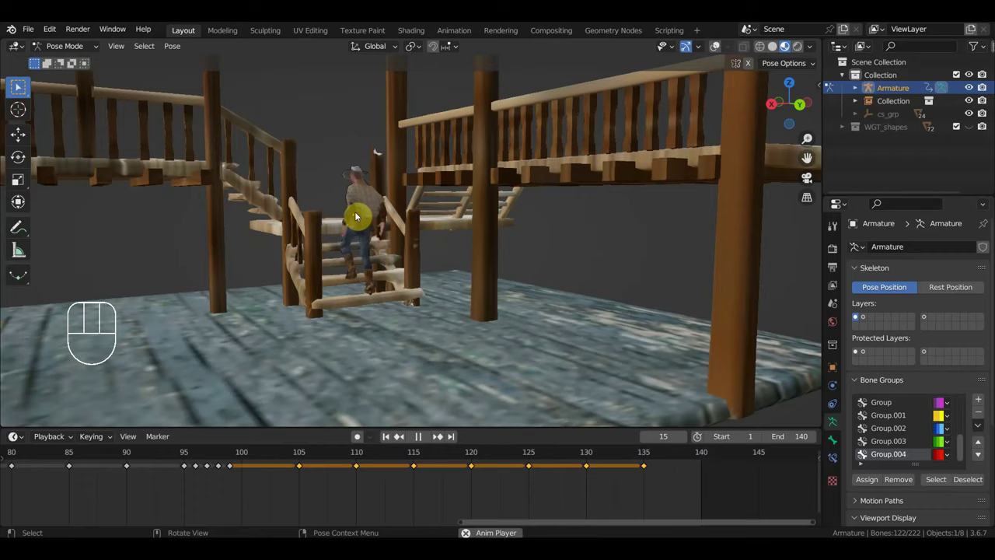
pyautogui.middleClick(412, 216)
pyautogui.moveTo(435, 248); pyautogui.dragTo(457, 245)
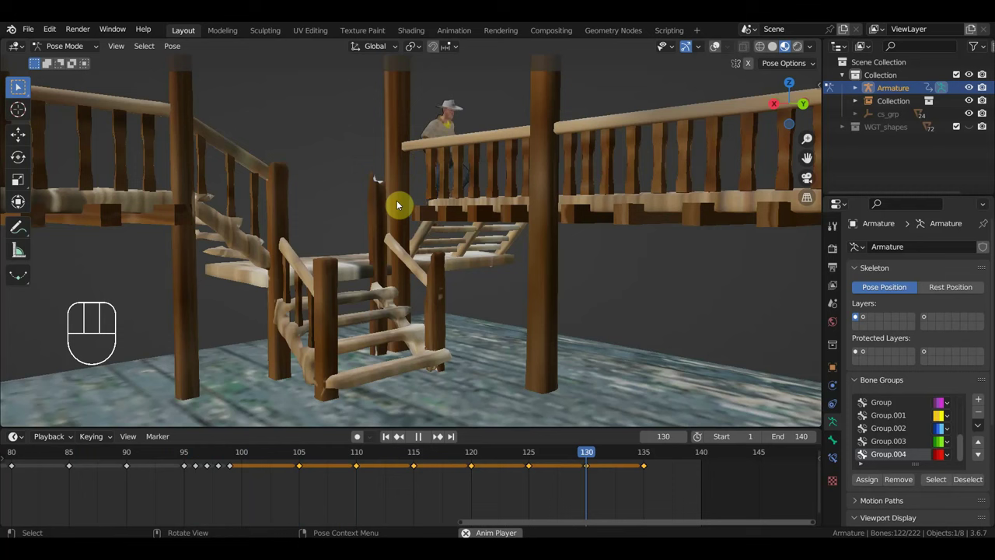
pyautogui.press('space')
pyautogui.moveTo(414, 209); pyautogui.dragTo(461, 210)
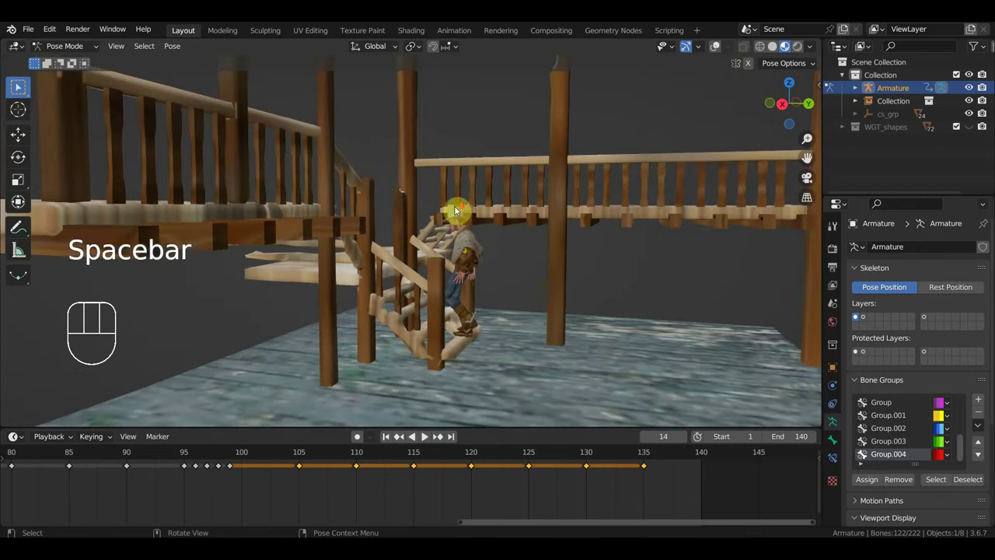
pyautogui.middleClick(457, 214)
pyautogui.moveTo(441, 213); pyautogui.dragTo(441, 214)
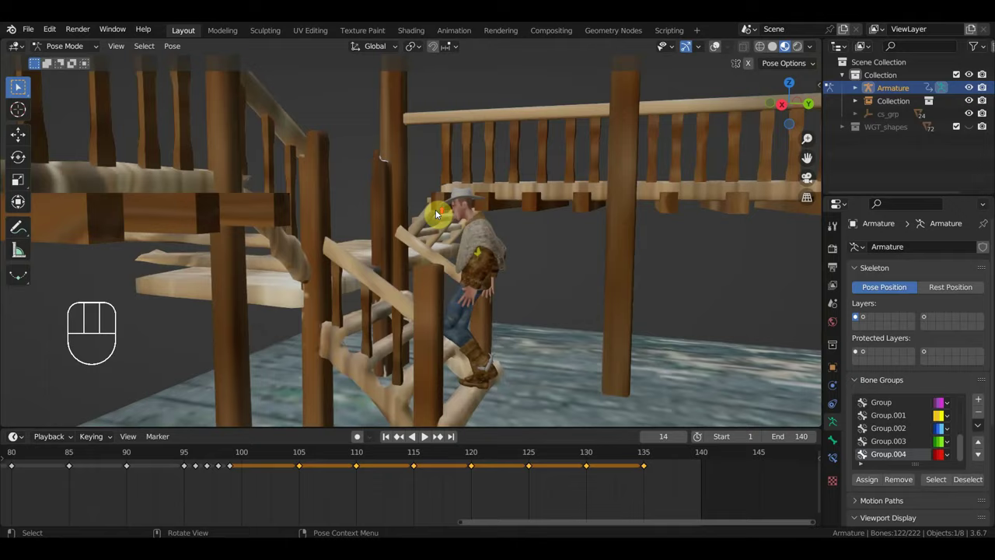
pyautogui.moveTo(439, 213); pyautogui.dragTo(481, 178)
pyautogui.moveTo(484, 177); pyautogui.dragTo(456, 179)
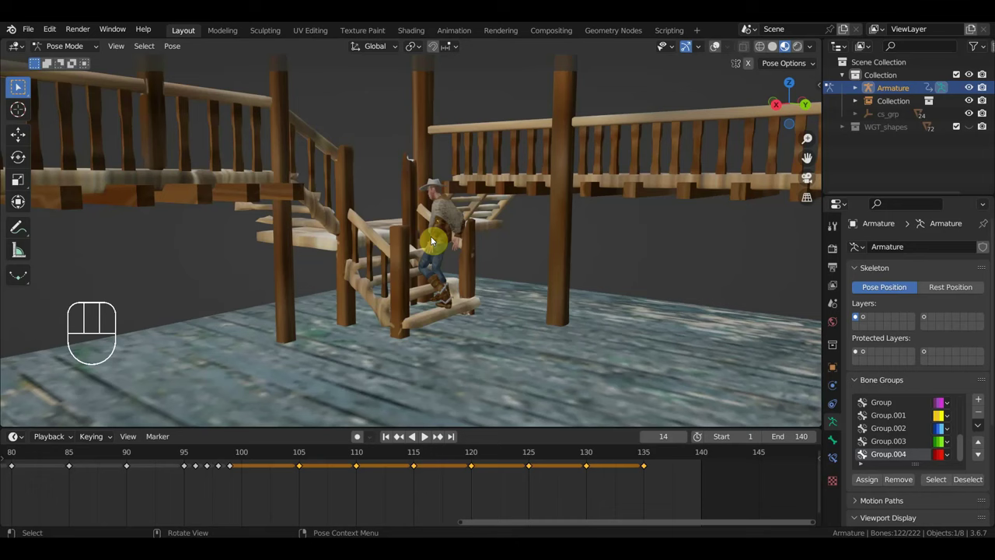
pyautogui.click(95, 456)
pyautogui.moveTo(97, 455); pyautogui.dragTo(534, 463)
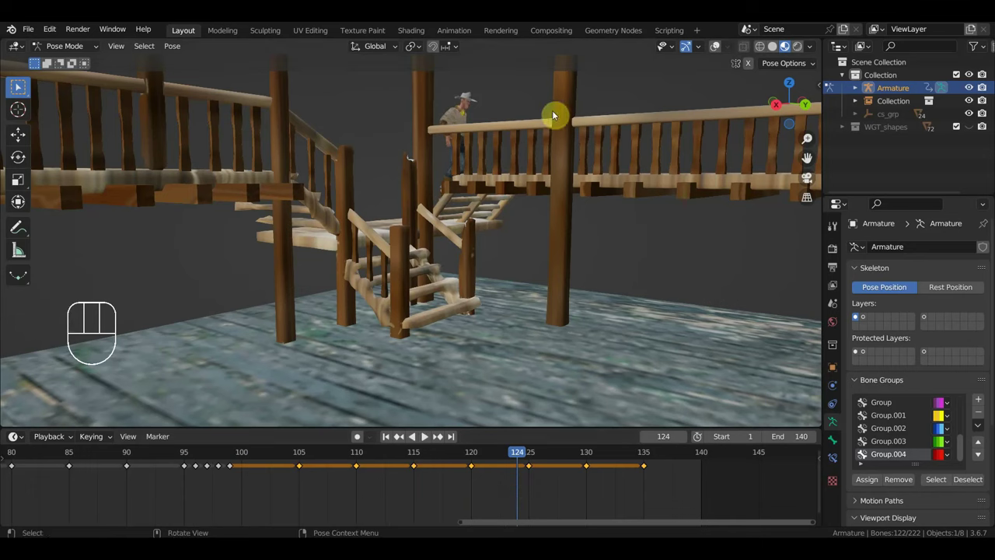
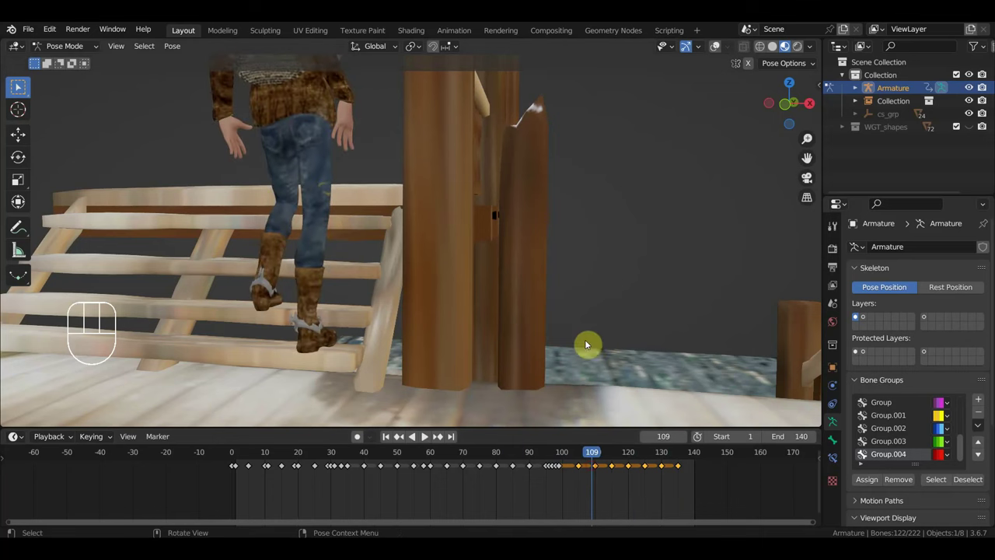
# - Navigate the viewport in among the posts, close on the cowboy's legs
pyautogui.moveTo(594, 310); pyautogui.dragTo(634, 394)
pyautogui.moveTo(628, 361); pyautogui.dragTo(677, 370)
pyautogui.moveTo(531, 346); pyautogui.dragTo(695, 344)
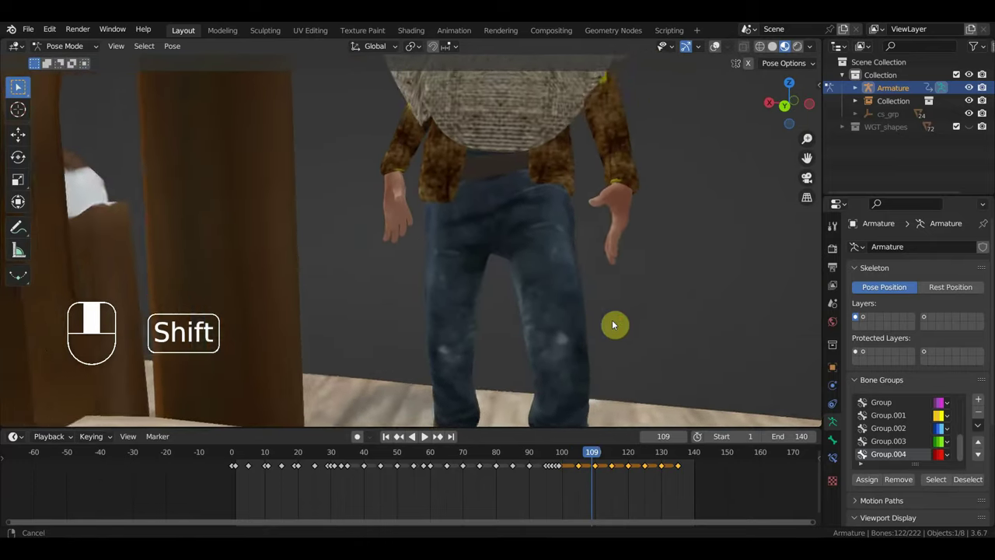
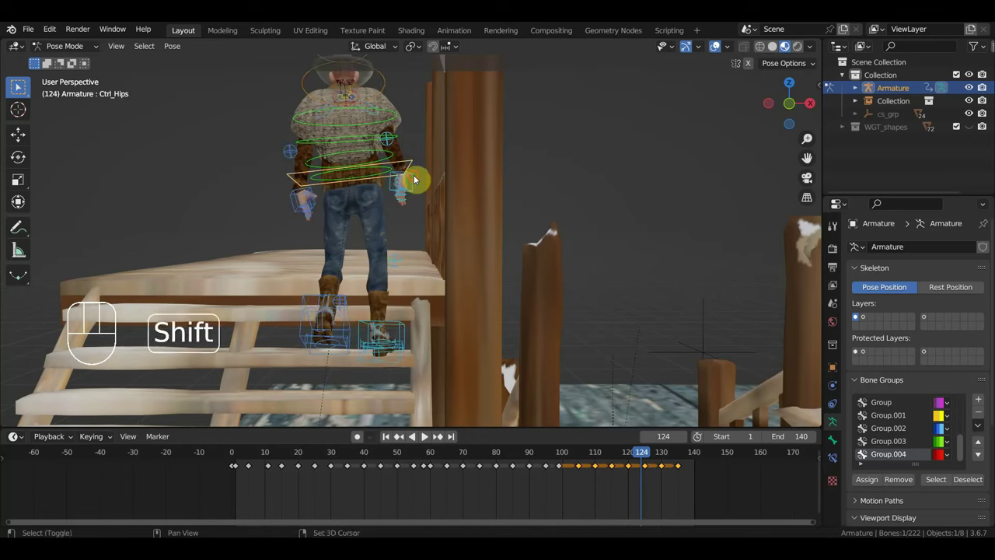
# - Nudge the left hand IK control, then key location and rotation for the whole rig at frame 124
pyautogui.click(288, 206)
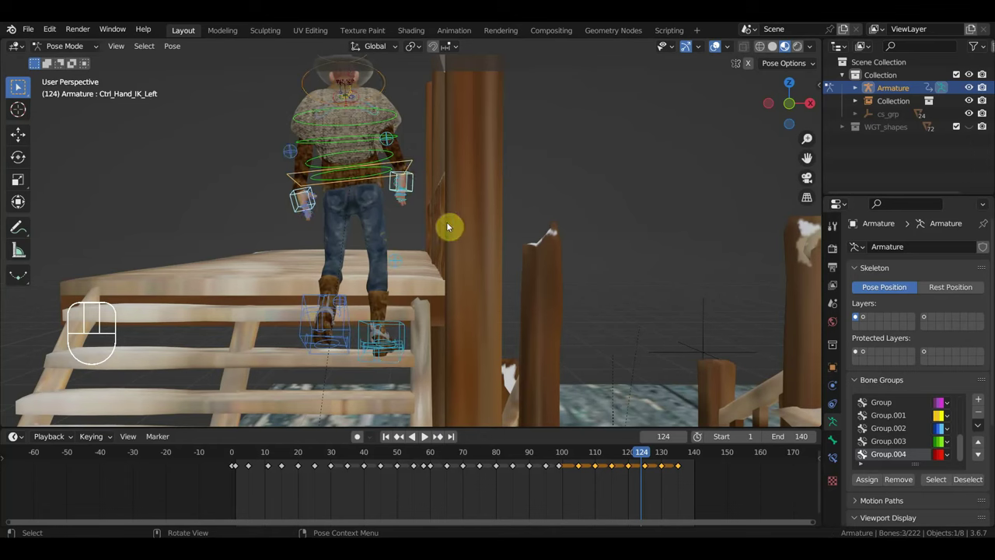
pyautogui.press('r')
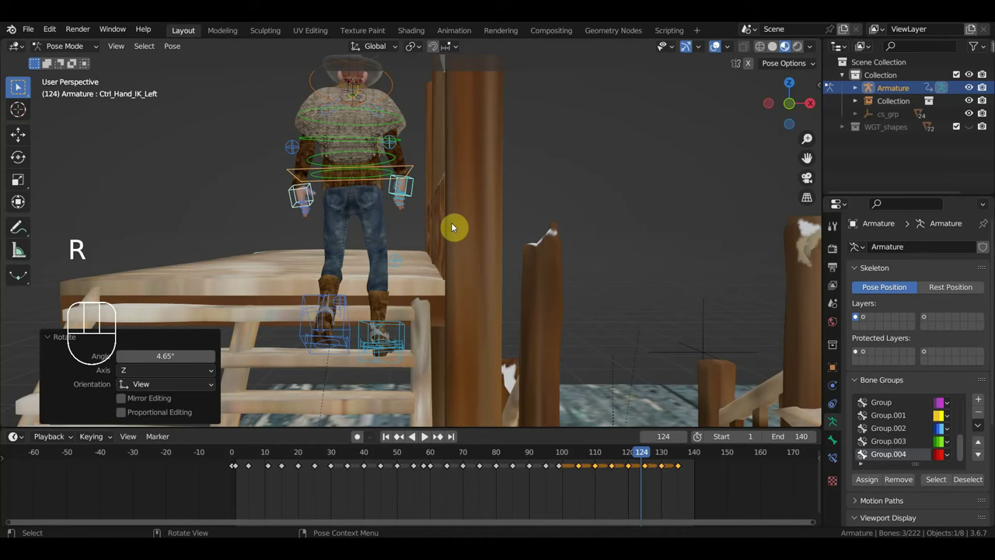
pyautogui.press('g')
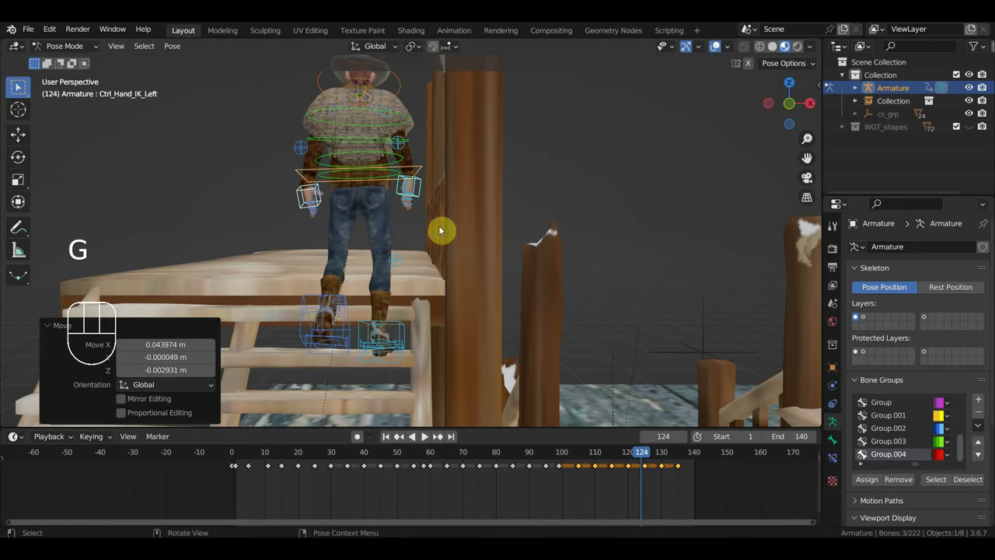
pyautogui.press('a')
pyautogui.press('i')
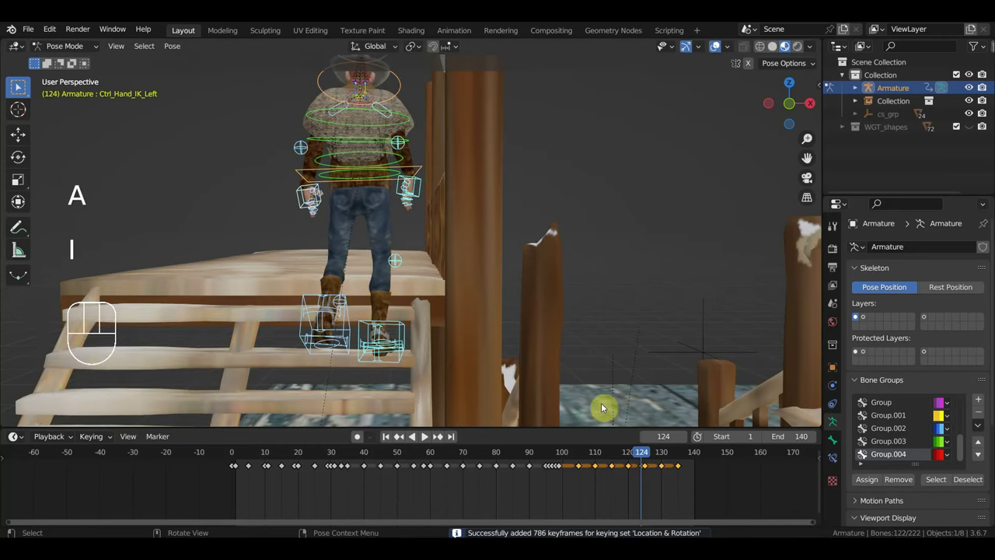
# - Frame the Dope Sheet keys, scrub to frame 130 and review the ending pose from the stair treads
pyautogui.middleClick(775, 490)
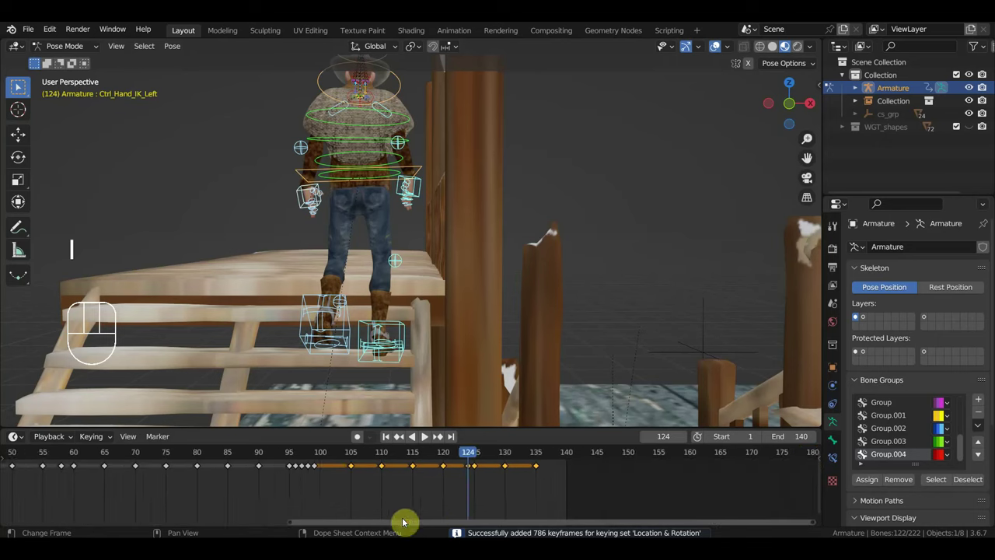
pyautogui.click(505, 472)
pyautogui.press('g')
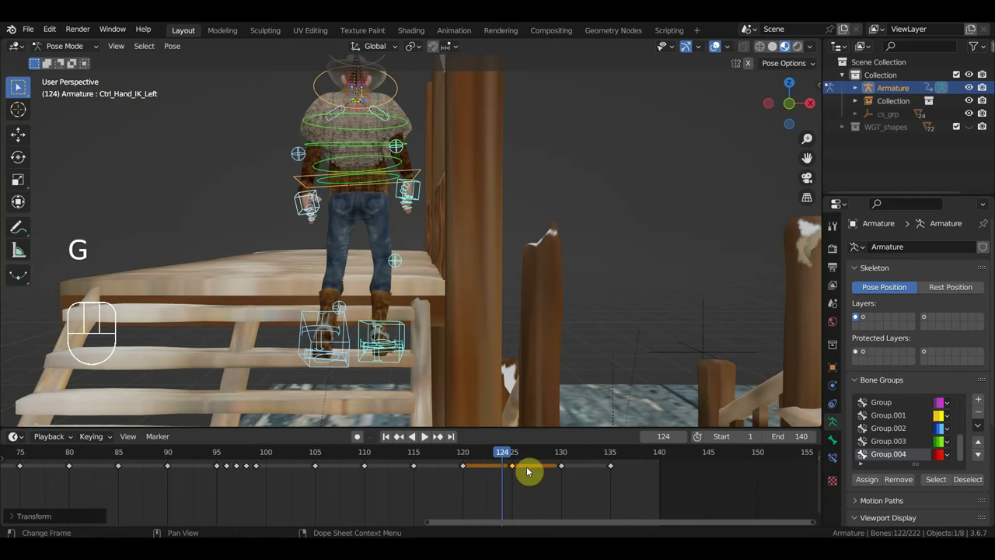
pyautogui.moveTo(508, 459); pyautogui.dragTo(556, 474)
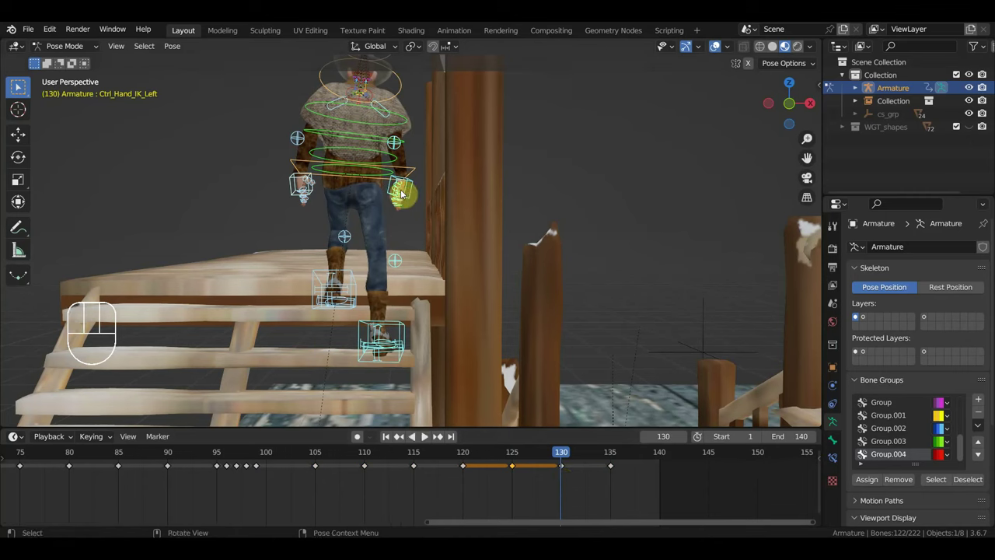
pyautogui.click(417, 170)
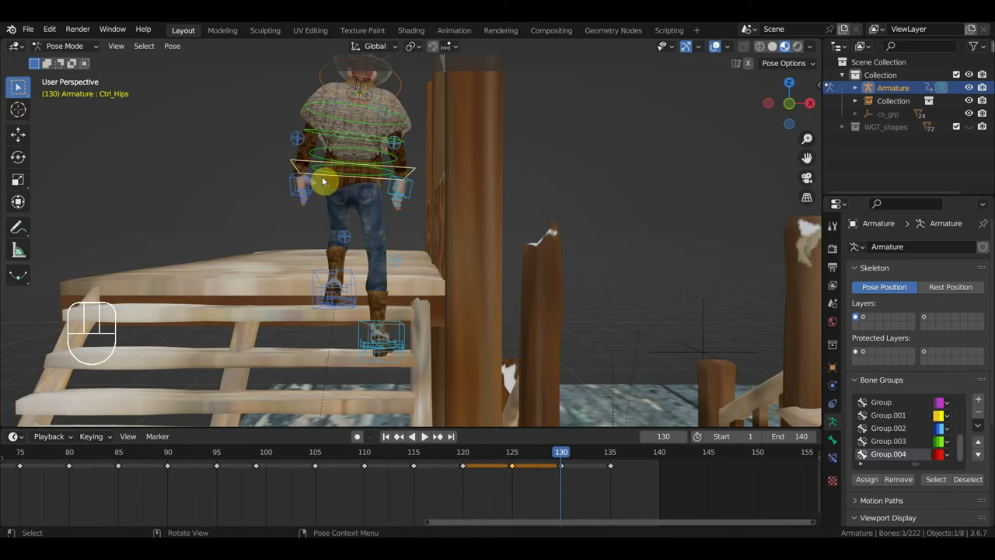
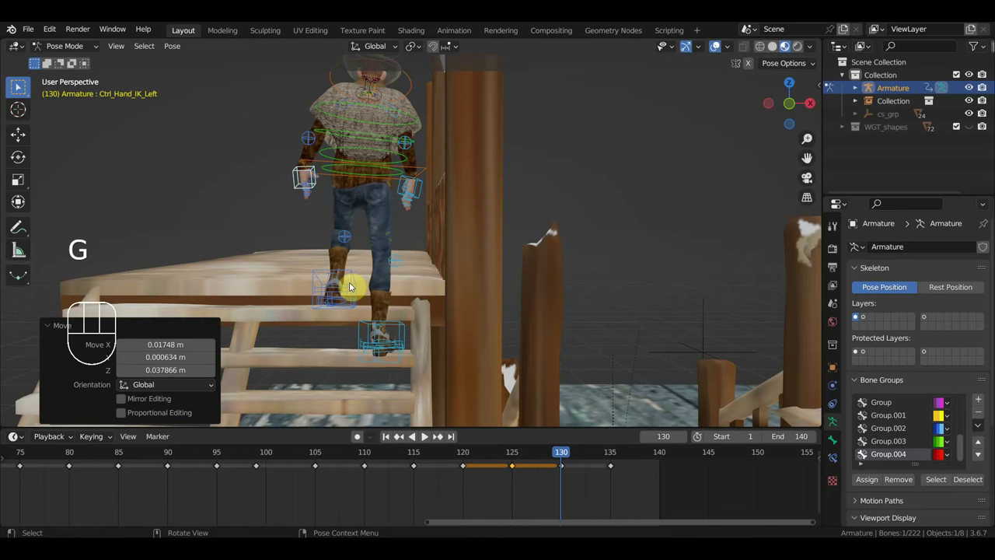
pyautogui.moveTo(461, 284); pyautogui.dragTo(585, 281)
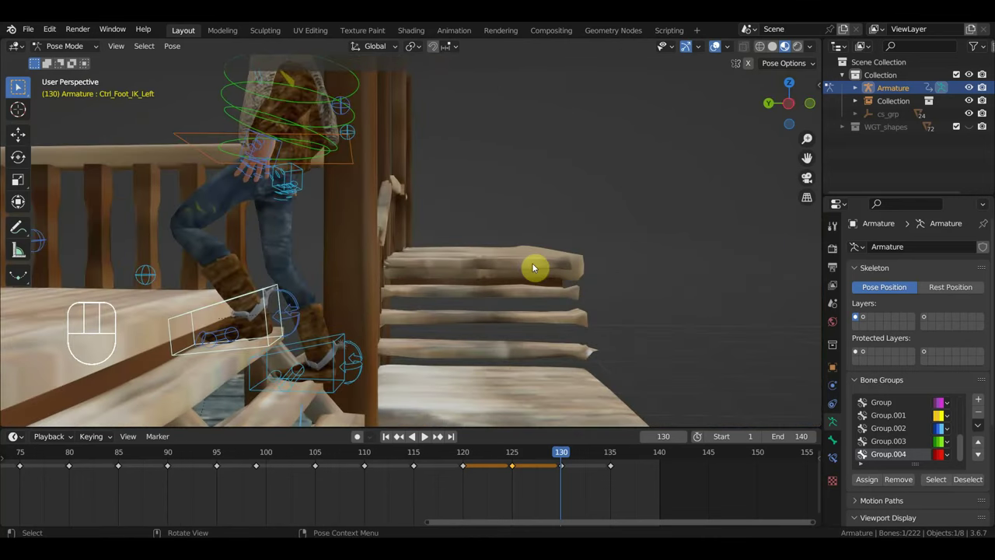